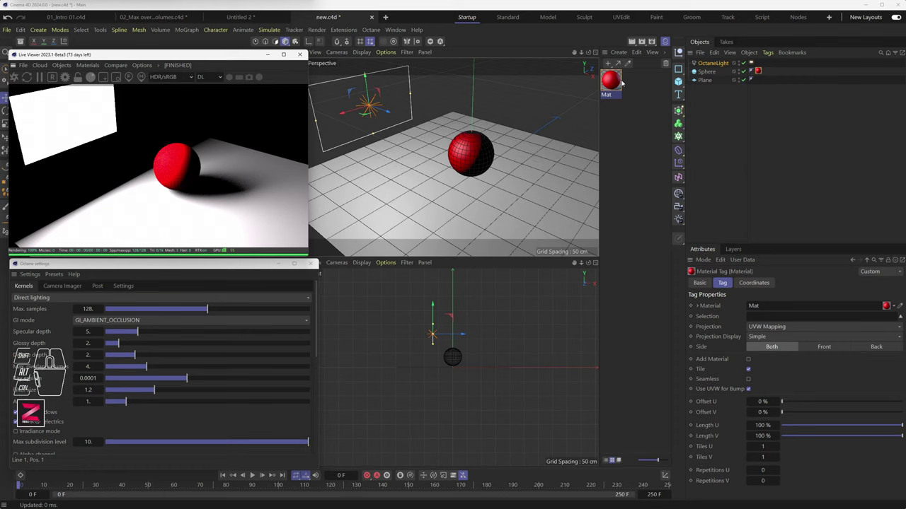
Give the Mat material's default specular a wider highlight, width 86% and falloff -29%, under Reflectance
{"action": "double_click", "coordinate": [615, 82]}
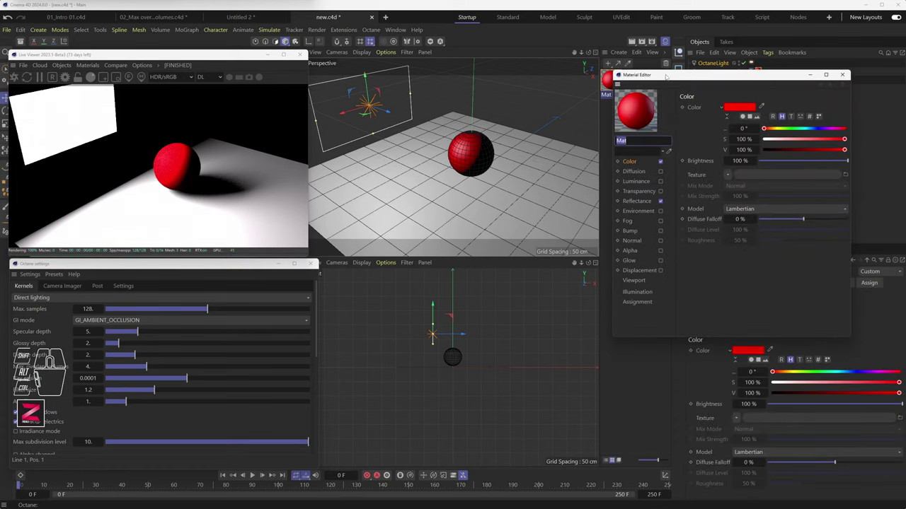
{"action": "left_click_drag", "start_coordinate": [666, 78], "coordinate": [427, 74]}
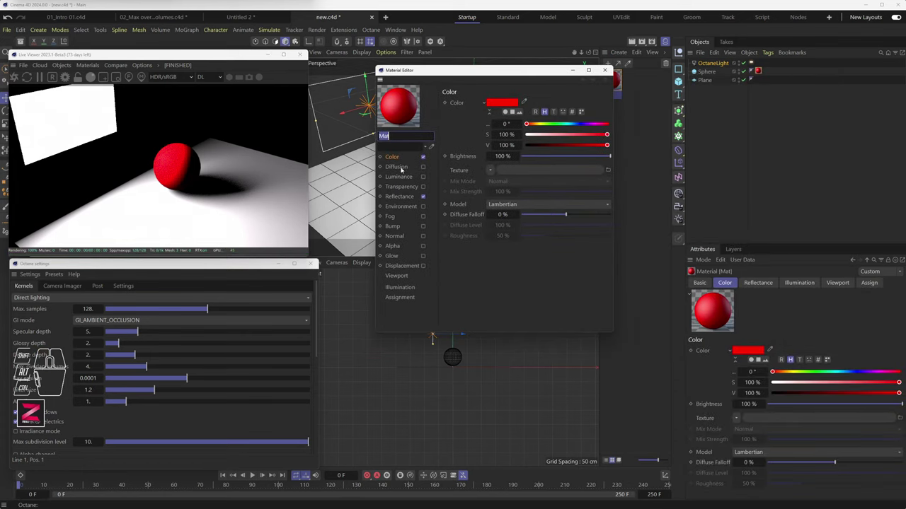
{"action": "left_click", "coordinate": [400, 199]}
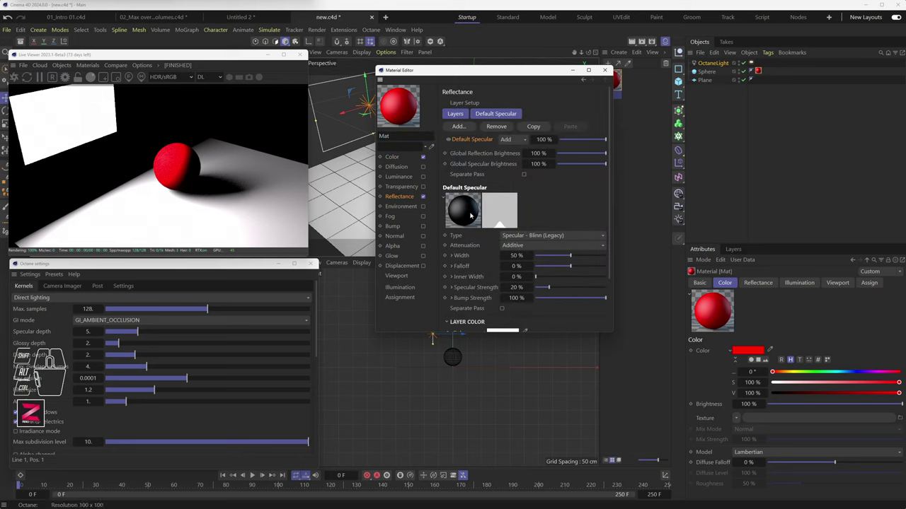
{"action": "left_click_drag", "start_coordinate": [578, 260], "coordinate": [599, 261]}
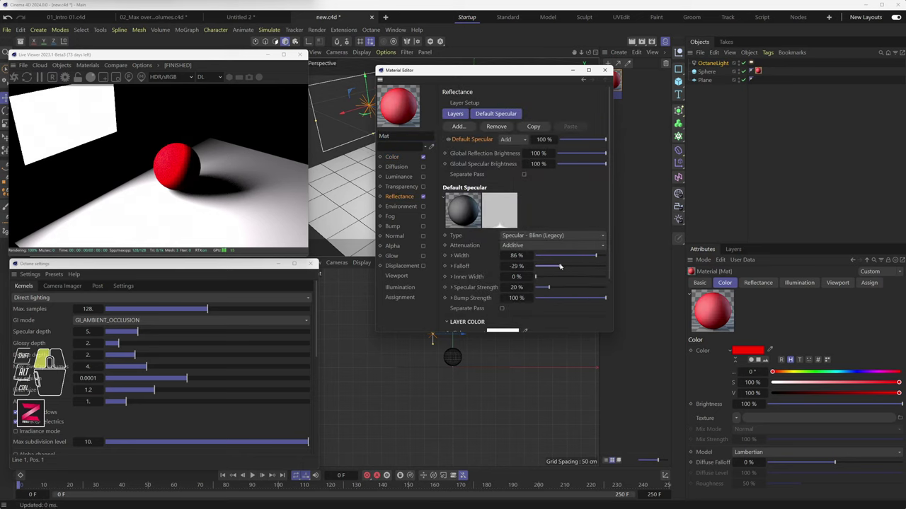
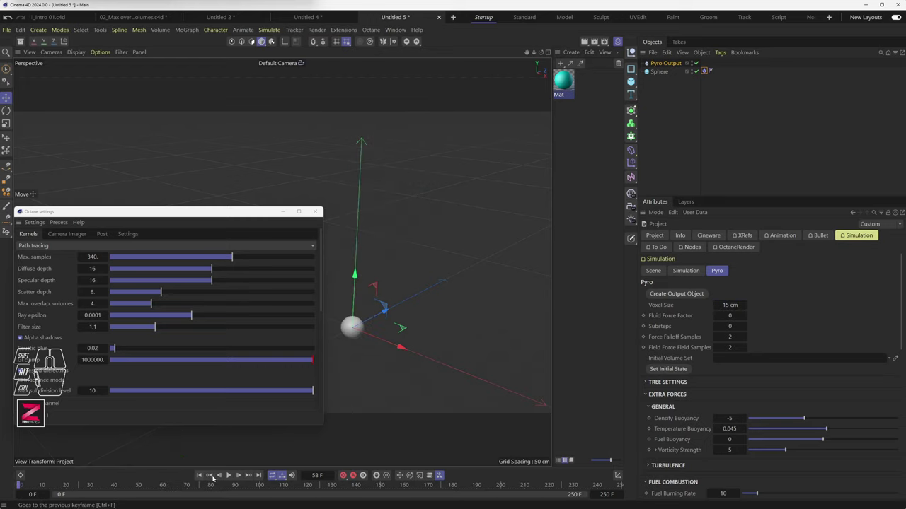
Rewind and play the Pyro sim to preview the plume, moving the Octane Settings window aside
{"action": "left_click", "coordinate": [230, 477]}
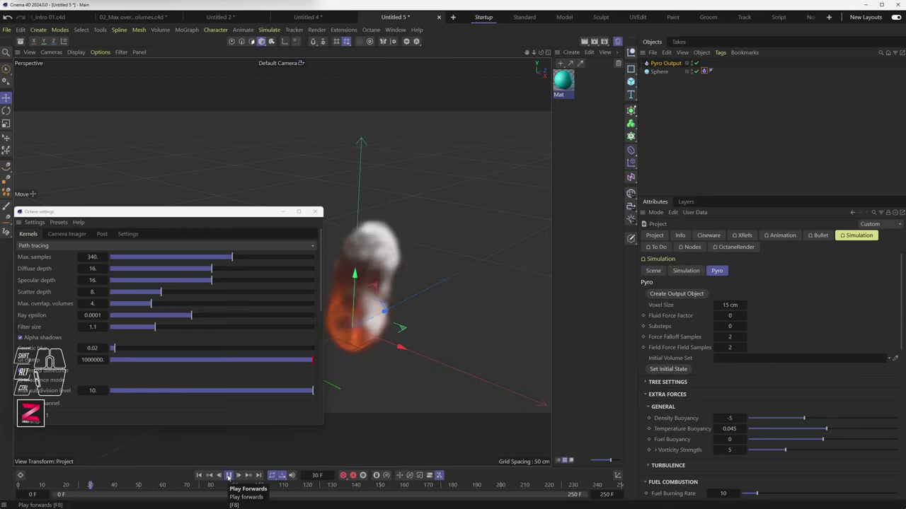
{"action": "left_click", "coordinate": [230, 477]}
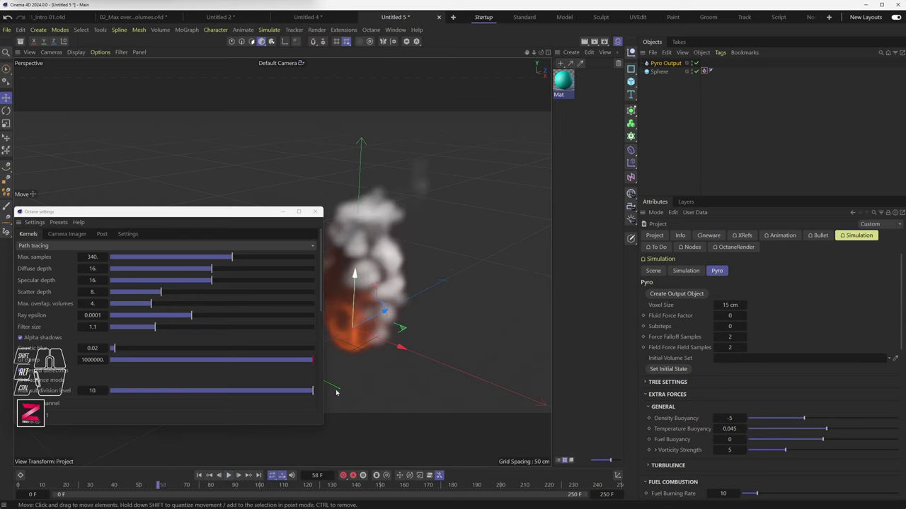
{"action": "left_click", "coordinate": [231, 476]}
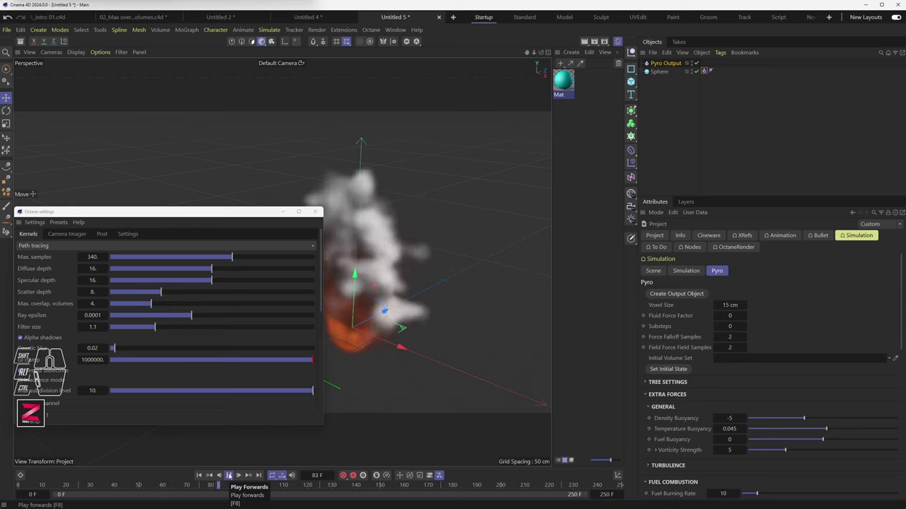
{"action": "left_click", "coordinate": [231, 476]}
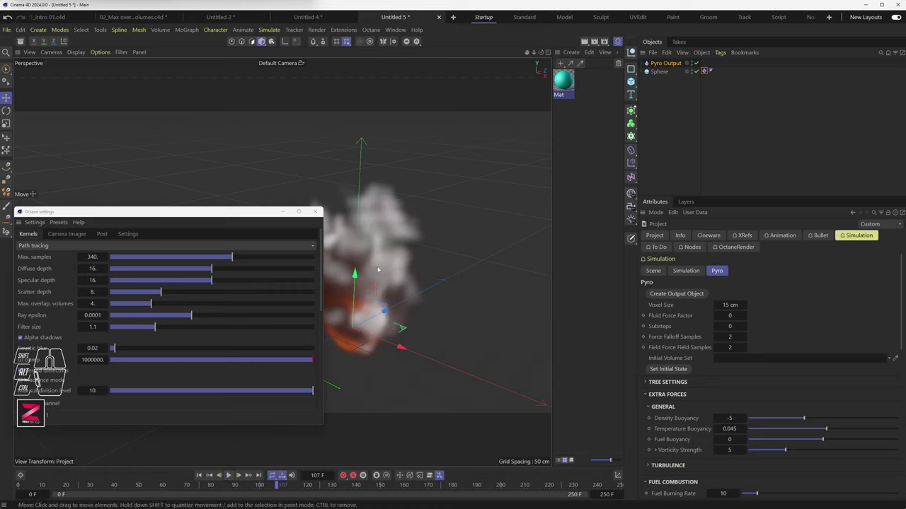
{"action": "left_click_drag", "start_coordinate": [261, 215], "coordinate": [168, 191]}
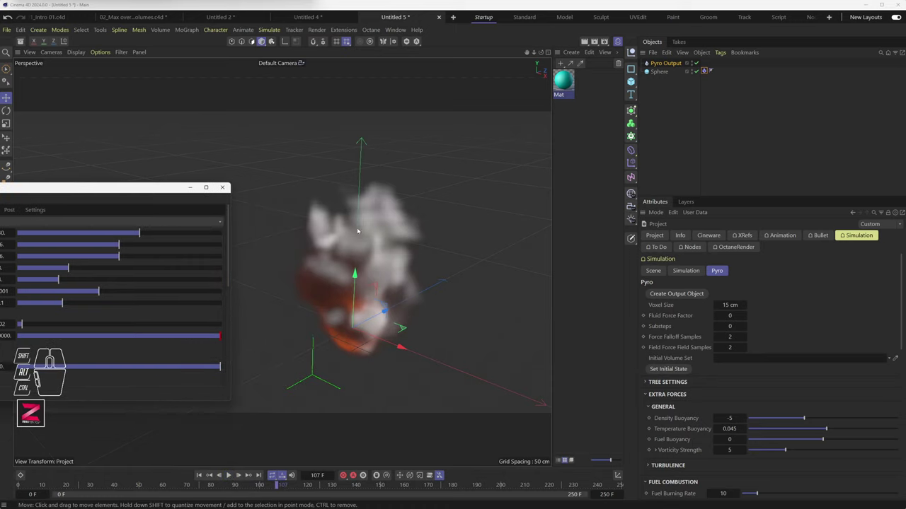
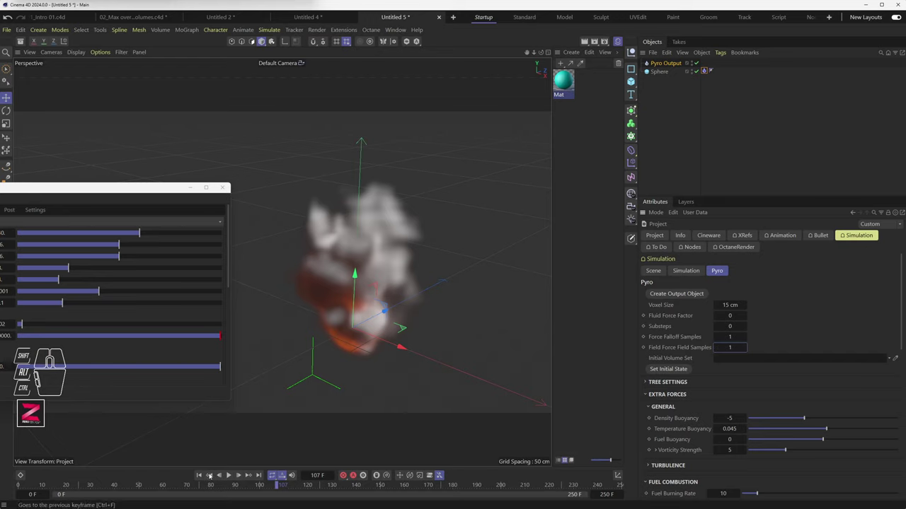
Replay the Pyro simulation briefly with the reduced force sample counts, then stop it
{"action": "left_click", "coordinate": [202, 475]}
{"action": "left_click", "coordinate": [233, 477]}
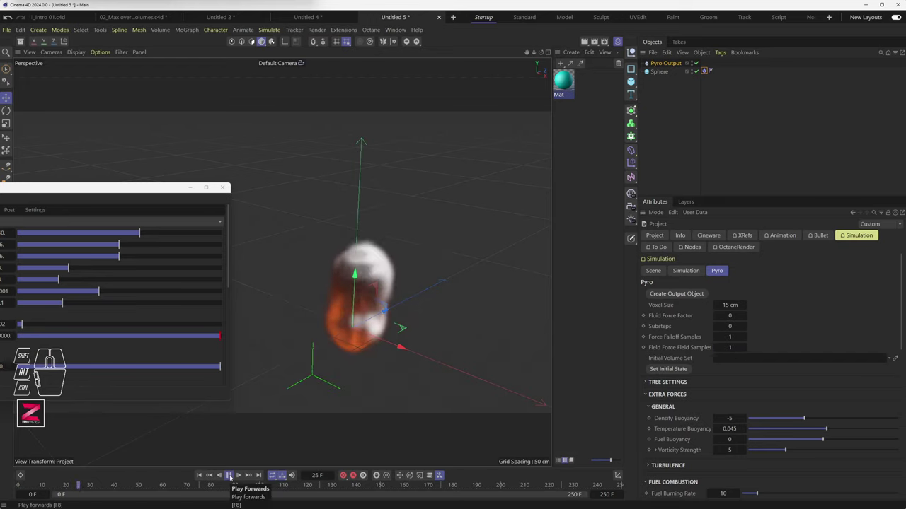
{"action": "left_click", "coordinate": [231, 477]}
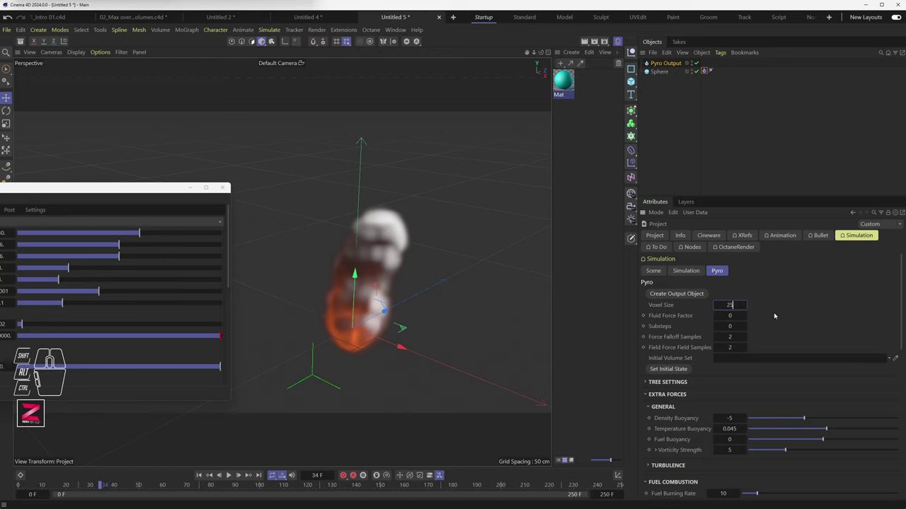
Raise the Pyro voxel size to 25 cm and replay the coarser simulation before resetting to the bare sphere
{"action": "left_click", "coordinate": [202, 476]}
{"action": "left_click", "coordinate": [230, 476]}
{"action": "left_click", "coordinate": [231, 476]}
{"action": "left_click", "coordinate": [200, 474]}
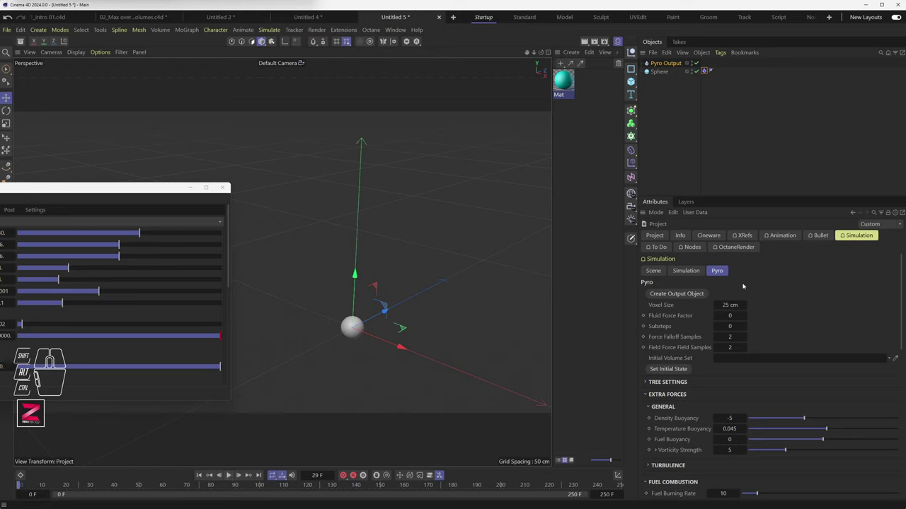
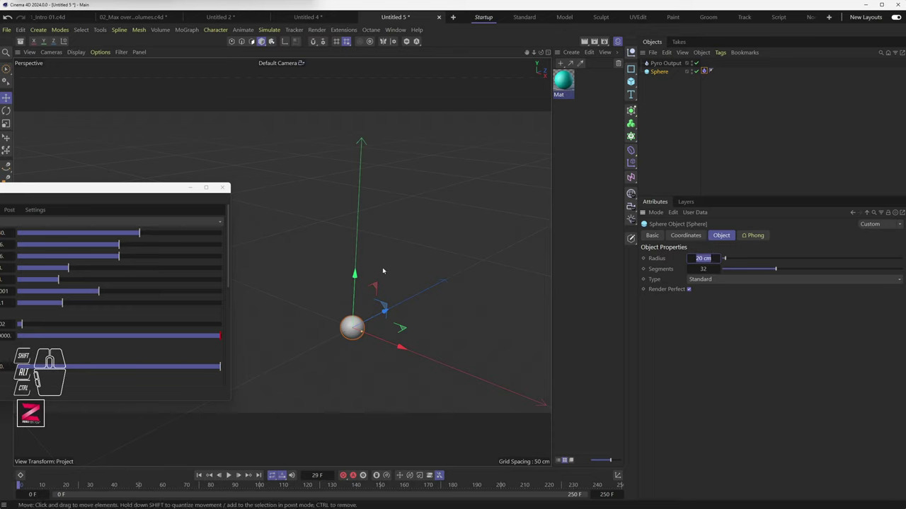
Rewind and replay the 25 cm voxel simulation while orbiting around the sphere
{"action": "left_click", "coordinate": [713, 367]}
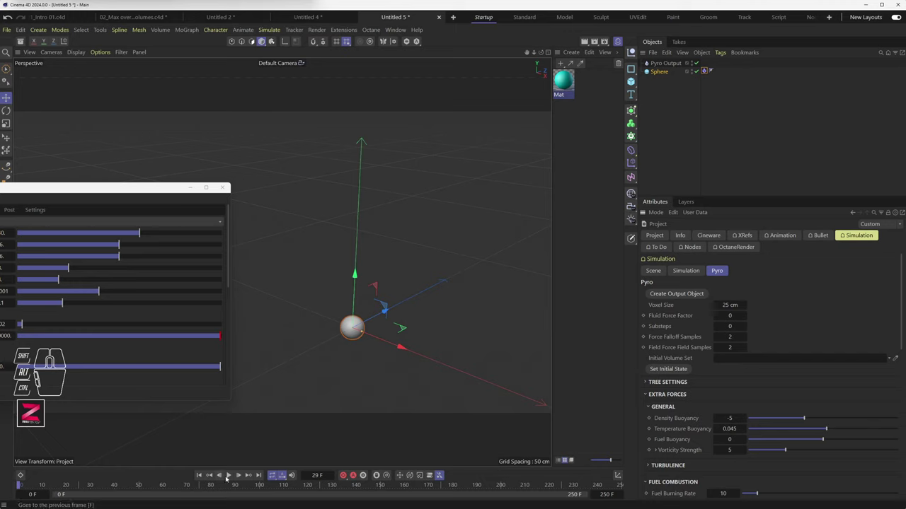
{"action": "left_click", "coordinate": [241, 479]}
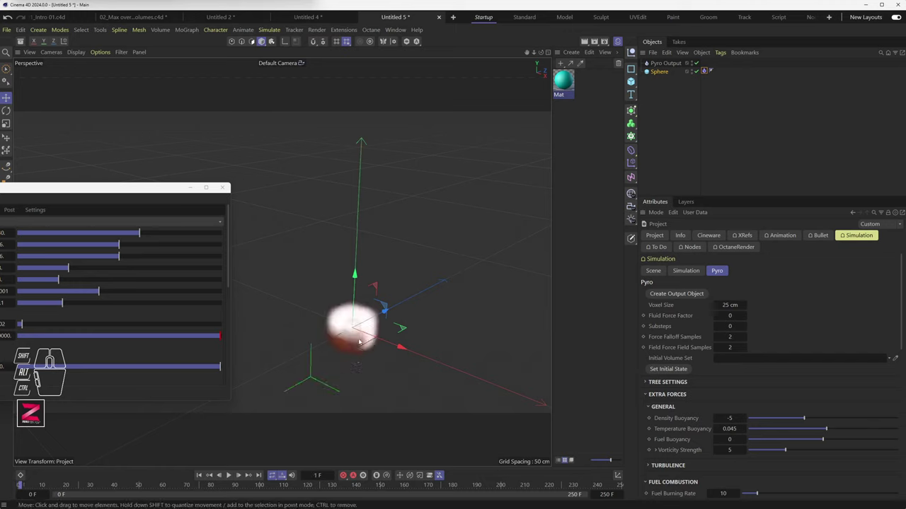
{"action": "left_click_drag", "start_coordinate": [356, 357], "coordinate": [432, 336]}
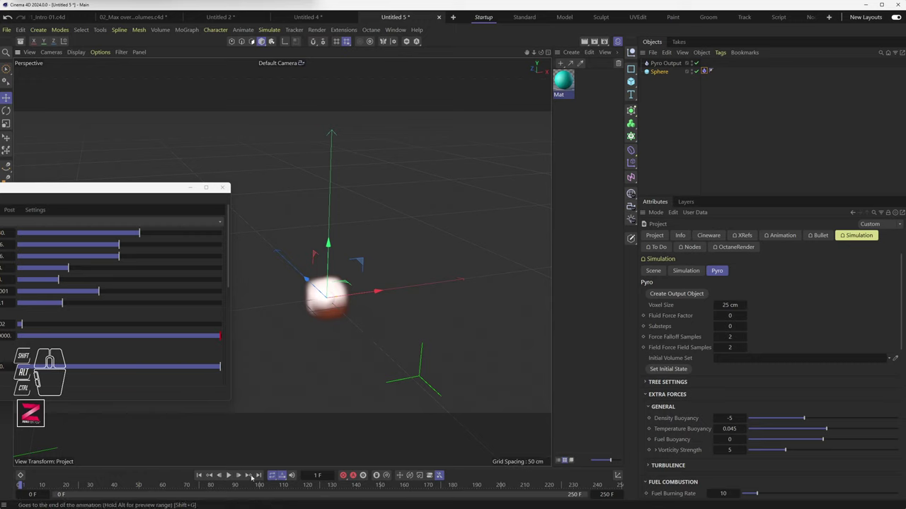
{"action": "left_click", "coordinate": [231, 477]}
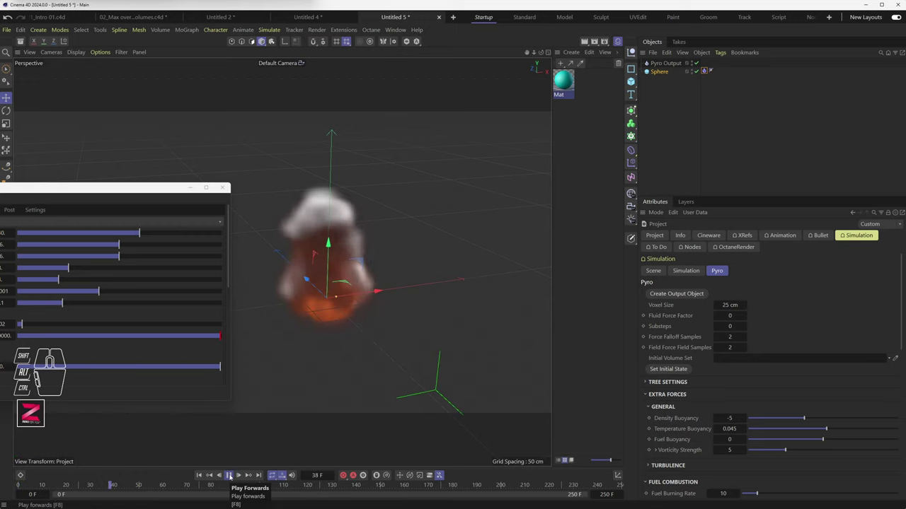
Lower the Pyro voxel size to 1 cm and re-simulate the plume in finer detail to frame 36
{"action": "left_click", "coordinate": [231, 477]}
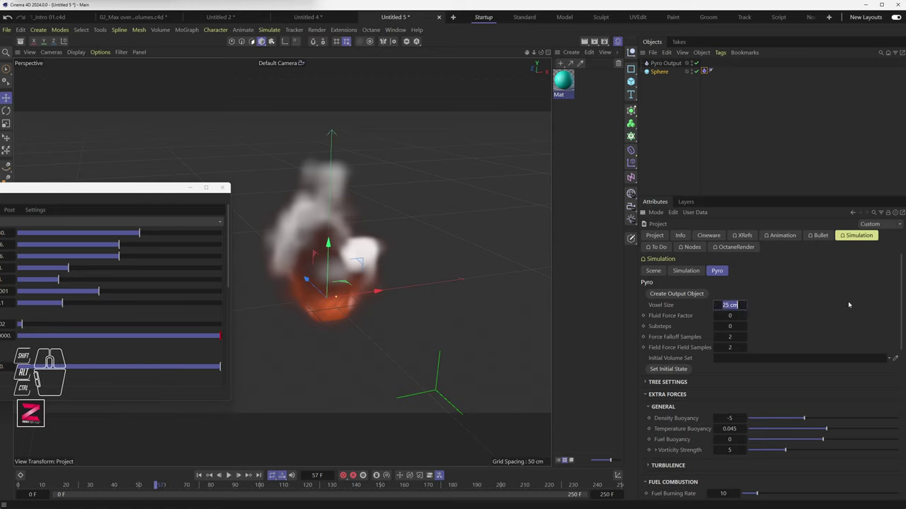
{"action": "left_click", "coordinate": [201, 479]}
{"action": "left_click", "coordinate": [230, 478]}
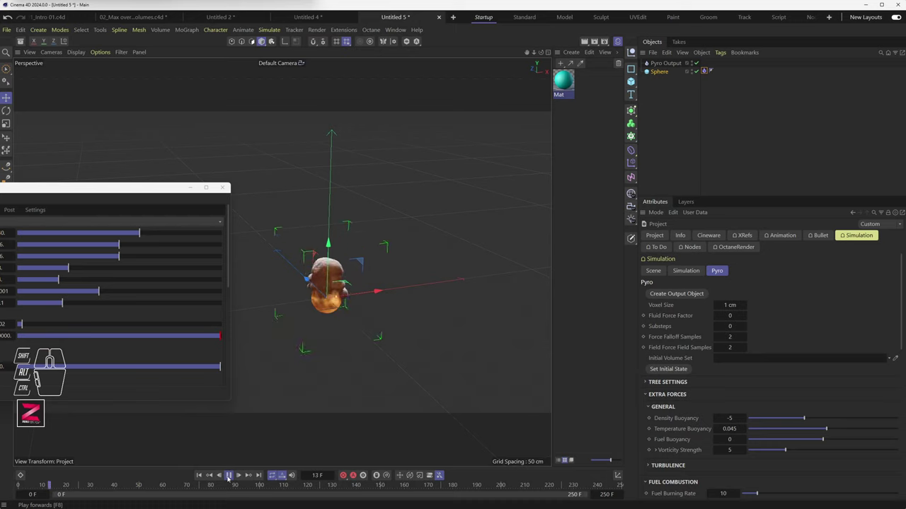
{"action": "left_click", "coordinate": [229, 477]}
Zoom in close on the fine smoke detail, then pull back to see the whole plume
{"action": "scroll", "scroll_direction": "up", "scroll_amount": 3}
{"action": "middle_click", "coordinate": [334, 221]}
{"action": "middle_click", "coordinate": [333, 224]}
{"action": "middle_click", "coordinate": [340, 246]}
{"action": "middle_click", "coordinate": [339, 272]}
{"action": "left_click_drag", "start_coordinate": [338, 168], "coordinate": [433, 348]}
{"action": "scroll", "scroll_direction": "up", "scroll_amount": 3}
{"action": "middle_click", "coordinate": [367, 216]}
{"action": "middle_click", "coordinate": [367, 215]}
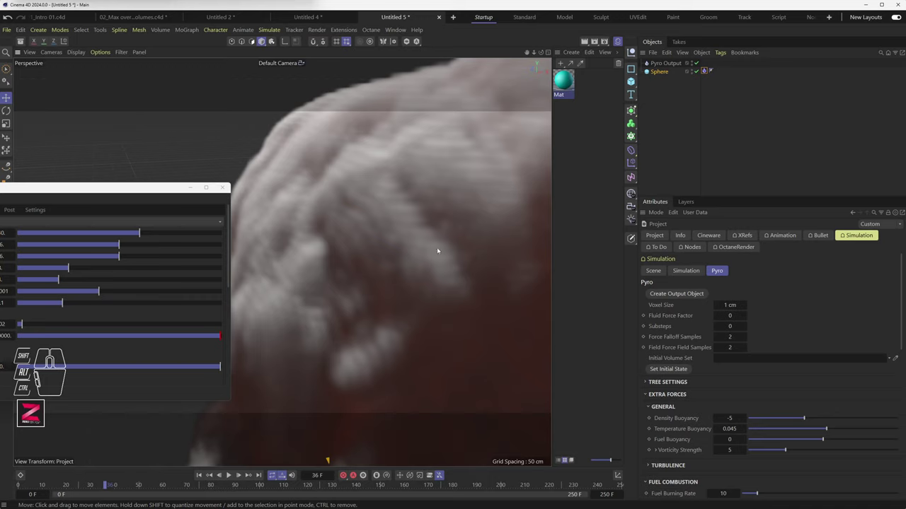
{"action": "middle_click", "coordinate": [368, 284]}
{"action": "middle_click", "coordinate": [369, 280]}
{"action": "middle_click", "coordinate": [367, 282]}
{"action": "middle_click", "coordinate": [363, 281]}
{"action": "middle_click", "coordinate": [364, 278]}
{"action": "scroll", "scroll_direction": "down", "scroll_amount": 3}
{"action": "scroll", "scroll_direction": "up", "scroll_amount": 3}
{"action": "scroll", "scroll_direction": "down", "scroll_amount": 3}
{"action": "left_click_drag", "start_coordinate": [385, 315], "coordinate": [331, 254]}
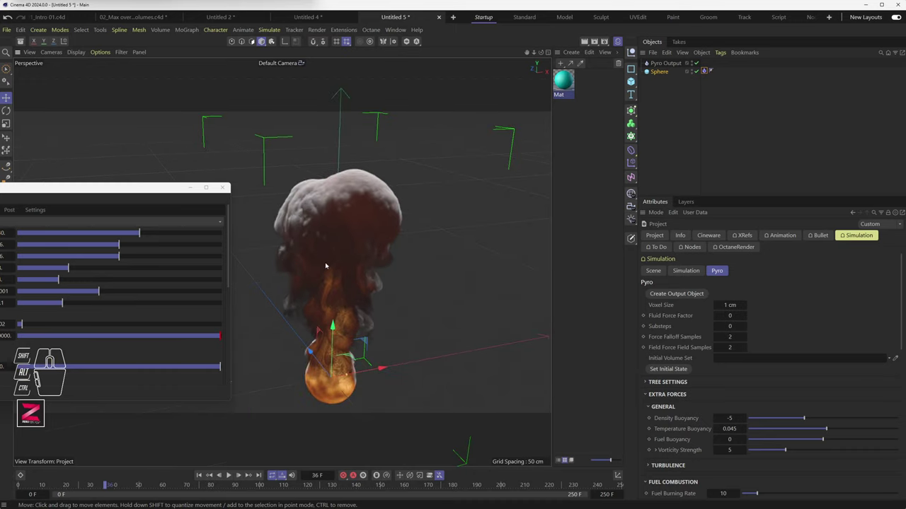
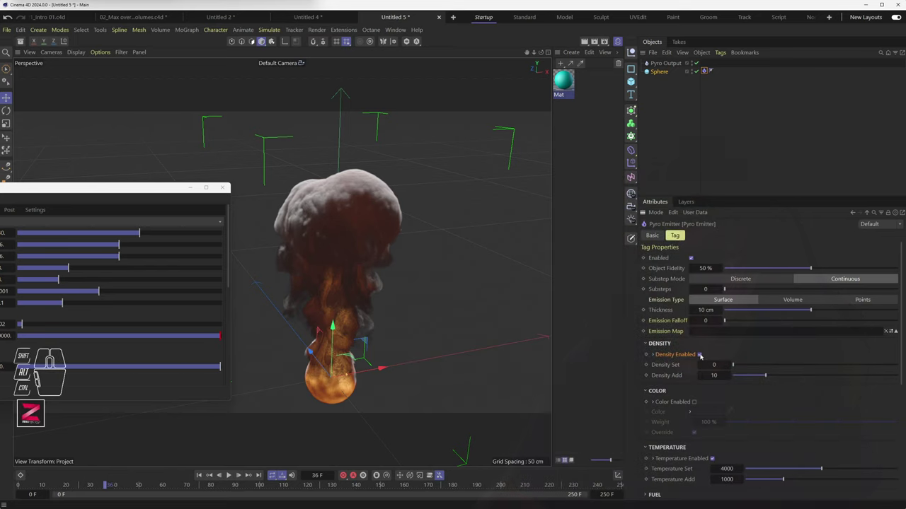
Show the Sphere's Pyro Emitter tag settings with density emission enabled and Density Add 10
{"action": "left_click", "coordinate": [705, 70]}
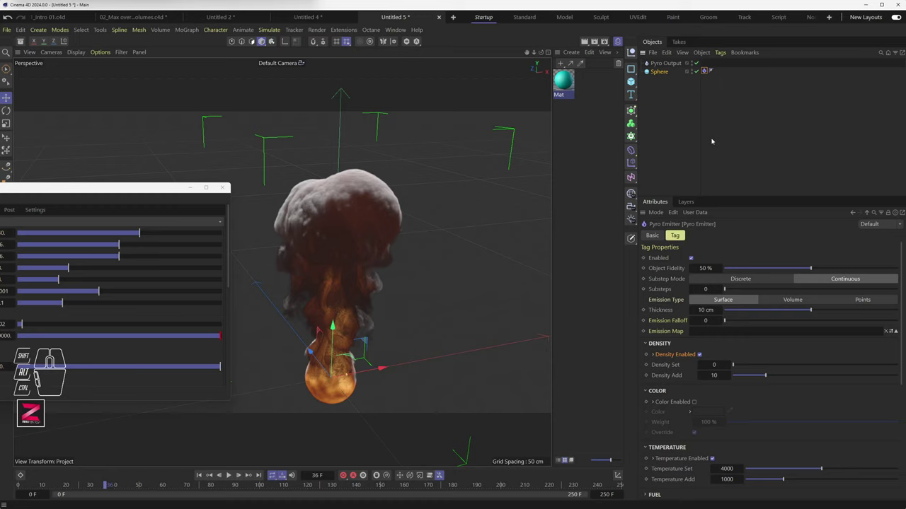
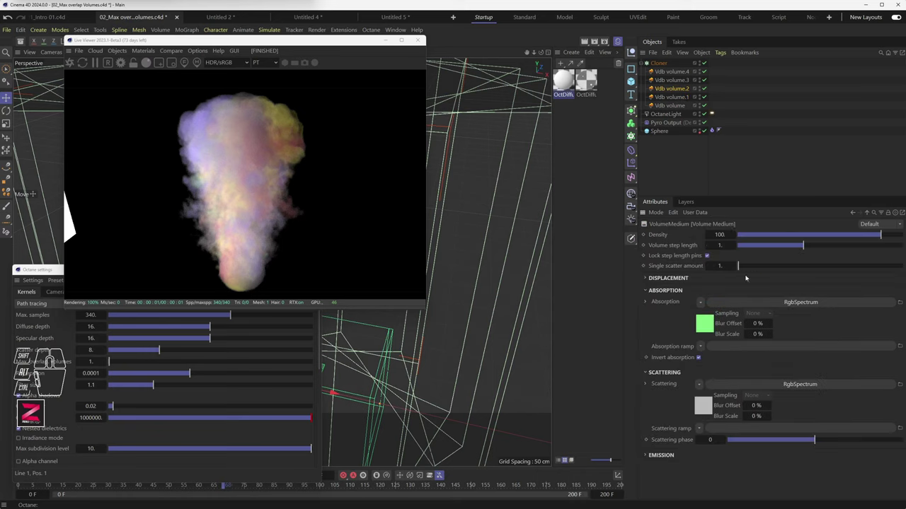
{"action": "left_click", "coordinate": [634, 81]}
{"action": "left_click", "coordinate": [633, 81]}
{"action": "left_click", "coordinate": [634, 81]}
{"action": "left_click", "coordinate": [634, 81]}
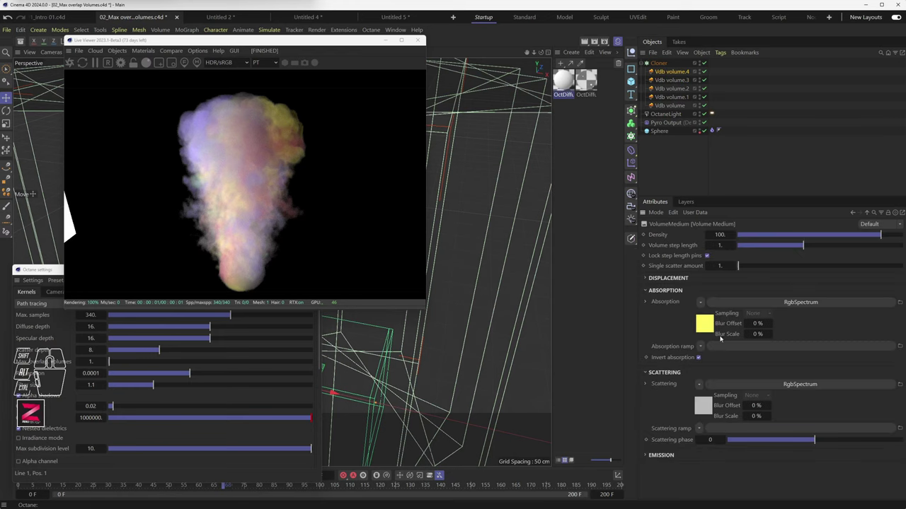
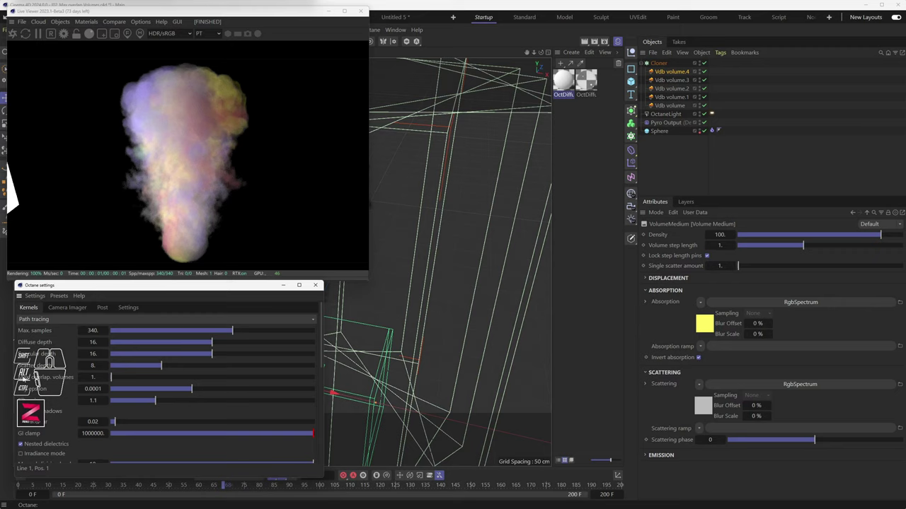
Raise an Octane kernel value so the Live Viewer re-renders the smoke paler and more evenly blended
{"action": "left_click", "coordinate": [52, 379]}
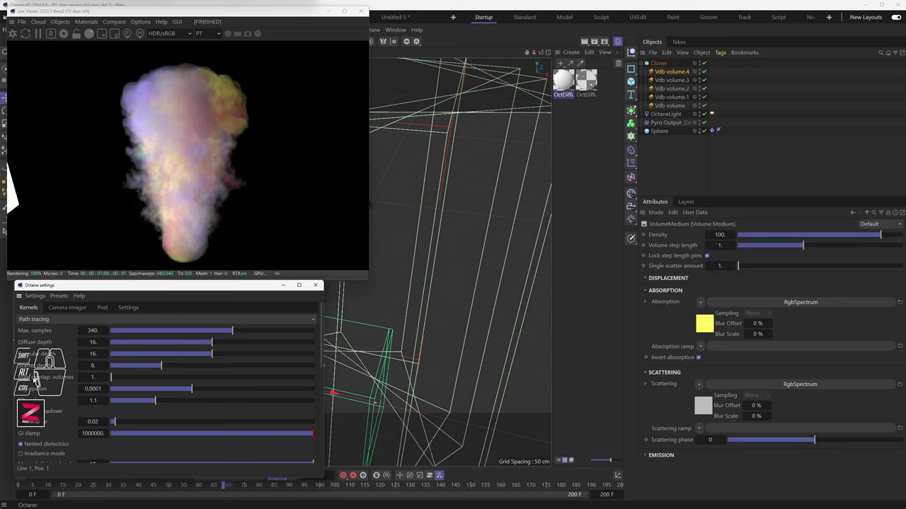
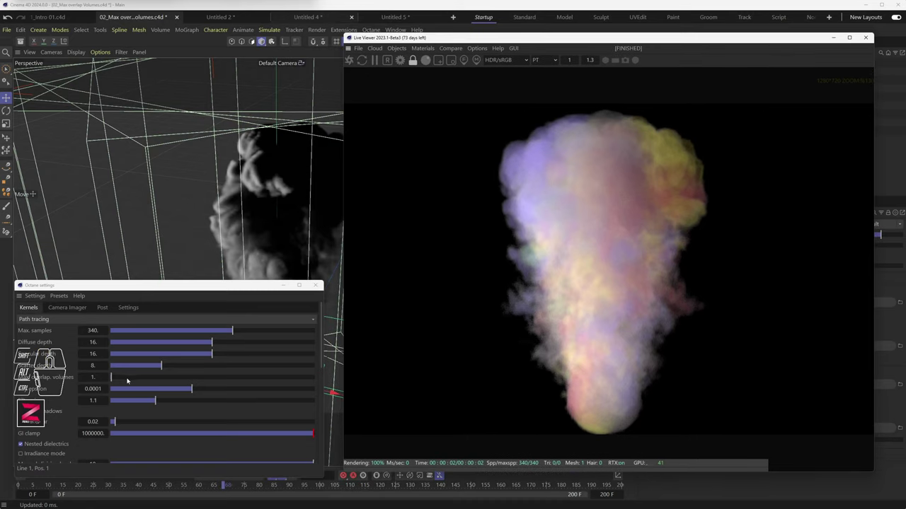
{"action": "left_click_drag", "start_coordinate": [114, 379], "coordinate": [208, 382]}
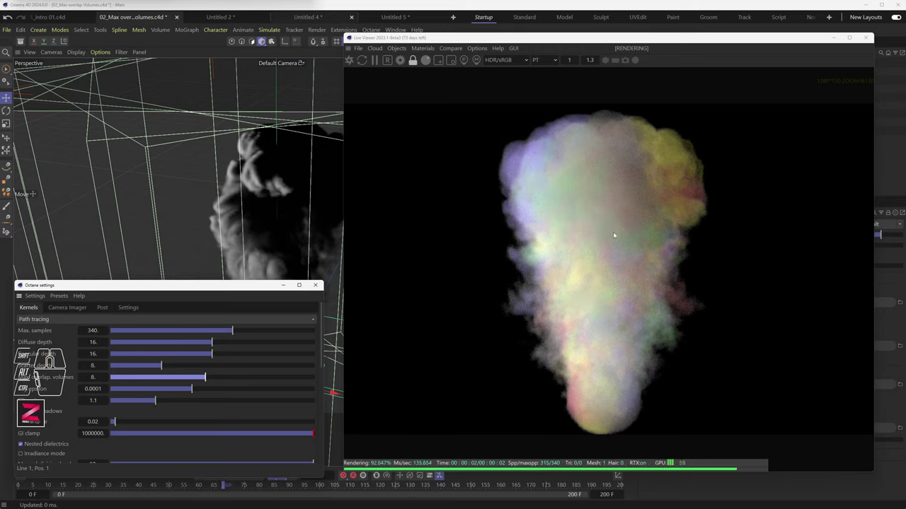
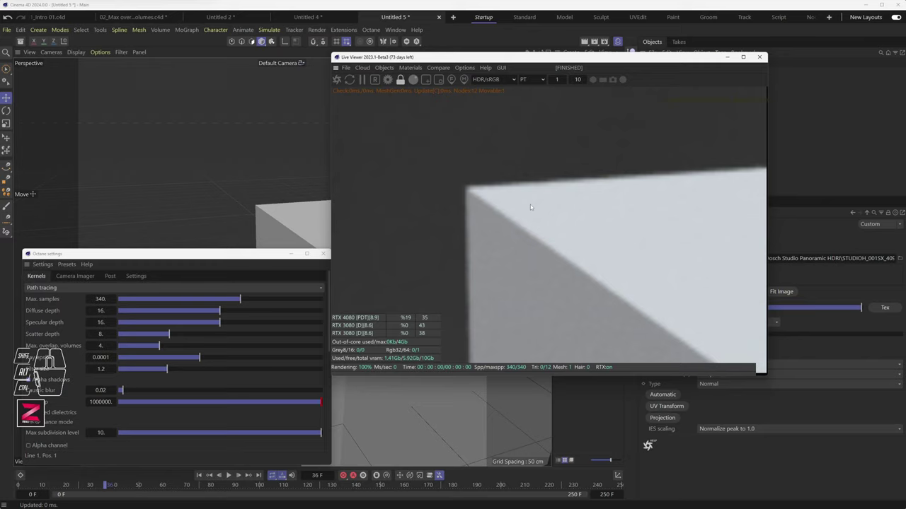
Shift the magnified Live Viewer render to frame the cube corner and its soft shadow
{"action": "left_click_drag", "start_coordinate": [510, 284], "coordinate": [506, 198]}
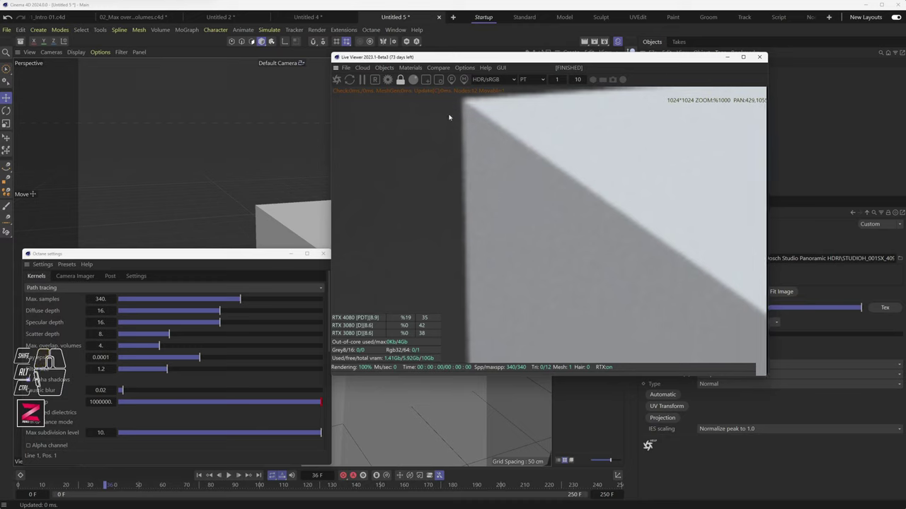
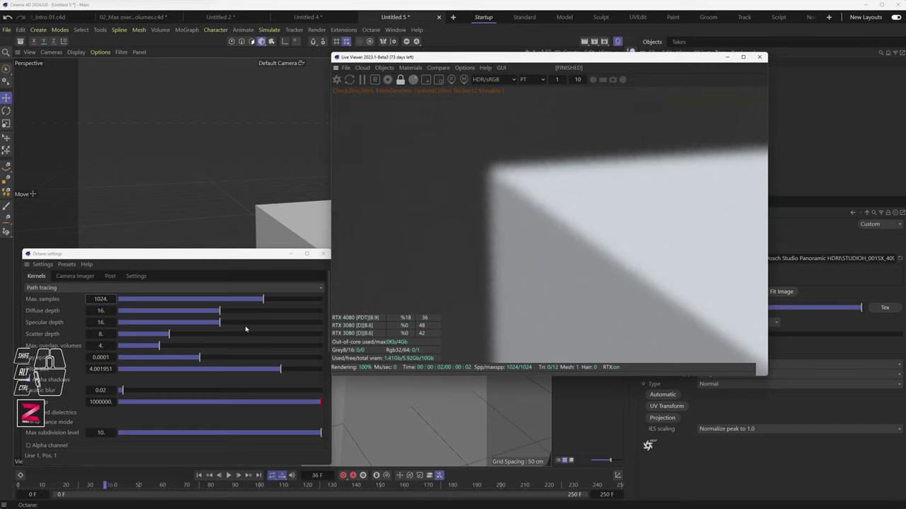
Lower an Octane path-tracing kernel value so the cube close-up re-renders toward 1024 samples
{"action": "left_click_drag", "start_coordinate": [277, 374], "coordinate": [165, 369]}
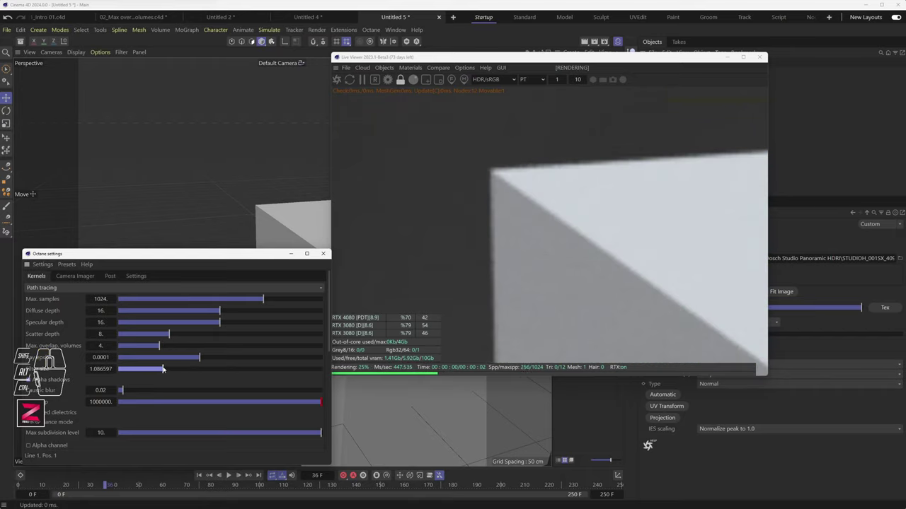
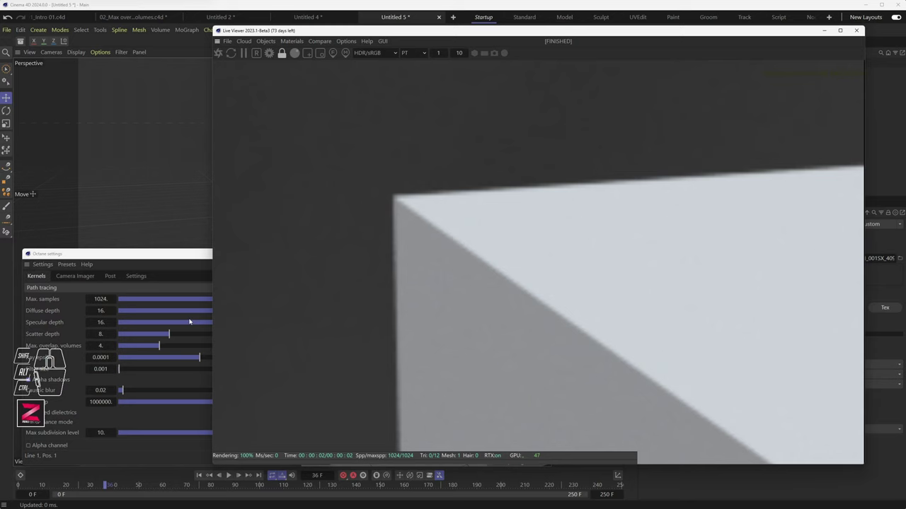
Move the Live Viewer window further right to show the finished cube-corner render
{"action": "left_click_drag", "start_coordinate": [762, 35], "coordinate": [587, 69]}
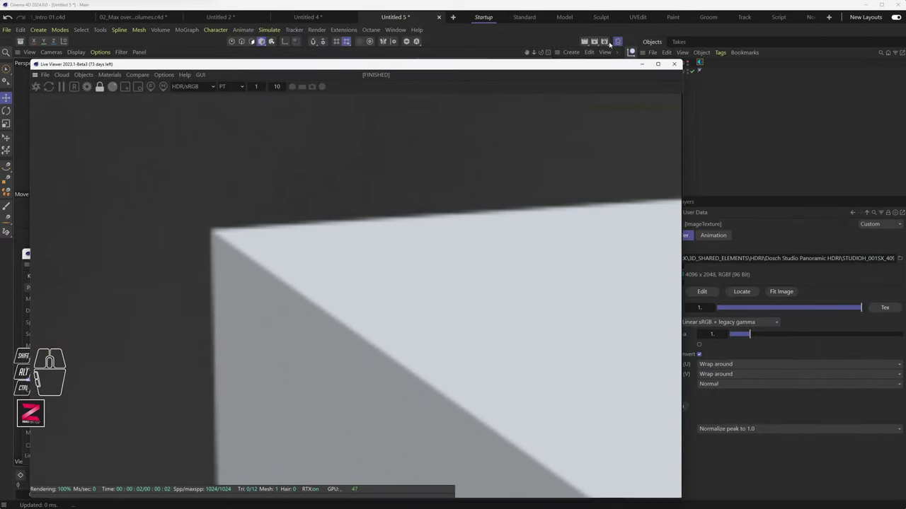
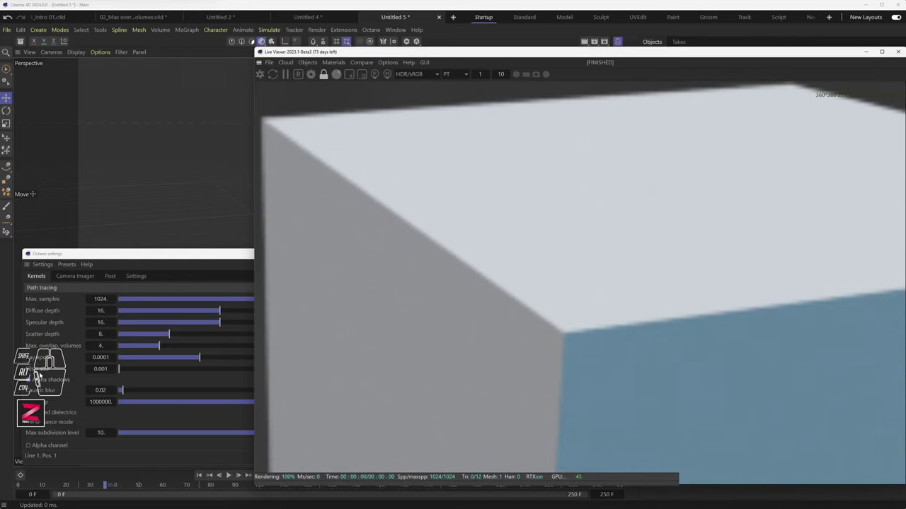
Raise the lower path-tracing kernel value again in the Octane settings beside the Live Viewer
{"action": "left_click_drag", "start_coordinate": [122, 370], "coordinate": [170, 375]}
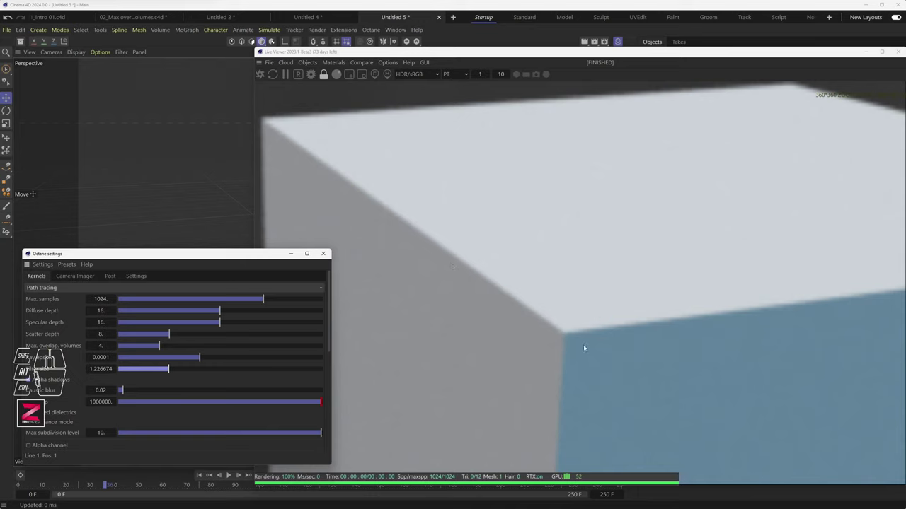
{"action": "left_click_drag", "start_coordinate": [179, 372], "coordinate": [210, 375]}
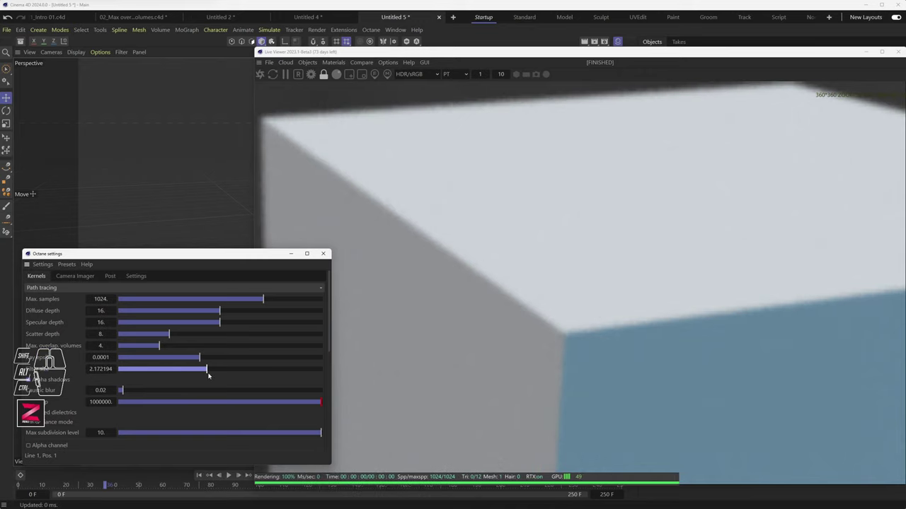
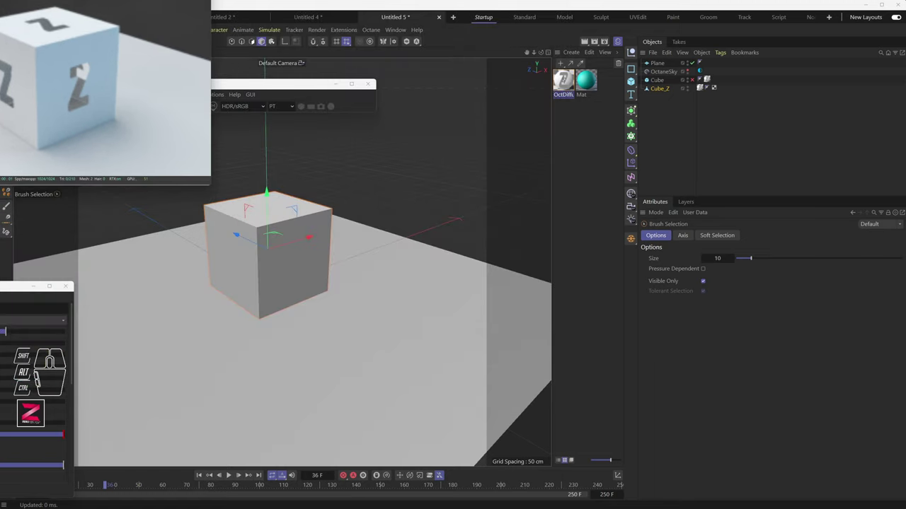
Bring the Live Viewer render into view and move the viewport in closer to the cube
{"action": "left_click", "coordinate": [634, 82]}
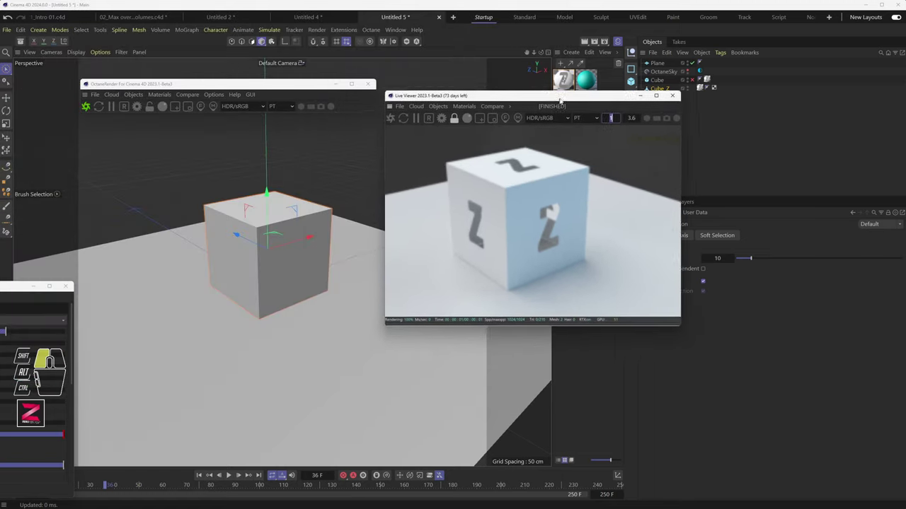
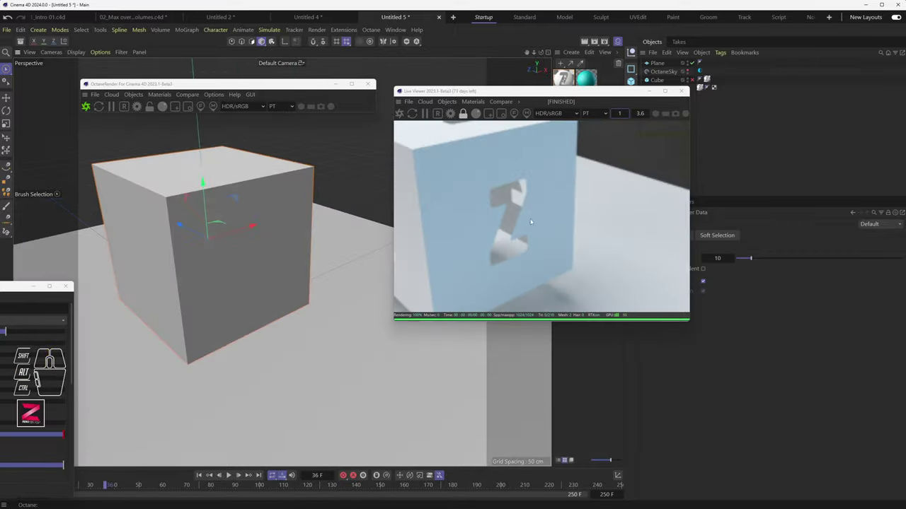
{"action": "middle_click", "coordinate": [240, 234]}
{"action": "left_click_drag", "start_coordinate": [203, 246], "coordinate": [283, 230]}
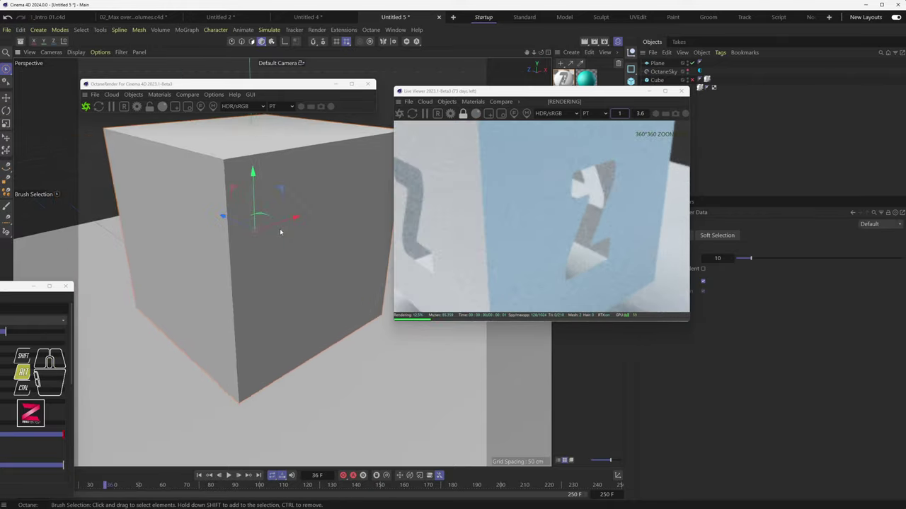
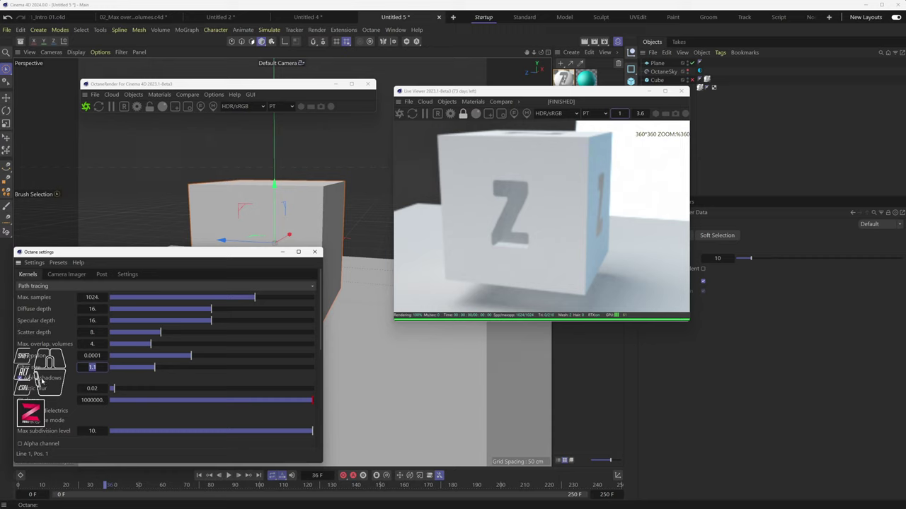
Restart the Live Viewer render of the Z-cut cube
{"action": "left_click", "coordinate": [43, 380]}
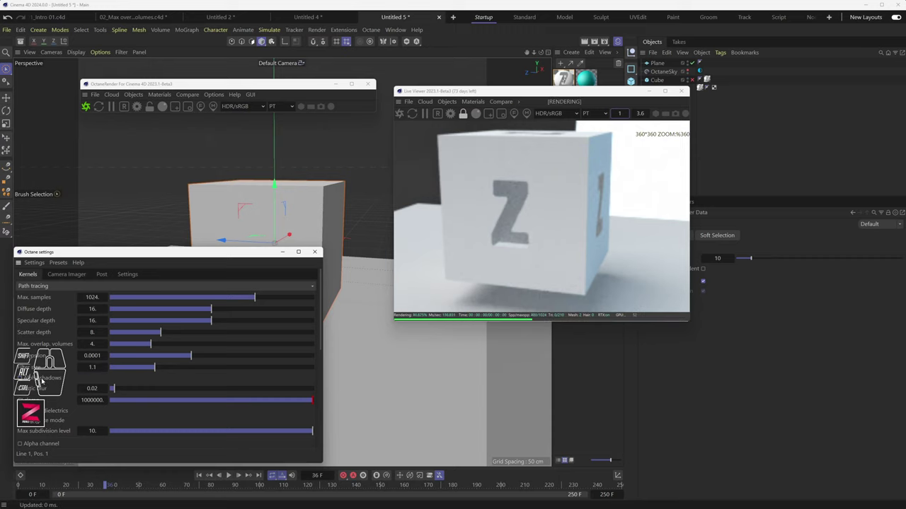
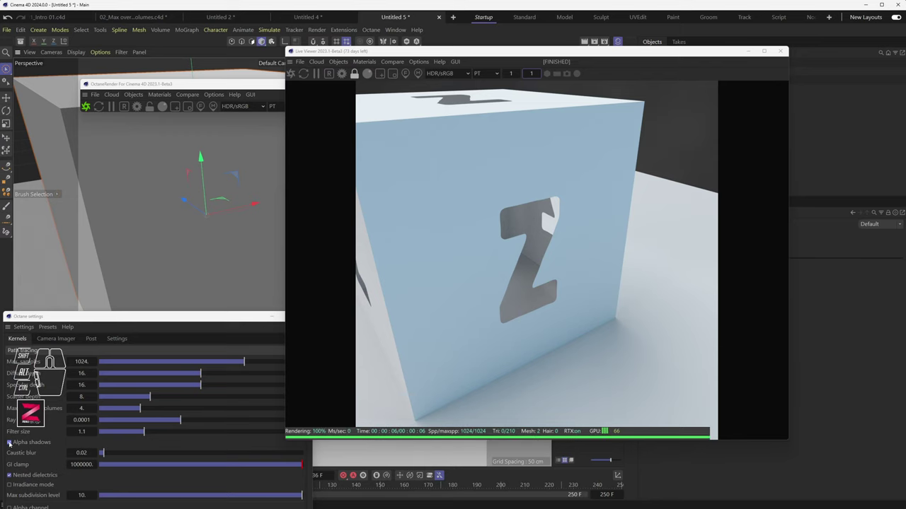
Bring Octane Settings forward, orbit the cube and move the Live Viewer back over the viewport
{"action": "left_click", "coordinate": [11, 443]}
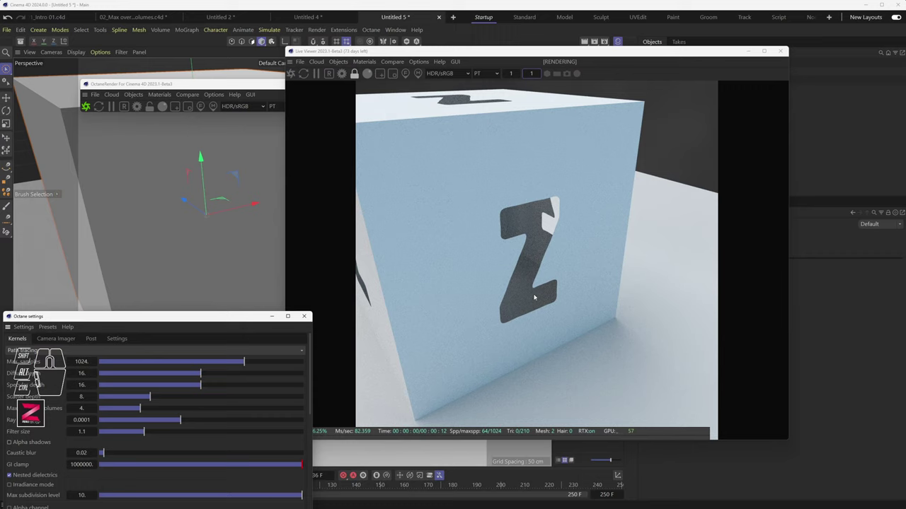
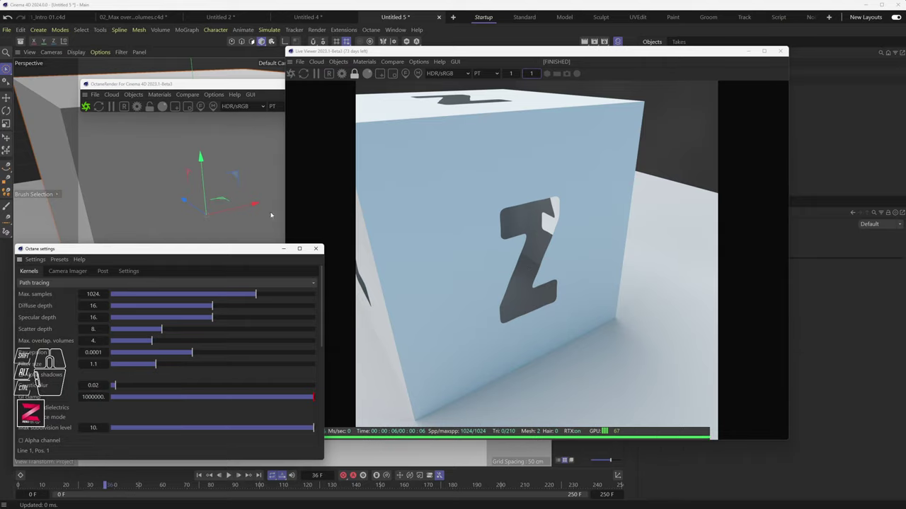
{"action": "left_click_drag", "start_coordinate": [208, 213], "coordinate": [293, 215]}
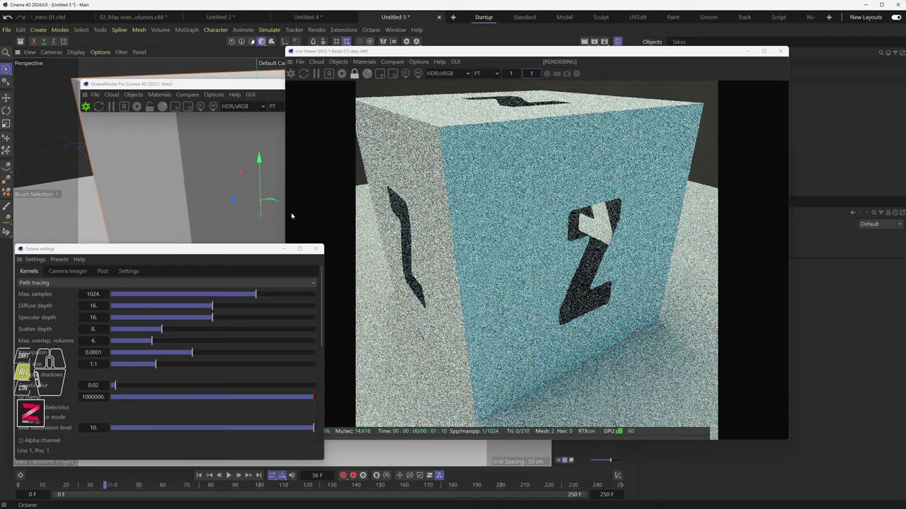
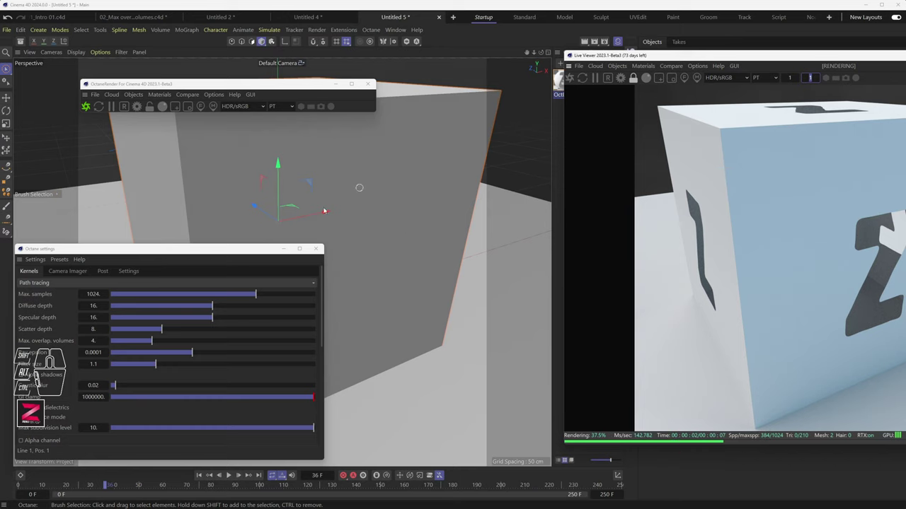
{"action": "left_click_drag", "start_coordinate": [682, 59], "coordinate": [459, 61]}
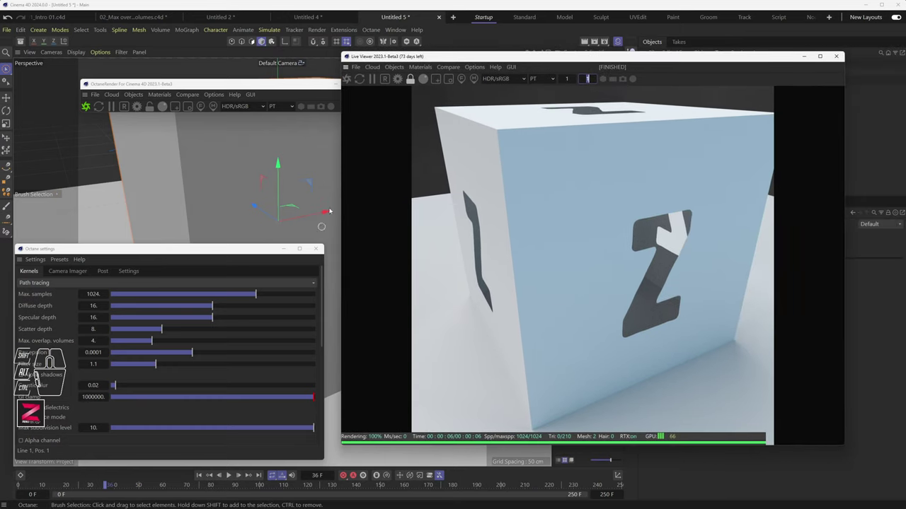
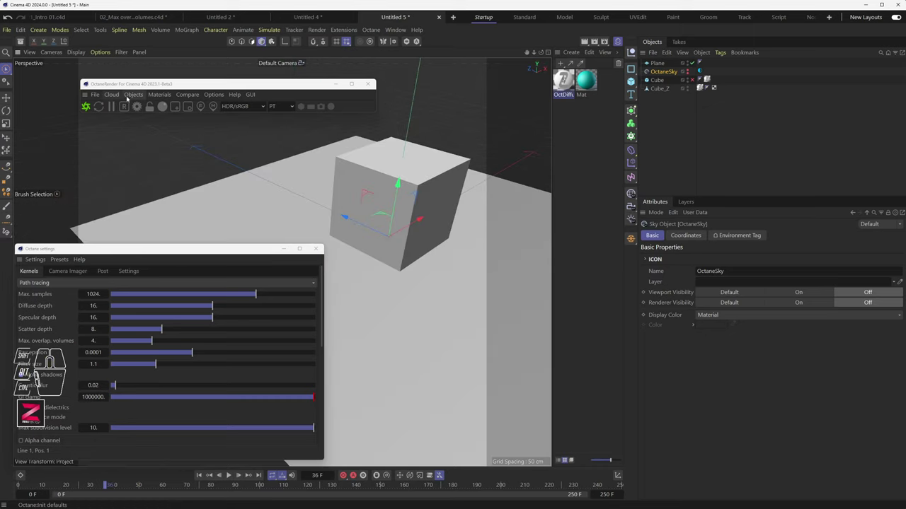
Add an Octane light and position it above the plane angled toward the cube
{"action": "left_click_drag", "start_coordinate": [135, 96], "coordinate": [233, 165]}
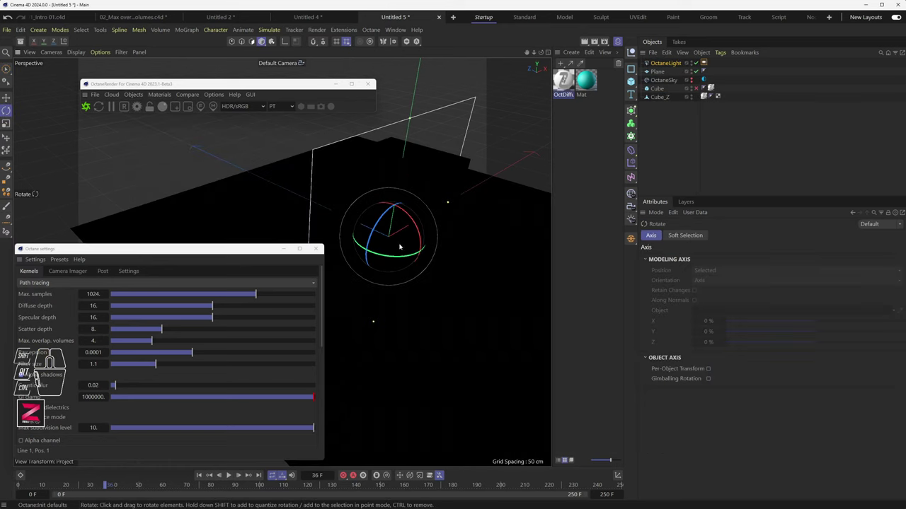
{"action": "left_click_drag", "start_coordinate": [444, 273], "coordinate": [395, 279]}
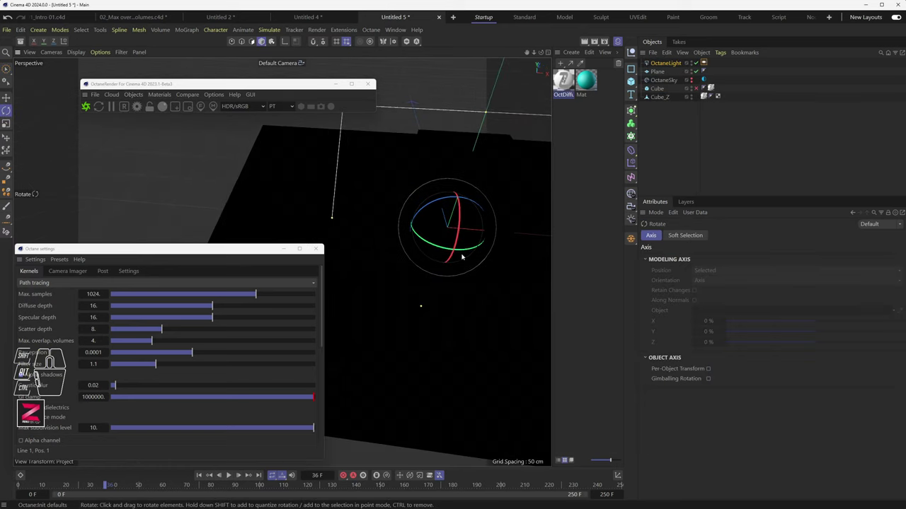
{"action": "left_click_drag", "start_coordinate": [463, 252], "coordinate": [362, 233]}
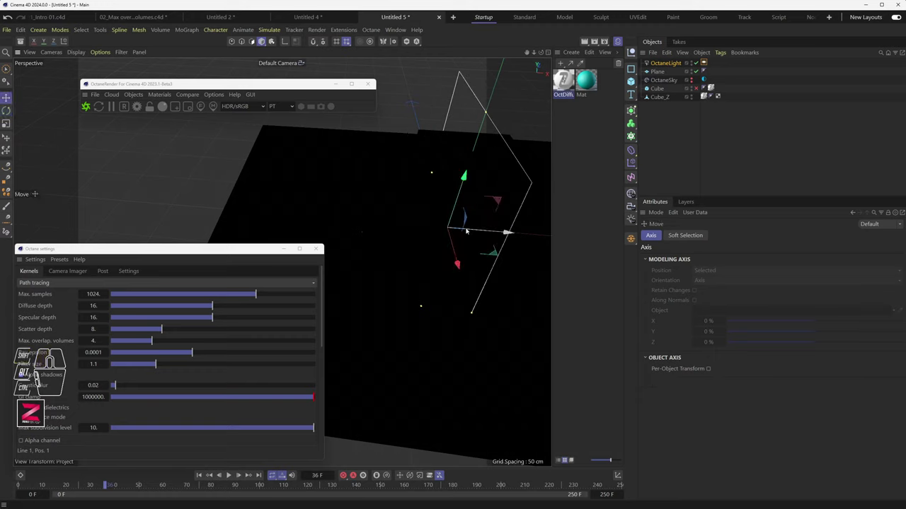
{"action": "left_click_drag", "start_coordinate": [473, 232], "coordinate": [243, 203]}
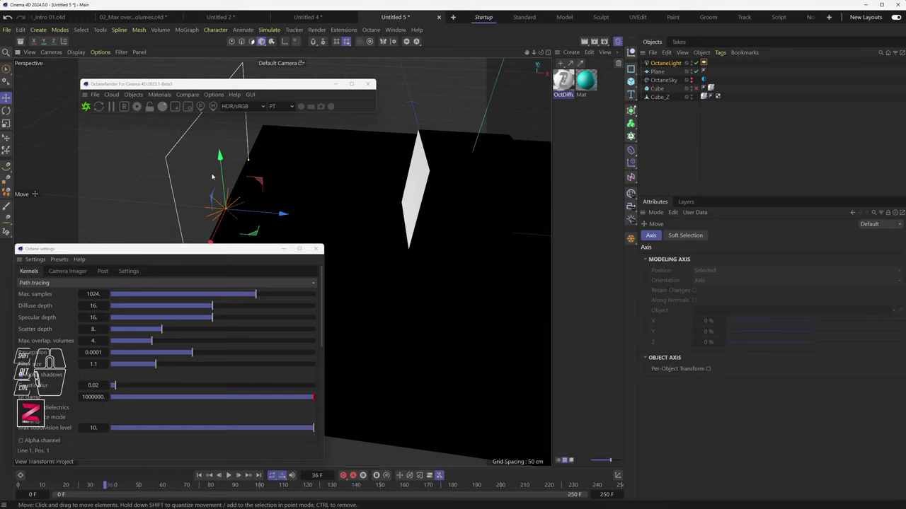
{"action": "left_click_drag", "start_coordinate": [225, 170], "coordinate": [223, 68]}
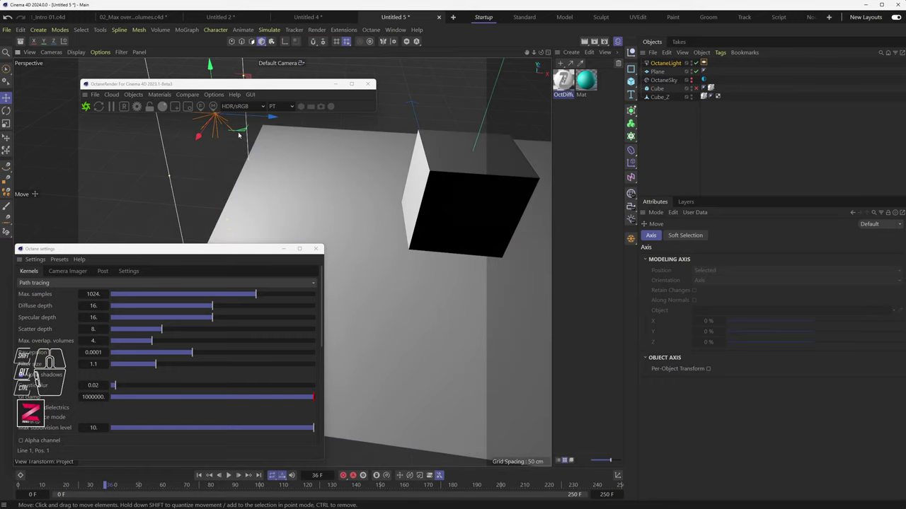
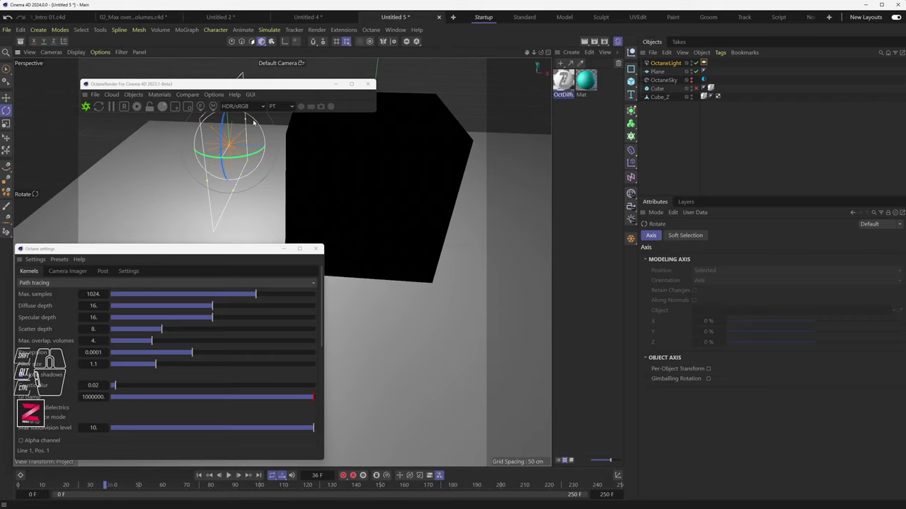
{"action": "left_click_drag", "start_coordinate": [257, 122], "coordinate": [273, 150]}
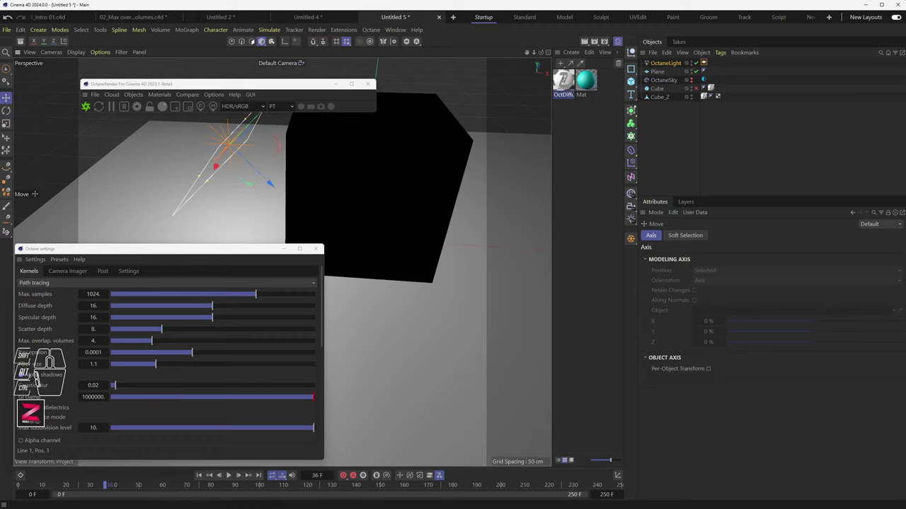
Start the Octane Live Viewer render of the lit cube
{"action": "left_click", "coordinate": [66, 41]}
{"action": "left_click", "coordinate": [145, 61]}
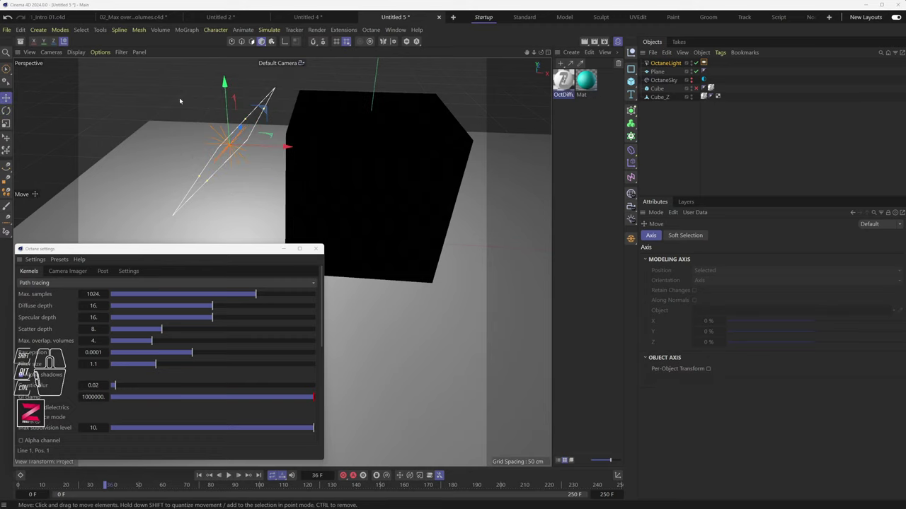
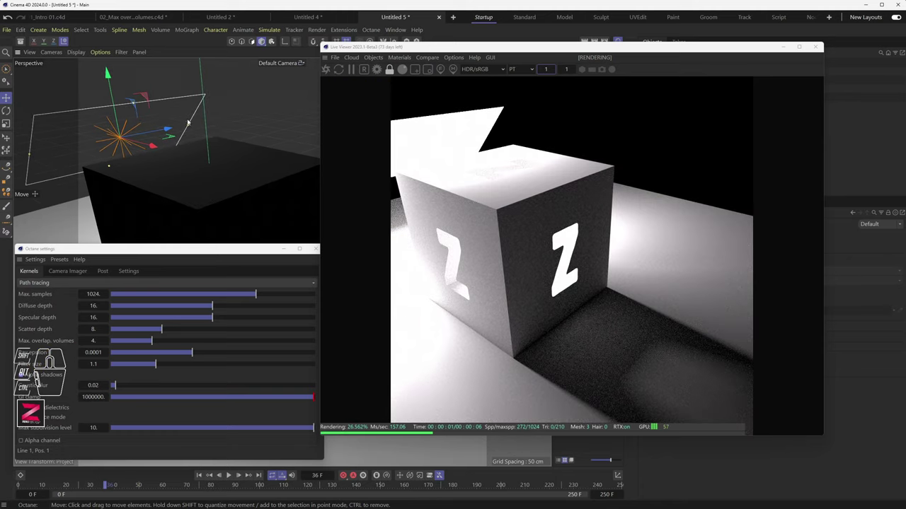
Move the area light above the cube and shrink it
{"action": "left_click_drag", "start_coordinate": [188, 126], "coordinate": [140, 131]}
{"action": "left_click_drag", "start_coordinate": [134, 105], "coordinate": [126, 128]}
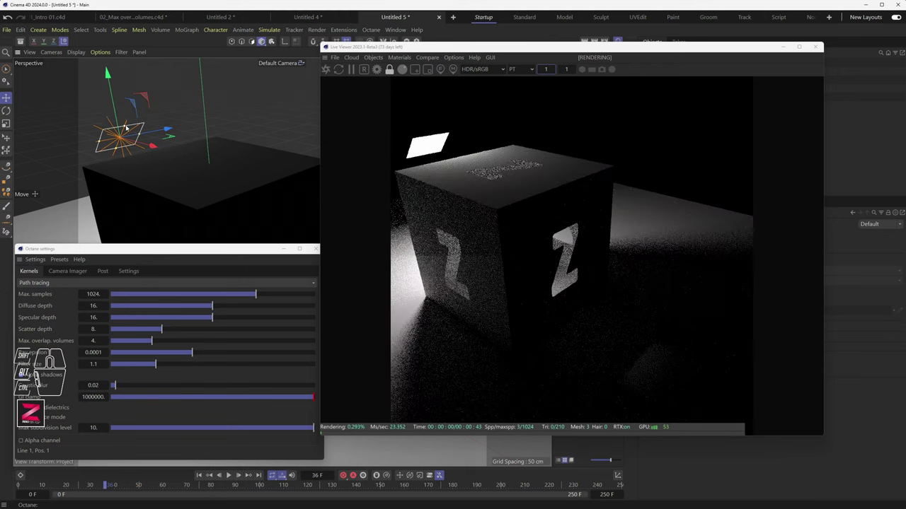
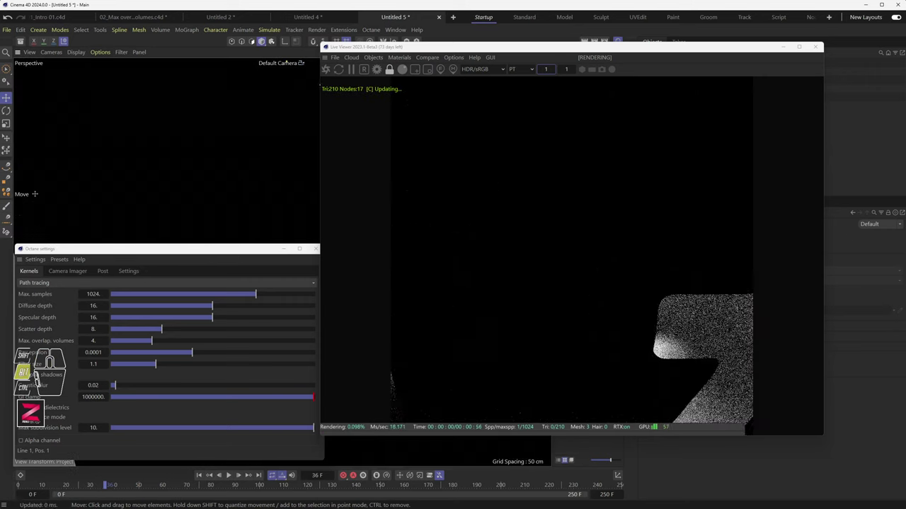
Navigate the viewport camera inside the cube looking toward the Z cut-out
{"action": "left_click_drag", "start_coordinate": [244, 192], "coordinate": [94, 84]}
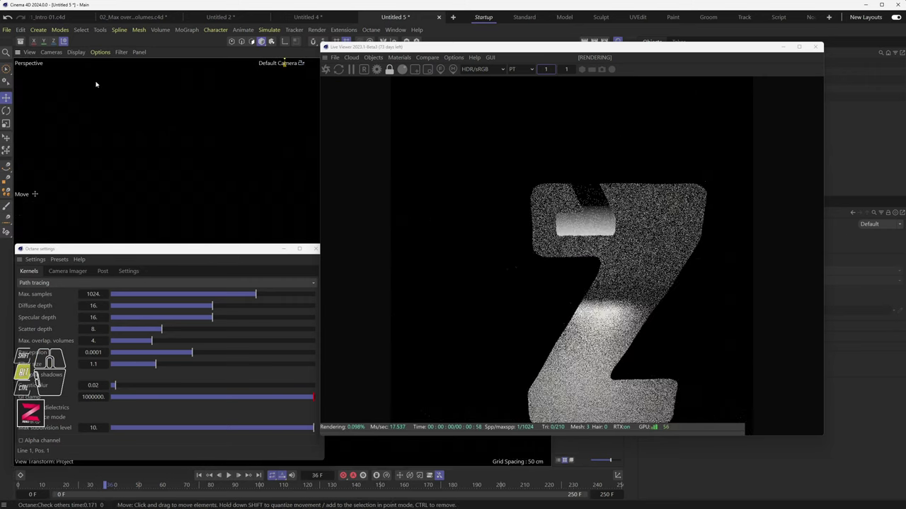
{"action": "left_click_drag", "start_coordinate": [183, 150], "coordinate": [114, 116]}
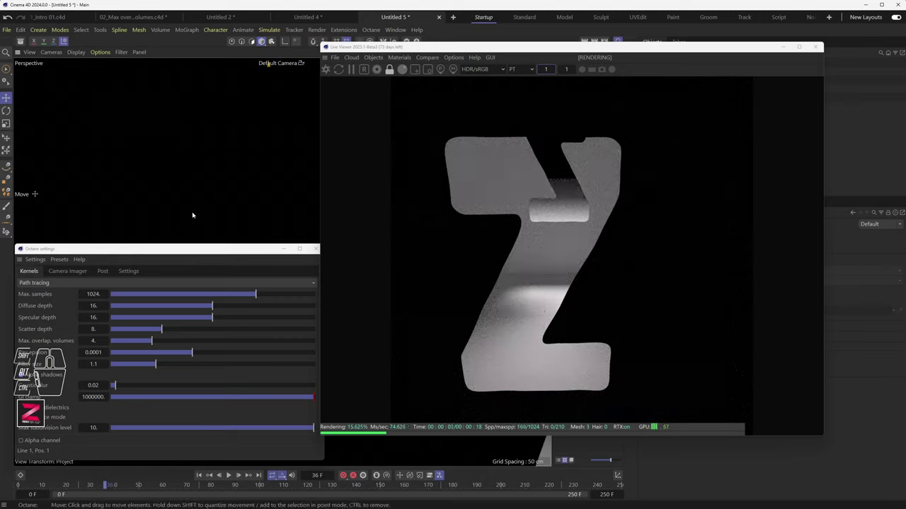
{"action": "left_click_drag", "start_coordinate": [181, 179], "coordinate": [228, 205]}
{"action": "left_click", "coordinate": [196, 197]}
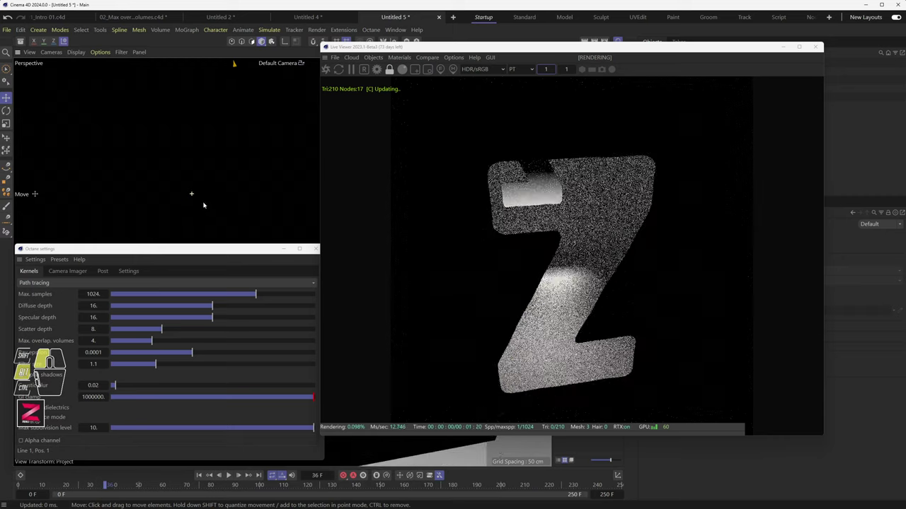
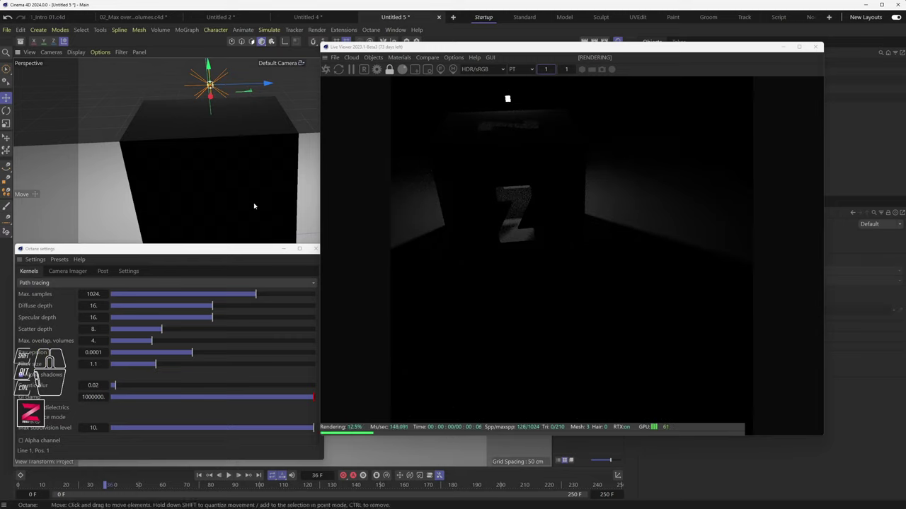
{"action": "middle_click", "coordinate": [228, 197]}
{"action": "middle_click", "coordinate": [224, 186]}
{"action": "middle_click", "coordinate": [224, 186]}
{"action": "middle_click", "coordinate": [224, 186]}
{"action": "middle_click", "coordinate": [225, 186]}
{"action": "left_click_drag", "start_coordinate": [228, 168], "coordinate": [242, 229]}
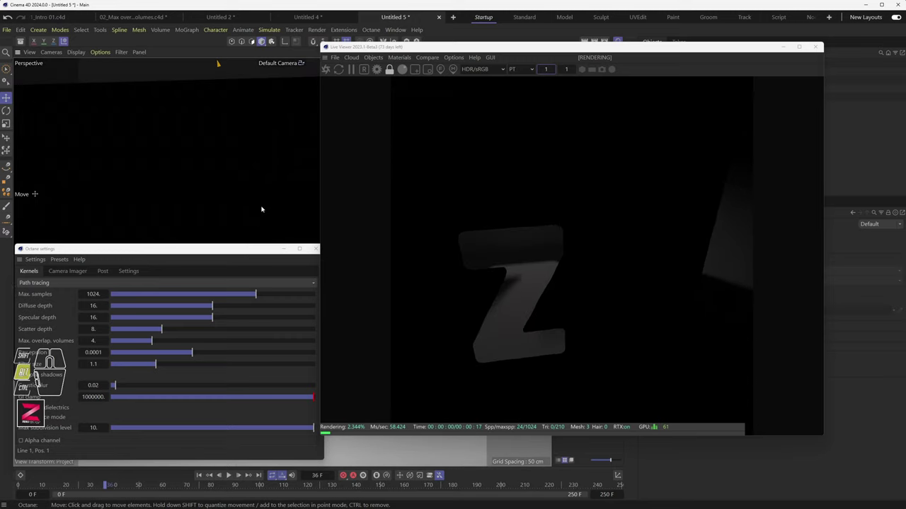
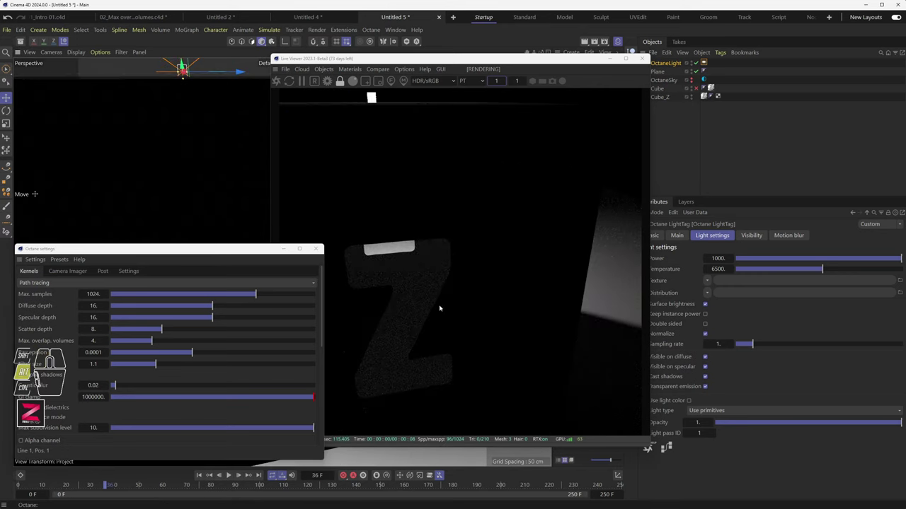
Pull the camera back out to show two sides of the cube, then close the Live Viewer
{"action": "left_click_drag", "start_coordinate": [218, 208], "coordinate": [220, 209]}
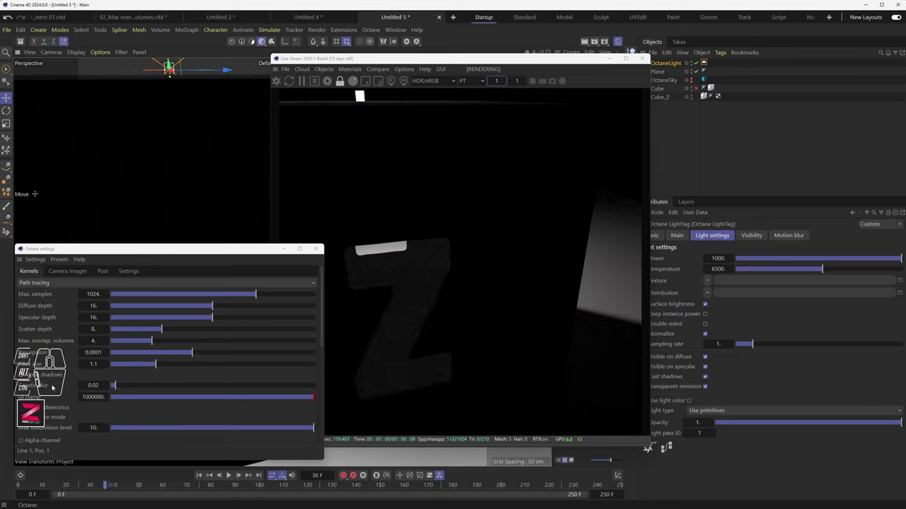
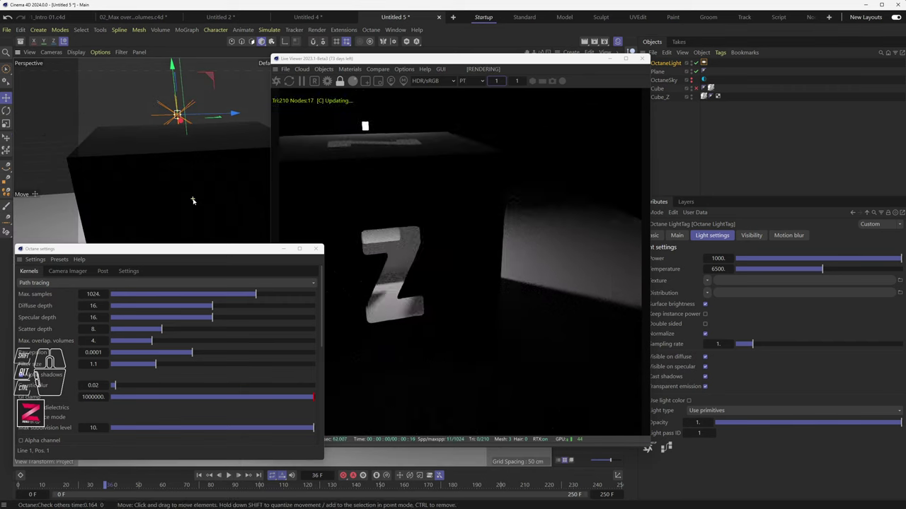
{"action": "left_click_drag", "start_coordinate": [172, 194], "coordinate": [197, 200]}
{"action": "middle_click", "coordinate": [203, 198]}
{"action": "middle_click", "coordinate": [203, 198]}
{"action": "left_click_drag", "start_coordinate": [181, 202], "coordinate": [224, 190]}
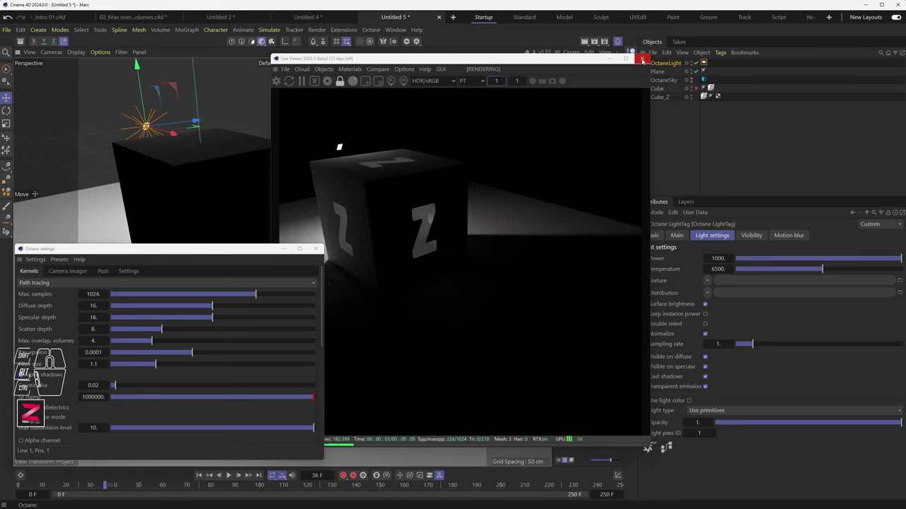
{"action": "left_click", "coordinate": [644, 60]}
Switch to the two-sphere Untitled 4 scene and zoom out to see both spheres on the floor
{"action": "left_click", "coordinate": [321, 17]}
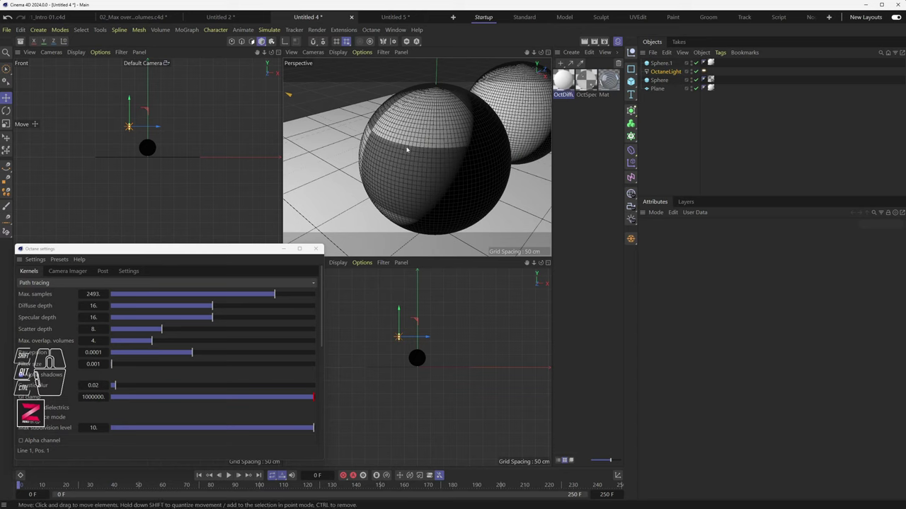
{"action": "middle_click", "coordinate": [400, 164]}
{"action": "middle_click", "coordinate": [400, 164]}
{"action": "middle_click", "coordinate": [400, 164]}
{"action": "left_click_drag", "start_coordinate": [400, 164], "coordinate": [383, 184]}
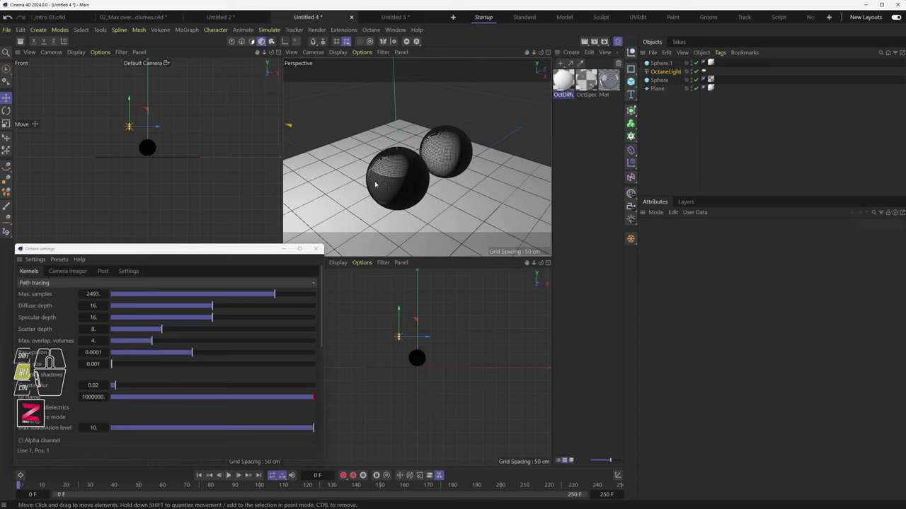
Inspect the OctSpec material's opacity settings and restart the live render
{"action": "left_click", "coordinate": [588, 85]}
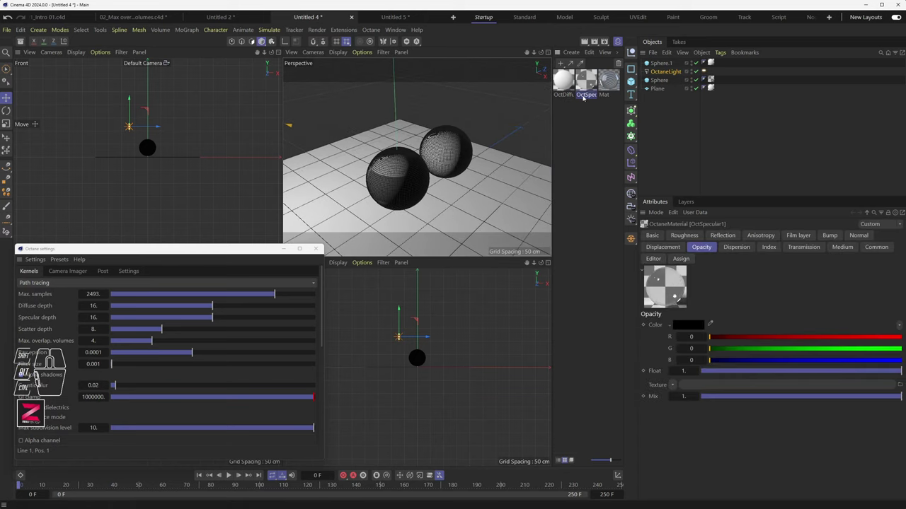
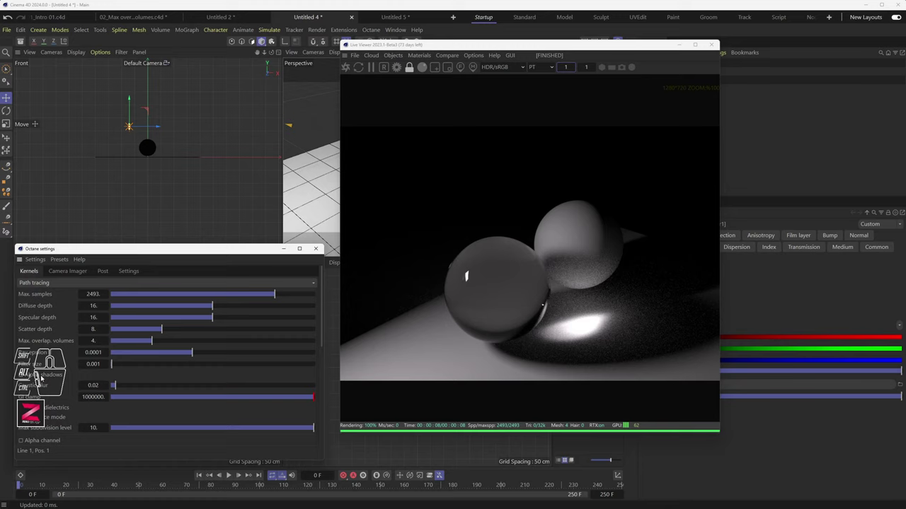
{"action": "left_click", "coordinate": [43, 378]}
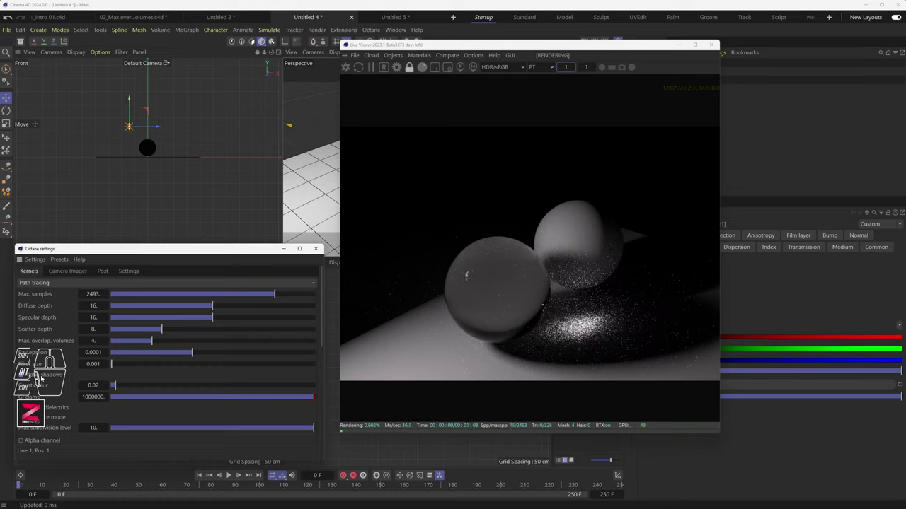
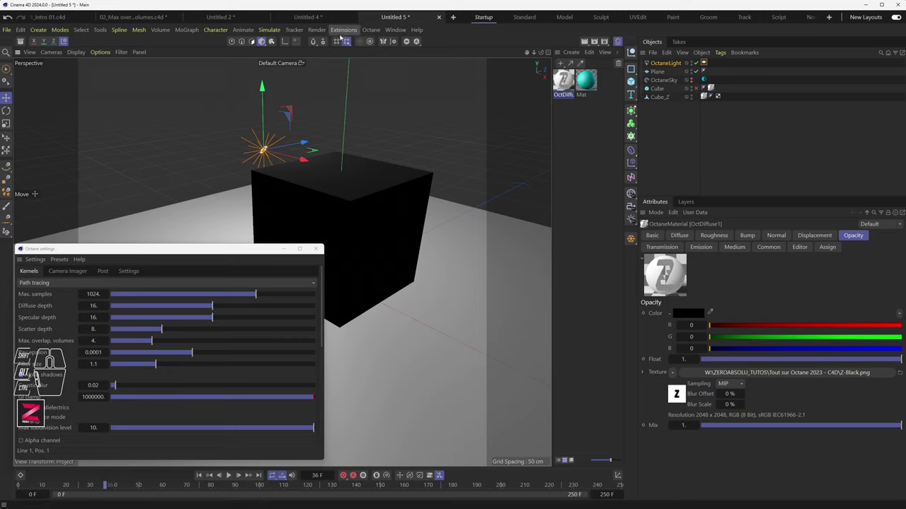
Open the cube's diffuse material in the Material Editor and browse for a texture image to load
{"action": "double_click", "coordinate": [571, 86]}
{"action": "left_click_drag", "start_coordinate": [645, 82], "coordinate": [425, 103]}
{"action": "left_click", "coordinate": [370, 241]}
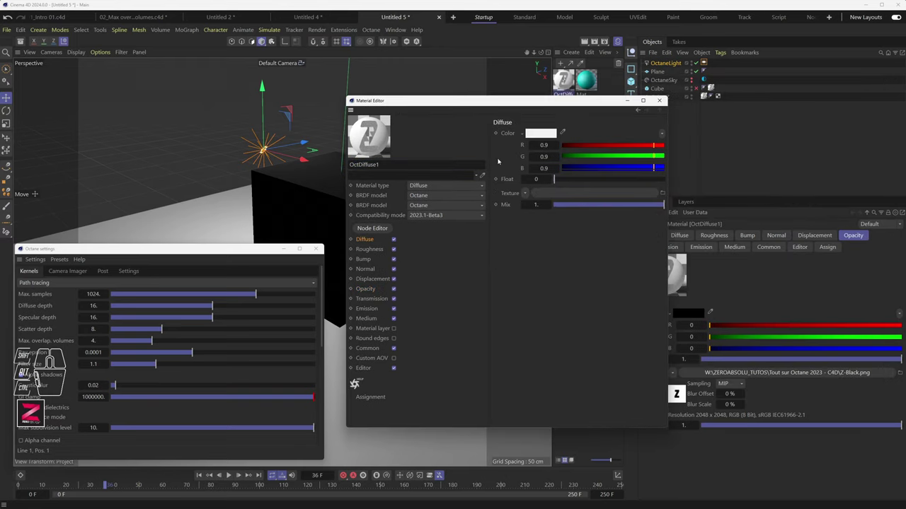
{"action": "left_click", "coordinate": [528, 194]}
{"action": "left_click", "coordinate": [537, 229]}
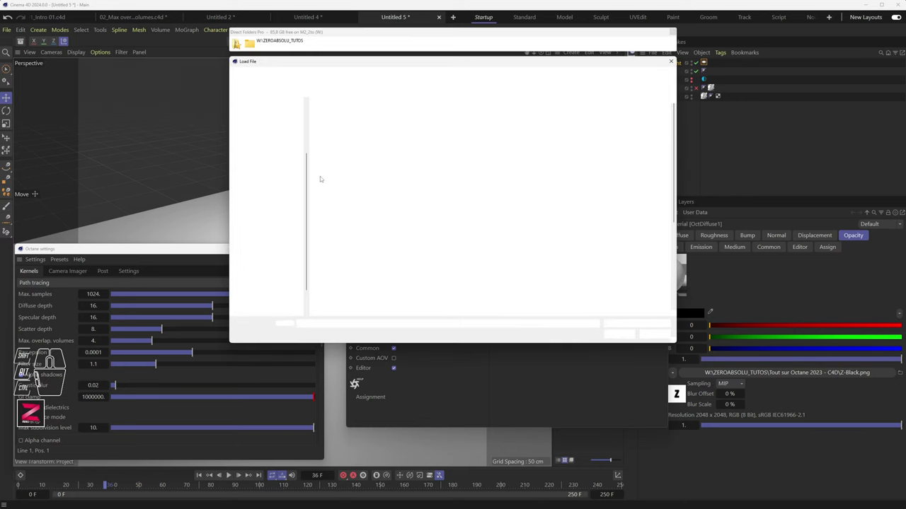
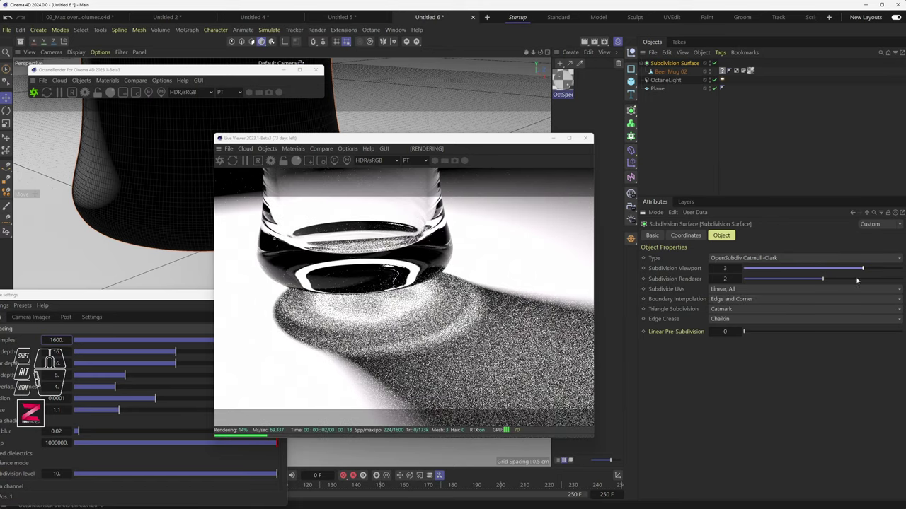
Set the Subdivision Surface render subdivision to 3 and orbit to view the glass from another side
{"action": "left_click", "coordinate": [870, 283]}
{"action": "left_click", "coordinate": [867, 280]}
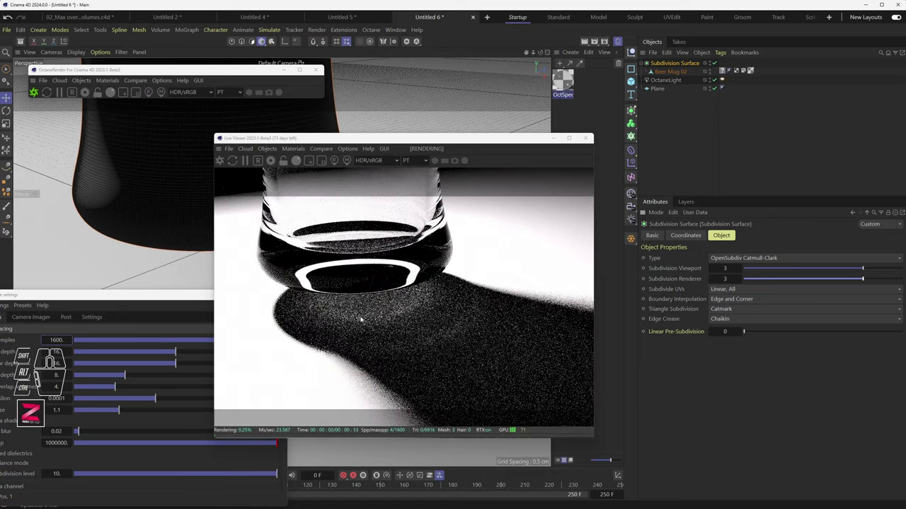
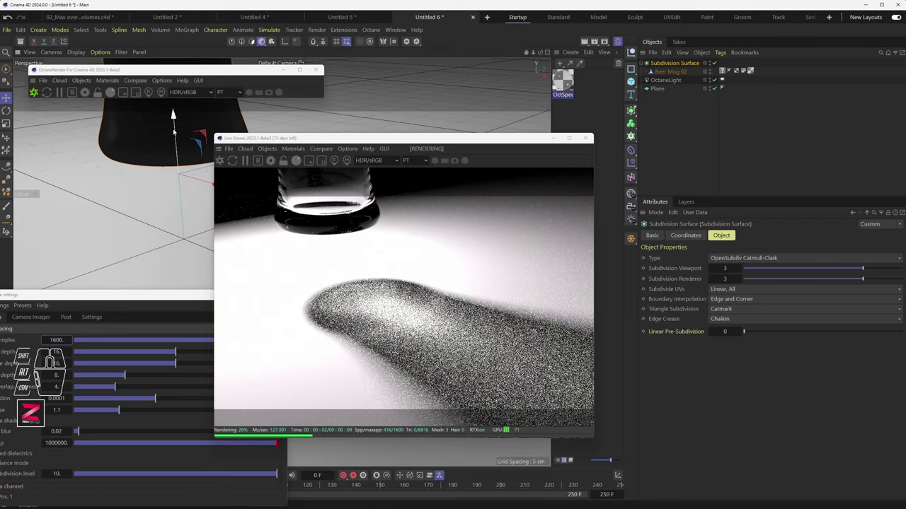
{"action": "left_click_drag", "start_coordinate": [178, 132], "coordinate": [185, 208]}
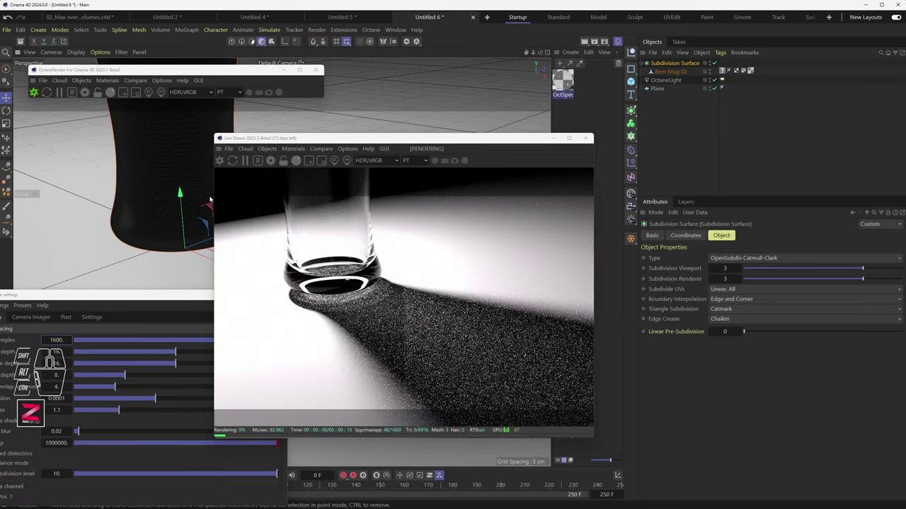
Orbit the viewport around the glass
{"action": "left_click_drag", "start_coordinate": [183, 207], "coordinate": [182, 194]}
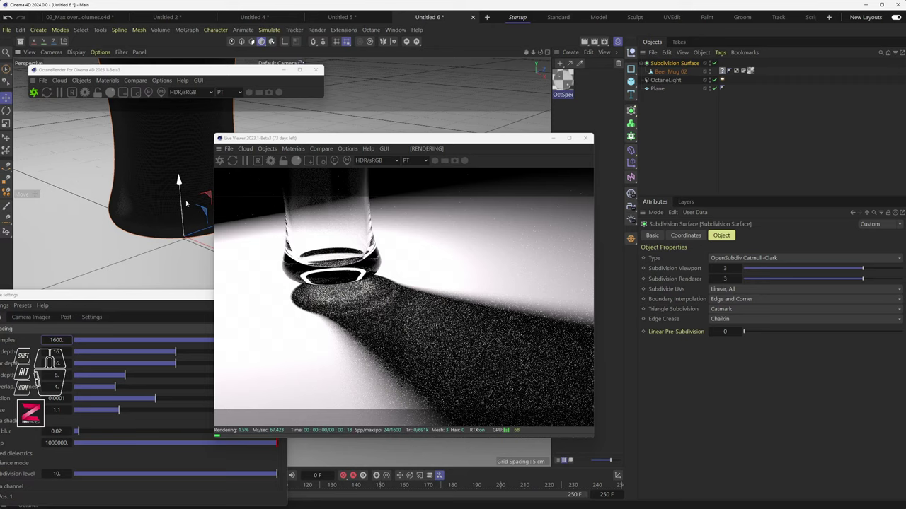
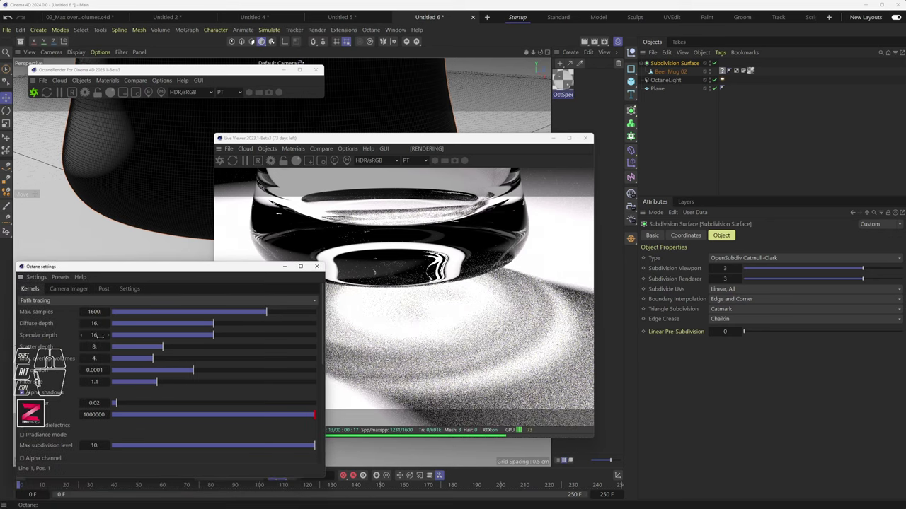
Nudge the third path-tracing kernel slider up high and back down to a lower value
{"action": "left_click_drag", "start_coordinate": [156, 339], "coordinate": [77, 339]}
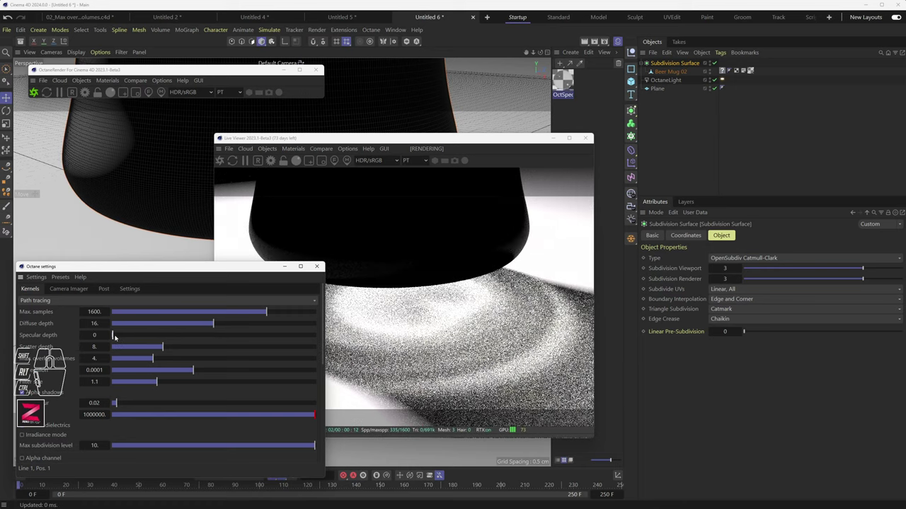
{"action": "left_click", "coordinate": [117, 337]}
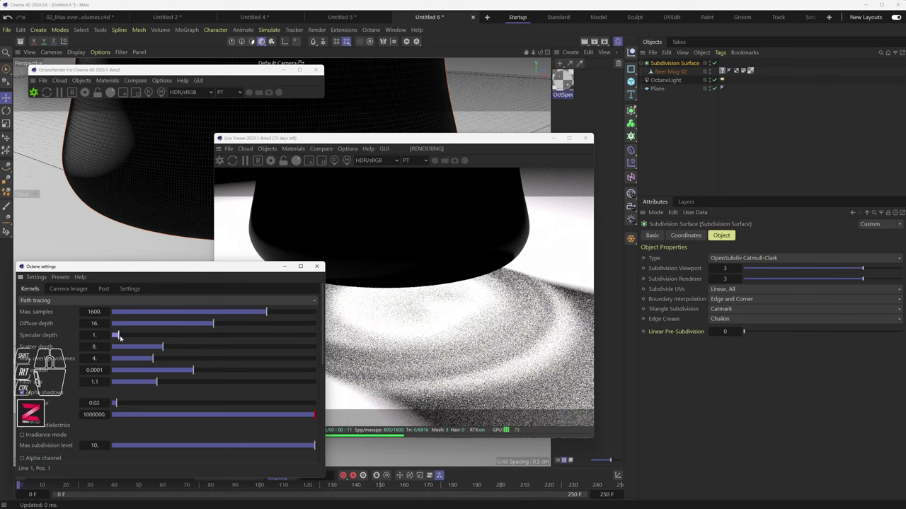
{"action": "left_click", "coordinate": [128, 337]}
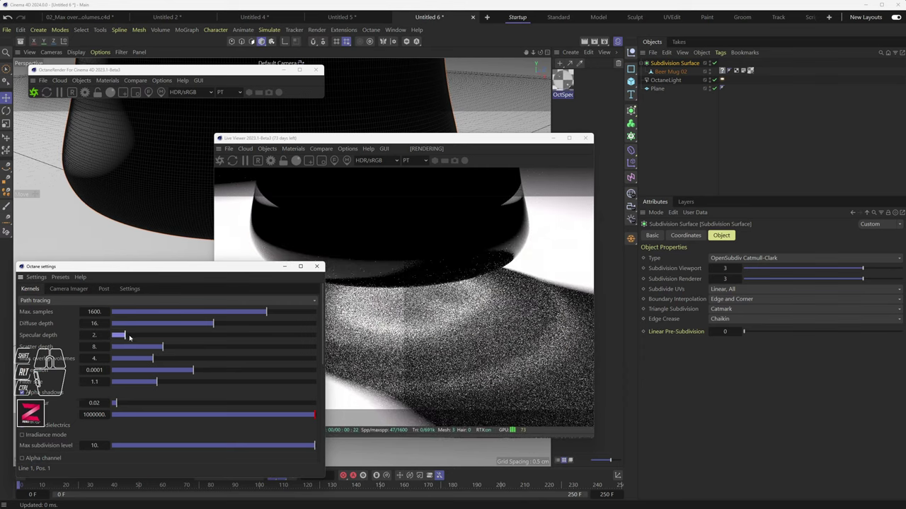
{"action": "left_click", "coordinate": [137, 335]}
{"action": "left_click", "coordinate": [148, 337]}
{"action": "left_click", "coordinate": [158, 335]}
{"action": "left_click_drag", "start_coordinate": [179, 336], "coordinate": [199, 337]}
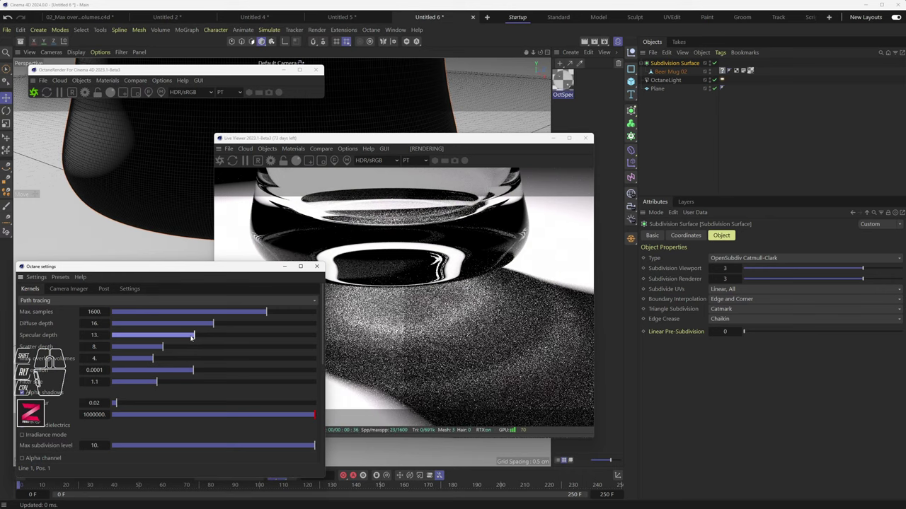
{"action": "left_click_drag", "start_coordinate": [202, 337], "coordinate": [308, 337]}
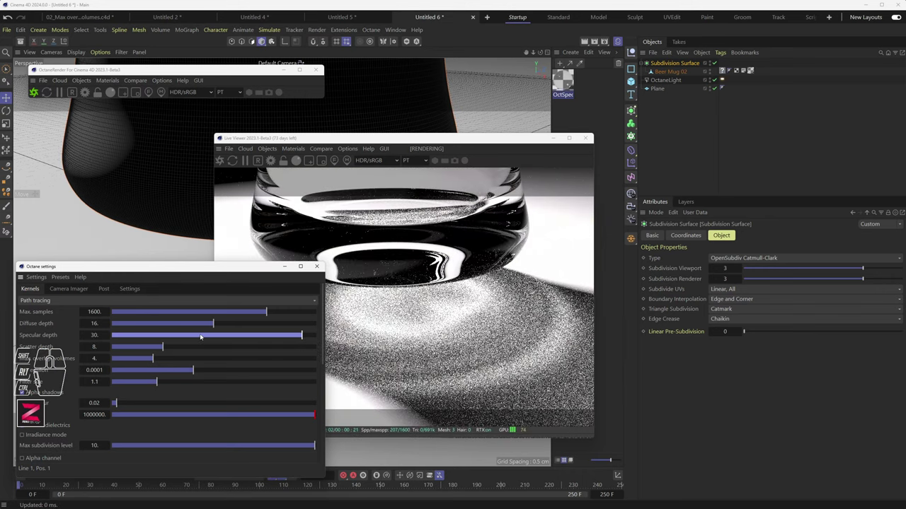
{"action": "left_click_drag", "start_coordinate": [201, 335], "coordinate": [173, 335]}
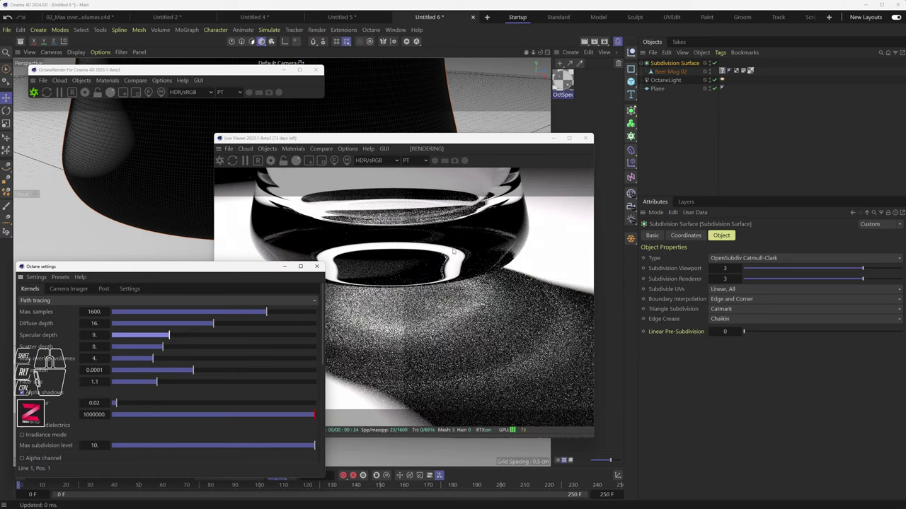
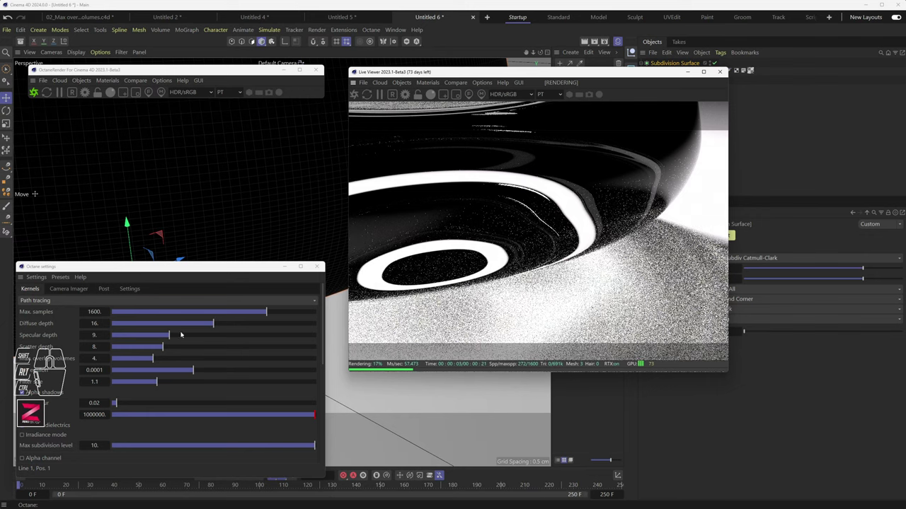
Raise the third path-tracing kernel setting well above its earlier value
{"action": "left_click", "coordinate": [178, 338]}
{"action": "left_click", "coordinate": [193, 338]}
{"action": "left_click_drag", "start_coordinate": [213, 337], "coordinate": [243, 337]}
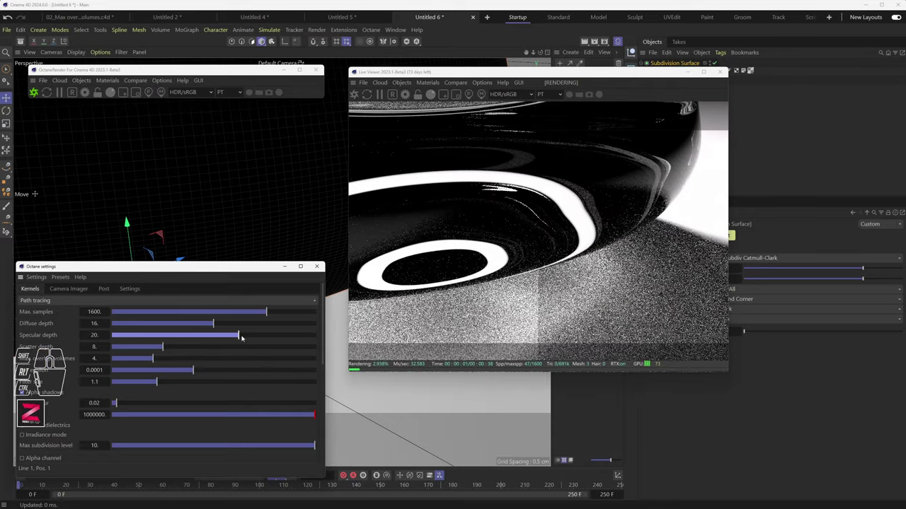
{"action": "left_click_drag", "start_coordinate": [243, 337], "coordinate": [272, 336]}
Reposition and pull back the viewport camera around the mug
{"action": "middle_click", "coordinate": [272, 223]}
{"action": "left_click", "coordinate": [264, 233]}
{"action": "scroll", "scroll_direction": "down", "scroll_amount": 3}
{"action": "left_click_drag", "start_coordinate": [257, 232], "coordinate": [271, 214]}
{"action": "left_click", "coordinate": [266, 221]}
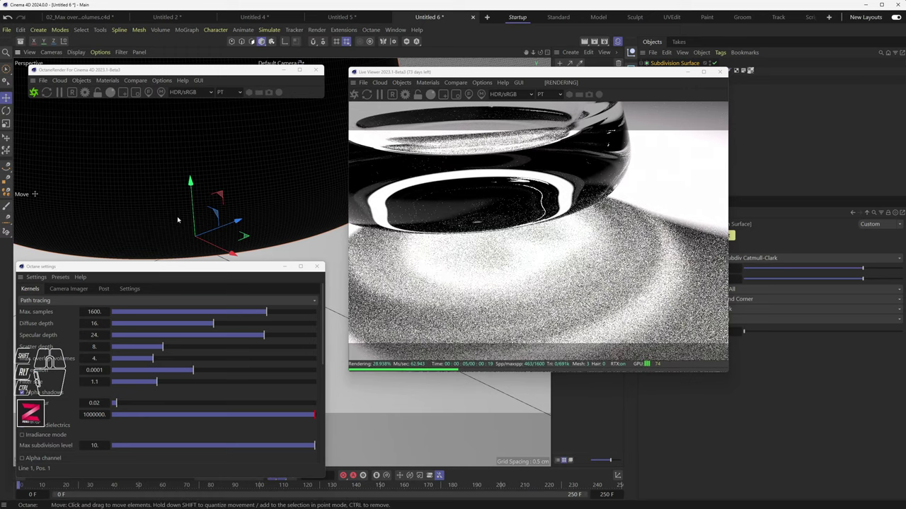
{"action": "scroll", "scroll_direction": "down", "scroll_amount": 3}
{"action": "scroll", "scroll_direction": "down", "scroll_amount": 3}
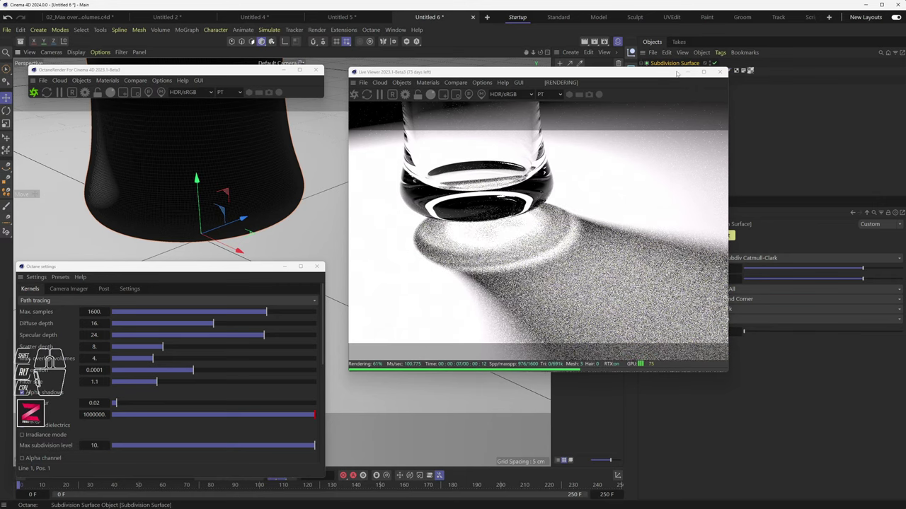
Show the OctaneLight tag's Light settings with power 1000
{"action": "left_click_drag", "start_coordinate": [671, 75], "coordinate": [607, 105]}
{"action": "left_click", "coordinate": [723, 81]}
{"action": "left_click", "coordinate": [725, 72]}
{"action": "left_click", "coordinate": [724, 81]}
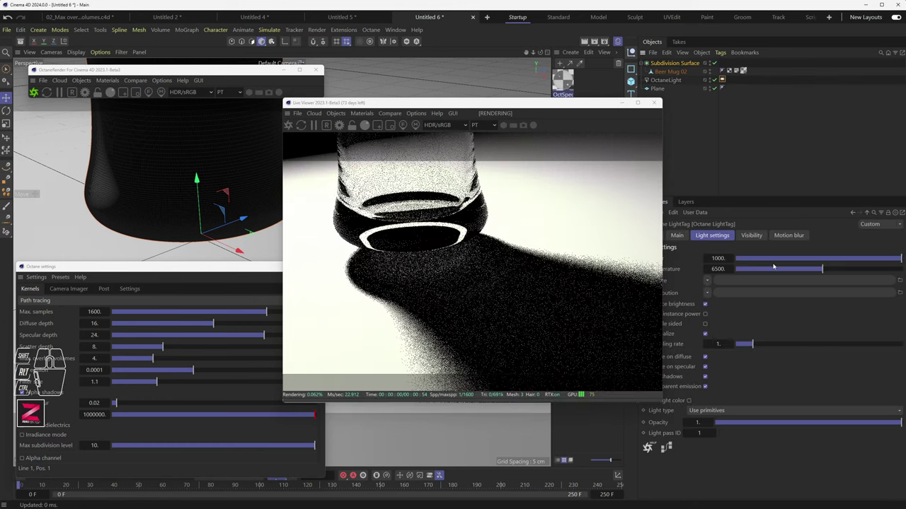
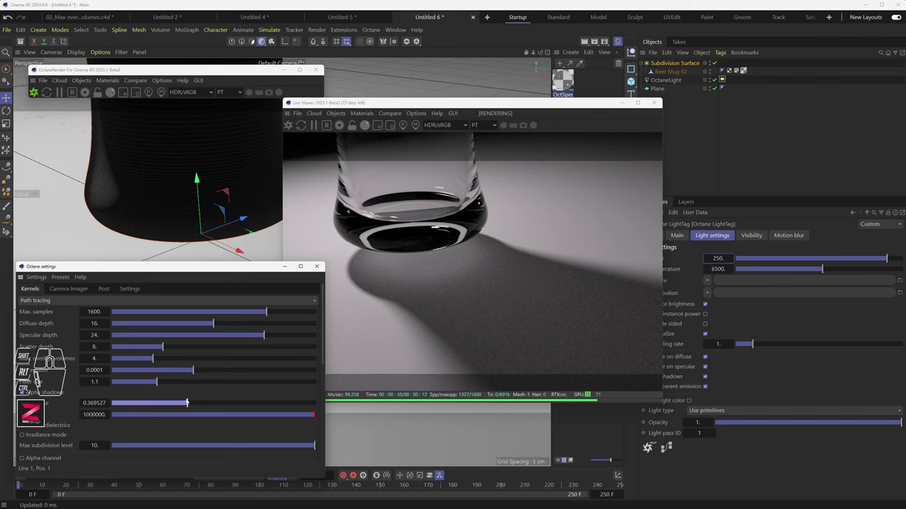
Drag a lower path-tracing kernel setting down to zero after cutting light power to 250
{"action": "left_click_drag", "start_coordinate": [174, 403], "coordinate": [155, 405]}
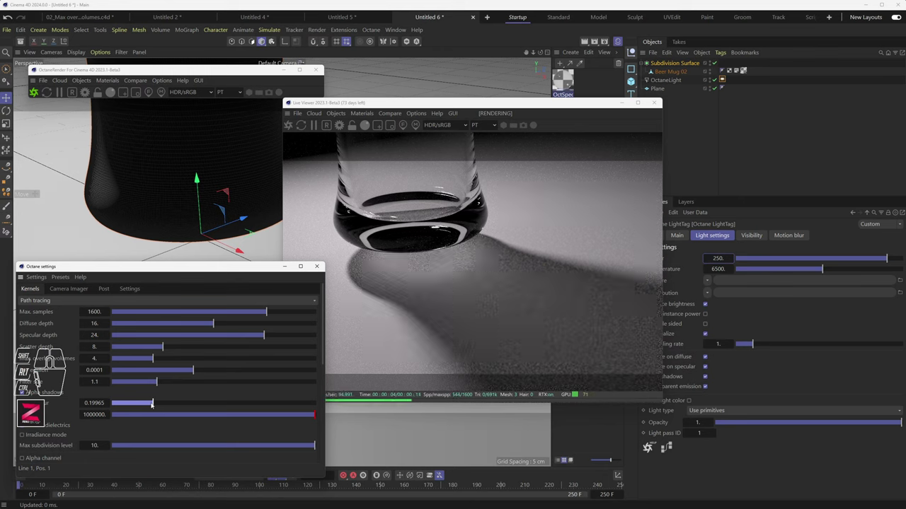
{"action": "left_click_drag", "start_coordinate": [152, 405], "coordinate": [132, 405]}
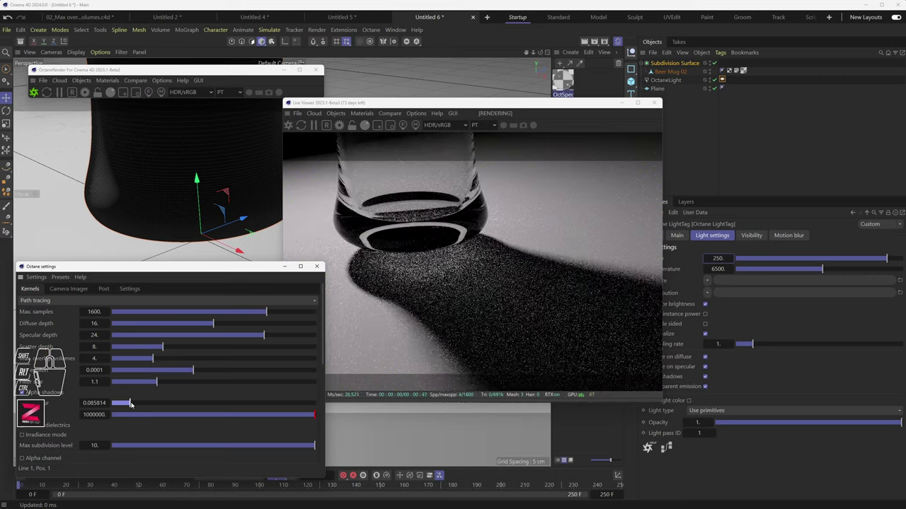
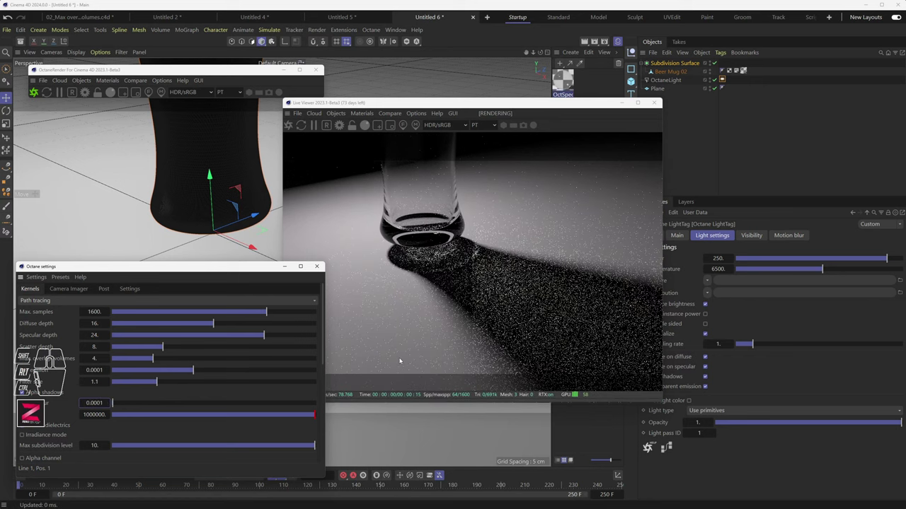
Pull the perspective camera back so the render restarts from a more distant view
{"action": "middle_click", "coordinate": [225, 220]}
{"action": "scroll", "scroll_direction": "down", "scroll_amount": 3}
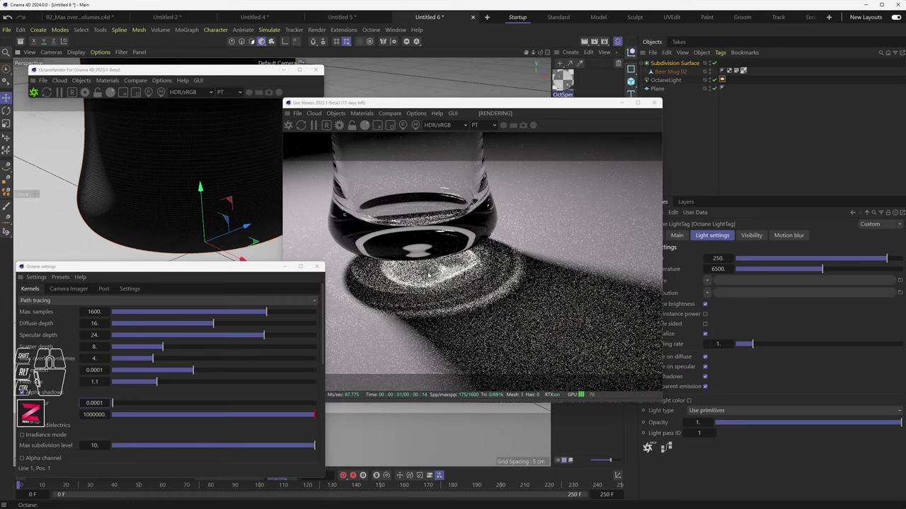
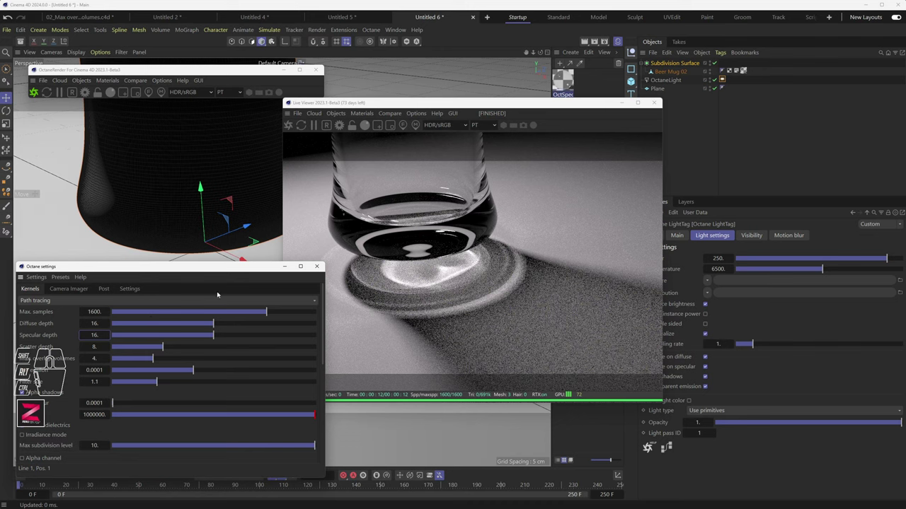
{"action": "scroll", "scroll_direction": "down", "scroll_amount": 3}
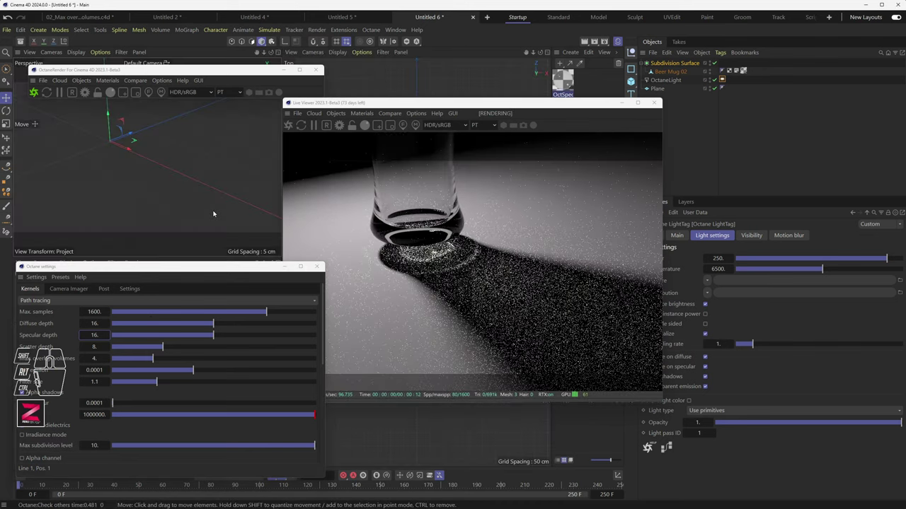
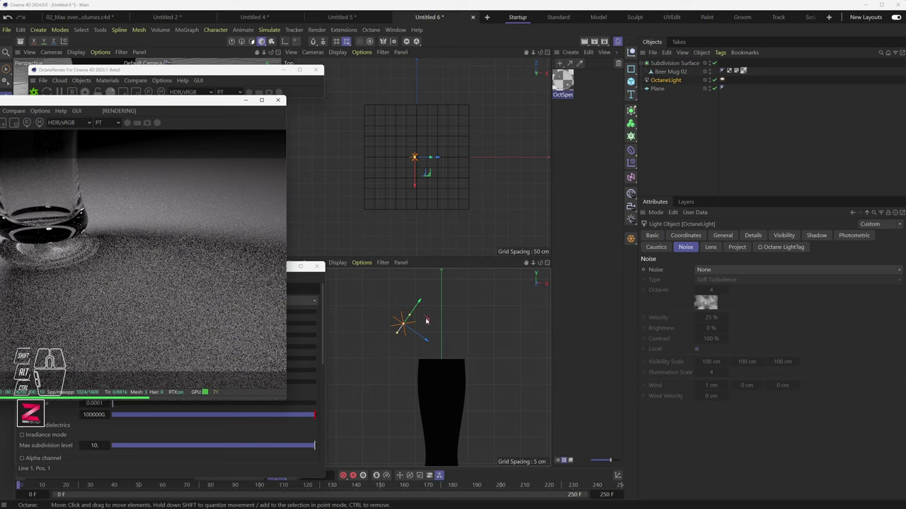
Move the OctaneLight down onto the mug in the front view, then deselect it
{"action": "left_click_drag", "start_coordinate": [429, 321], "coordinate": [467, 380]}
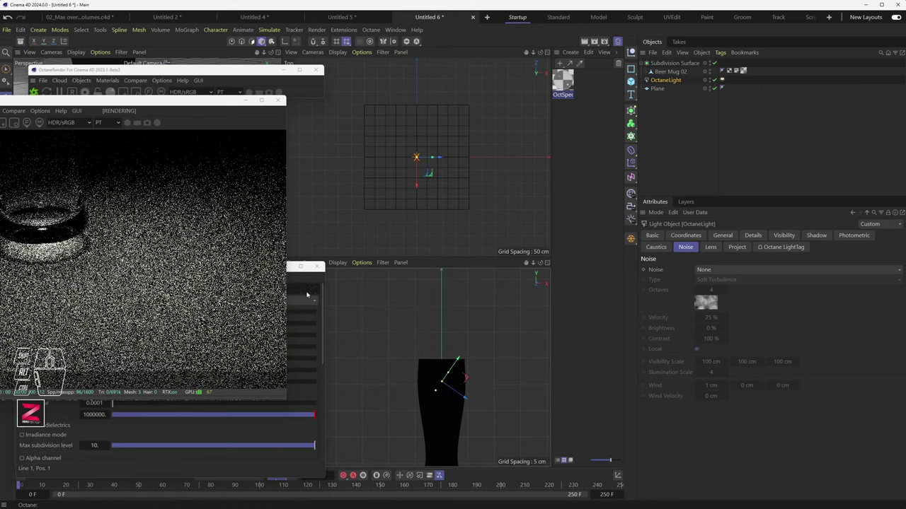
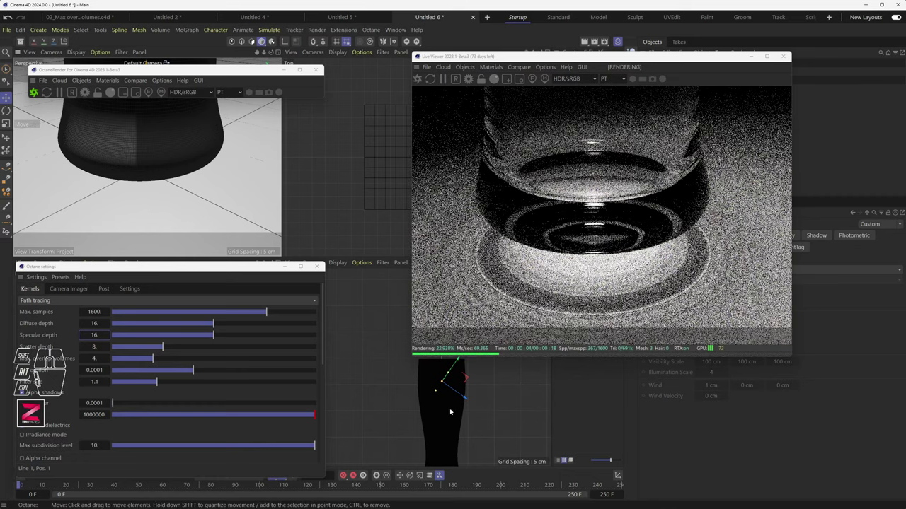
{"action": "left_click", "coordinate": [379, 367]}
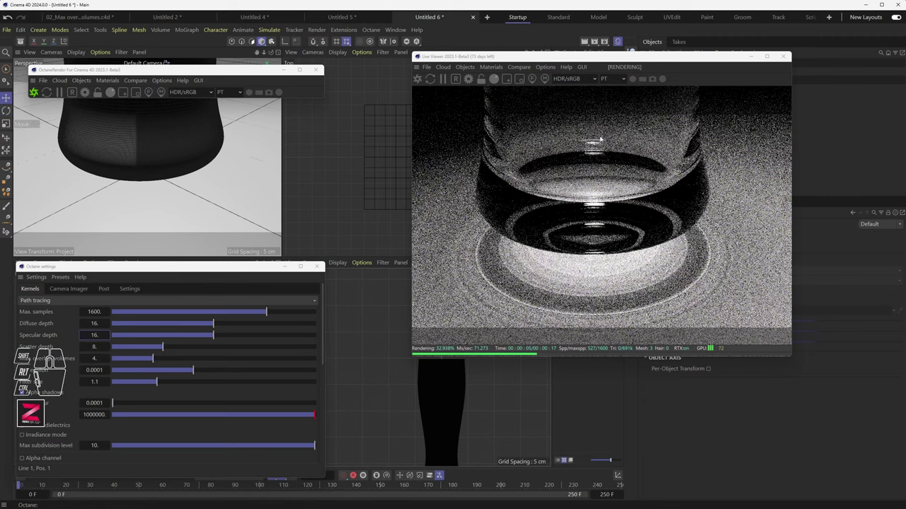
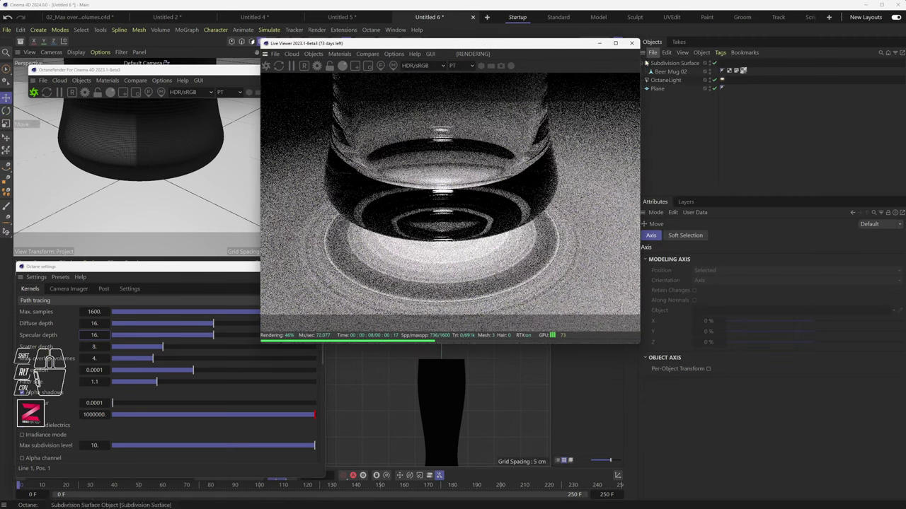
Select the OctaneLight and rotate it to aim differently
{"action": "left_click", "coordinate": [670, 80]}
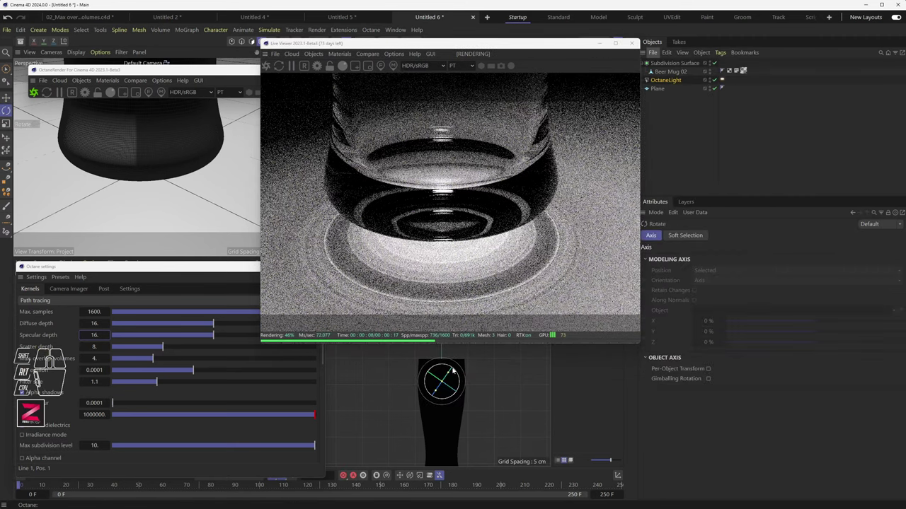
{"action": "left_click", "coordinate": [458, 374]}
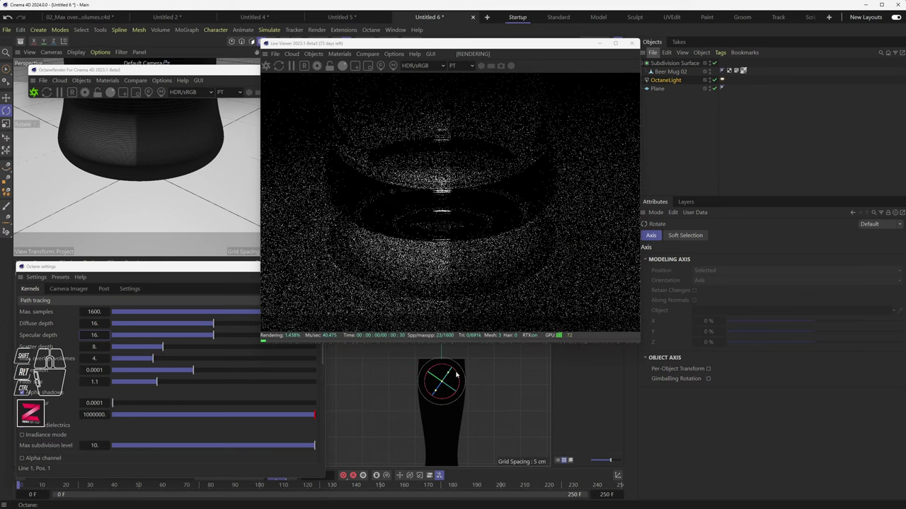
{"action": "left_click_drag", "start_coordinate": [458, 374], "coordinate": [462, 391]}
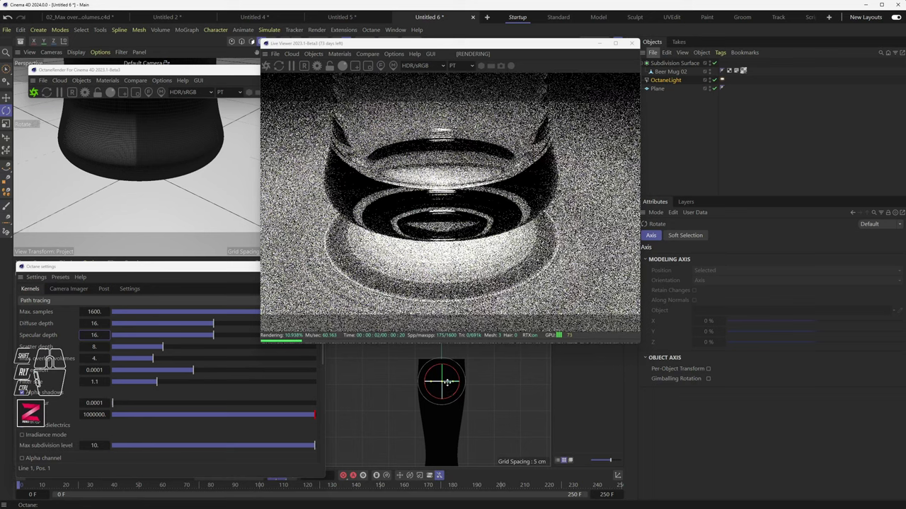
{"action": "left_click", "coordinate": [463, 383]}
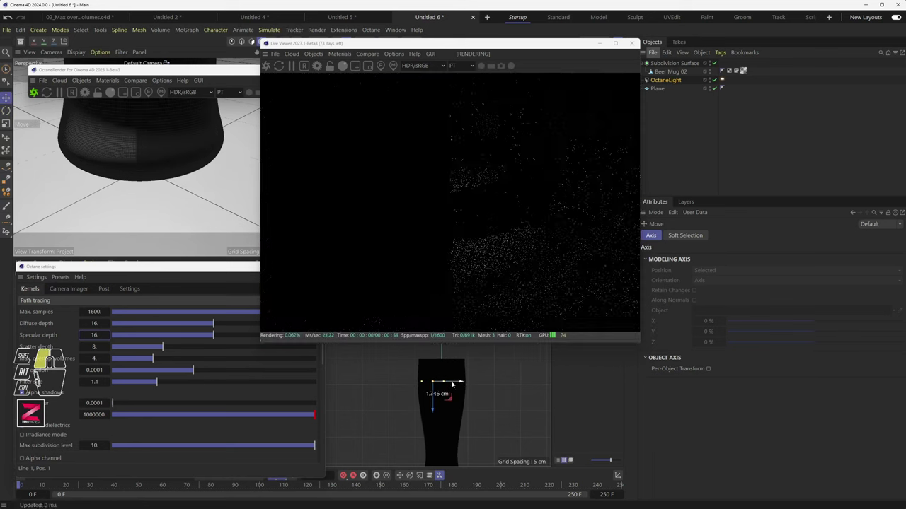
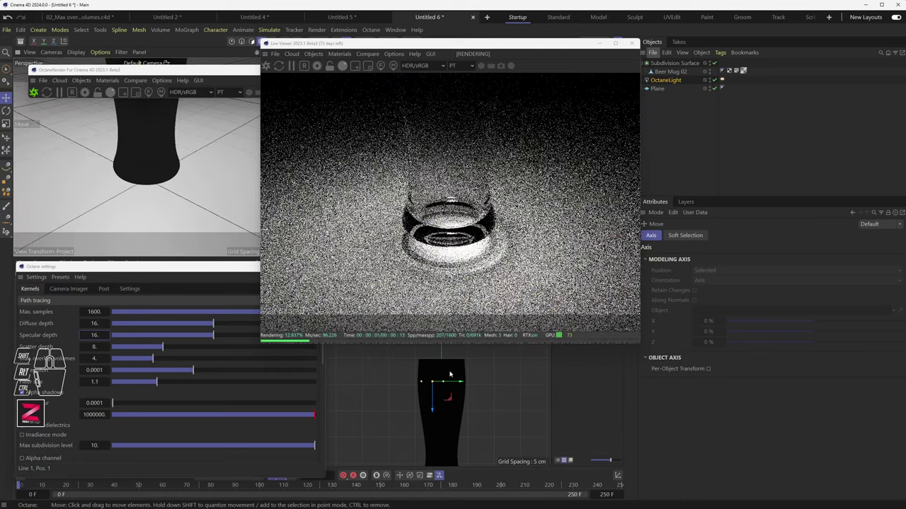
Move and tilt the light to sit beside the mug's left side
{"action": "left_click_drag", "start_coordinate": [434, 402], "coordinate": [439, 369]}
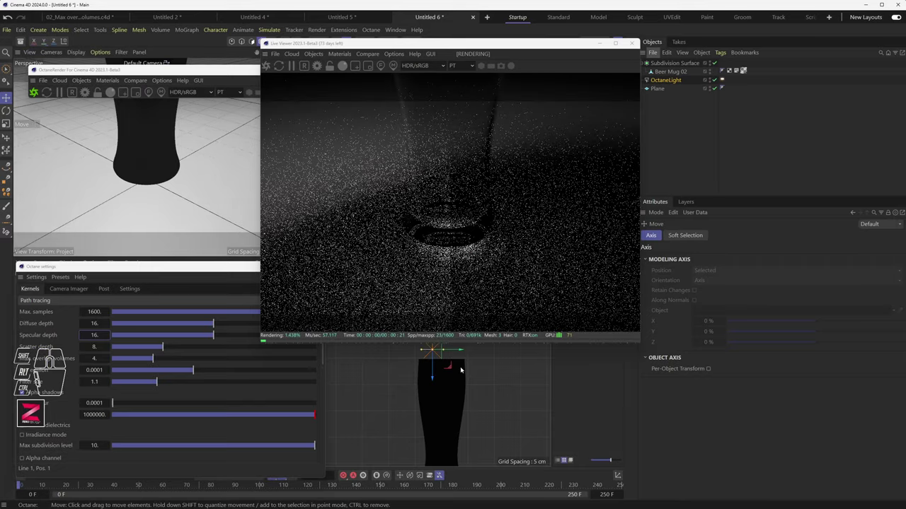
{"action": "left_click_drag", "start_coordinate": [456, 350], "coordinate": [425, 352]}
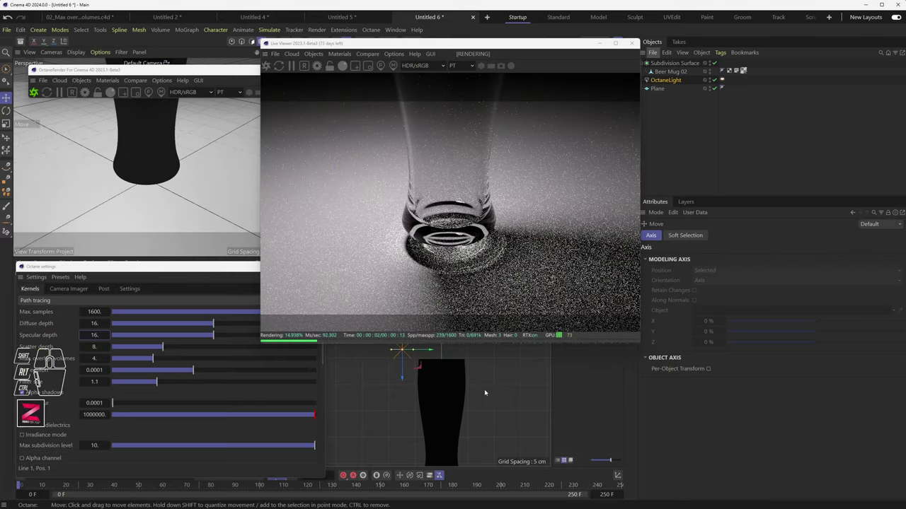
{"action": "left_click_drag", "start_coordinate": [400, 369], "coordinate": [414, 366]}
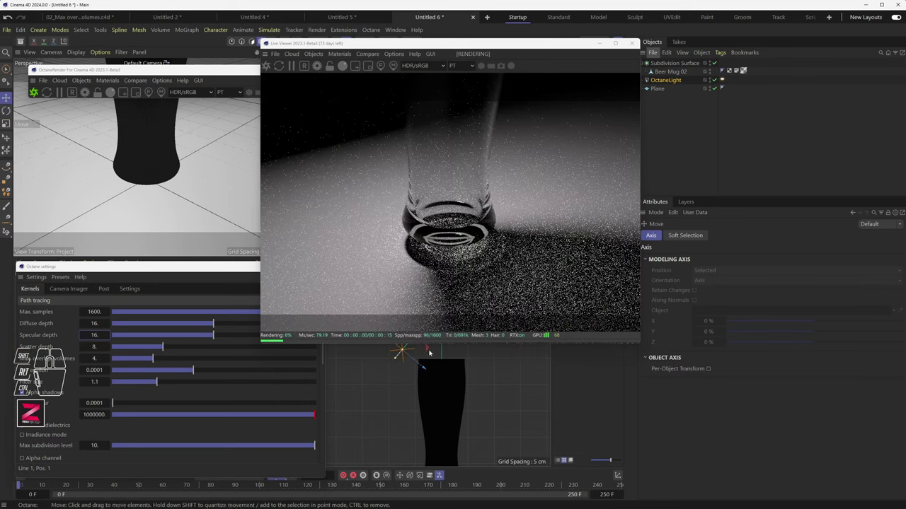
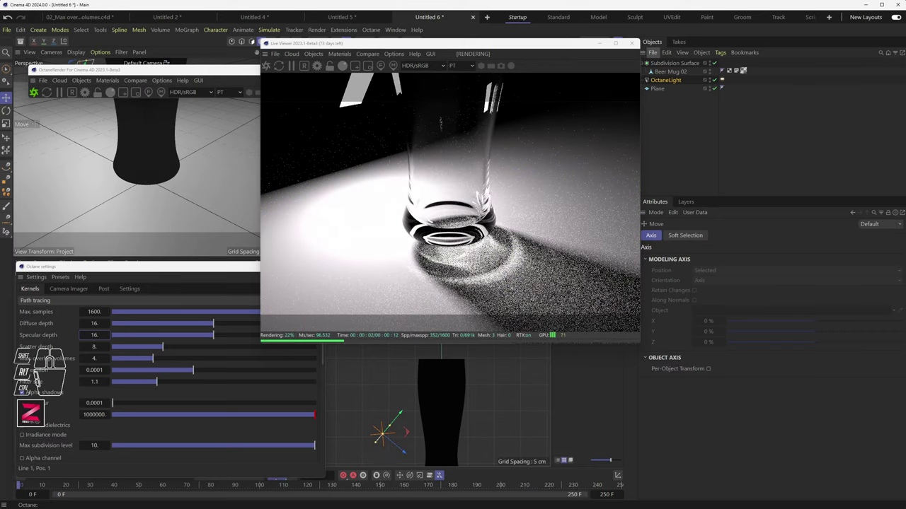
{"action": "left_click_drag", "start_coordinate": [118, 406], "coordinate": [162, 407]}
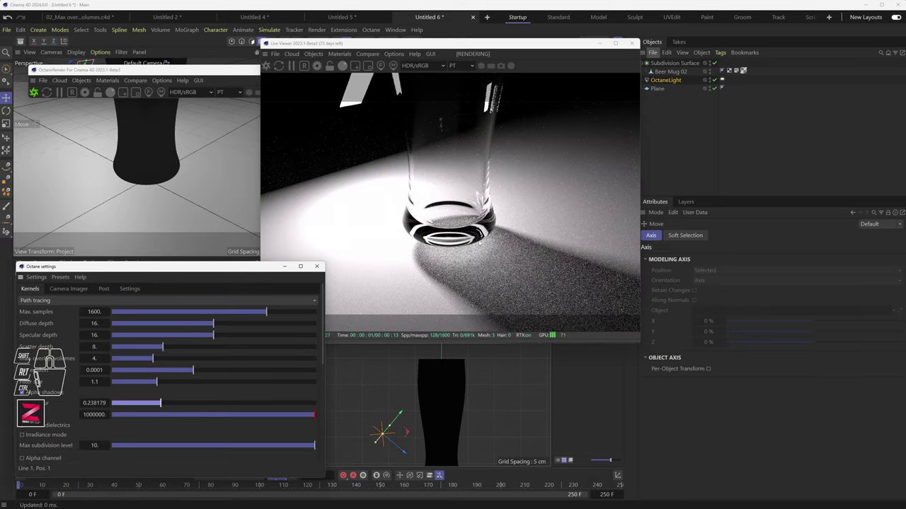
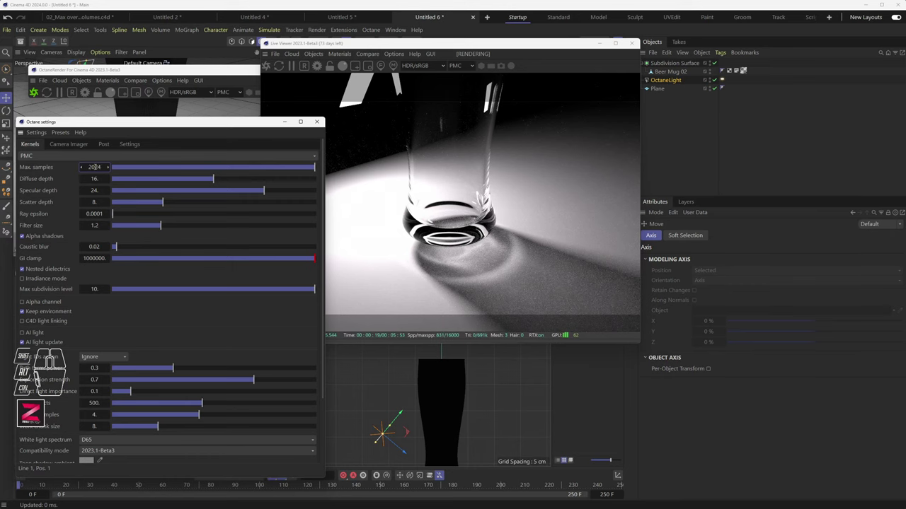
Set PMC specular depth to 16 and caustic blur to about 0.0035
{"action": "left_click_drag", "start_coordinate": [235, 193], "coordinate": [220, 193]}
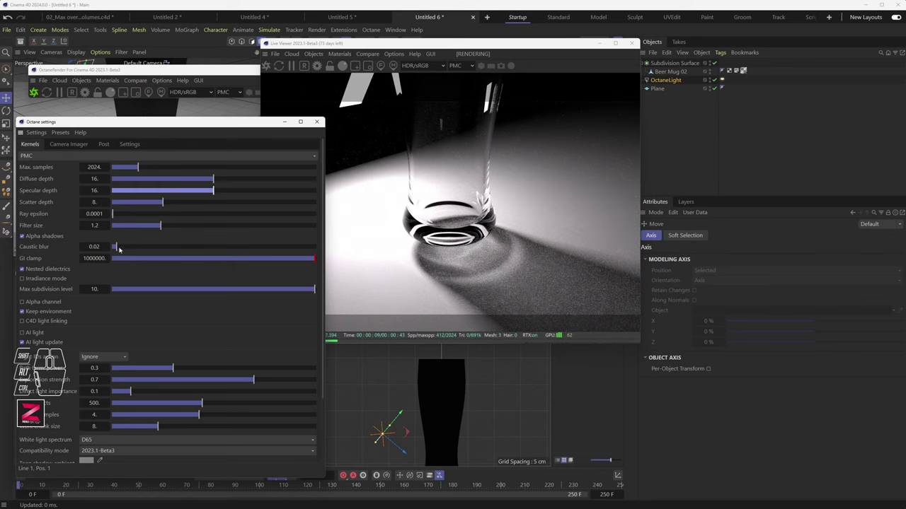
{"action": "left_click", "coordinate": [118, 249]}
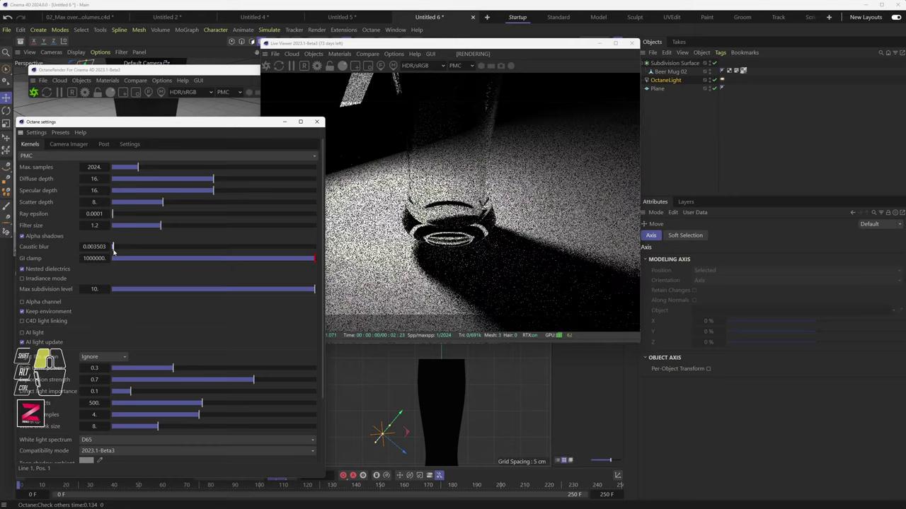
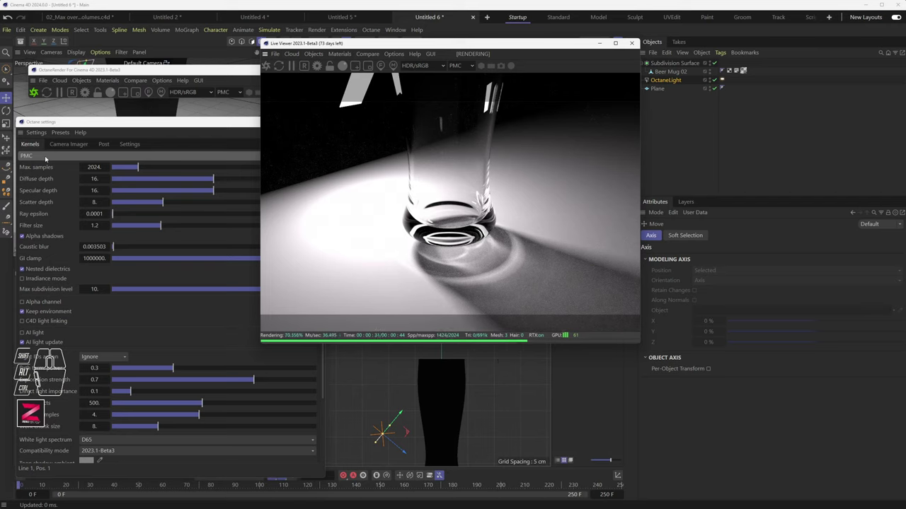
Widen the Octane settings panel and move the enlarged Live Viewer to the right
{"action": "left_click_drag", "start_coordinate": [48, 156], "coordinate": [53, 200]}
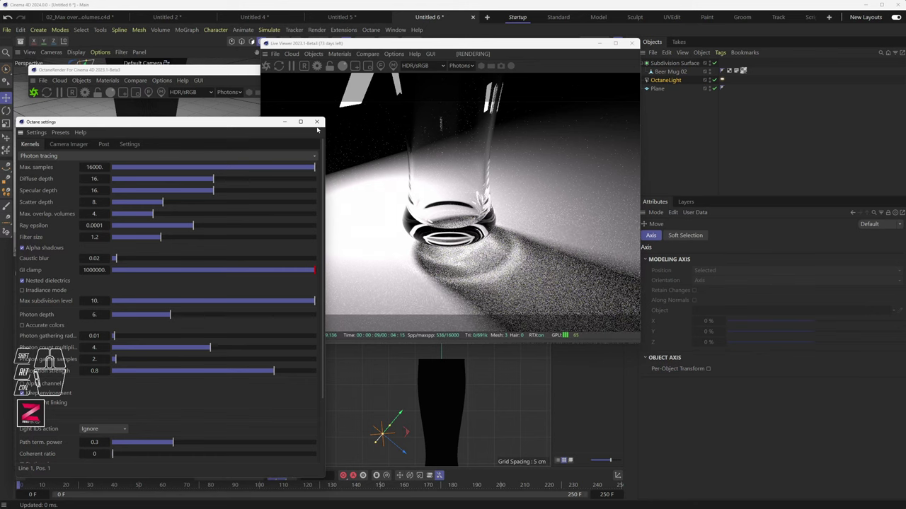
{"action": "left_click_drag", "start_coordinate": [322, 47], "coordinate": [374, 45]}
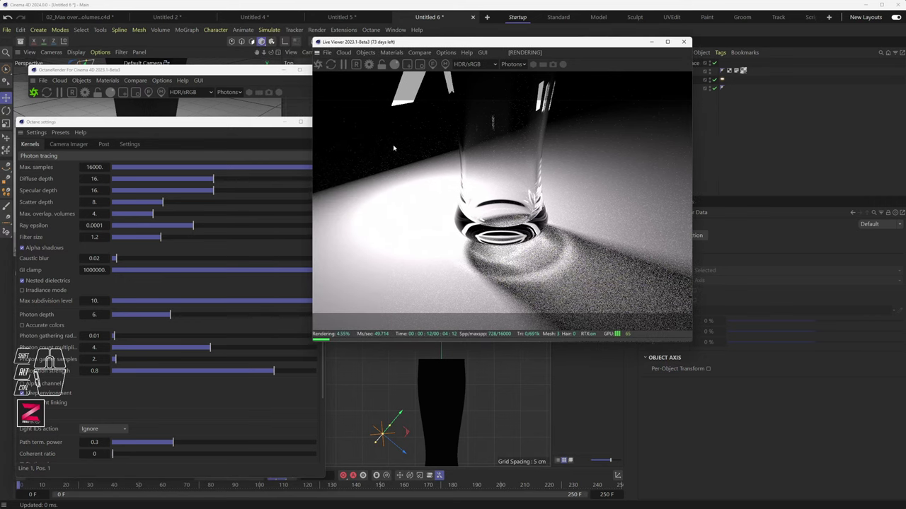
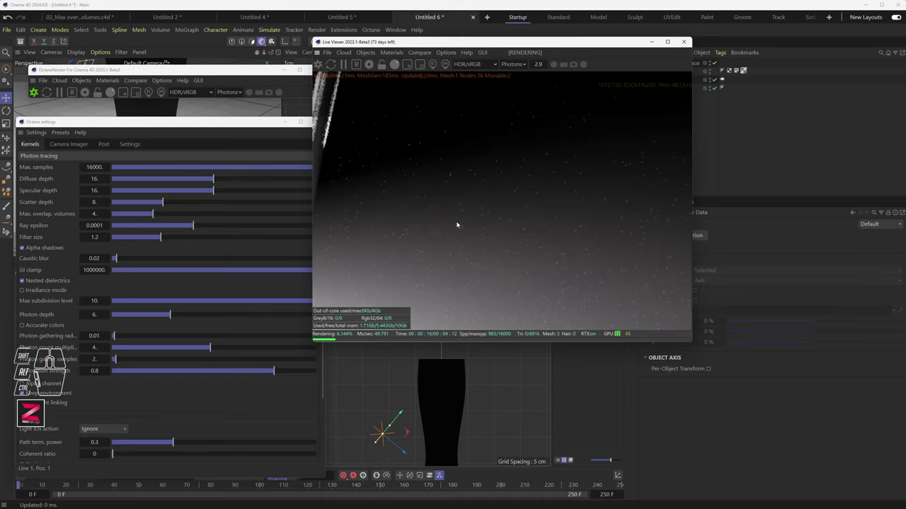
Zoom and pan in the Live Viewer to inspect noise in the 2048-sample photon-tracing render
{"action": "scroll", "scroll_direction": "down", "scroll_amount": 3}
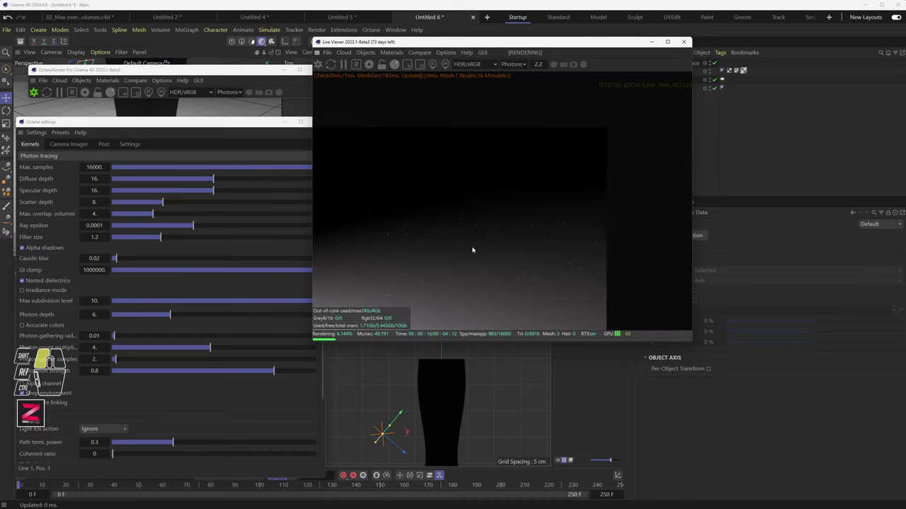
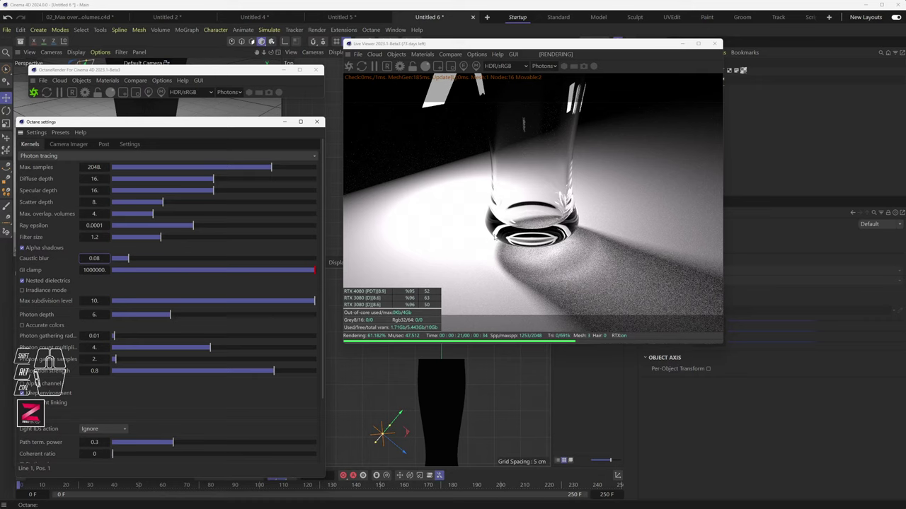
{"action": "left_click", "coordinate": [404, 144]}
{"action": "middle_click", "coordinate": [419, 139]}
{"action": "scroll", "scroll_direction": "down", "scroll_amount": 3}
{"action": "left_click", "coordinate": [405, 124]}
{"action": "scroll", "scroll_direction": "up", "scroll_amount": 3}
{"action": "left_click_drag", "start_coordinate": [486, 177], "coordinate": [660, 302]}
{"action": "scroll", "scroll_direction": "up", "scroll_amount": 3}
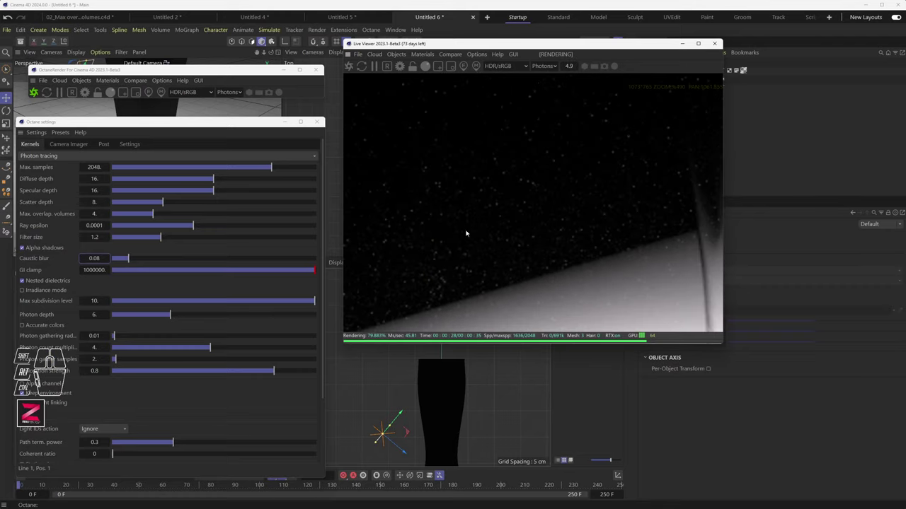
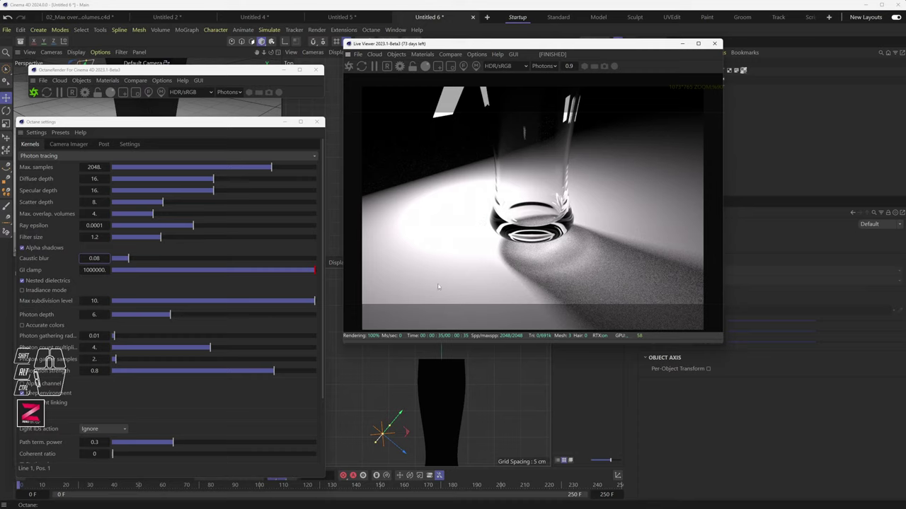
Switch the Octane kernel back to Path tracing with 1600 max samples
{"action": "left_click_drag", "start_coordinate": [41, 159], "coordinate": [49, 193]}
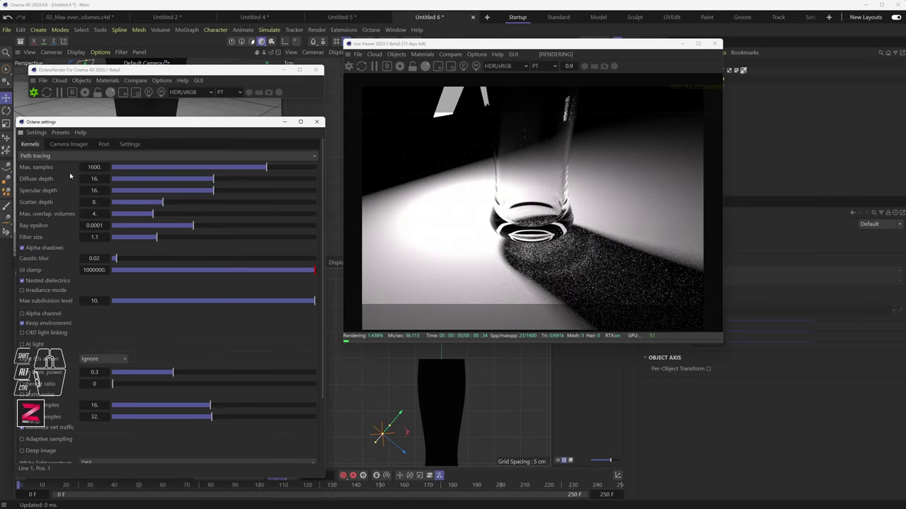
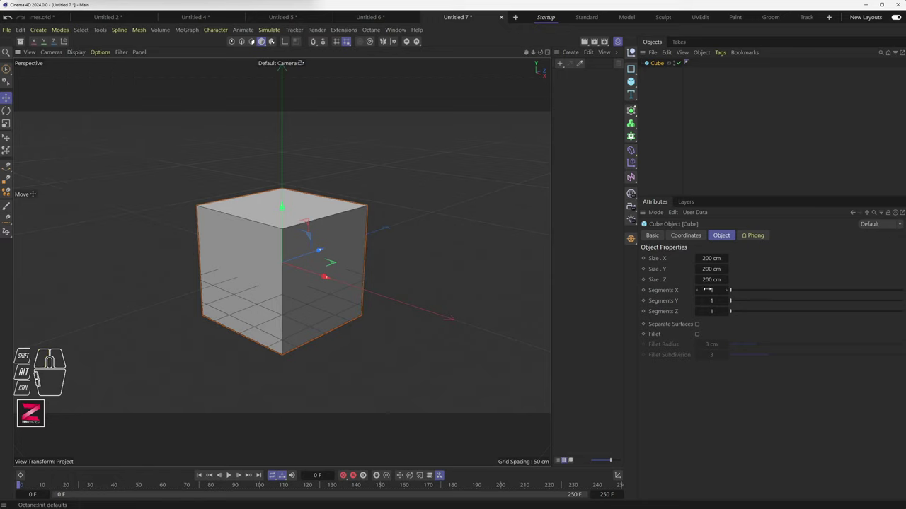
Give the cube 5 segments on X, Y and Z and shrink it to 50 cm per side
{"action": "left_click", "coordinate": [634, 82]}
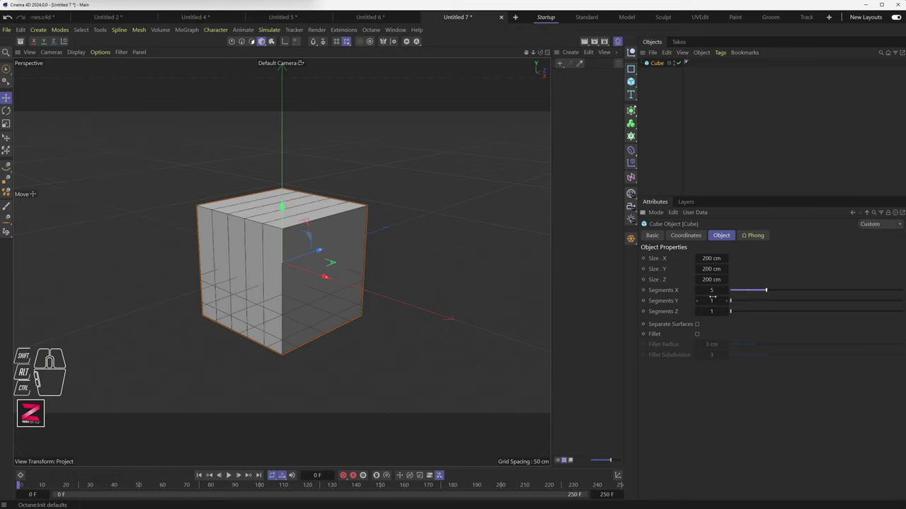
{"action": "left_click", "coordinate": [634, 81]}
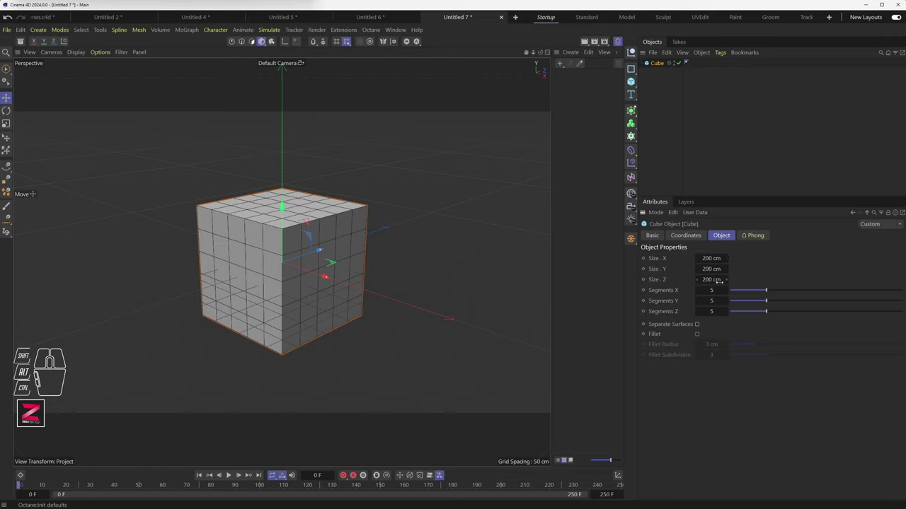
{"action": "left_click", "coordinate": [633, 82]}
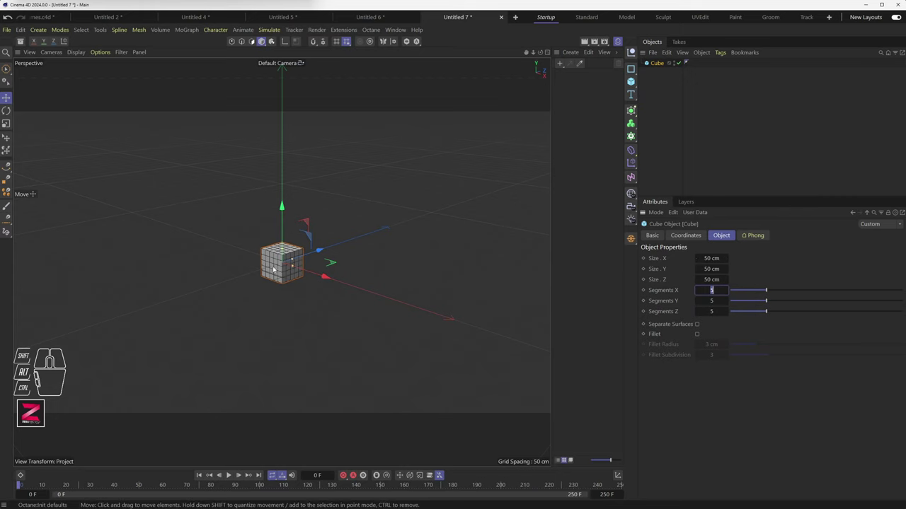
{"action": "left_click", "coordinate": [275, 269]}
{"action": "middle_click", "coordinate": [284, 258]}
{"action": "middle_click", "coordinate": [633, 81]}
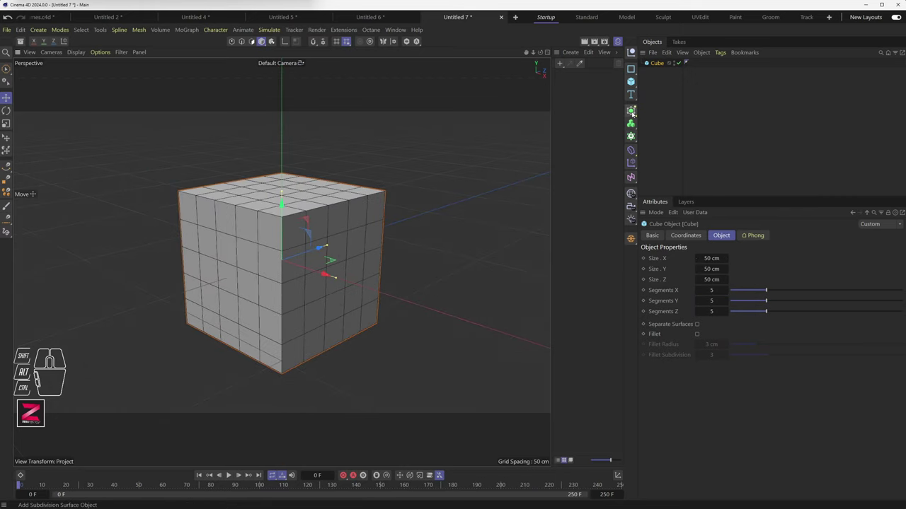
Smooth the cube inside a Subdivision Surface and add a default Sphere to the scene
{"action": "left_click", "coordinate": [633, 113]}
{"action": "left_click", "coordinate": [663, 74]}
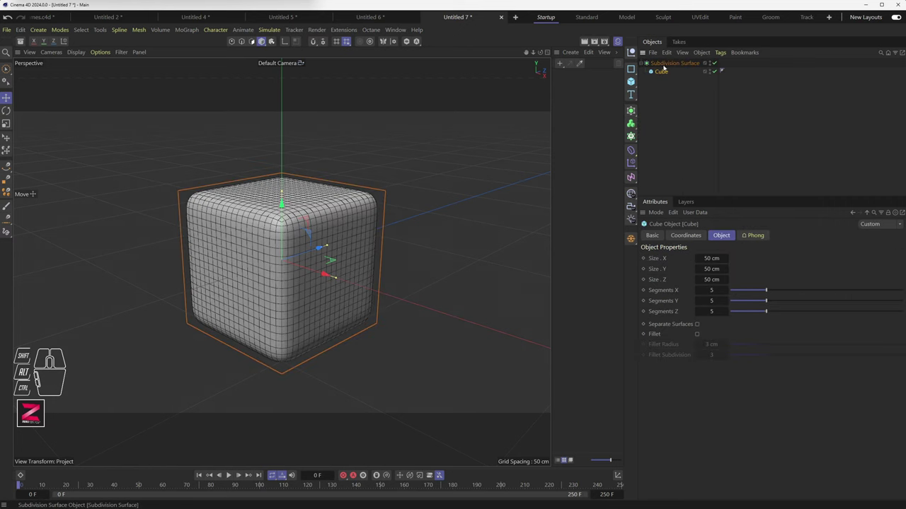
{"action": "scroll", "scroll_direction": "up", "scroll_amount": 3}
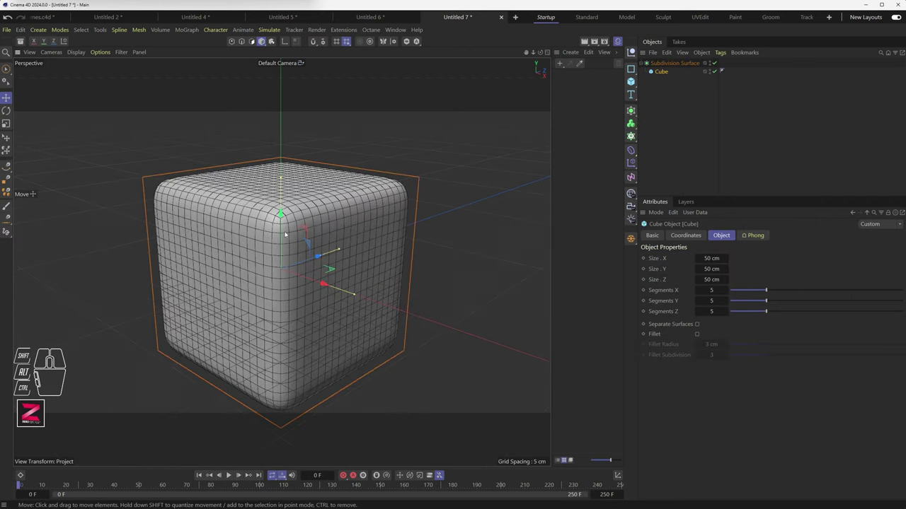
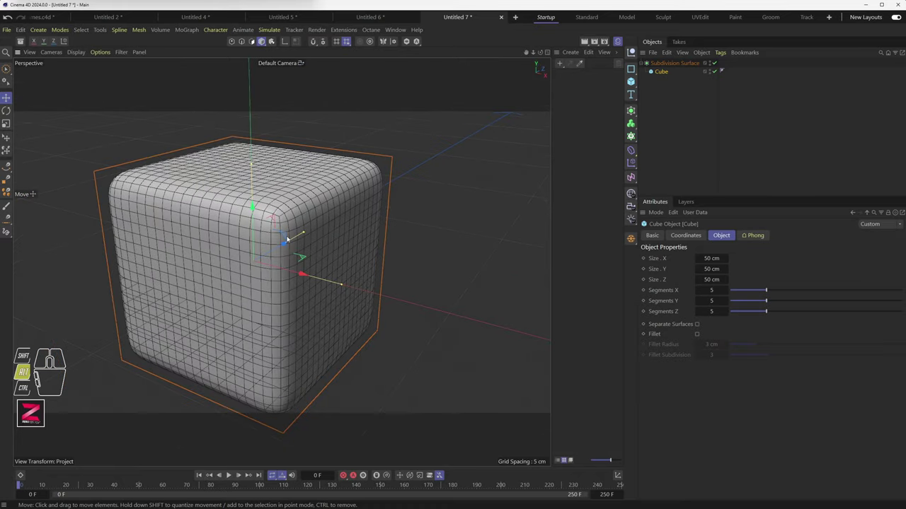
{"action": "middle_click", "coordinate": [288, 238]}
{"action": "left_click", "coordinate": [273, 245]}
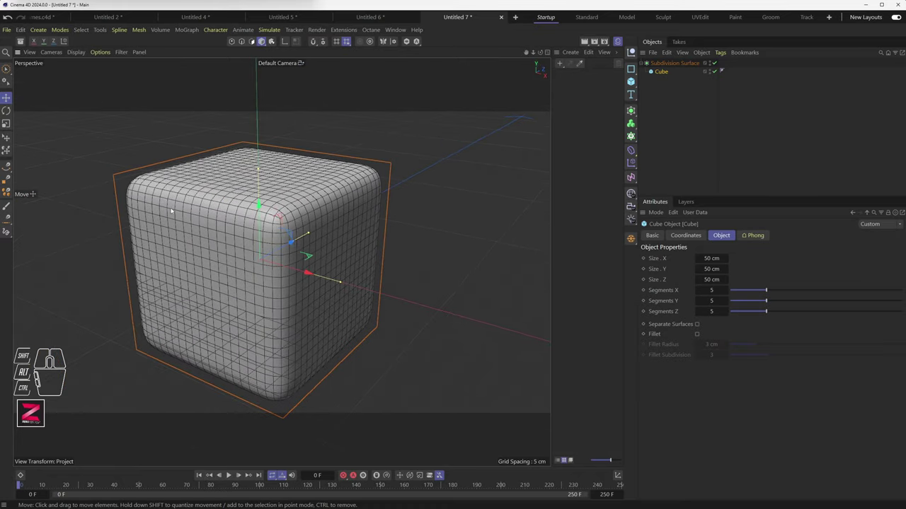
{"action": "left_click_drag", "start_coordinate": [634, 83], "coordinate": [719, 119]}
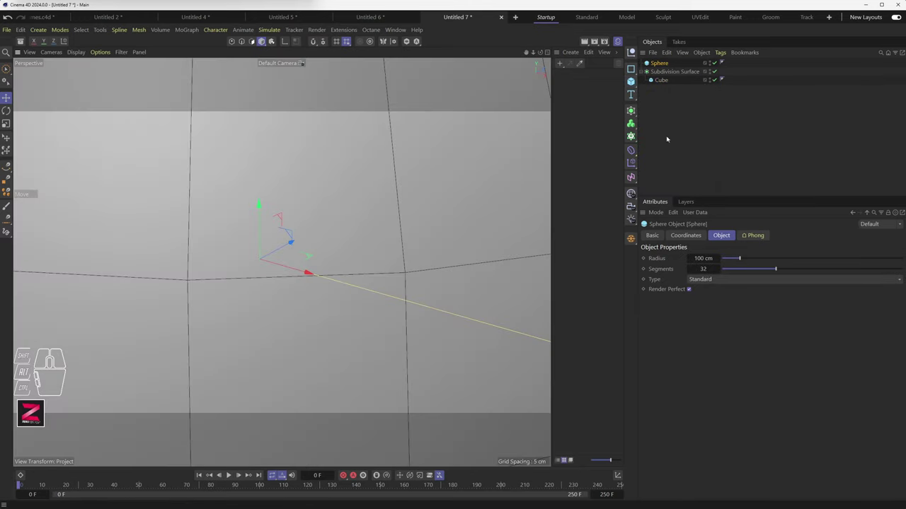
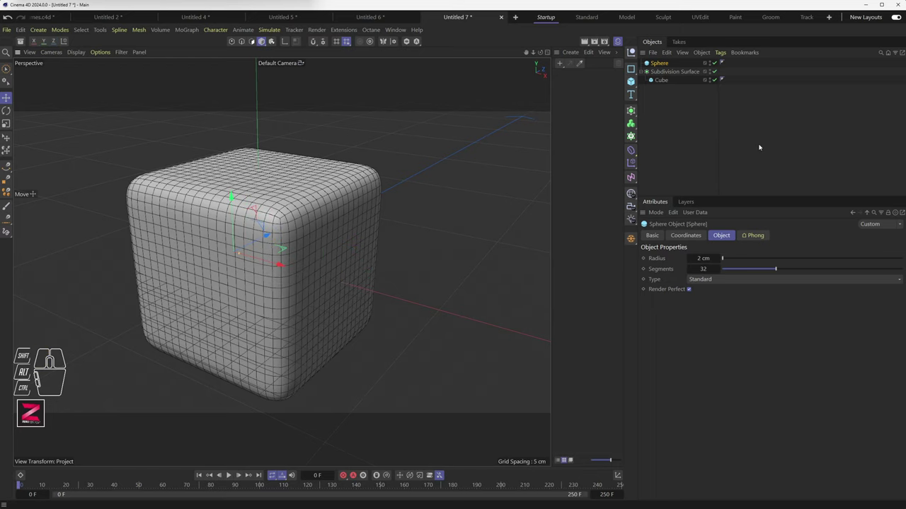
Add a Boole object and nest the subdivided cube first and the Sphere second inside it
{"action": "left_click", "coordinate": [633, 81]}
{"action": "left_click_drag", "start_coordinate": [633, 112], "coordinate": [740, 163]}
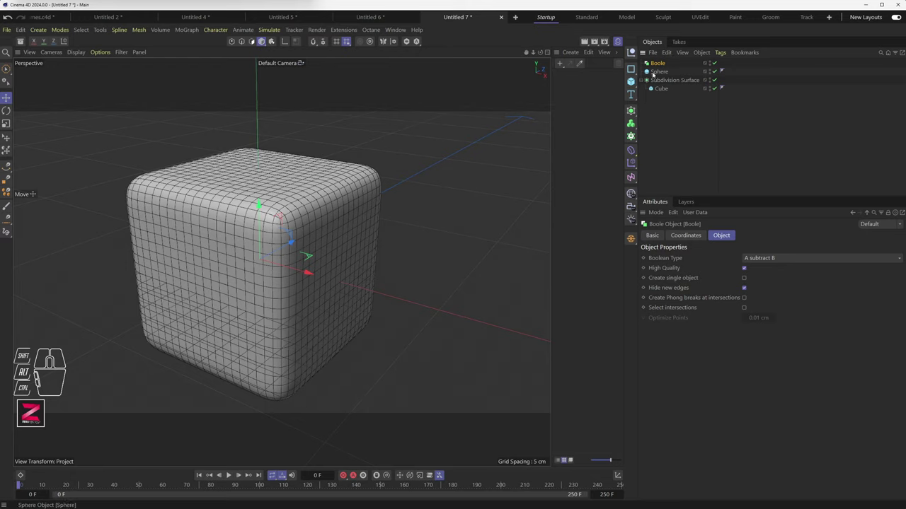
{"action": "left_click_drag", "start_coordinate": [78, 52], "coordinate": [95, 153]}
{"action": "left_click_drag", "start_coordinate": [207, 256], "coordinate": [216, 263]}
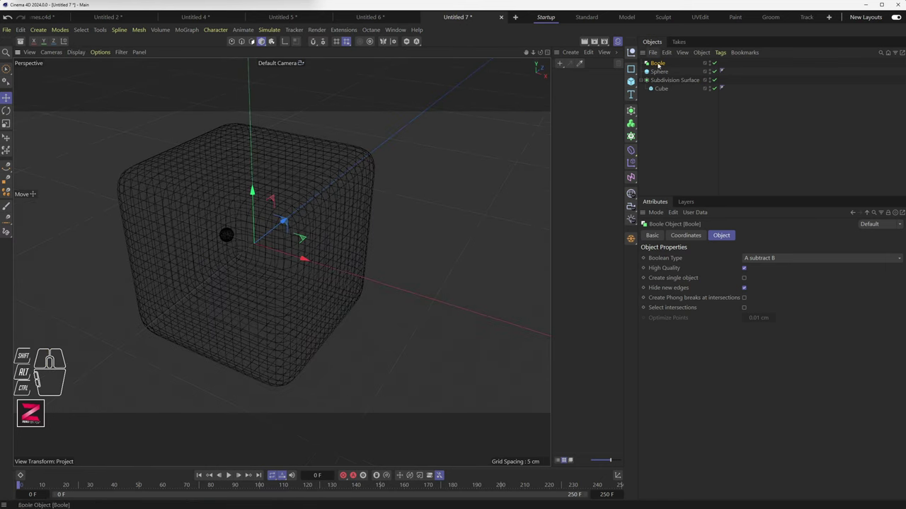
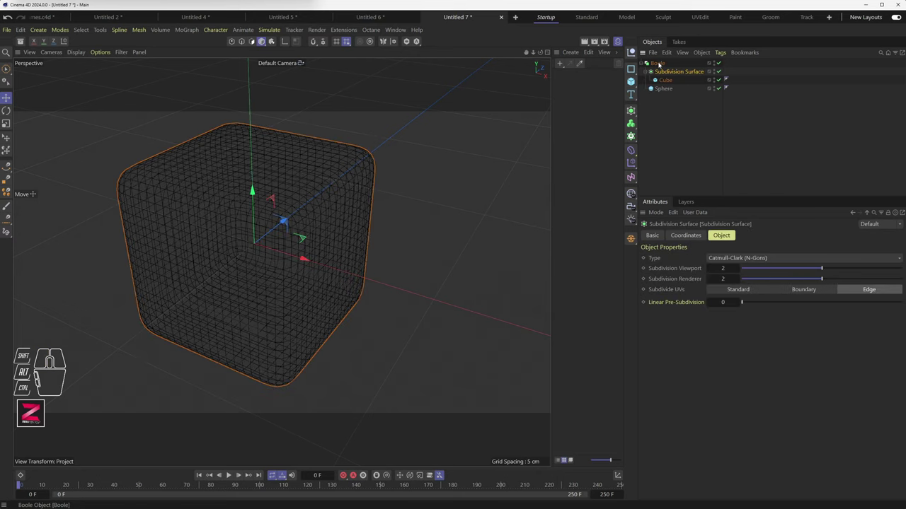
Select the Boole object and enable Create single object in its Object settings
{"action": "left_click", "coordinate": [645, 74]}
{"action": "left_click", "coordinate": [665, 74]}
{"action": "left_click", "coordinate": [665, 82]}
{"action": "left_click", "coordinate": [658, 63]}
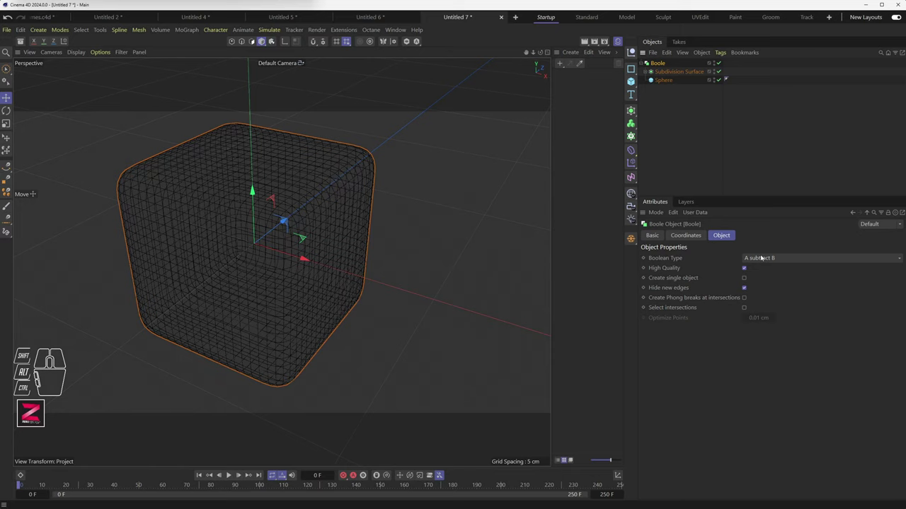
{"action": "left_click_drag", "start_coordinate": [771, 260], "coordinate": [772, 281]}
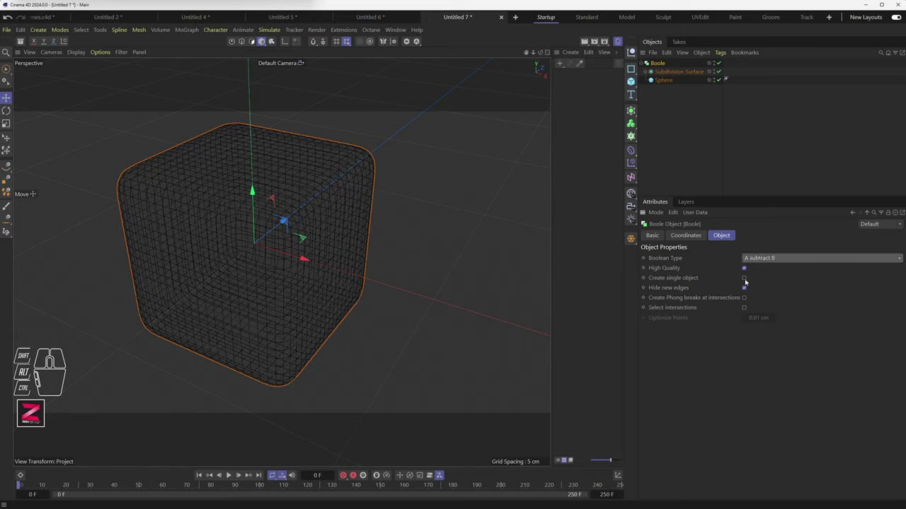
{"action": "left_click", "coordinate": [679, 278]}
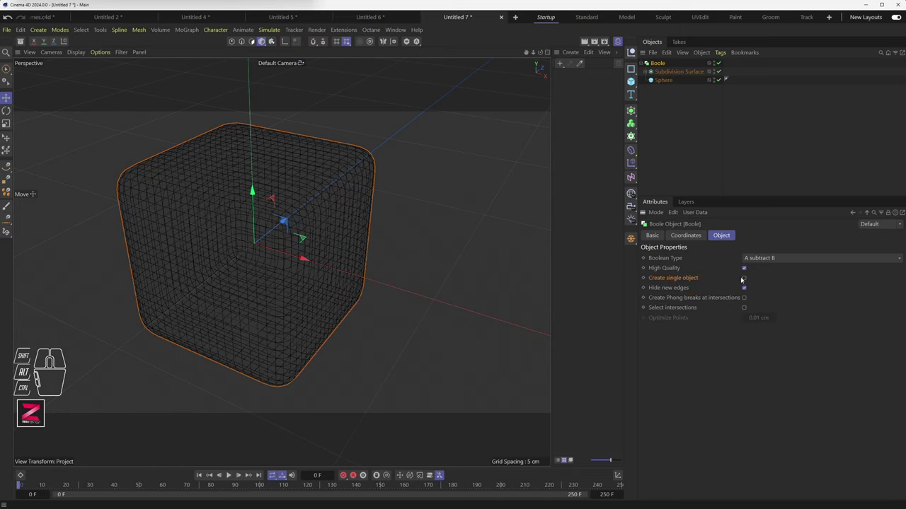
{"action": "left_click", "coordinate": [745, 279]}
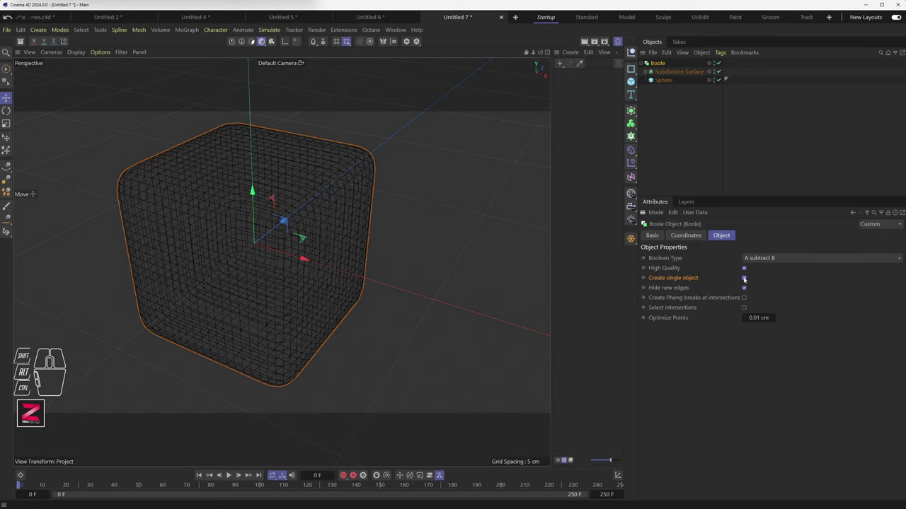
Orbit the viewport around the boolean cube to inspect the result from several angles
{"action": "left_click_drag", "start_coordinate": [292, 260], "coordinate": [295, 256]}
{"action": "middle_click", "coordinate": [261, 256]}
{"action": "middle_click", "coordinate": [236, 256]}
{"action": "left_click_drag", "start_coordinate": [232, 270], "coordinate": [259, 274]}
{"action": "middle_click", "coordinate": [264, 268]}
{"action": "middle_click", "coordinate": [265, 264]}
{"action": "left_click_drag", "start_coordinate": [267, 254], "coordinate": [295, 230]}
{"action": "left_click_drag", "start_coordinate": [258, 252], "coordinate": [257, 256]}
{"action": "left_click_drag", "start_coordinate": [262, 263], "coordinate": [244, 231]}
{"action": "left_click_drag", "start_coordinate": [246, 241], "coordinate": [264, 259]}
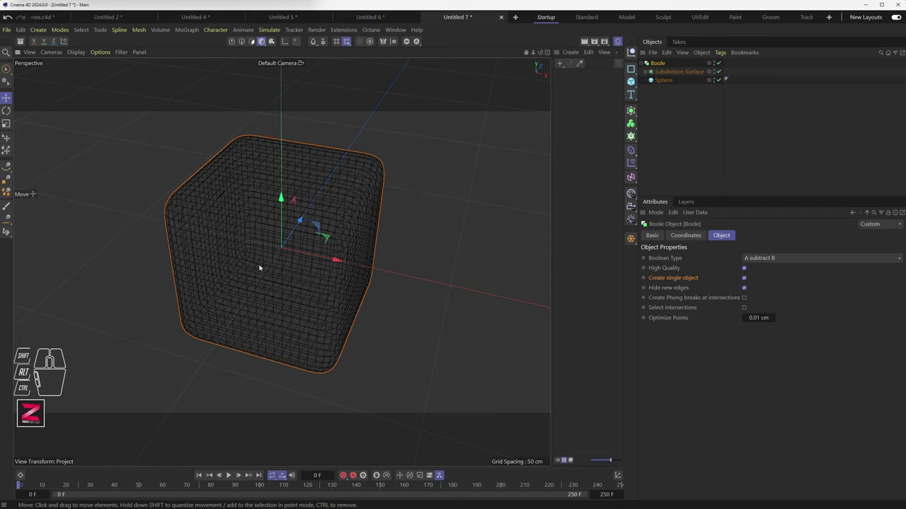
Return to a standard view of the cube and deselect all objects in the scene
{"action": "left_click_drag", "start_coordinate": [288, 271], "coordinate": [297, 272]}
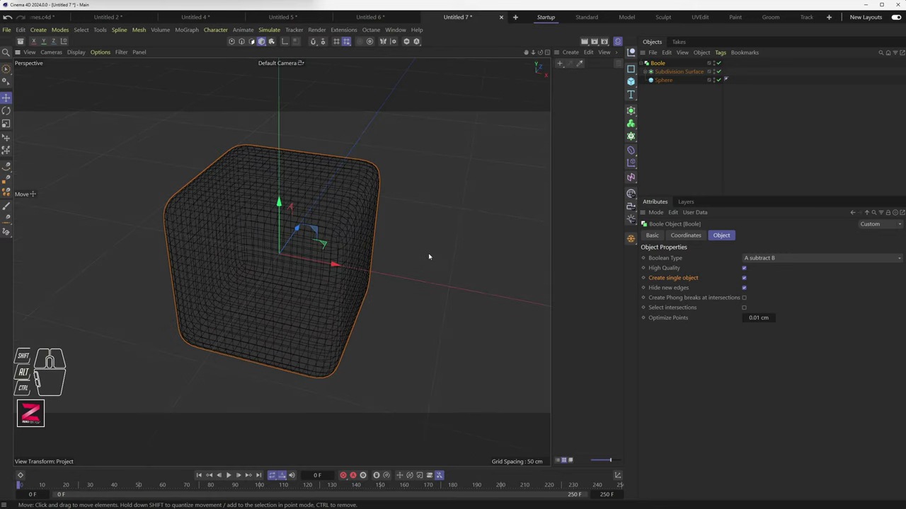
{"action": "left_click", "coordinate": [453, 225]}
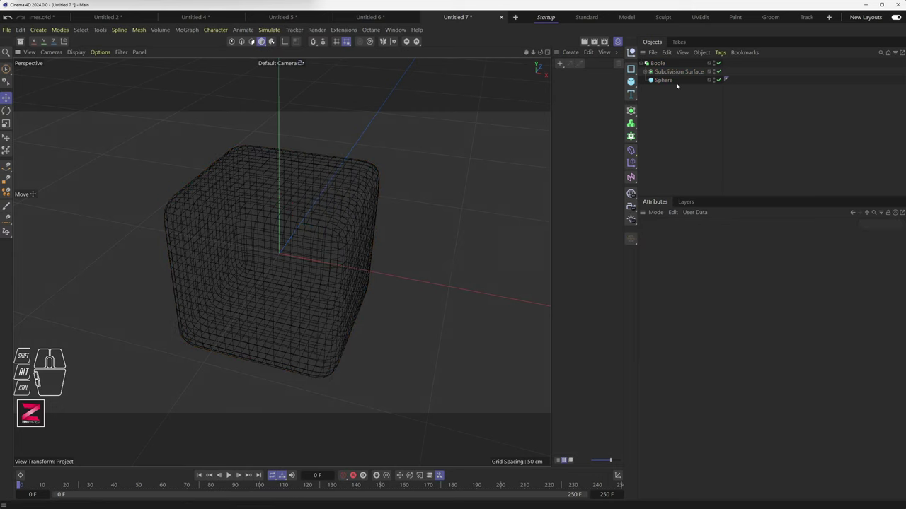
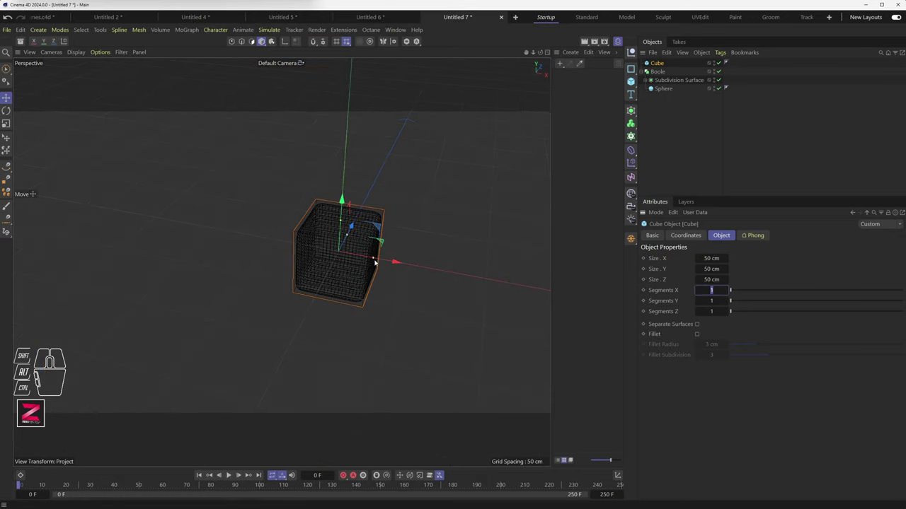
Move the new cube beside the subdivided cube and zoom the view in on it
{"action": "left_click_drag", "start_coordinate": [389, 259], "coordinate": [509, 275]}
{"action": "left_click_drag", "start_coordinate": [420, 286], "coordinate": [277, 266]}
{"action": "left_click_drag", "start_coordinate": [304, 281], "coordinate": [295, 268]}
{"action": "middle_click", "coordinate": [305, 266]}
{"action": "middle_click", "coordinate": [308, 266]}
{"action": "left_click_drag", "start_coordinate": [310, 253], "coordinate": [311, 270]}
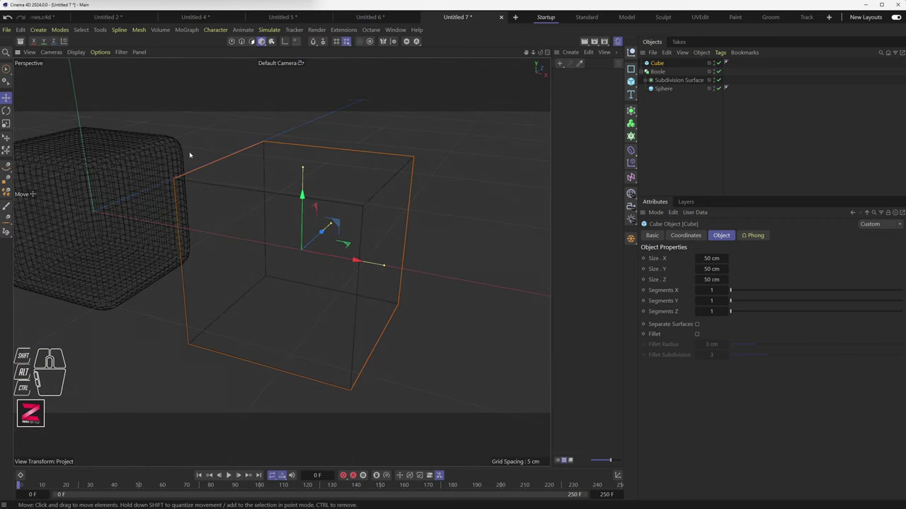
Show objects as wireframes and add a Cloth Surface generator with 0.3 cm thickness
{"action": "left_click_drag", "start_coordinate": [80, 54], "coordinate": [89, 89]}
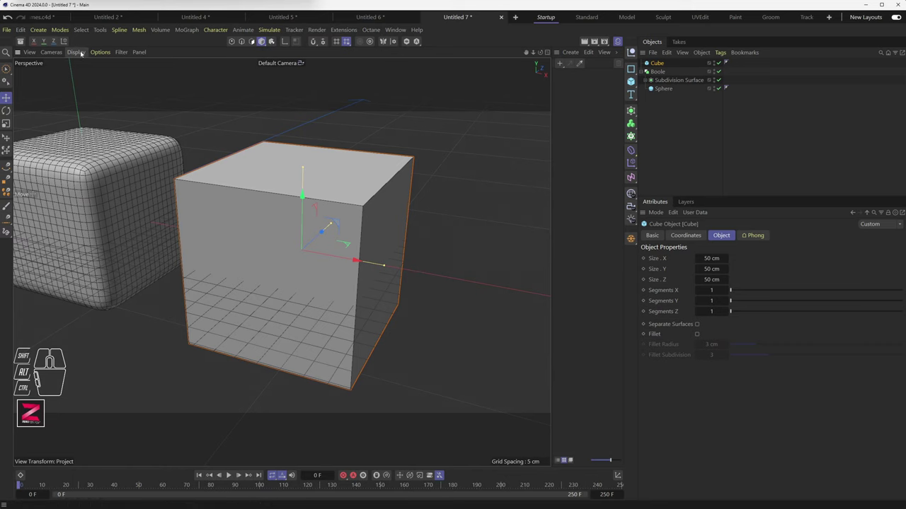
{"action": "left_click_drag", "start_coordinate": [82, 53], "coordinate": [88, 154]}
{"action": "left_click_drag", "start_coordinate": [631, 113], "coordinate": [751, 127]}
{"action": "left_click", "coordinate": [666, 99]}
{"action": "left_click", "coordinate": [665, 67]}
{"action": "left_click_drag", "start_coordinate": [721, 290], "coordinate": [789, 292]}
{"action": "left_click_drag", "start_coordinate": [732, 288], "coordinate": [773, 292]}
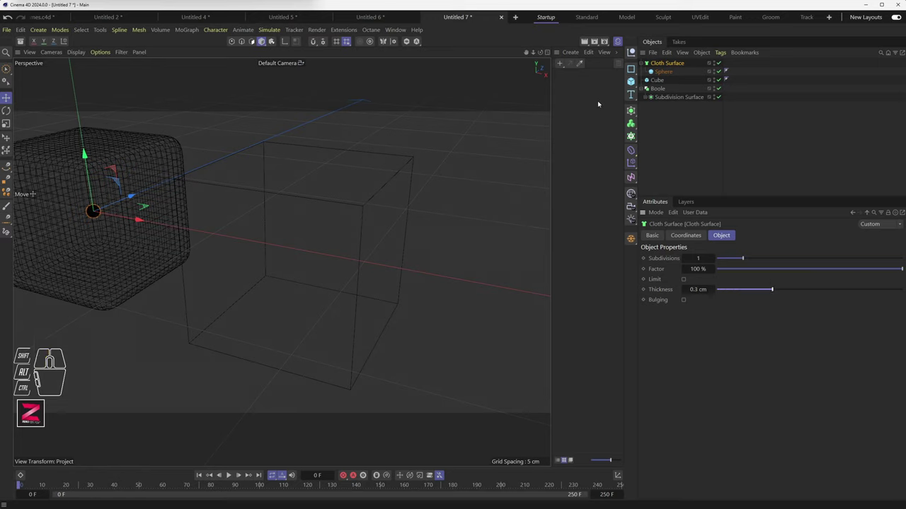
Place the cube inside the Cloth Surface to give it 4.64 cm thick walls and orbit around the box
{"action": "left_click_drag", "start_coordinate": [666, 74], "coordinate": [672, 102]}
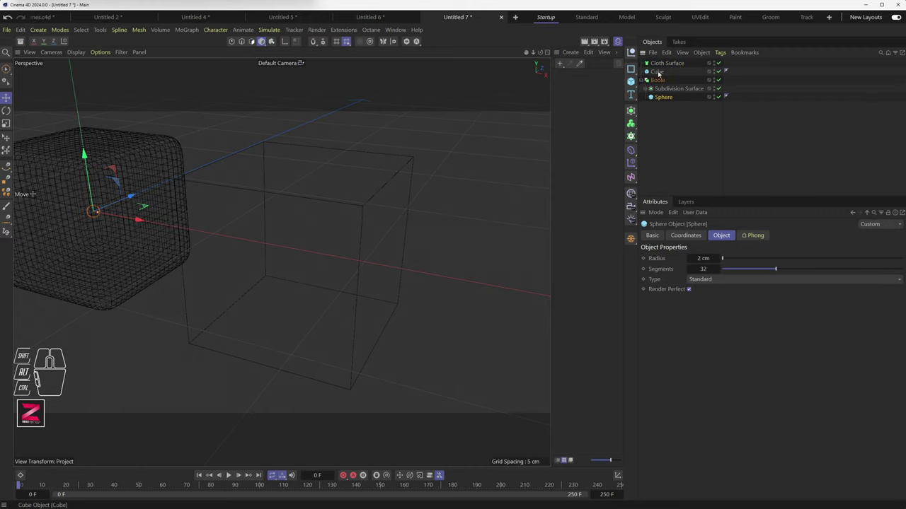
{"action": "left_click", "coordinate": [660, 73]}
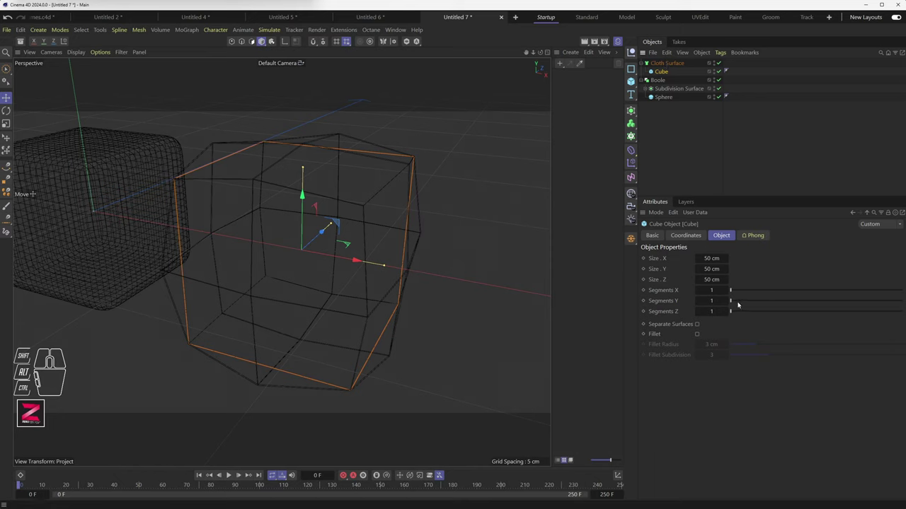
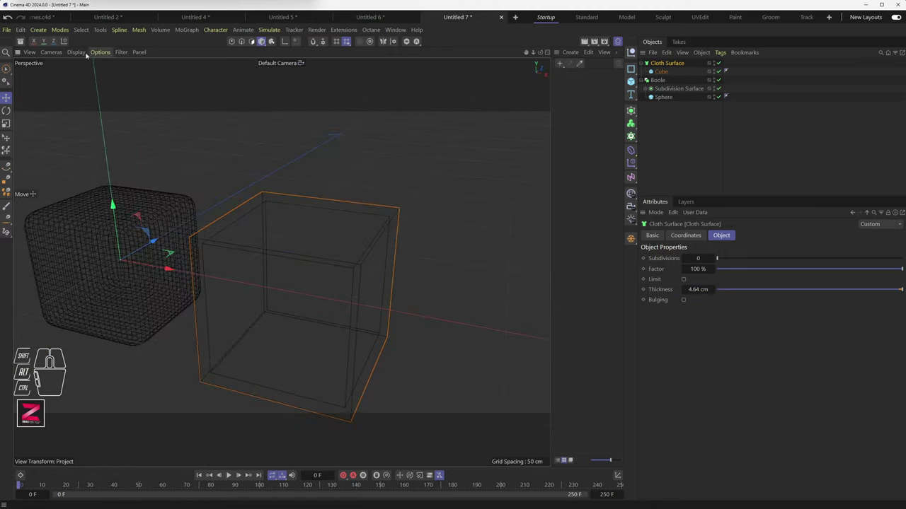
{"action": "left_click_drag", "start_coordinate": [82, 56], "coordinate": [93, 90]}
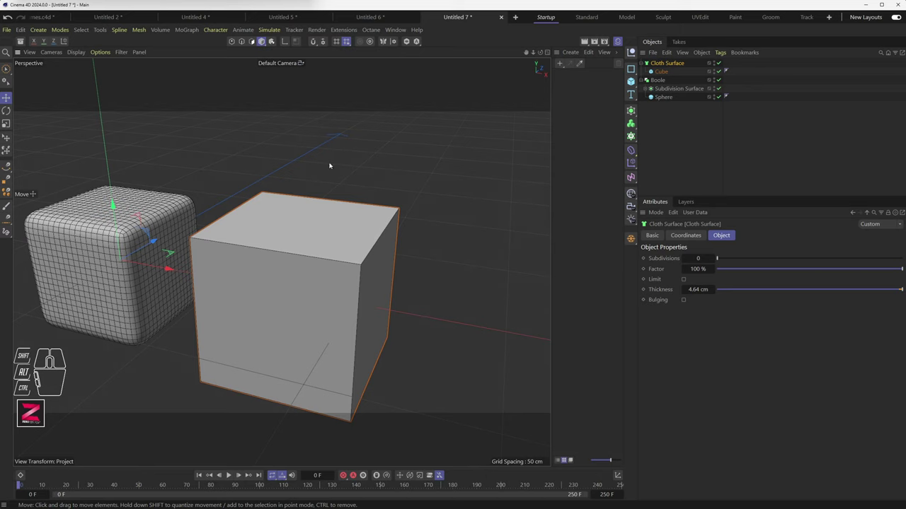
Work on the Cloth Surface setup in the Object Manager and switch the original off
{"action": "left_click", "coordinate": [670, 66]}
{"action": "left_click", "coordinate": [633, 242]}
{"action": "left_click", "coordinate": [719, 63]}
{"action": "left_click", "coordinate": [719, 75]}
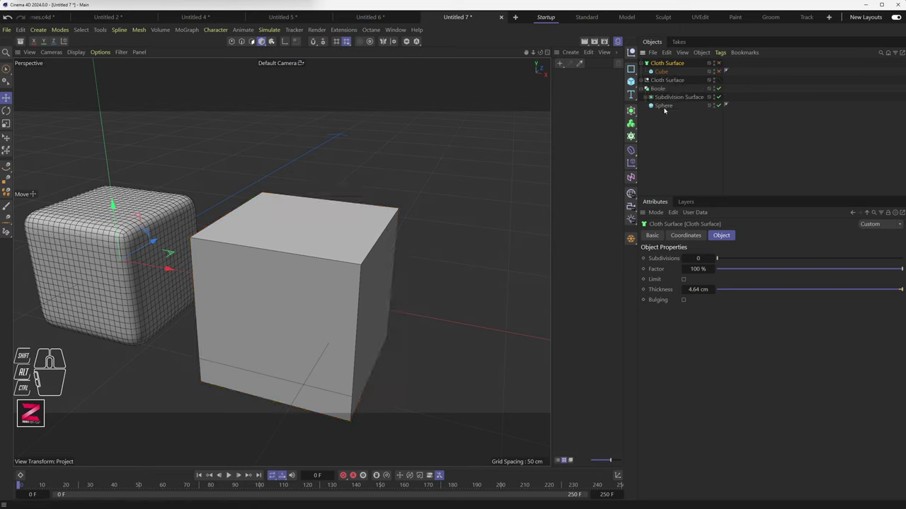
{"action": "left_click_drag", "start_coordinate": [660, 81], "coordinate": [663, 145]}
{"action": "left_click", "coordinate": [646, 107]}
{"action": "left_click", "coordinate": [642, 108]}
Bake an editable polygon copy with Current State to Object, inspect its polygons, then delete it
{"action": "left_click_drag", "start_coordinate": [657, 111], "coordinate": [661, 126]}
{"action": "left_click_drag", "start_coordinate": [662, 119], "coordinate": [660, 137]}
{"action": "left_click", "coordinate": [666, 107]}
{"action": "left_click", "coordinate": [660, 105]}
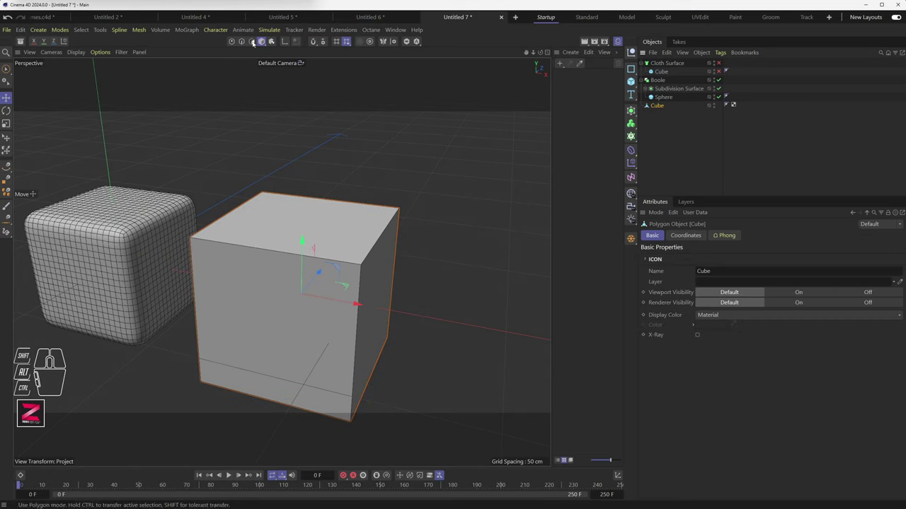
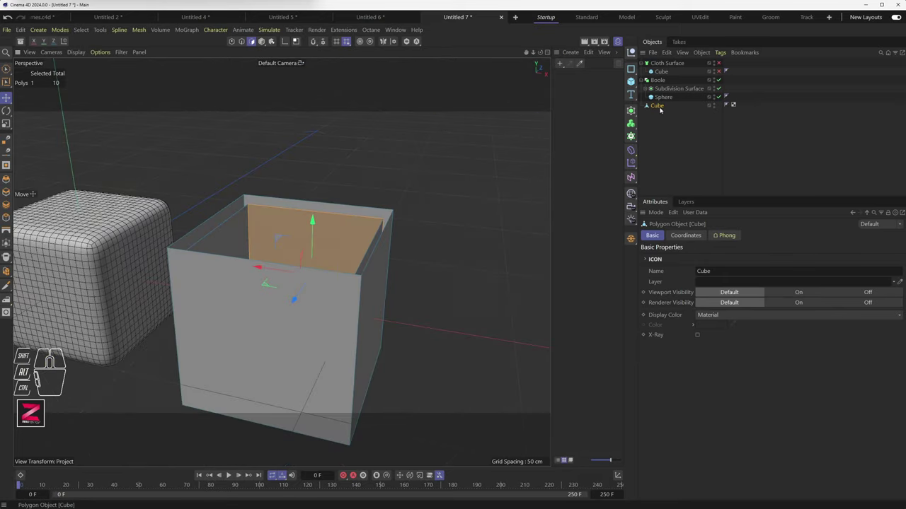
{"action": "left_click", "coordinate": [660, 109]}
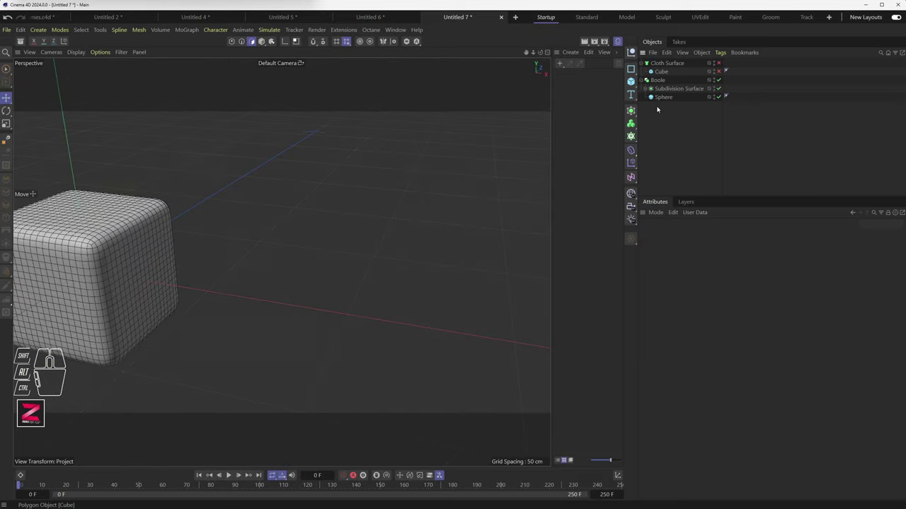
Nest the Cube inside the Subdivision Surface, framing the view closer around it
{"action": "left_click_drag", "start_coordinate": [193, 265], "coordinate": [448, 236]}
{"action": "left_click_drag", "start_coordinate": [81, 55], "coordinate": [96, 156]}
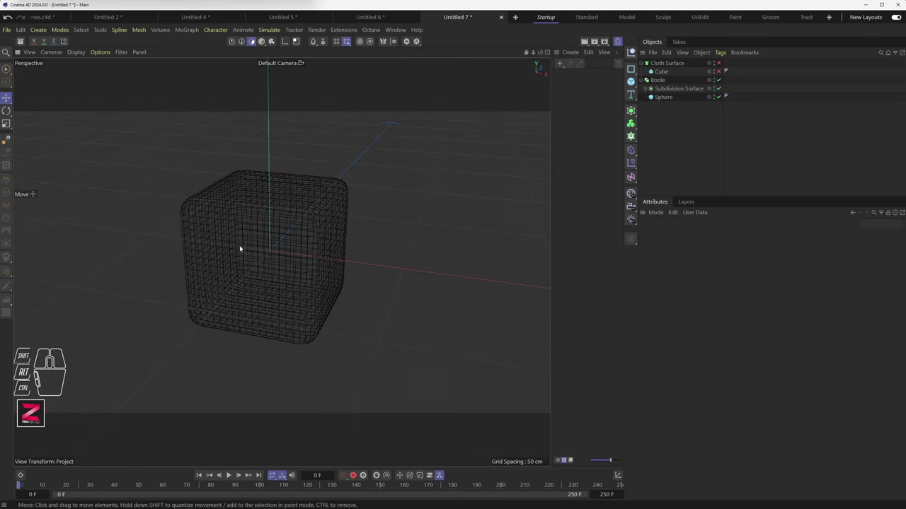
{"action": "left_click_drag", "start_coordinate": [284, 264], "coordinate": [268, 267]}
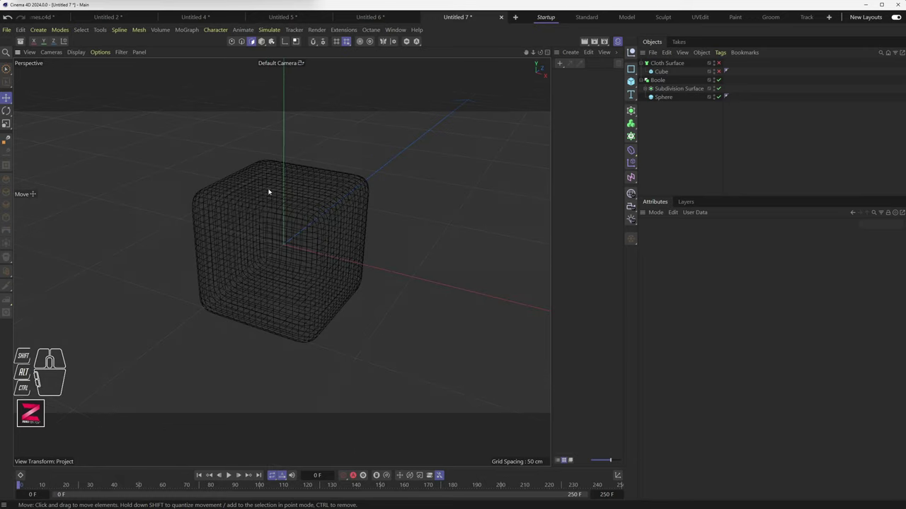
{"action": "scroll", "scroll_direction": "up", "scroll_amount": 3}
{"action": "scroll", "scroll_direction": "down", "scroll_amount": 3}
{"action": "scroll", "scroll_direction": "up", "scroll_amount": 3}
{"action": "left_click_drag", "start_coordinate": [263, 284], "coordinate": [274, 288]}
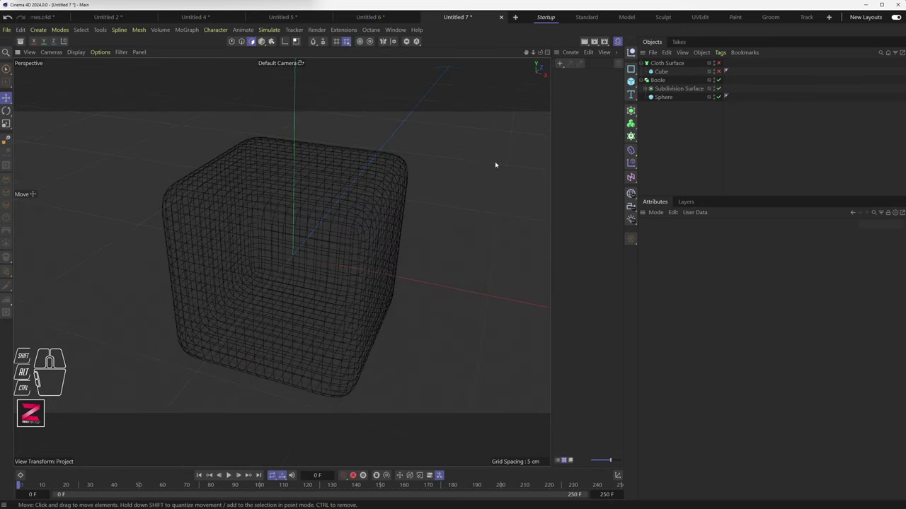
{"action": "left_click_drag", "start_coordinate": [666, 99], "coordinate": [669, 139]}
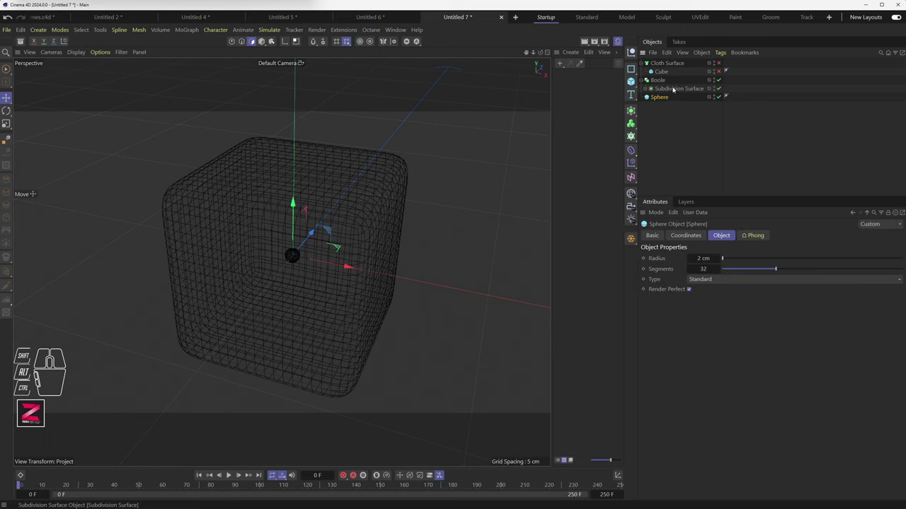
{"action": "left_click_drag", "start_coordinate": [674, 89], "coordinate": [673, 115]}
Delete the Cloth Surface and Boole objects, leaving the Sphere as a separate object
{"action": "left_click", "coordinate": [662, 81]}
{"action": "left_click", "coordinate": [668, 65]}
{"action": "left_click", "coordinate": [665, 63]}
{"action": "left_click", "coordinate": [633, 81]}
{"action": "left_click", "coordinate": [642, 73]}
{"action": "left_click", "coordinate": [662, 84]}
{"action": "left_click", "coordinate": [664, 83]}
{"action": "left_click", "coordinate": [667, 74]}
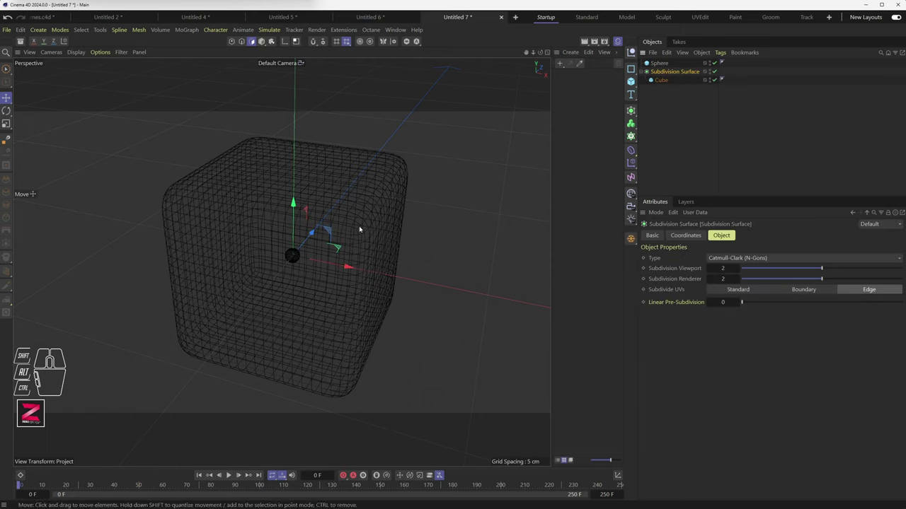
Select the Sphere and enlarge its radius so it shows inside the cube
{"action": "left_click", "coordinate": [664, 66]}
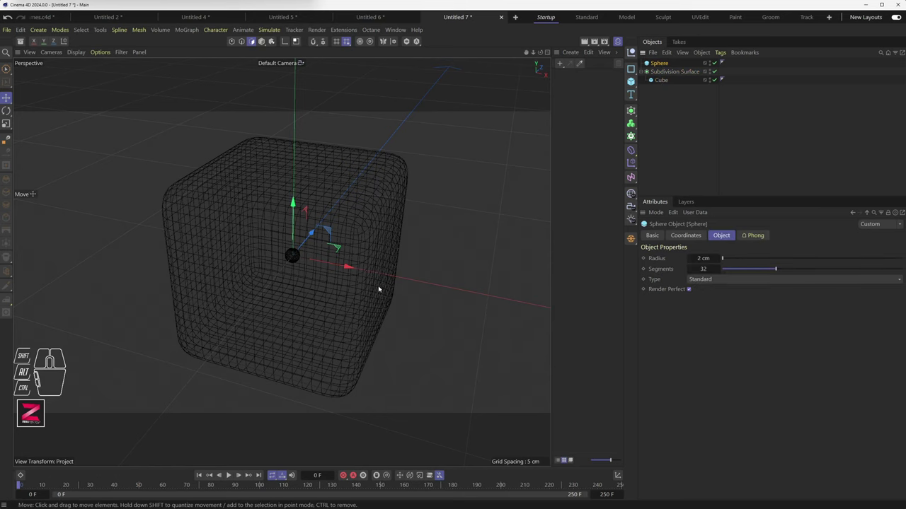
{"action": "left_click_drag", "start_coordinate": [293, 277], "coordinate": [278, 275]}
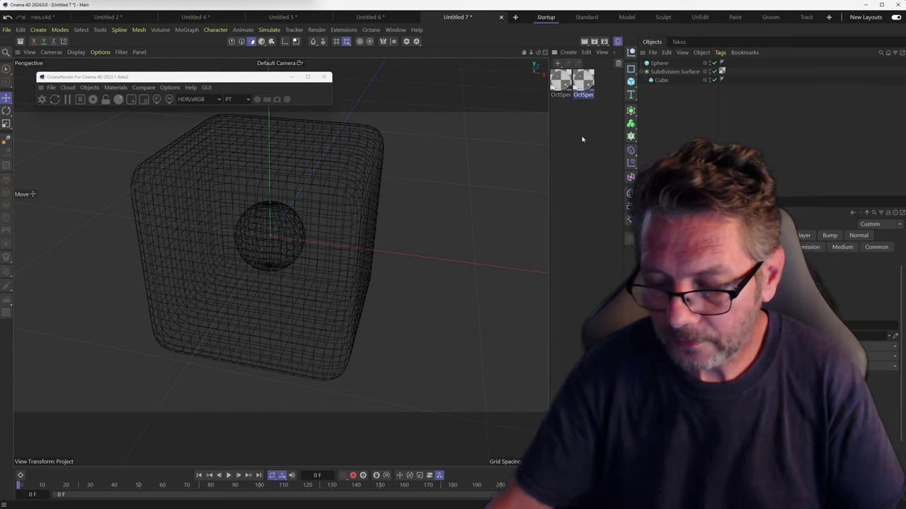
Review the first OctSpecular material's settings, then select OctSpecular2
{"action": "left_click", "coordinate": [564, 83]}
{"action": "left_click", "coordinate": [562, 85]}
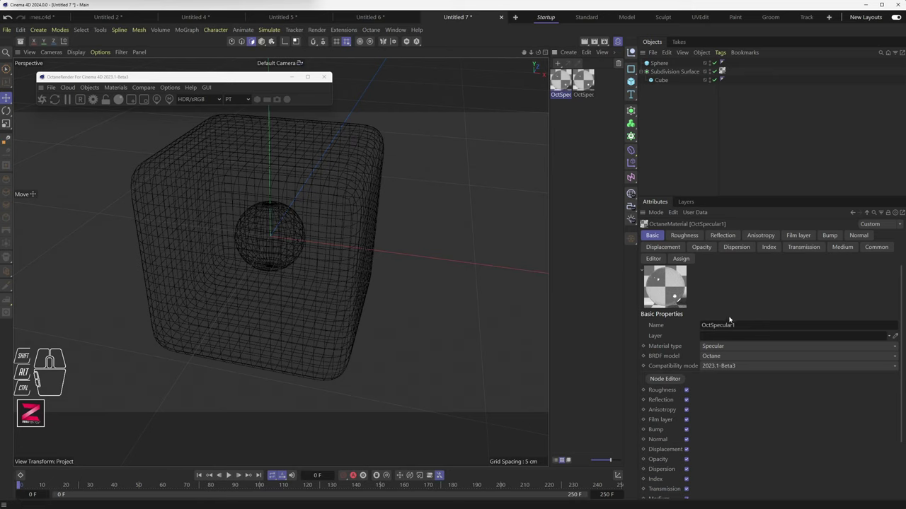
{"action": "left_click", "coordinate": [588, 80]}
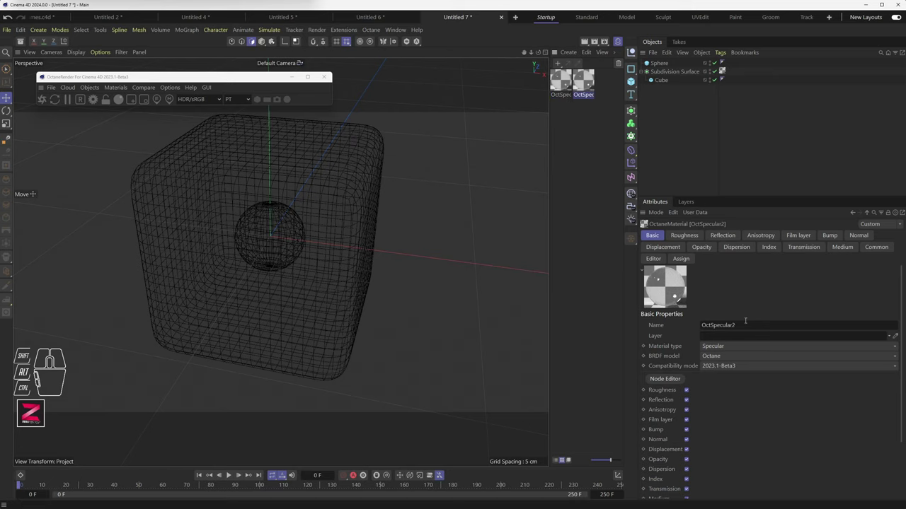
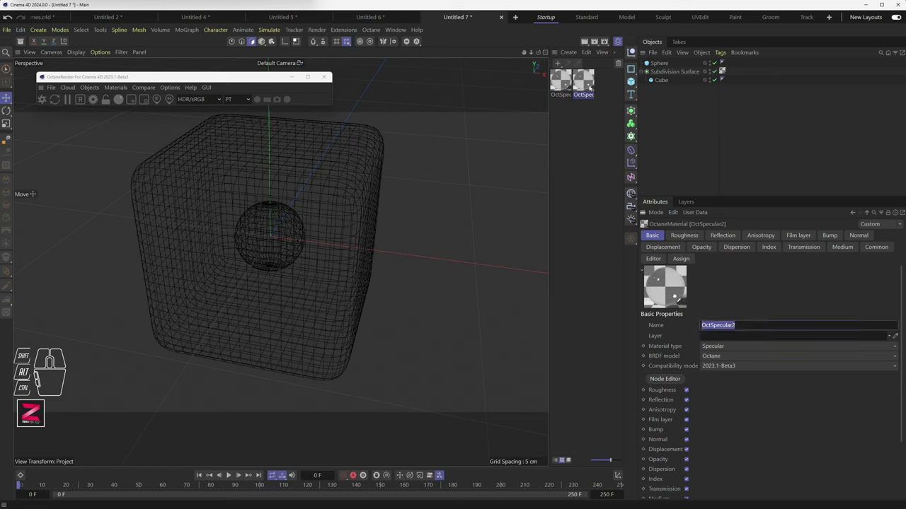
{"action": "left_click", "coordinate": [587, 85]}
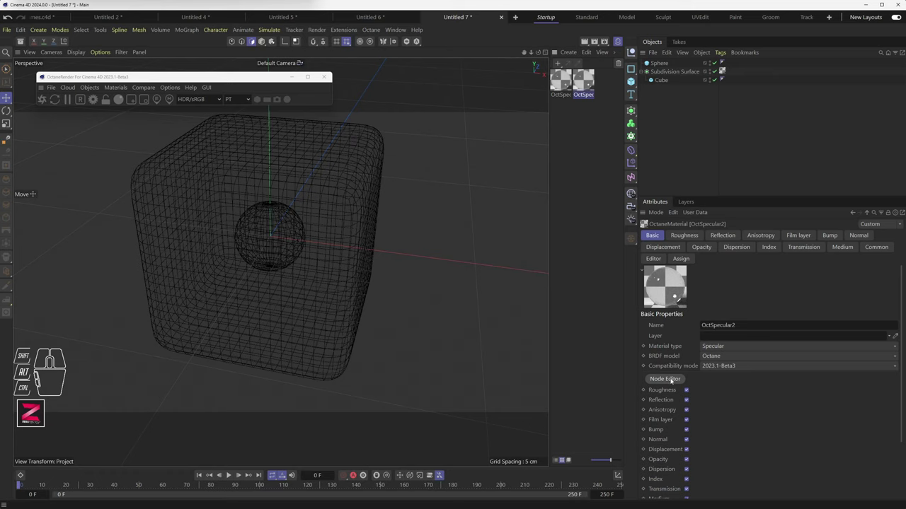
Set OctSpecular2's refraction Index to 1 and show its Transmission settings
{"action": "middle_click", "coordinate": [667, 392]}
{"action": "middle_click", "coordinate": [666, 392]}
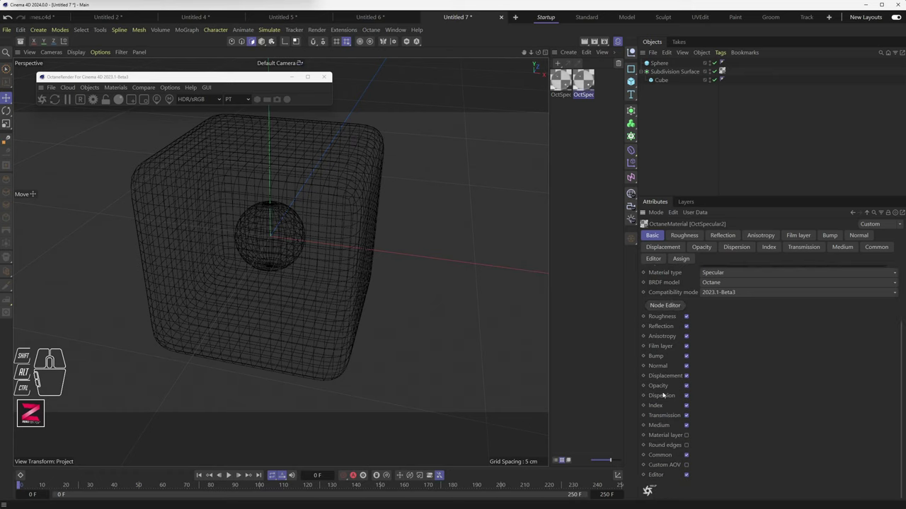
{"action": "left_click", "coordinate": [669, 418]}
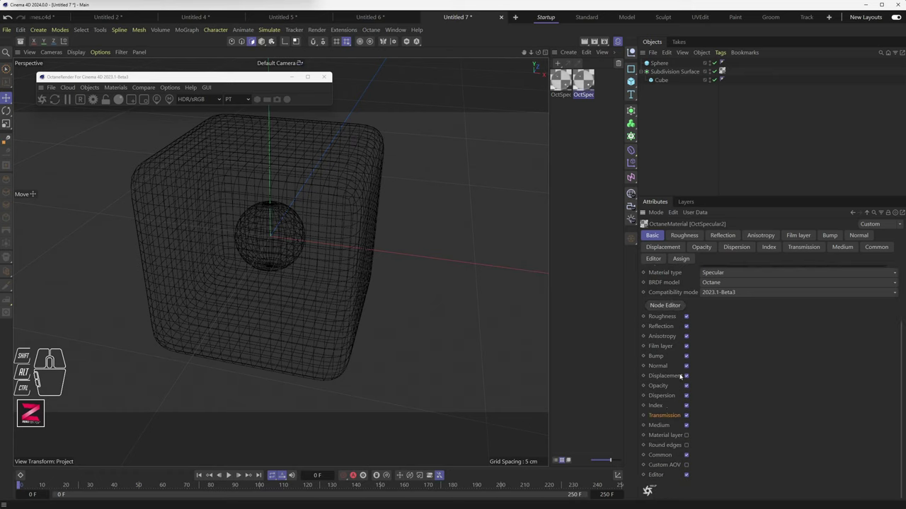
{"action": "left_click", "coordinate": [672, 418]}
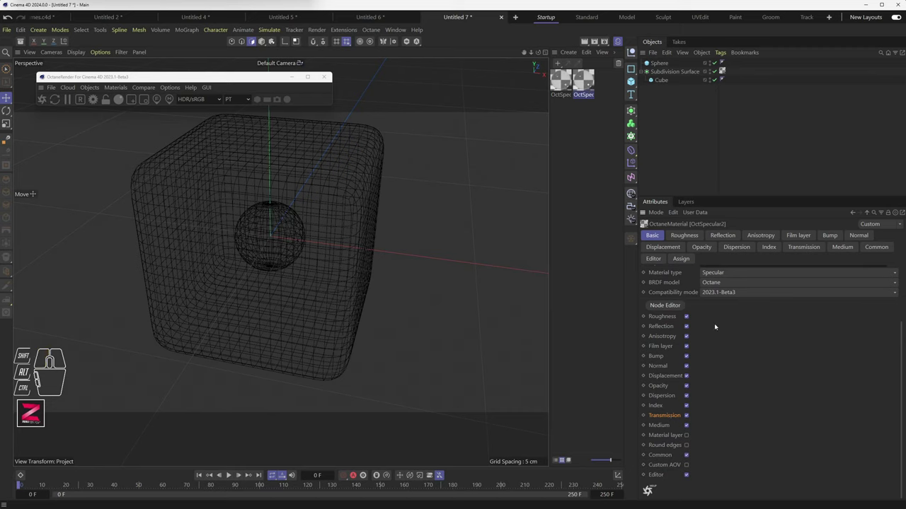
{"action": "left_click", "coordinate": [801, 250]}
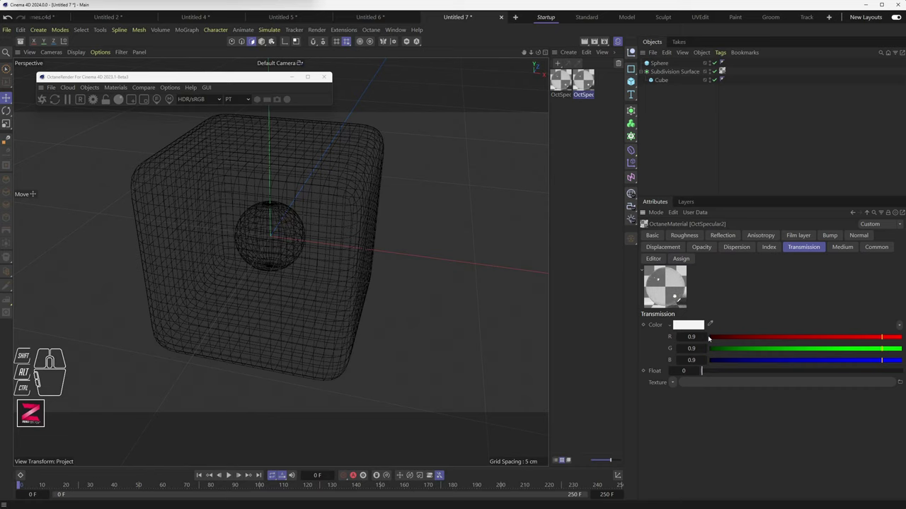
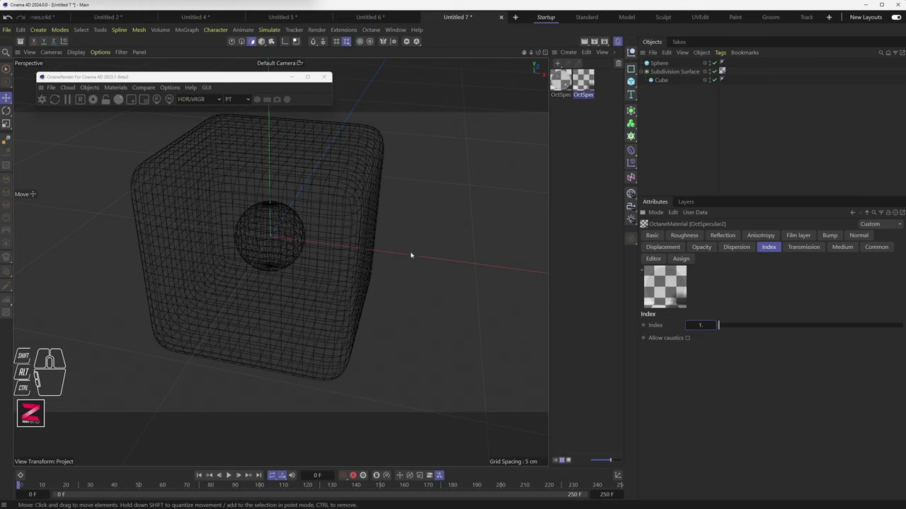
Add an Octane Sky environment object to the scene from the Live Viewer's Objects menu
{"action": "scroll", "scroll_direction": "up", "scroll_amount": 3}
{"action": "scroll", "scroll_direction": "down", "scroll_amount": 3}
{"action": "middle_click", "coordinate": [410, 248]}
{"action": "middle_click", "coordinate": [411, 249]}
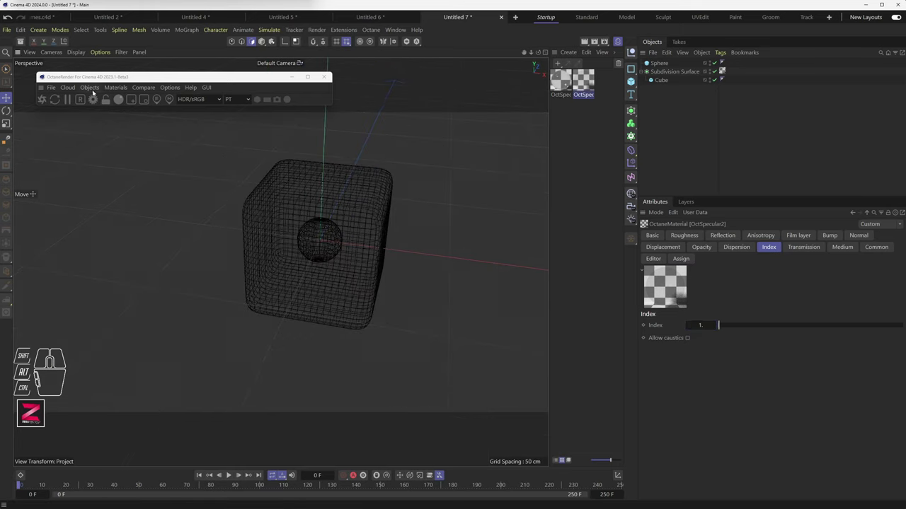
{"action": "left_click_drag", "start_coordinate": [91, 89], "coordinate": [102, 121]}
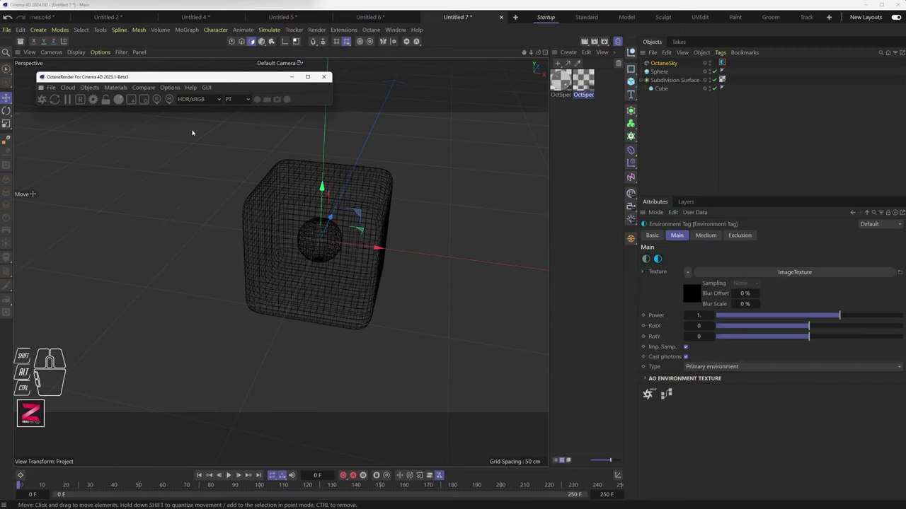
Inspect the OctaneSky's Environment tag image texture, which has no file loaded
{"action": "left_click", "coordinate": [724, 63]}
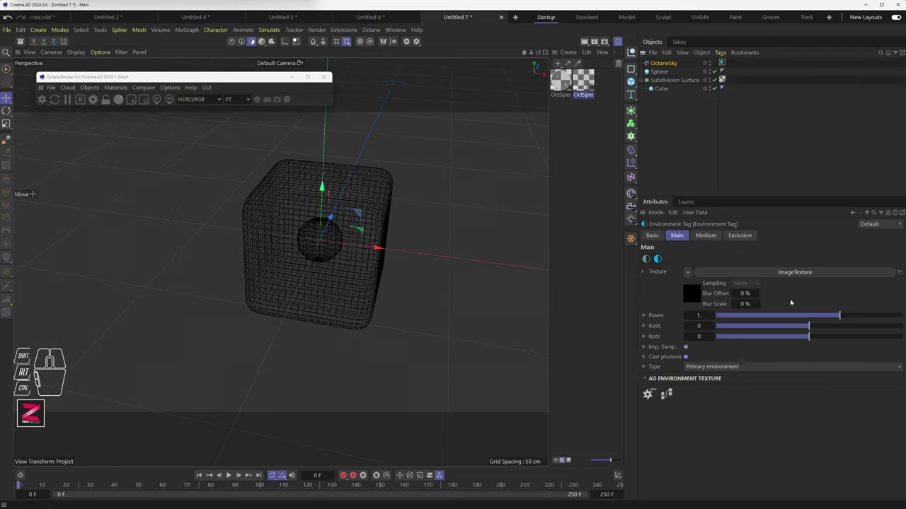
{"action": "left_click", "coordinate": [826, 273]}
{"action": "left_click", "coordinate": [903, 261]}
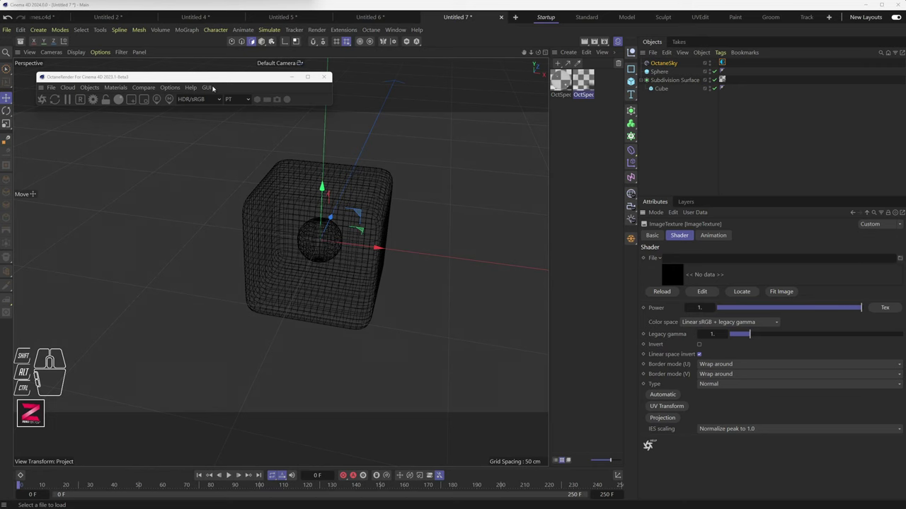
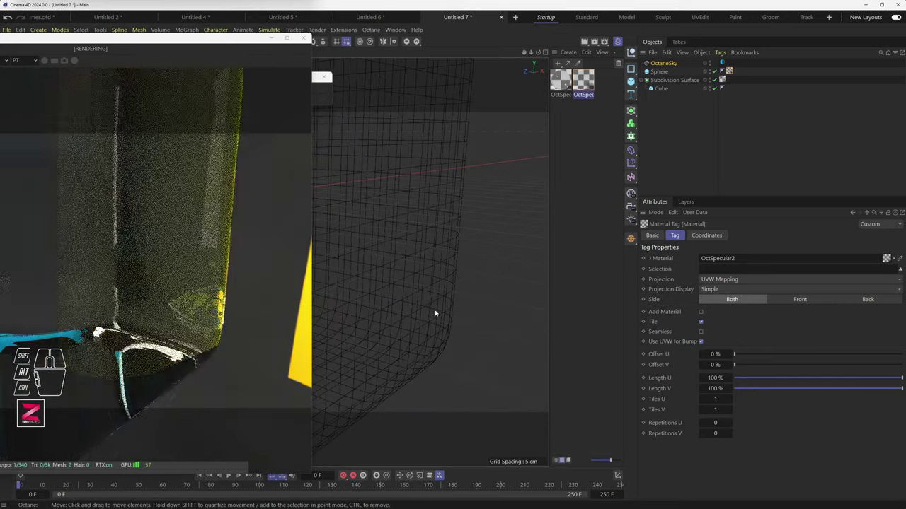
Orbit the viewport to examine the glassy cube render from several angles
{"action": "middle_click", "coordinate": [409, 296]}
{"action": "middle_click", "coordinate": [409, 295]}
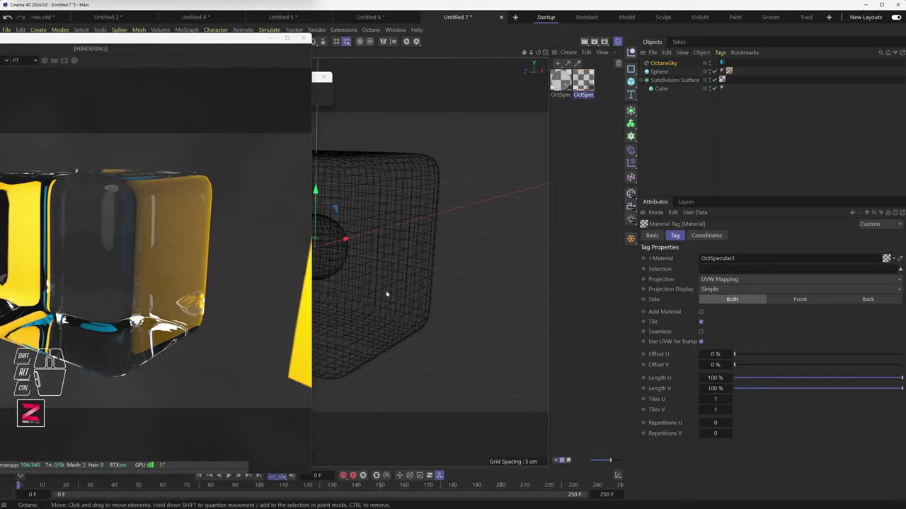
{"action": "left_click_drag", "start_coordinate": [400, 281], "coordinate": [297, 283]}
{"action": "left_click_drag", "start_coordinate": [480, 289], "coordinate": [387, 290]}
{"action": "left_click_drag", "start_coordinate": [437, 296], "coordinate": [405, 308]}
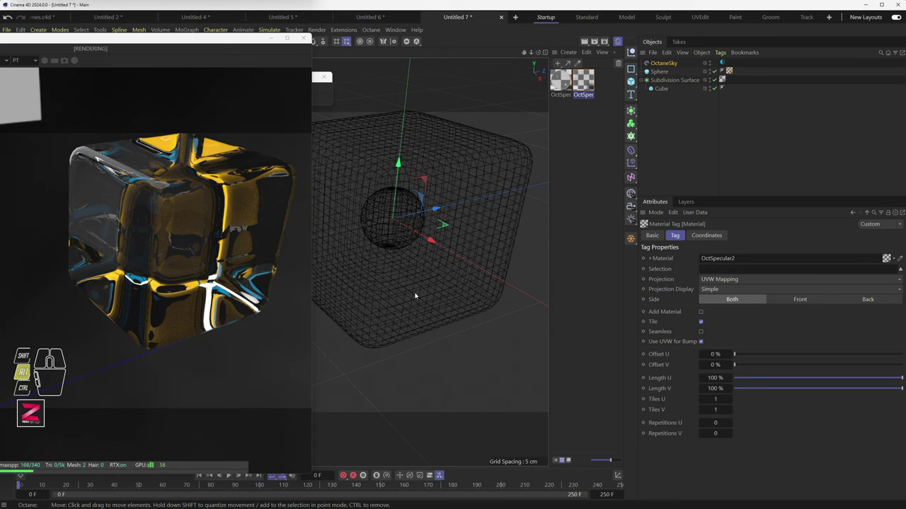
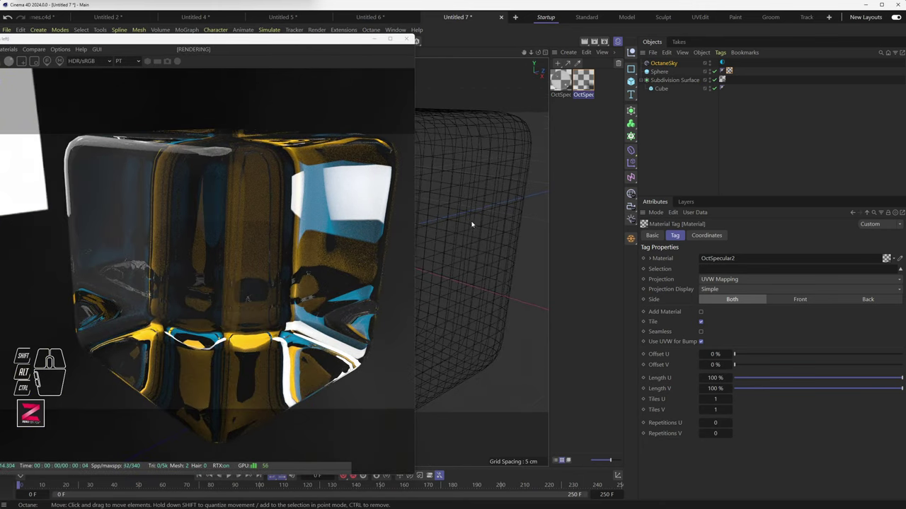
Let the render finish, then shrink the Live Viewer window down to its toolbar
{"action": "middle_click", "coordinate": [476, 235]}
{"action": "middle_click", "coordinate": [476, 235]}
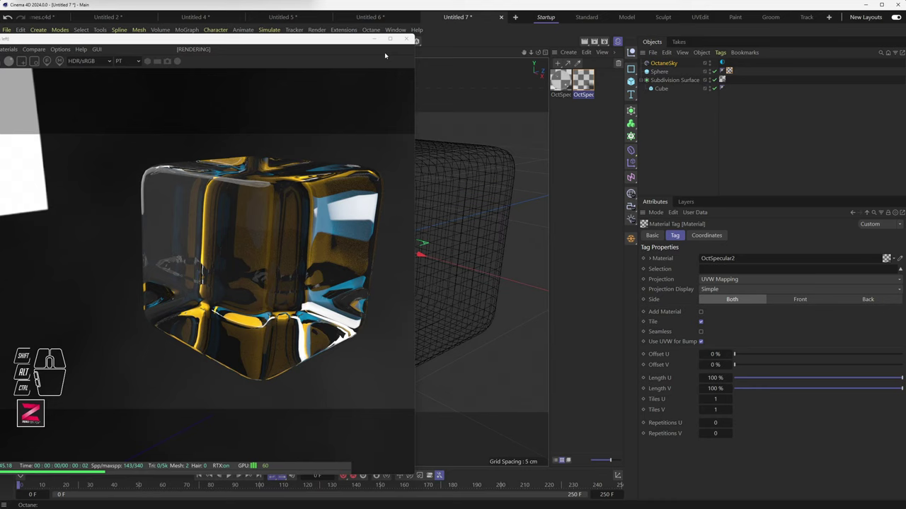
{"action": "left_click", "coordinate": [411, 41]}
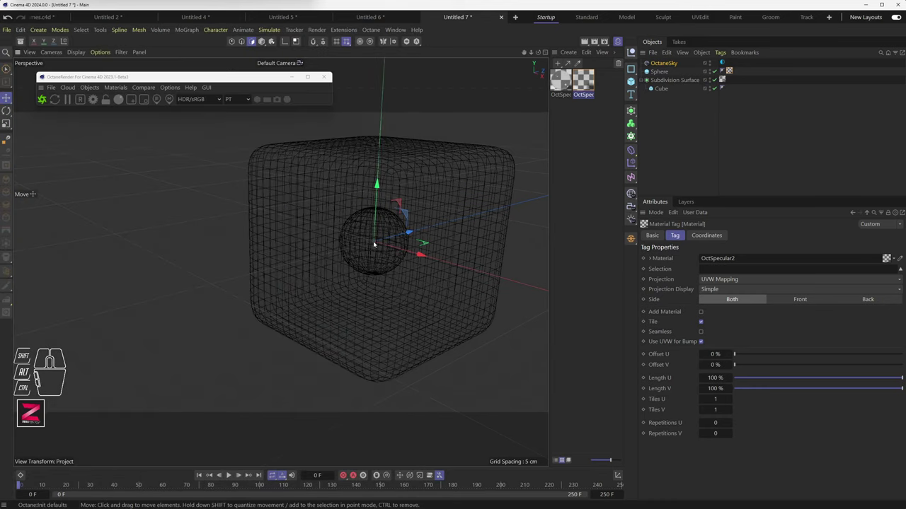
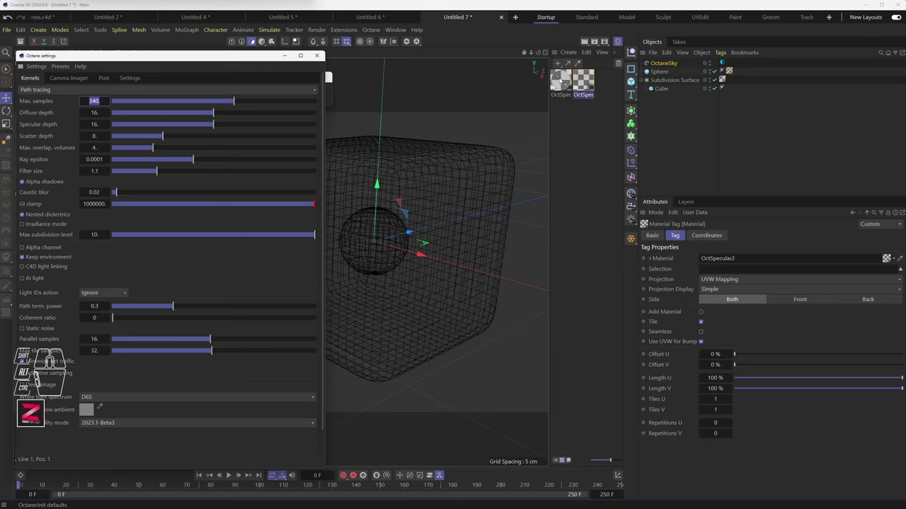
Show OctSpecular1's attributes in the Material Manager with its Index at 1.3
{"action": "left_click", "coordinate": [563, 83]}
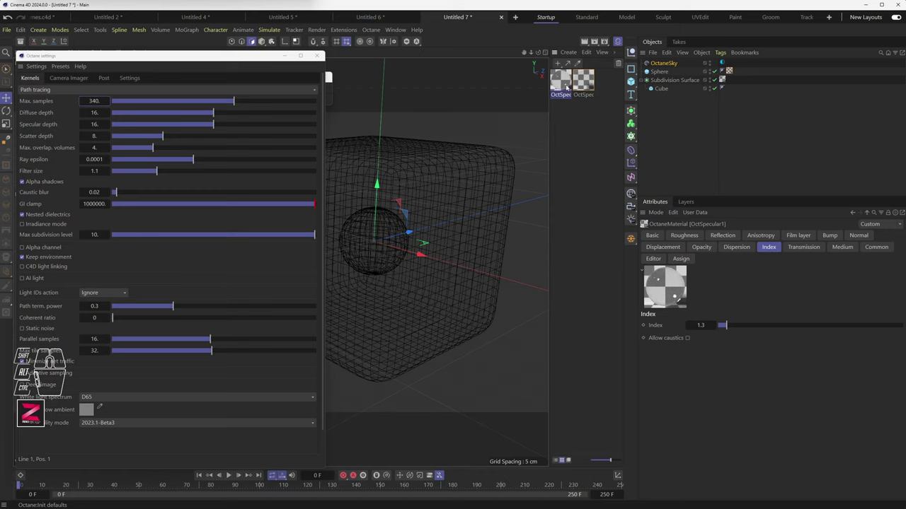
{"action": "left_click", "coordinate": [587, 84]}
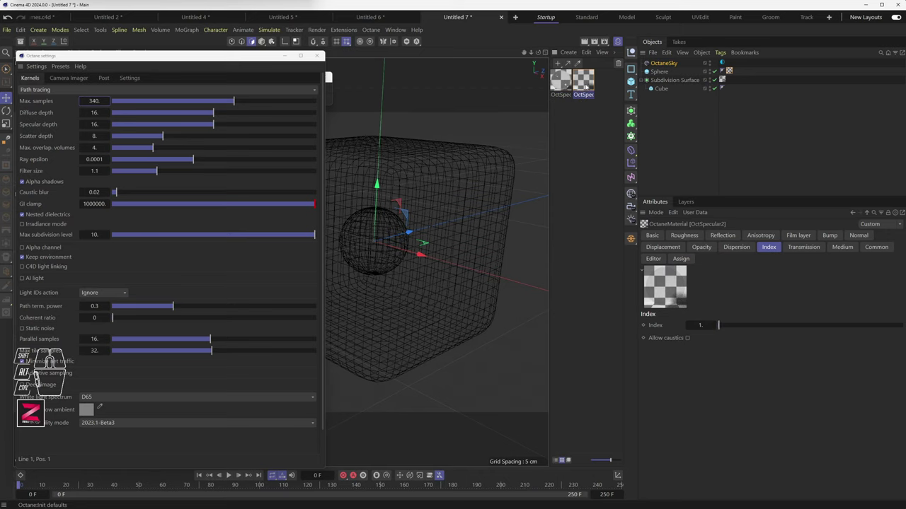
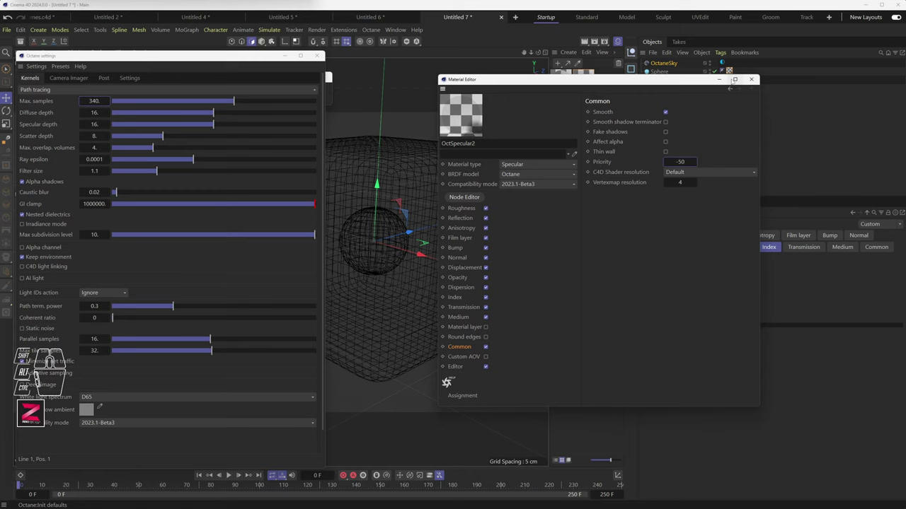
{"action": "left_click_drag", "start_coordinate": [694, 82], "coordinate": [693, 145]}
{"action": "double_click", "coordinate": [564, 86]}
{"action": "double_click", "coordinate": [563, 87]}
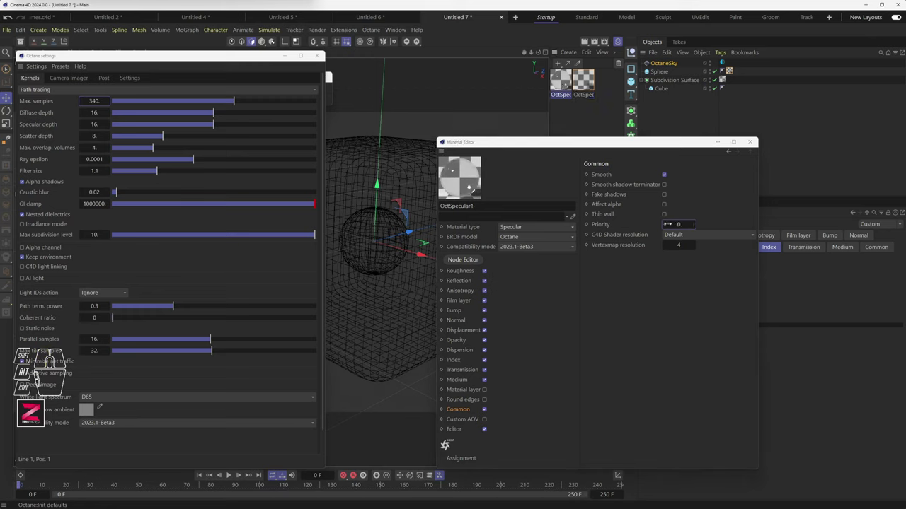
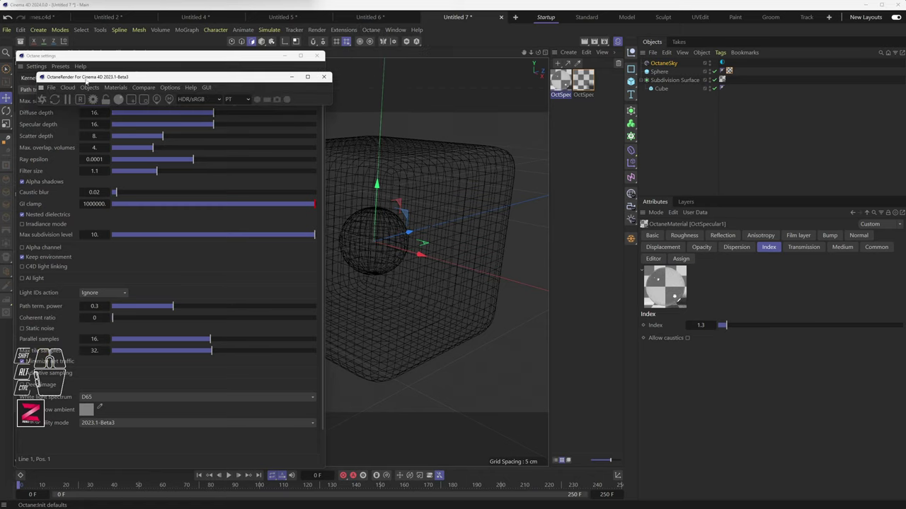
Start the Live Viewer render and orbit the camera around the glass cube
{"action": "left_click", "coordinate": [47, 98]}
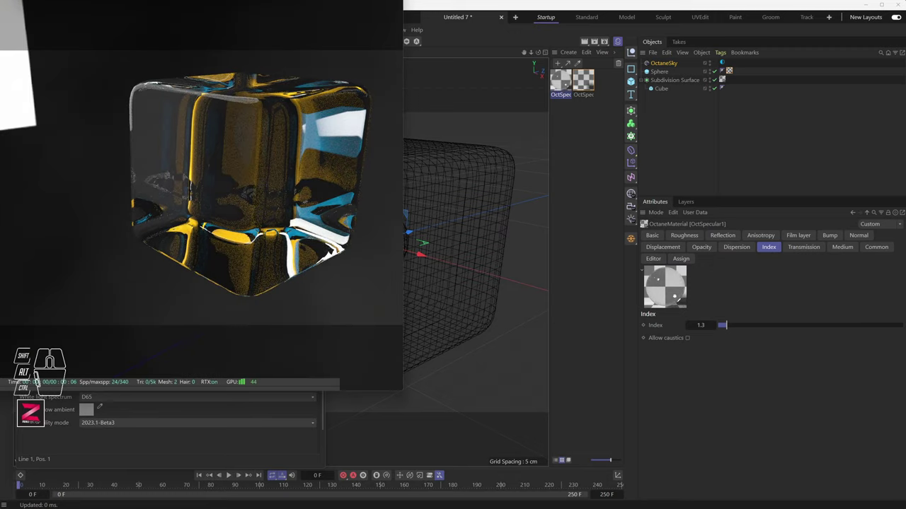
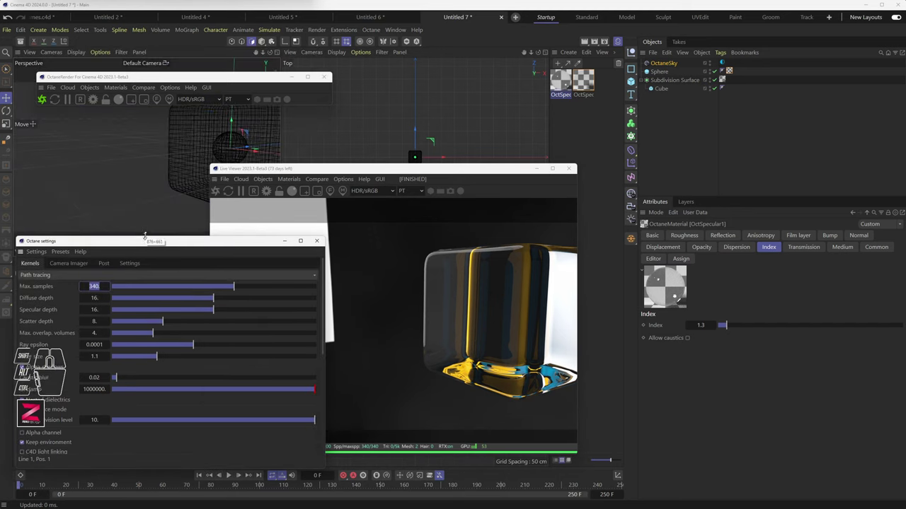
{"action": "left_click_drag", "start_coordinate": [203, 155], "coordinate": [114, 176]}
{"action": "left_click_drag", "start_coordinate": [128, 174], "coordinate": [147, 150]}
{"action": "left_click_drag", "start_coordinate": [137, 166], "coordinate": [185, 174]}
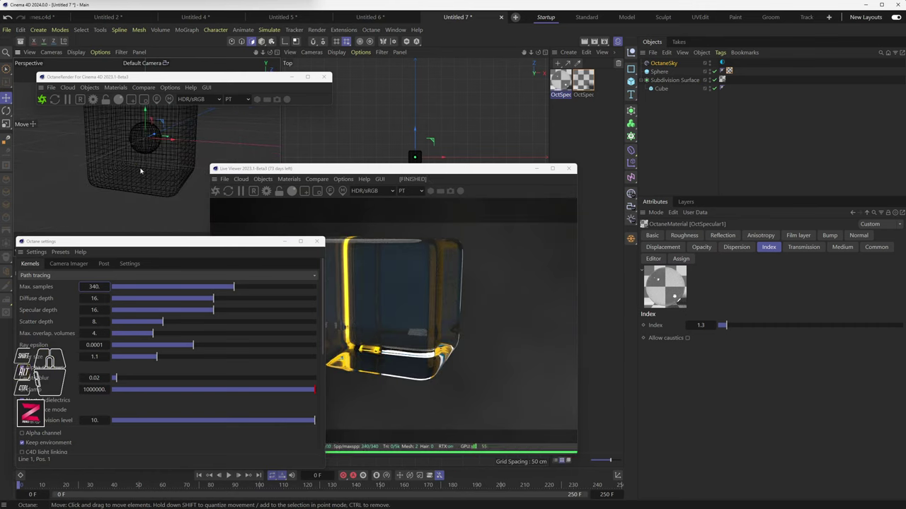
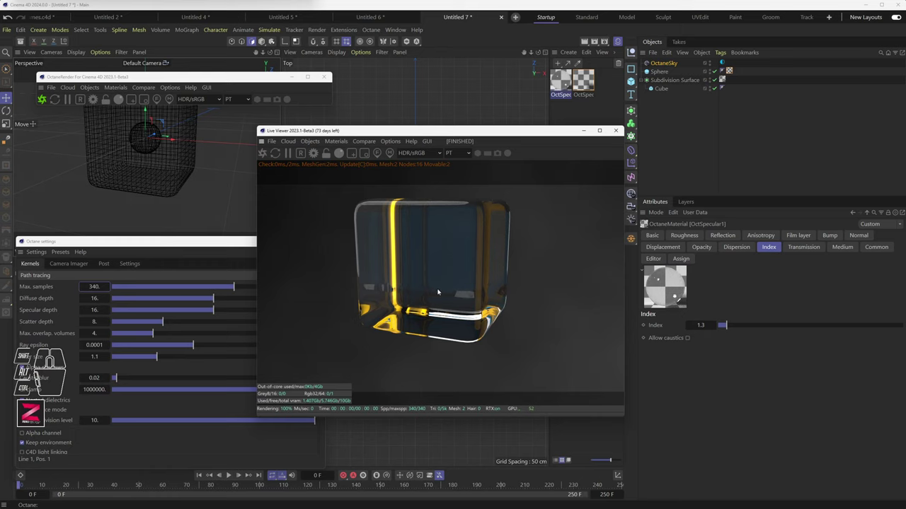
Orbit further to view the cube's corner and let the render finish with golden sky reflections
{"action": "left_click_drag", "start_coordinate": [448, 283], "coordinate": [446, 294]}
{"action": "middle_click", "coordinate": [455, 260]}
{"action": "left_click_drag", "start_coordinate": [454, 253], "coordinate": [450, 283]}
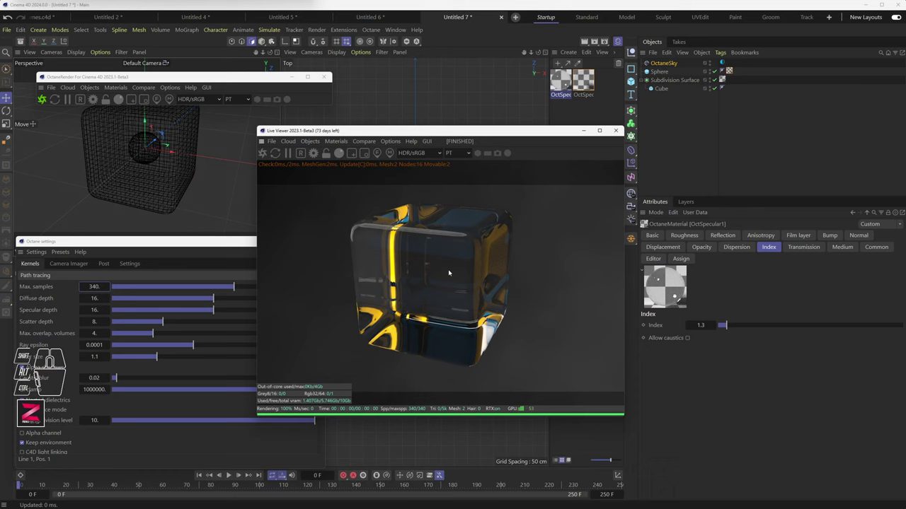
In OctSpecular2's Material Editor raise the Index to about 2.07 and enable caustics
{"action": "double_click", "coordinate": [590, 83]}
{"action": "left_click", "coordinate": [639, 79]}
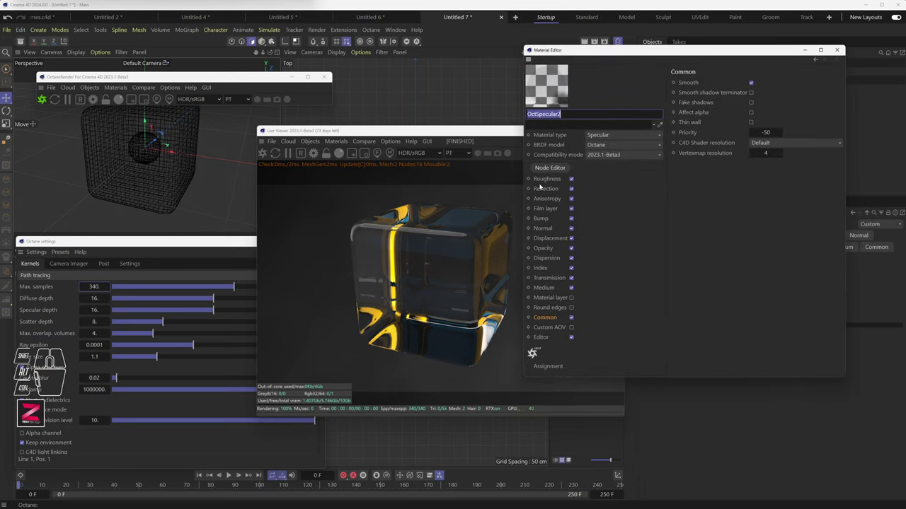
{"action": "left_click", "coordinate": [541, 270]}
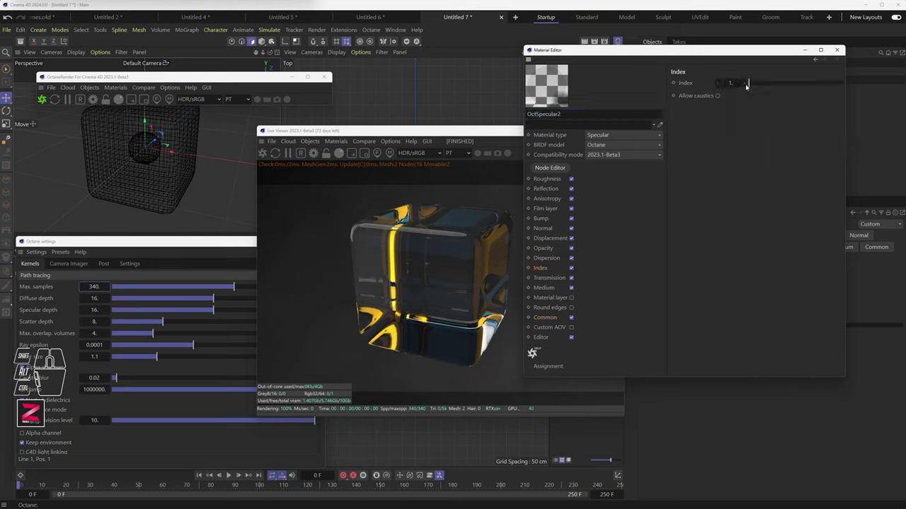
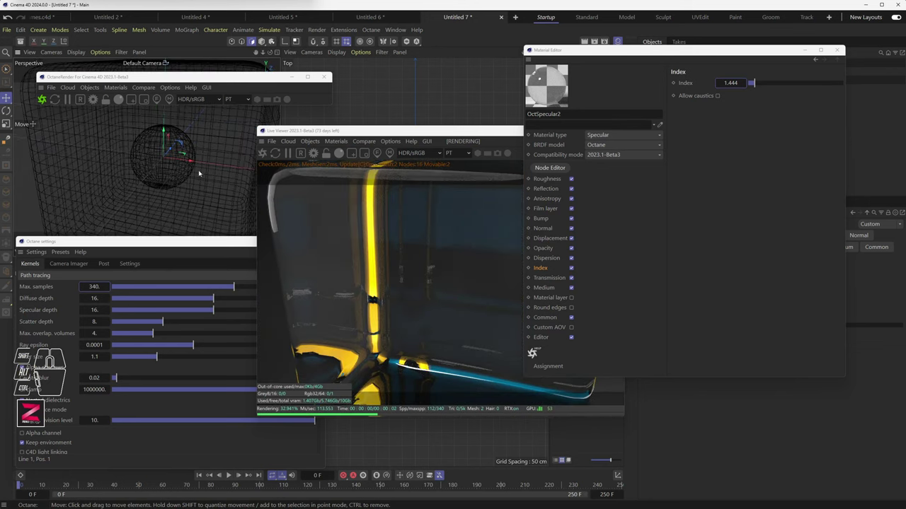
{"action": "left_click_drag", "start_coordinate": [193, 182], "coordinate": [174, 168]}
{"action": "left_click_drag", "start_coordinate": [192, 174], "coordinate": [135, 166]}
{"action": "left_click", "coordinate": [760, 80]}
{"action": "left_click", "coordinate": [720, 97]}
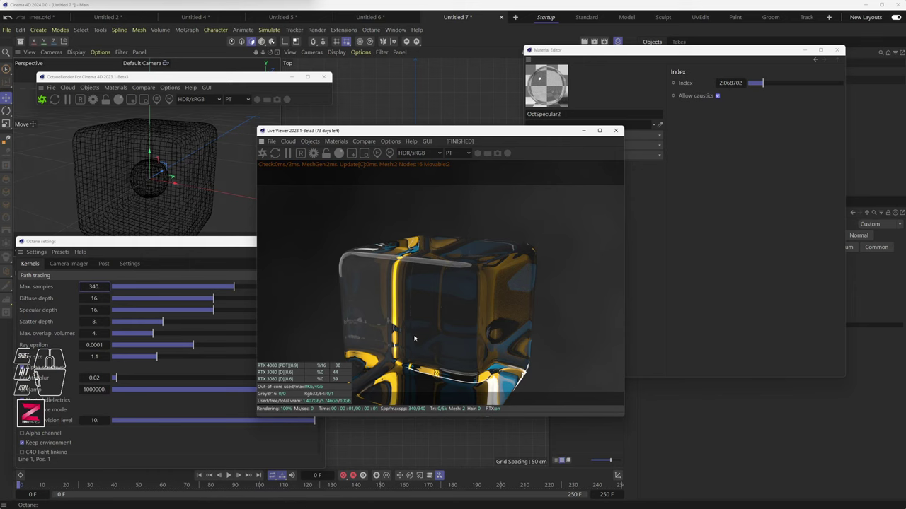
Move the Live Viewer left, zoom in on the cube and fine-tune the index of refraction
{"action": "left_click_drag", "start_coordinate": [457, 133], "coordinate": [353, 130]}
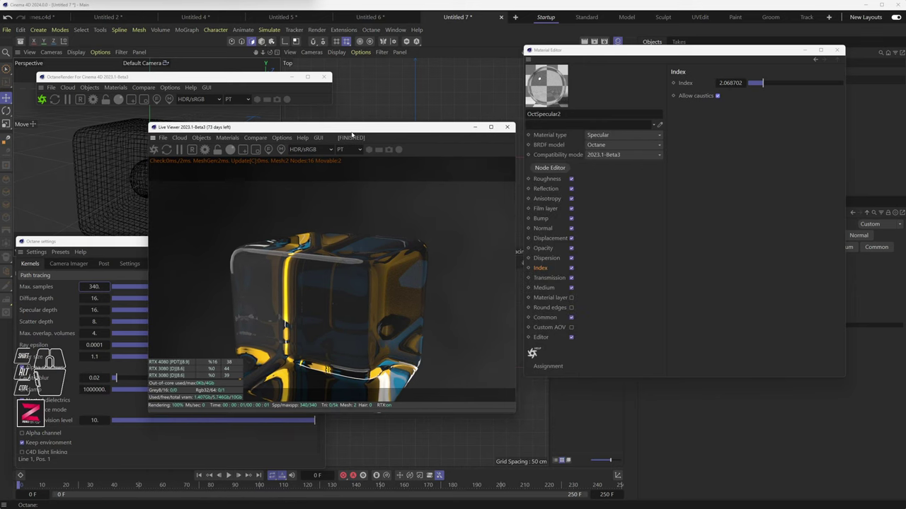
{"action": "scroll", "scroll_direction": "down", "scroll_amount": 3}
{"action": "scroll", "scroll_direction": "up", "scroll_amount": 3}
{"action": "scroll", "scroll_direction": "up", "scroll_amount": 3}
{"action": "left_click_drag", "start_coordinate": [138, 196], "coordinate": [135, 201]}
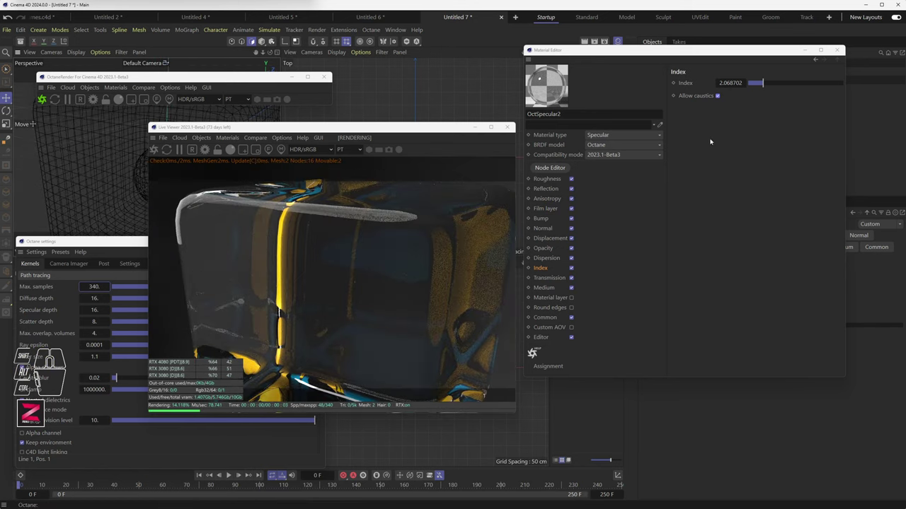
Set OctSpecular2's Common Priority from -50 to 60 and return to the Index page
{"action": "left_click", "coordinate": [550, 317]}
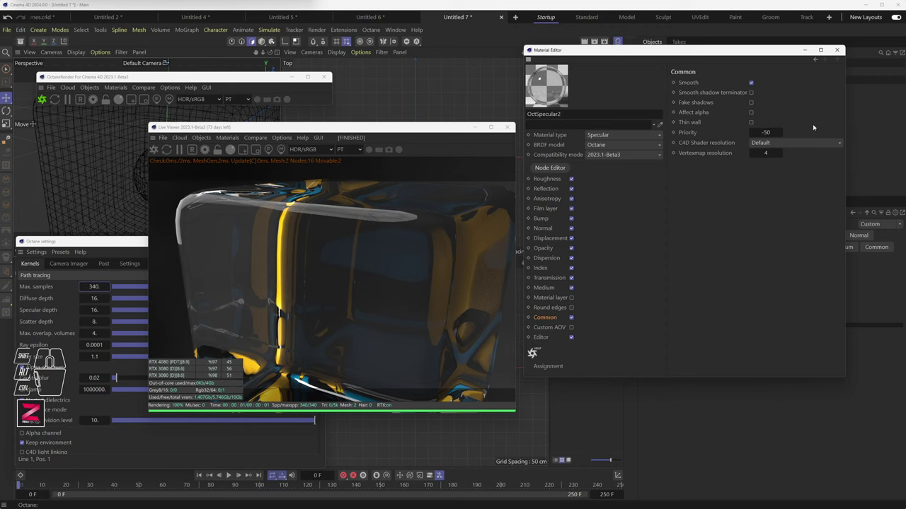
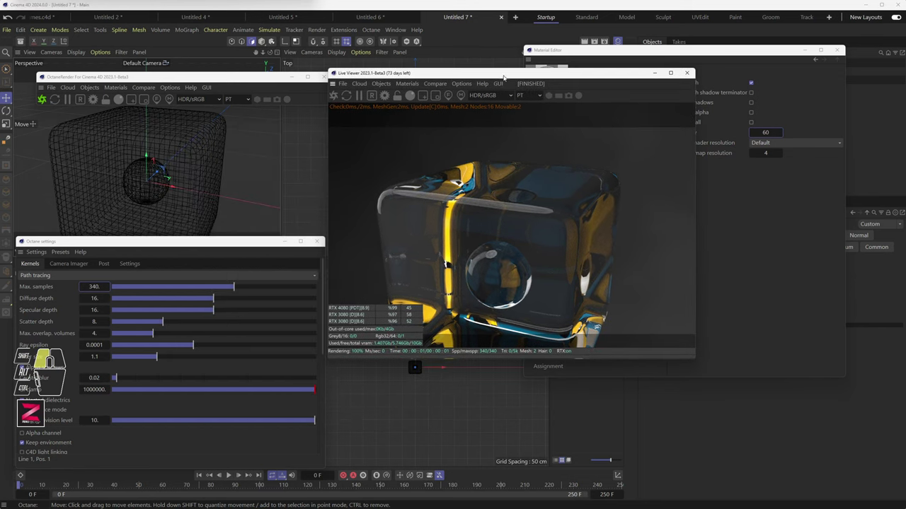
{"action": "left_click_drag", "start_coordinate": [233, 172], "coordinate": [238, 164]}
{"action": "left_click", "coordinate": [716, 53]}
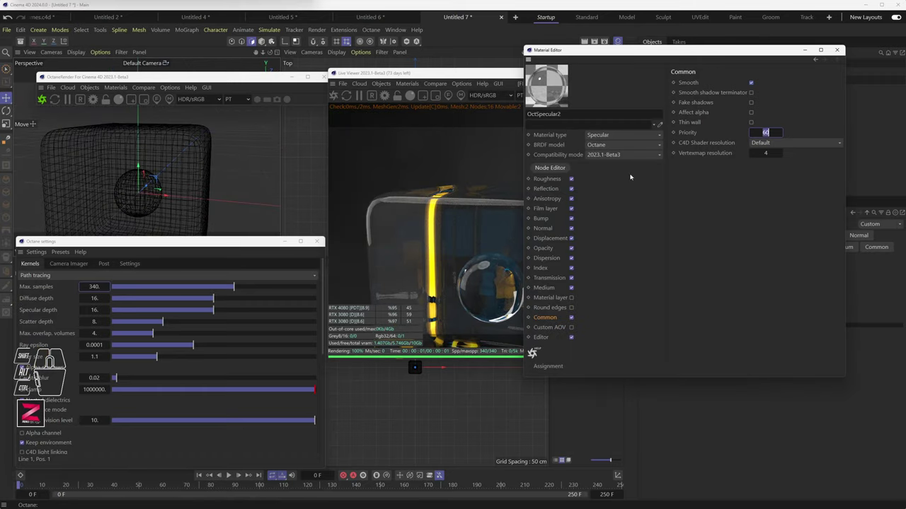
{"action": "left_click", "coordinate": [542, 268]}
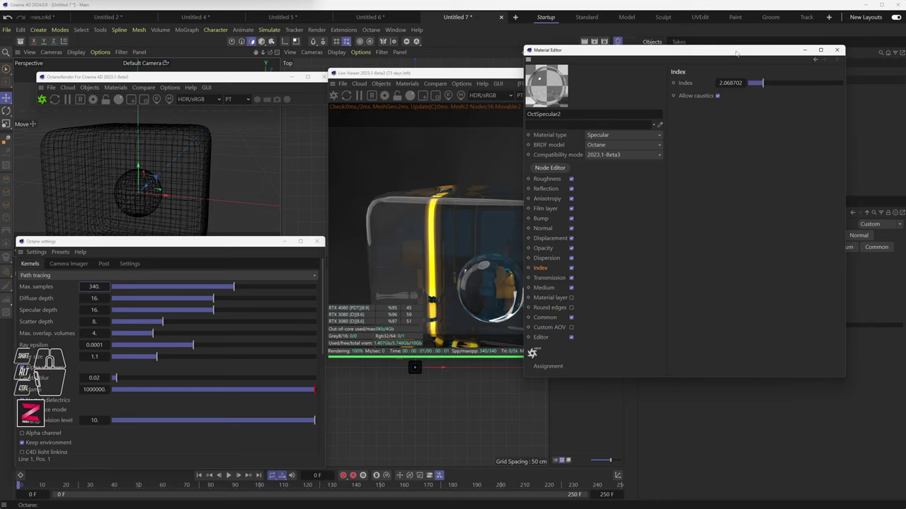
Lower OctSpecular2's index to 1, then to about 1.16, giving a bubble-like sphere render
{"action": "left_click_drag", "start_coordinate": [749, 54], "coordinate": [793, 58]}
{"action": "left_click_drag", "start_coordinate": [812, 91], "coordinate": [799, 91]}
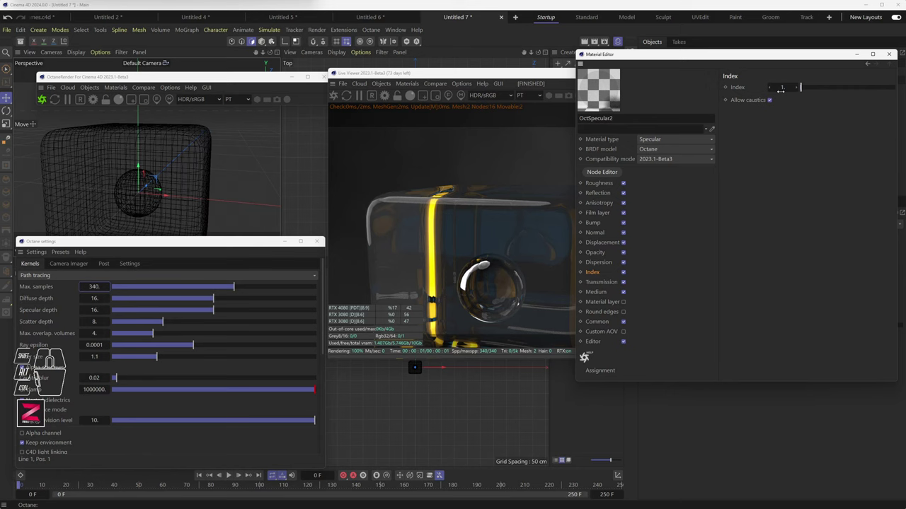
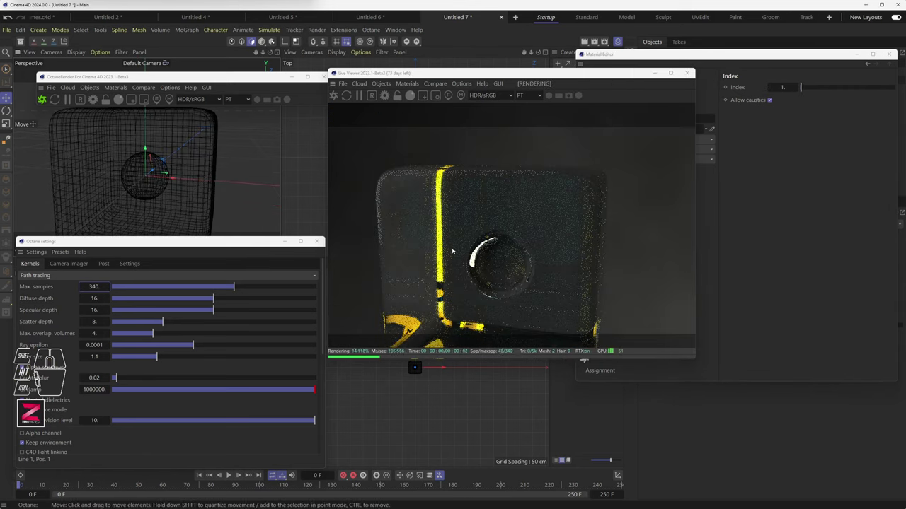
{"action": "left_click", "coordinate": [634, 75]}
{"action": "left_click", "coordinate": [802, 88]}
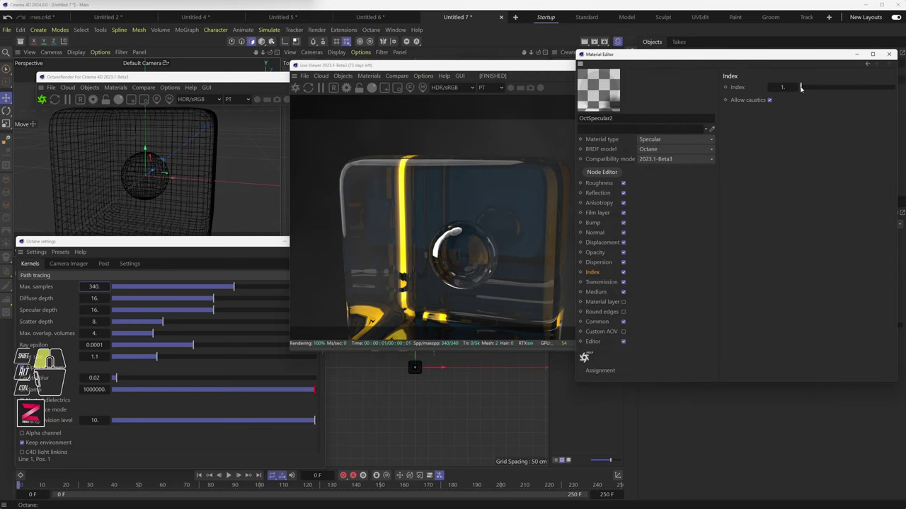
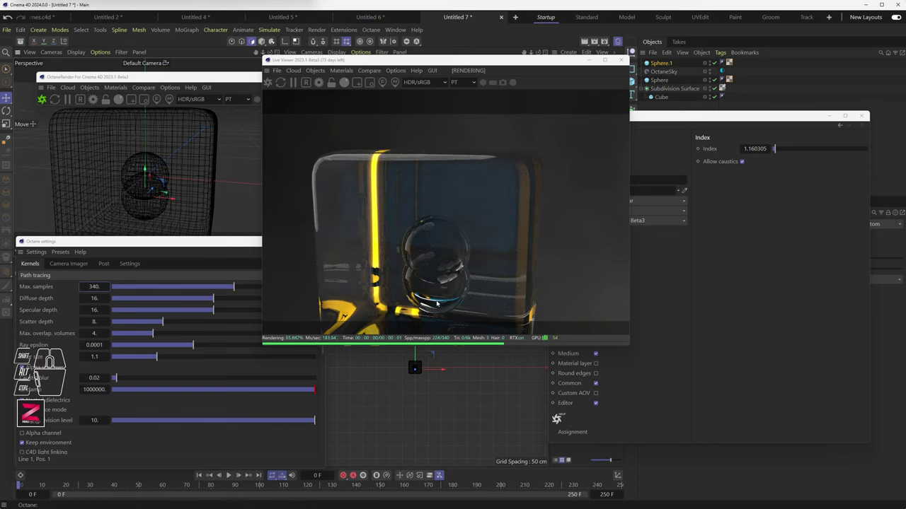
Move the render preview aside and close the floating Material Editor
{"action": "left_click_drag", "start_coordinate": [548, 65], "coordinate": [498, 56]}
{"action": "left_click_drag", "start_coordinate": [656, 120], "coordinate": [662, 147]}
{"action": "left_click", "coordinate": [871, 146]}
{"action": "left_click_drag", "start_coordinate": [516, 54], "coordinate": [490, 53]}
Duplicate OctSpecular2 into OctSpecular3 and show the copy's Basic properties
{"action": "left_click", "coordinate": [585, 85]}
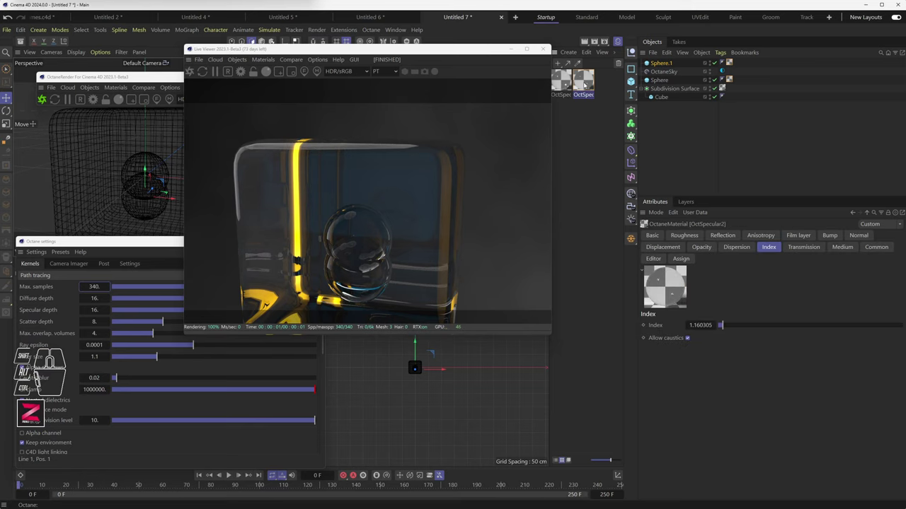
{"action": "left_click_drag", "start_coordinate": [585, 84], "coordinate": [597, 88]}
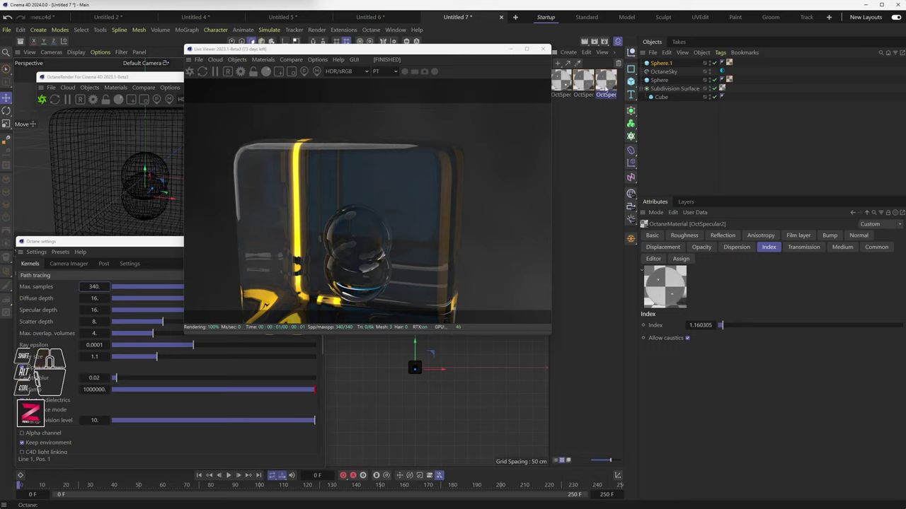
{"action": "left_click", "coordinate": [607, 87]}
{"action": "left_click", "coordinate": [601, 149]}
{"action": "left_click", "coordinate": [700, 135]}
{"action": "left_click", "coordinate": [609, 82]}
{"action": "left_click", "coordinate": [654, 235]}
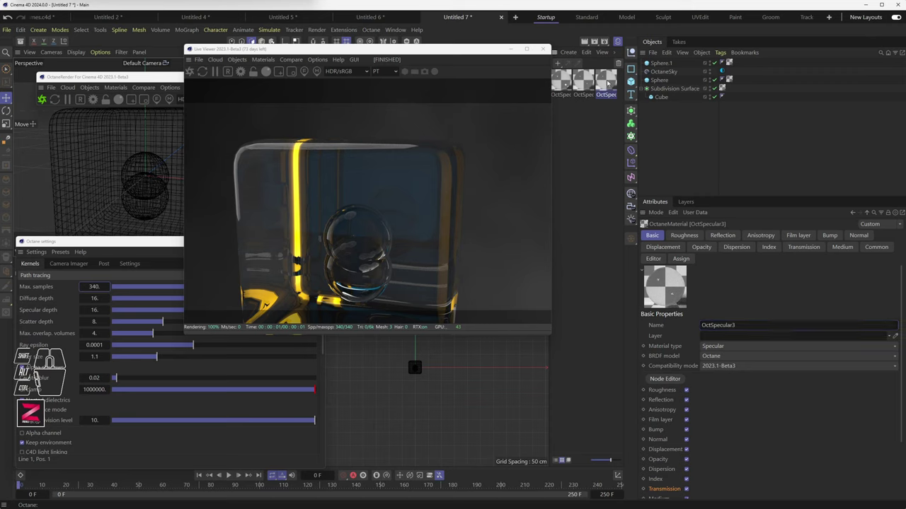
Assign OctSpecular3 to Sphere.1 and set its Common Priority to 80
{"action": "left_click_drag", "start_coordinate": [609, 82], "coordinate": [664, 65]}
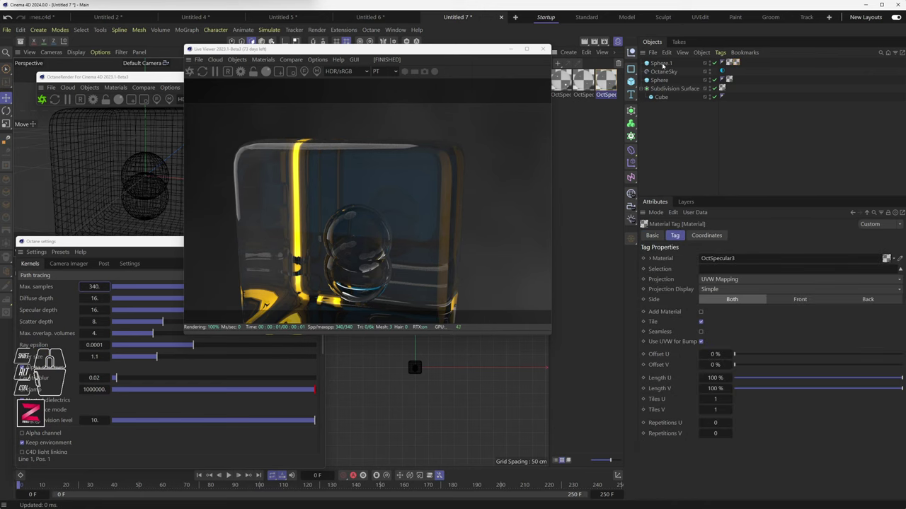
{"action": "left_click_drag", "start_coordinate": [665, 65], "coordinate": [613, 77]}
{"action": "left_click", "coordinate": [612, 78]}
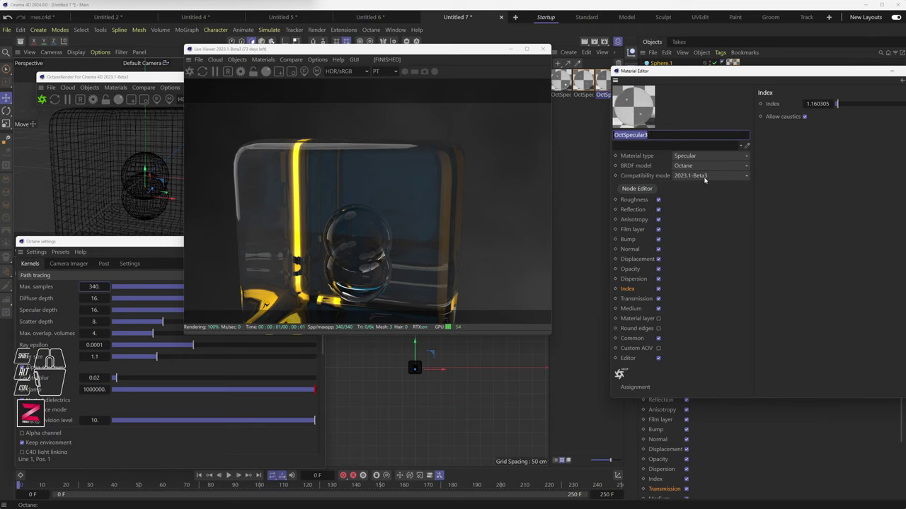
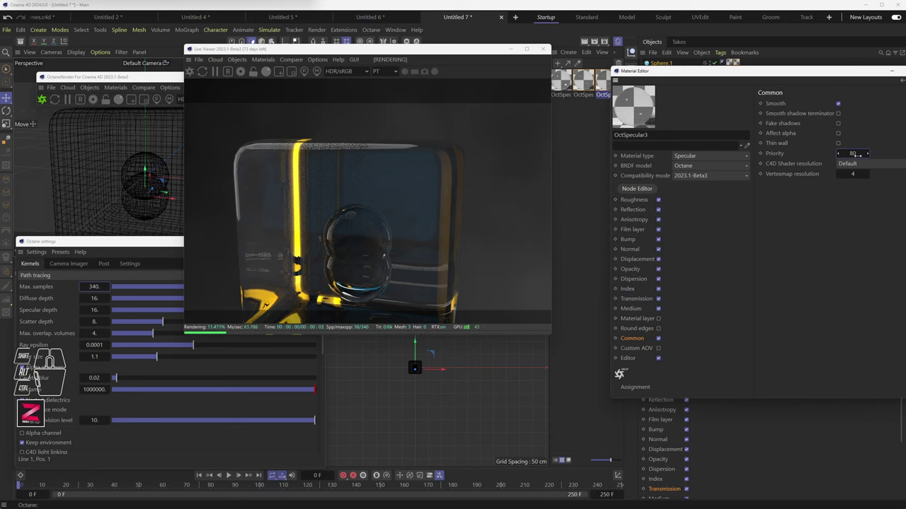
{"action": "middle_click", "coordinate": [347, 269]}
Zoom the Live Viewer to look closely at the overlapping inner spheres
{"action": "scroll", "scroll_direction": "up", "scroll_amount": 3}
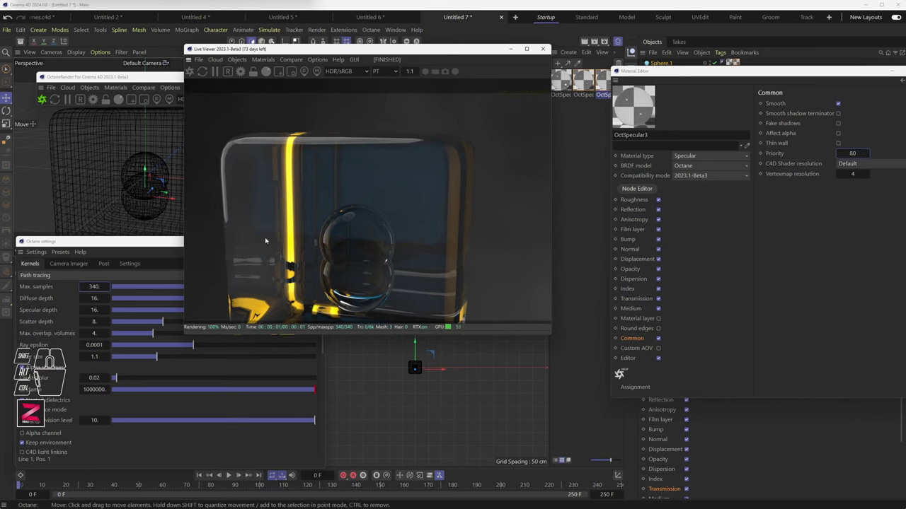
{"action": "scroll", "scroll_direction": "down", "scroll_amount": 3}
{"action": "scroll", "scroll_direction": "up", "scroll_amount": 3}
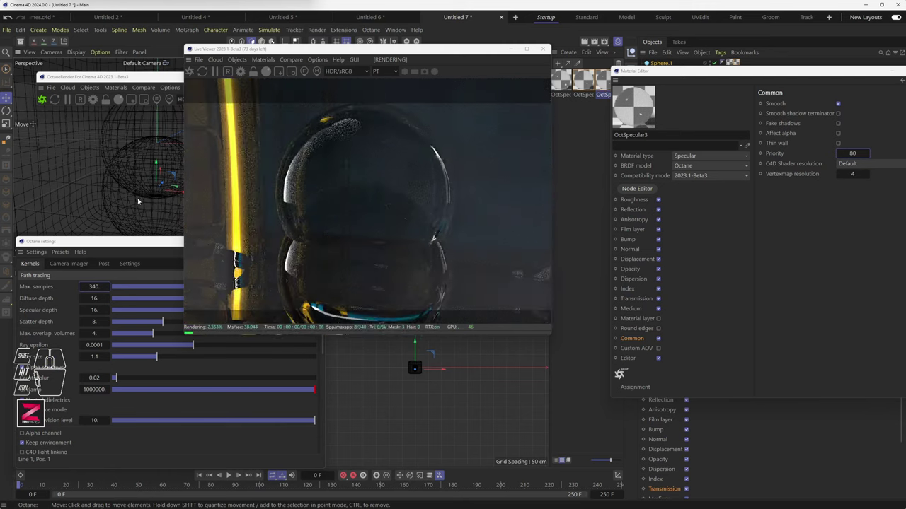
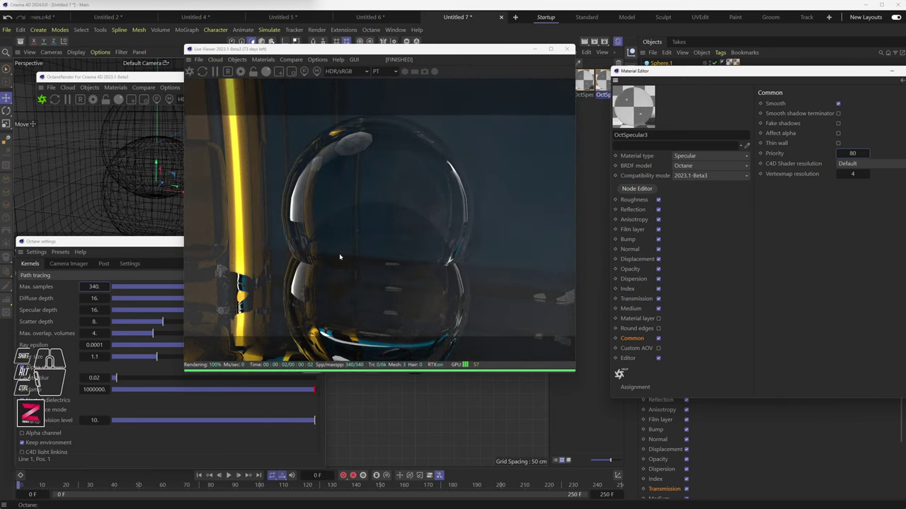
{"action": "left_click_drag", "start_coordinate": [147, 187], "coordinate": [153, 169]}
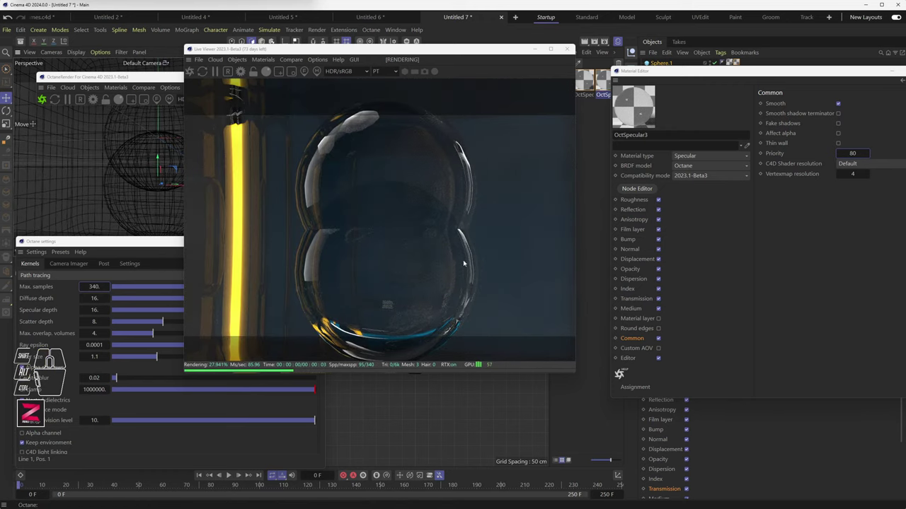
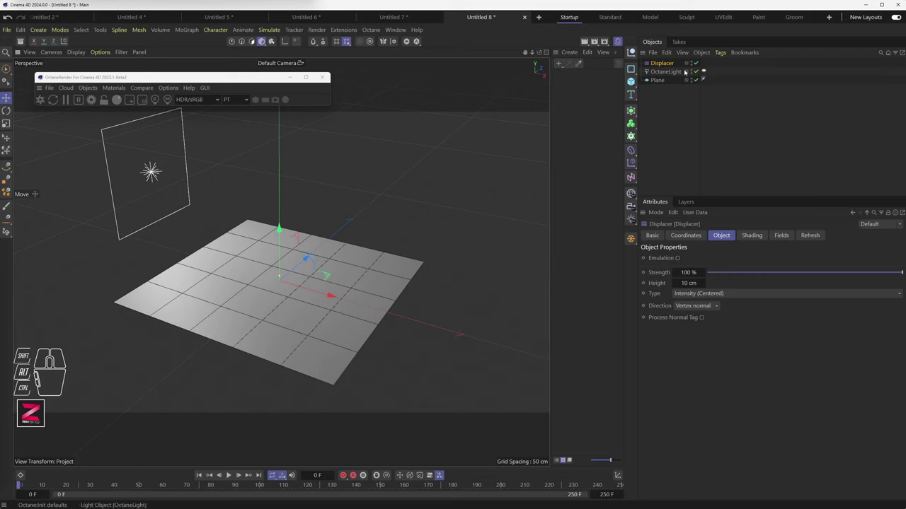
Set the Displacer's Noise shader to UV (2D) space with 89% global scale and 110/209/818% relative scale
{"action": "left_click", "coordinate": [663, 63]}
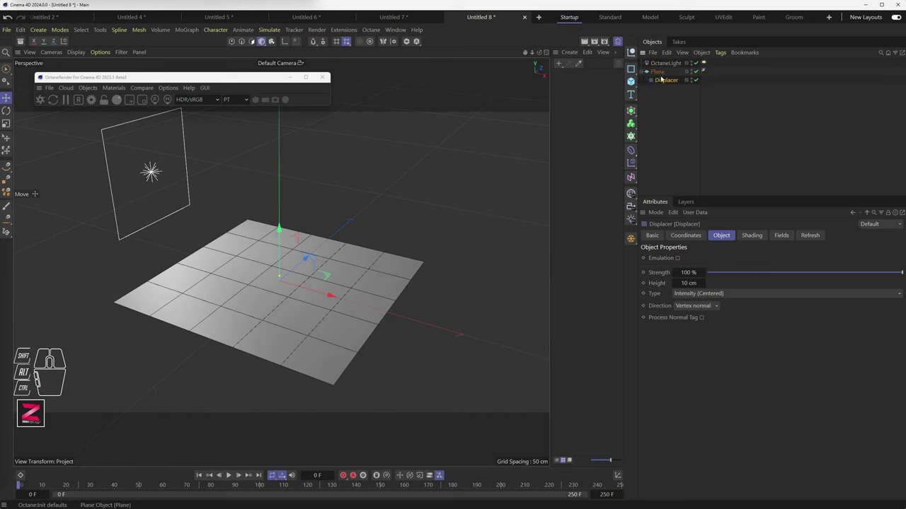
{"action": "left_click", "coordinate": [667, 82]}
{"action": "left_click", "coordinate": [748, 236]}
{"action": "left_click_drag", "start_coordinate": [672, 271], "coordinate": [686, 372]}
{"action": "left_click", "coordinate": [778, 270]}
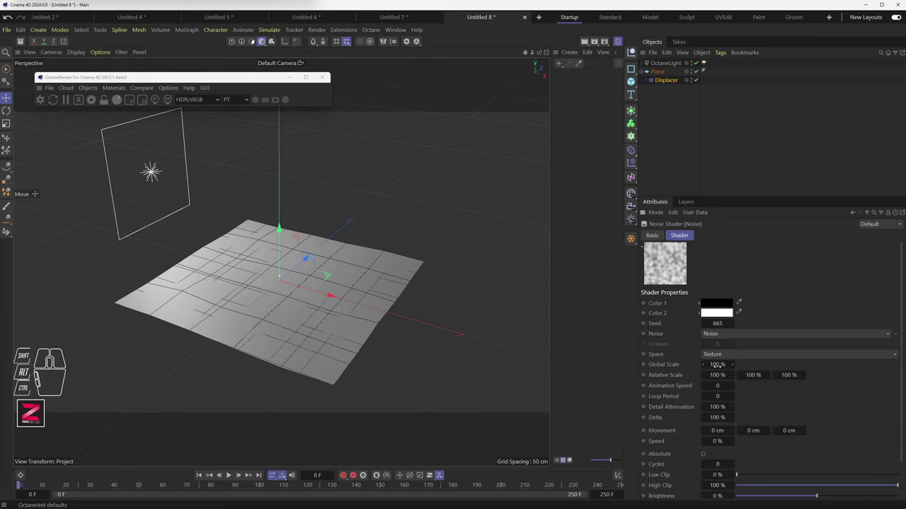
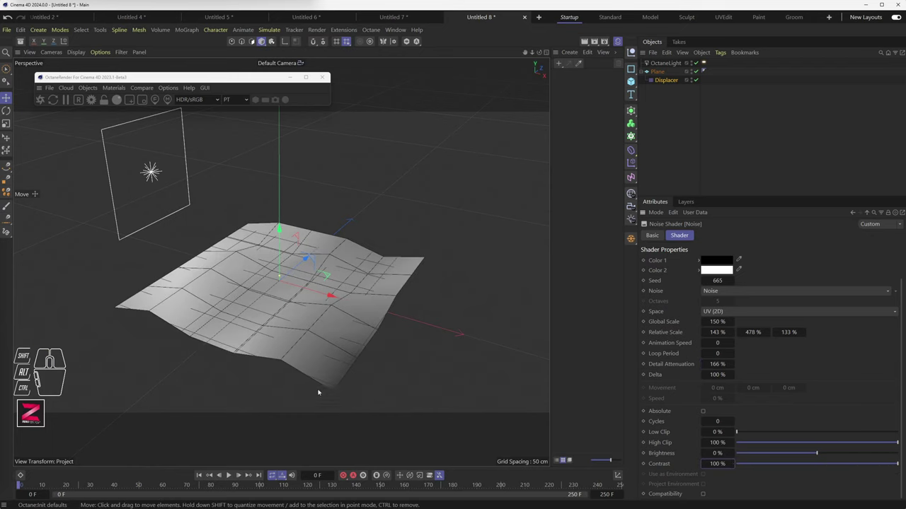
Orbit and reframe the viewport to inspect the displaced terrain
{"action": "left_click_drag", "start_coordinate": [333, 345], "coordinate": [339, 336]}
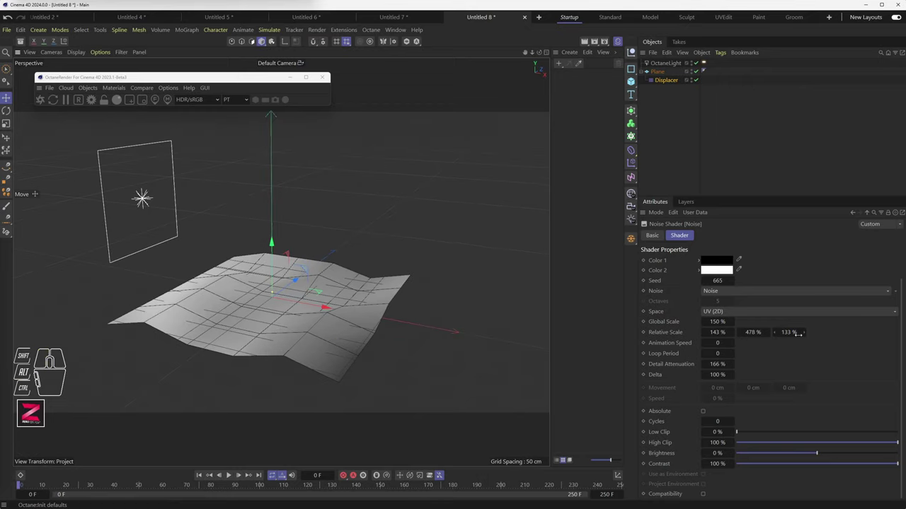
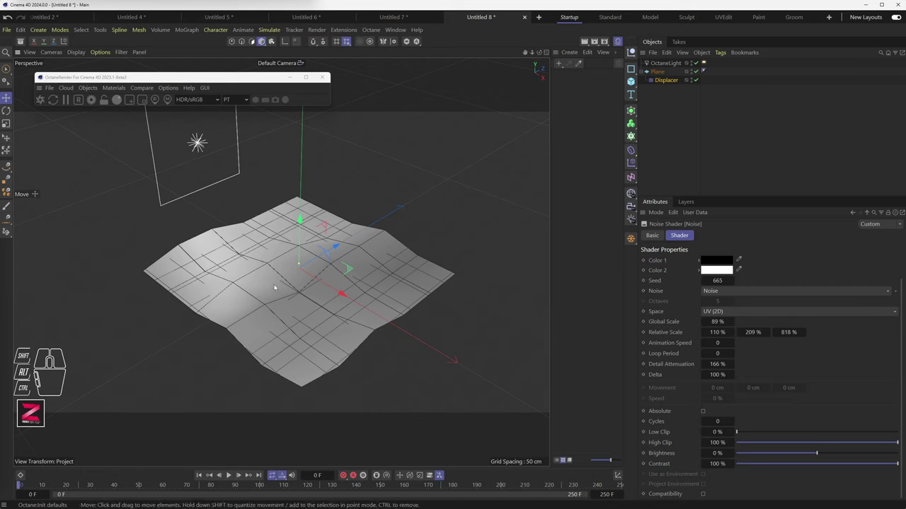
{"action": "left_click_drag", "start_coordinate": [343, 337], "coordinate": [344, 323]}
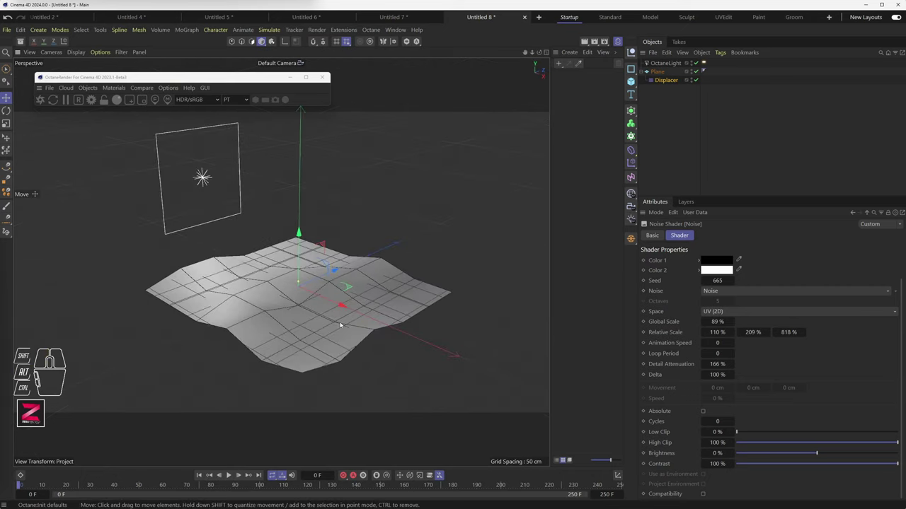
{"action": "scroll", "scroll_direction": "up", "scroll_amount": 3}
{"action": "scroll", "scroll_direction": "down", "scroll_amount": 3}
{"action": "scroll", "scroll_direction": "up", "scroll_amount": 3}
{"action": "left_click_drag", "start_coordinate": [309, 300], "coordinate": [330, 314]}
{"action": "left_click_drag", "start_coordinate": [326, 322], "coordinate": [342, 281]}
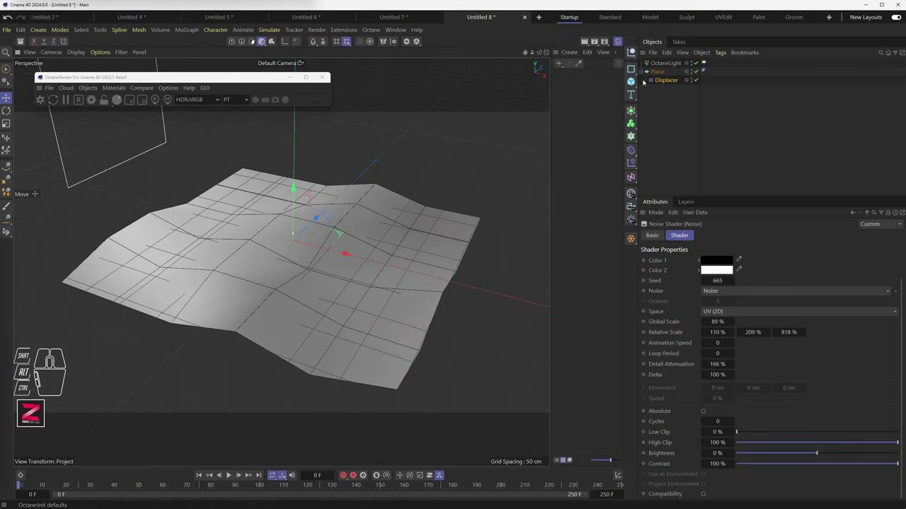
Delete the Displacer and assign a new Octane diffuse material to the Plane
{"action": "left_click", "coordinate": [666, 80]}
{"action": "left_click", "coordinate": [658, 73]}
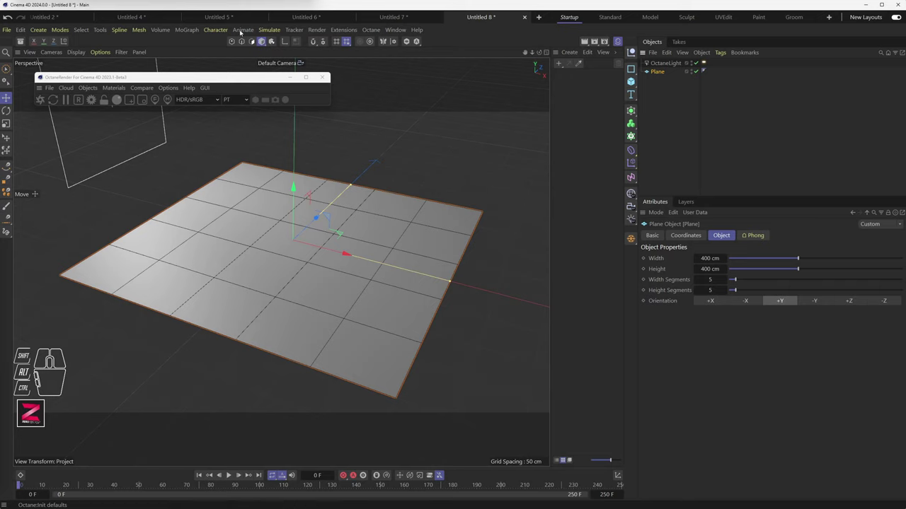
{"action": "left_click_drag", "start_coordinate": [118, 90], "coordinate": [230, 136]}
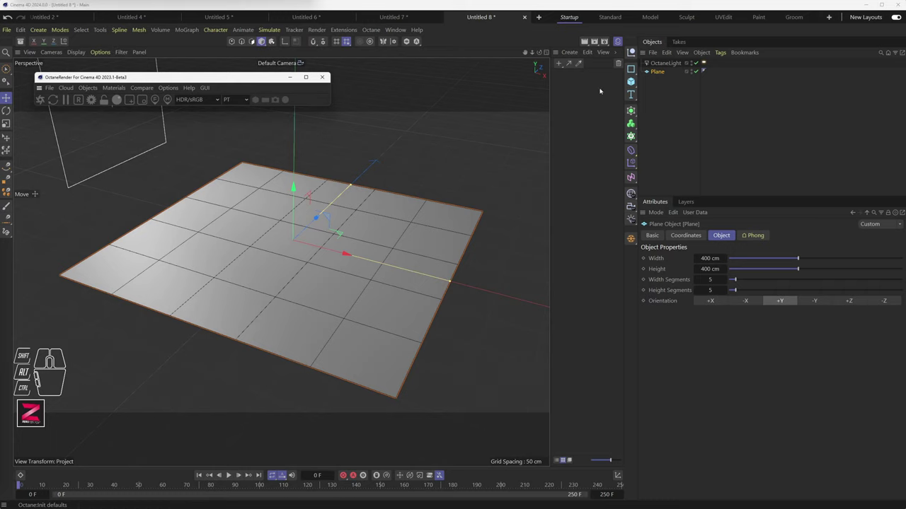
{"action": "left_click", "coordinate": [633, 81]}
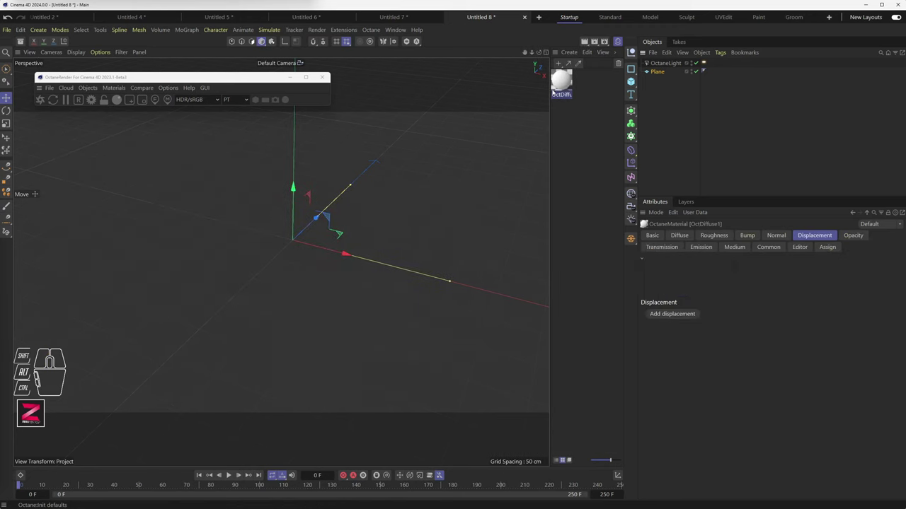
{"action": "left_click_drag", "start_coordinate": [634, 81], "coordinate": [666, 73]}
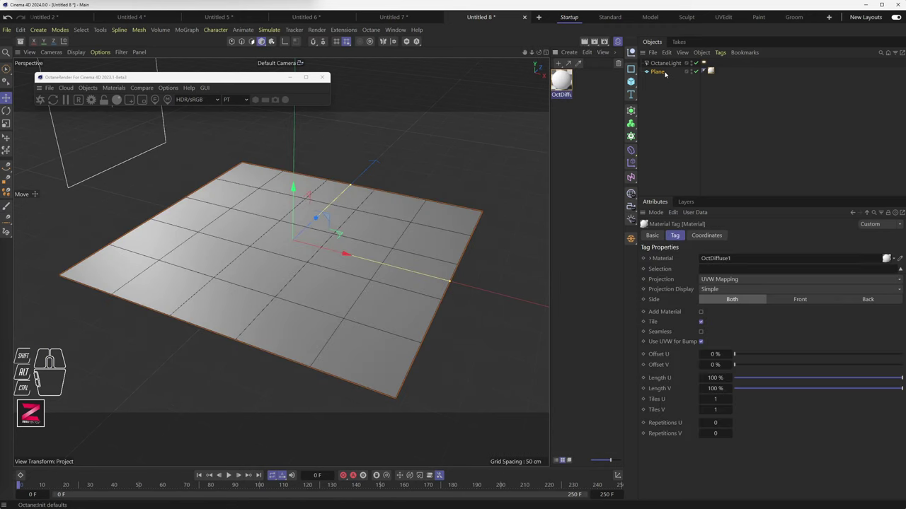
{"action": "double_click", "coordinate": [633, 82]}
Add a displacement node to the material and load a Noise texture into it
{"action": "left_click_drag", "start_coordinate": [629, 79], "coordinate": [505, 65]}
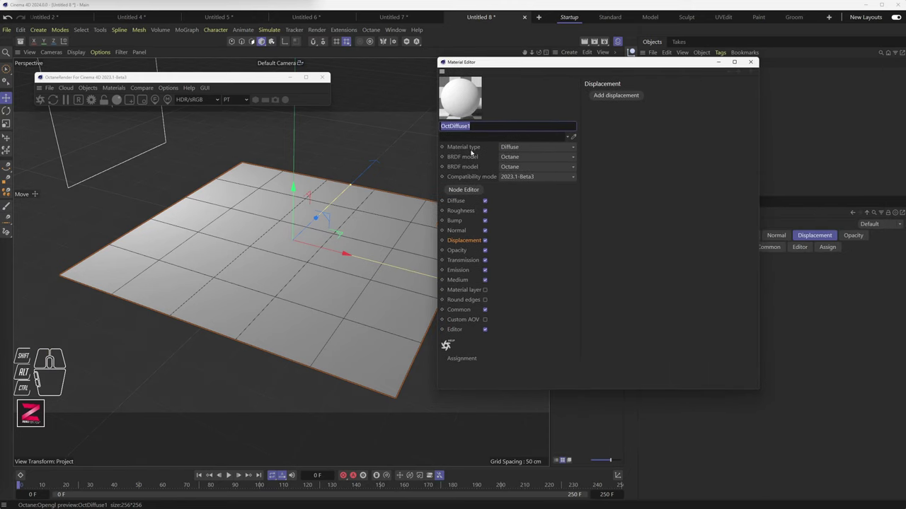
{"action": "left_click", "coordinate": [460, 234]}
{"action": "left_click", "coordinate": [459, 239]}
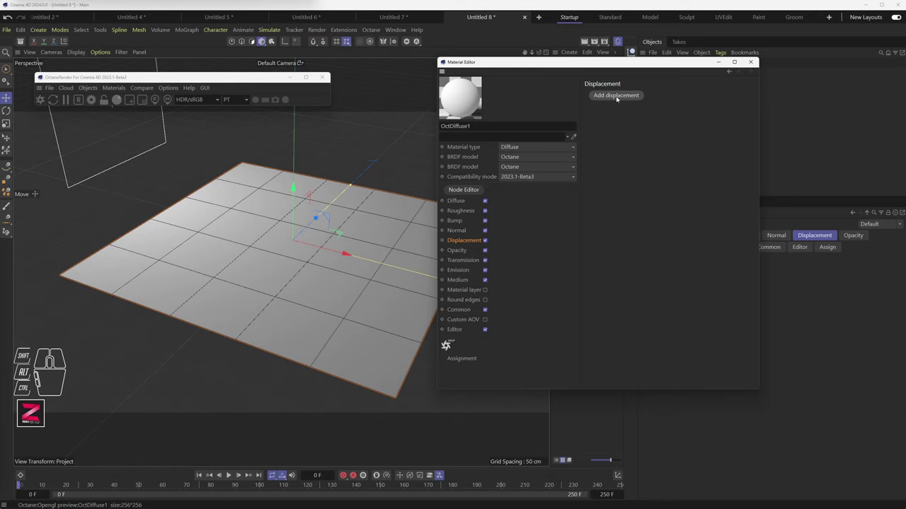
{"action": "left_click", "coordinate": [618, 99]}
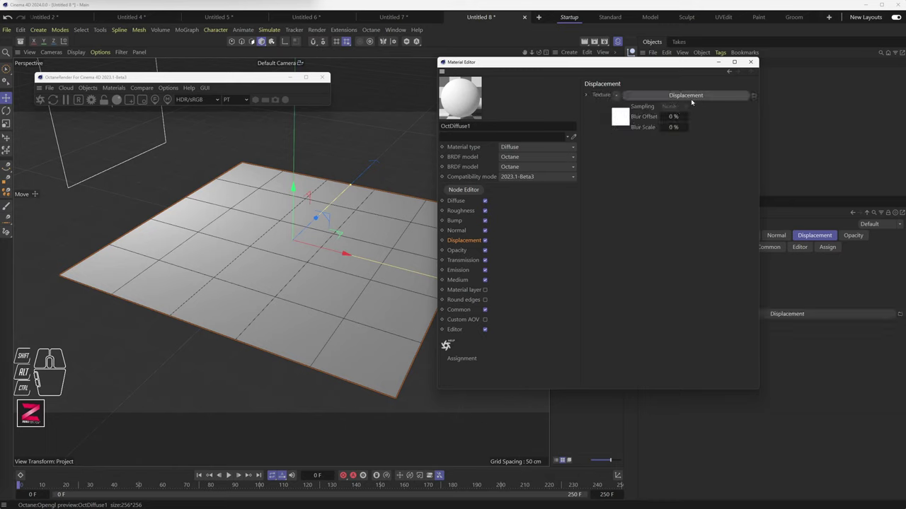
{"action": "left_click", "coordinate": [686, 97]}
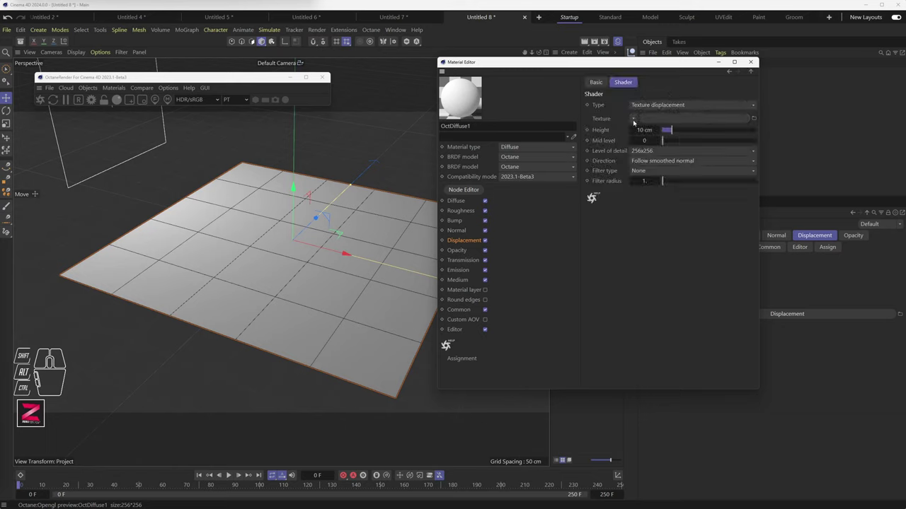
{"action": "left_click_drag", "start_coordinate": [635, 122], "coordinate": [716, 279]}
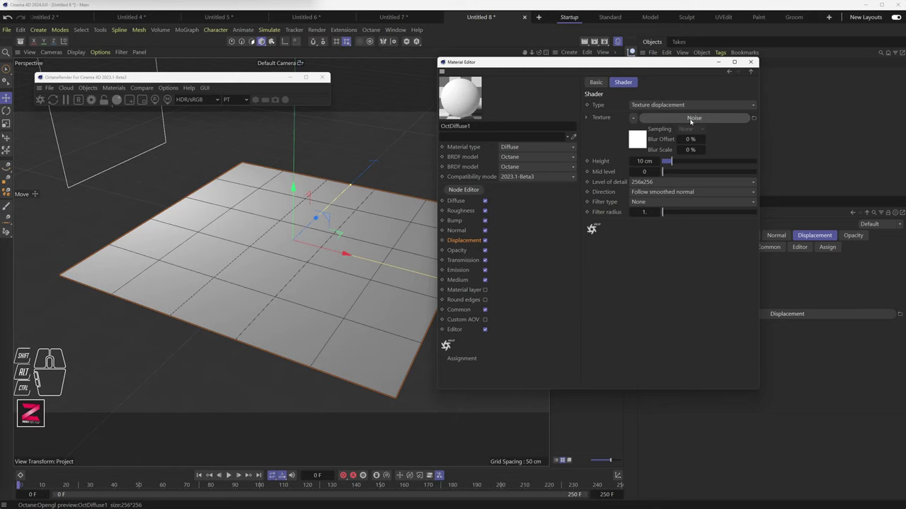
Start the Octane live render and raise the vertex displacement height to about 49 cm
{"action": "left_click", "coordinate": [44, 106]}
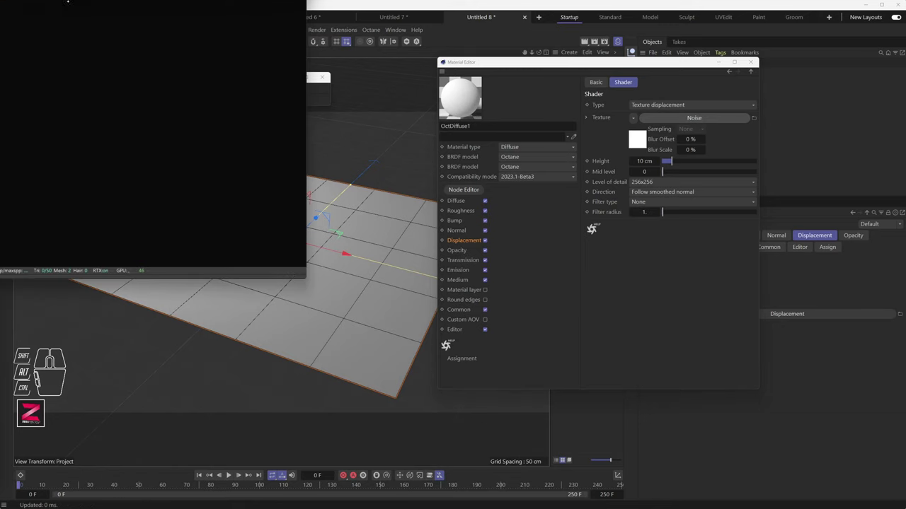
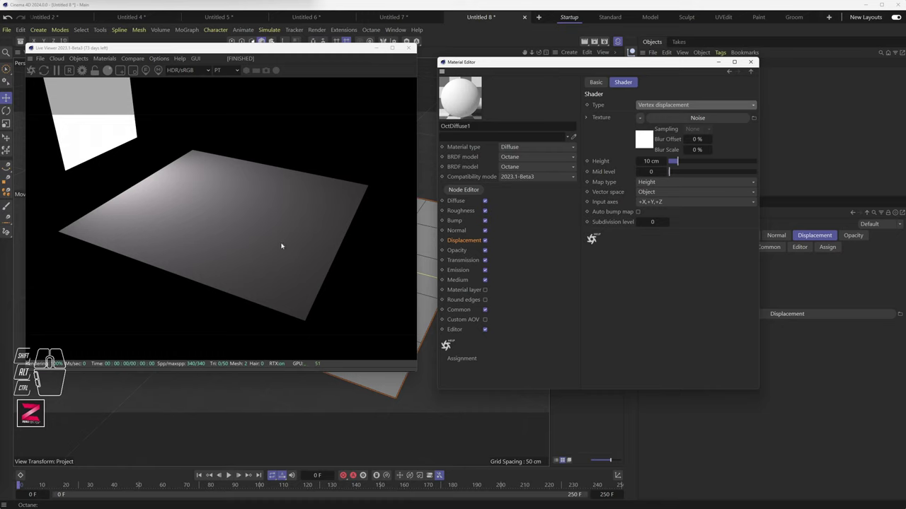
{"action": "left_click_drag", "start_coordinate": [684, 163], "coordinate": [713, 167]}
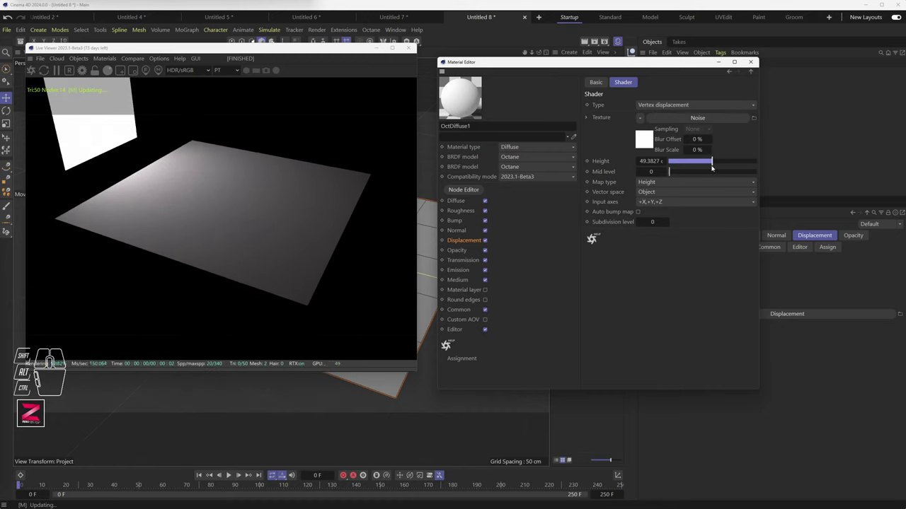
Inspect the Noise texture's settings and its Texture Projection group
{"action": "left_click", "coordinate": [687, 119]}
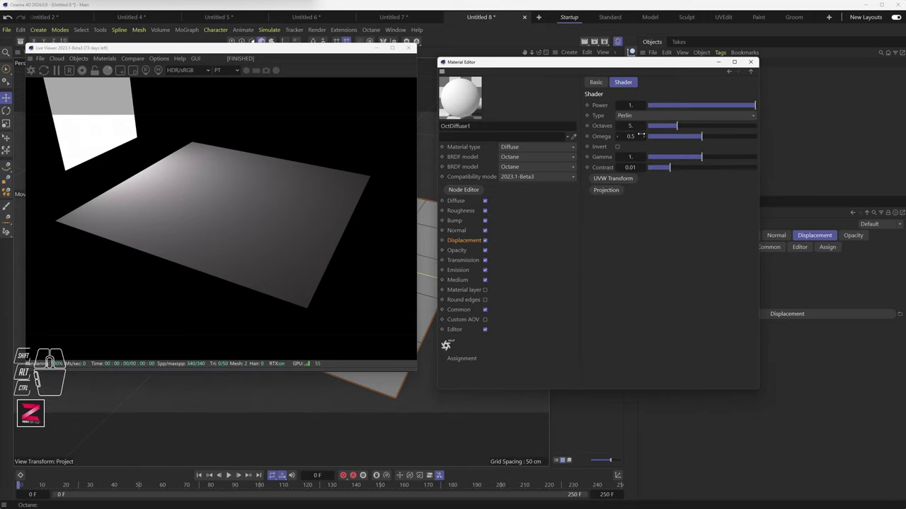
{"action": "left_click_drag", "start_coordinate": [728, 108], "coordinate": [762, 113]}
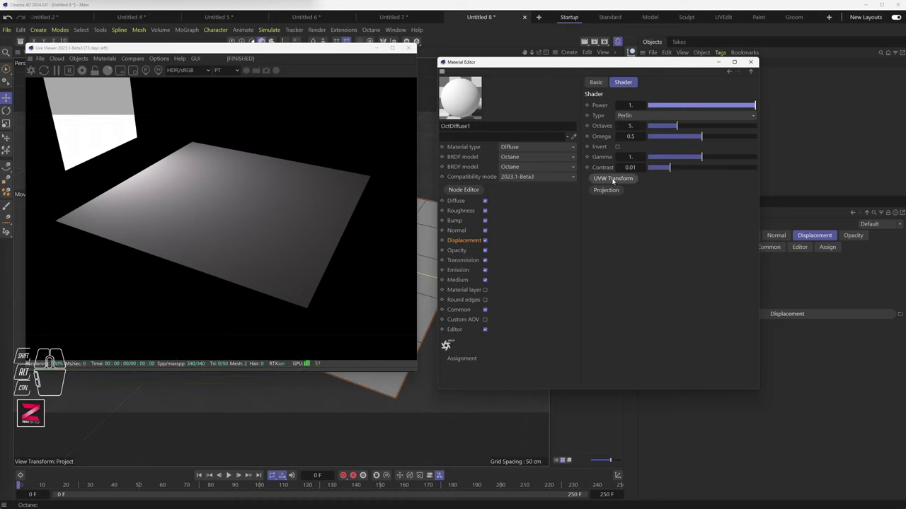
{"action": "left_click", "coordinate": [614, 180]}
{"action": "left_click", "coordinate": [615, 190]}
{"action": "left_click", "coordinate": [621, 189]}
{"action": "left_click", "coordinate": [742, 192]}
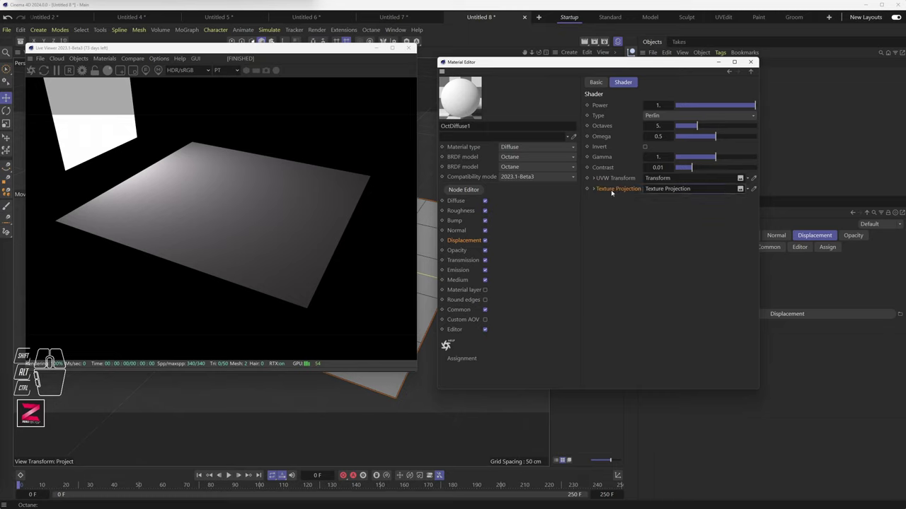
{"action": "double_click", "coordinate": [612, 191]}
{"action": "left_click", "coordinate": [595, 191]}
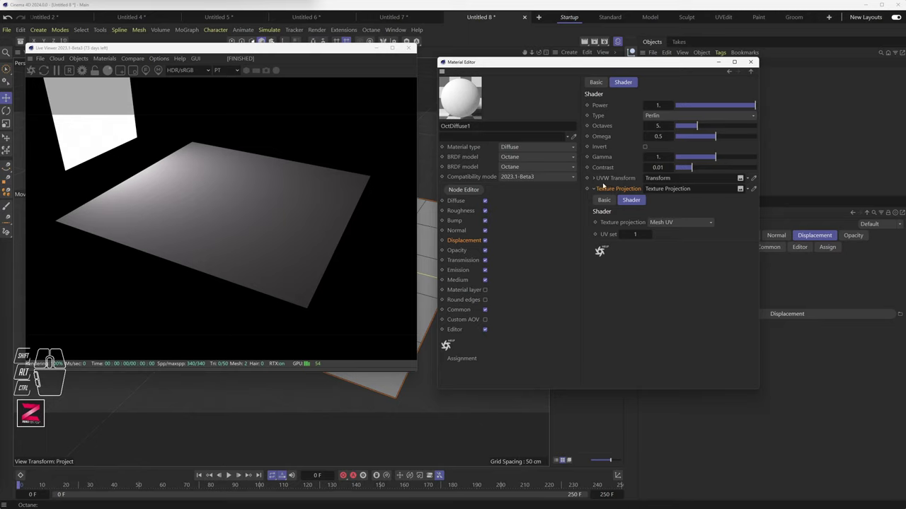
{"action": "left_click", "coordinate": [593, 178]}
Lower the Noise UVW transform scale to about 0.002, giving the plane gentle waves
{"action": "left_click", "coordinate": [587, 179]}
{"action": "left_click", "coordinate": [595, 179]}
{"action": "left_click_drag", "start_coordinate": [716, 307], "coordinate": [691, 306]}
{"action": "left_click_drag", "start_coordinate": [690, 306], "coordinate": [655, 306]}
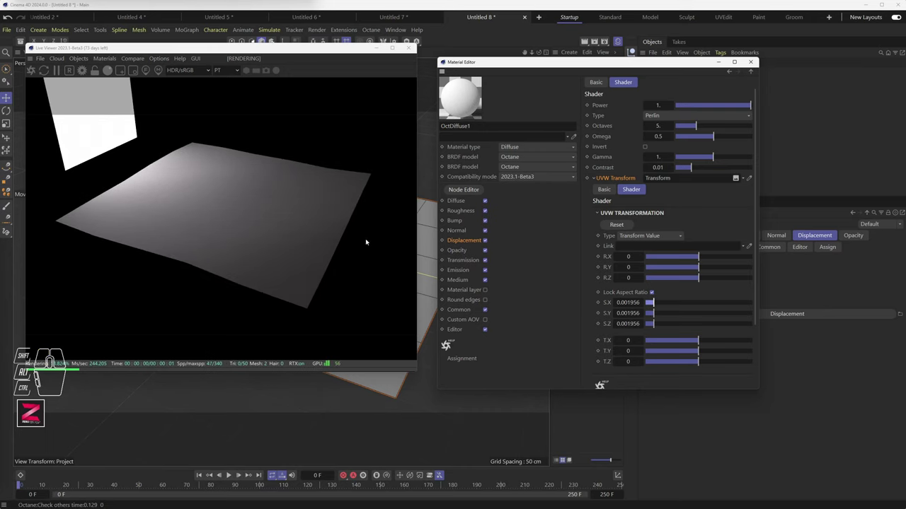
{"action": "left_click_drag", "start_coordinate": [431, 278], "coordinate": [435, 276]}
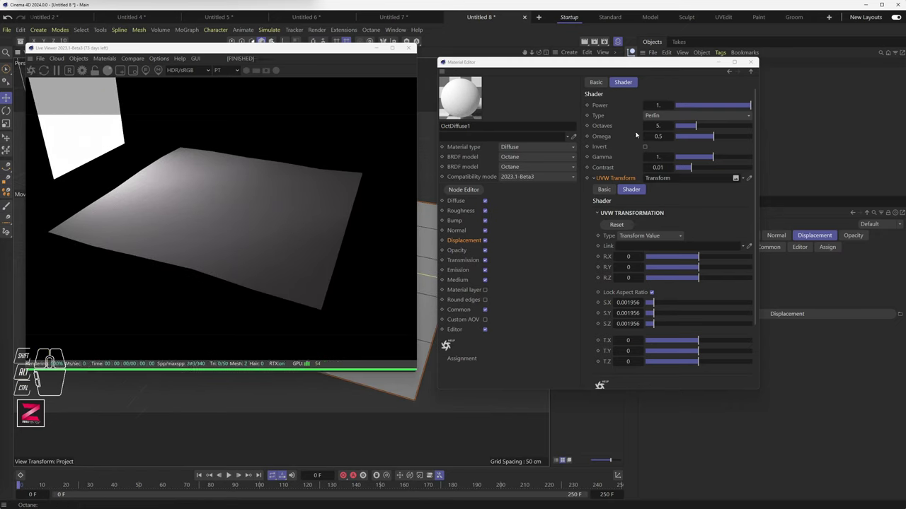
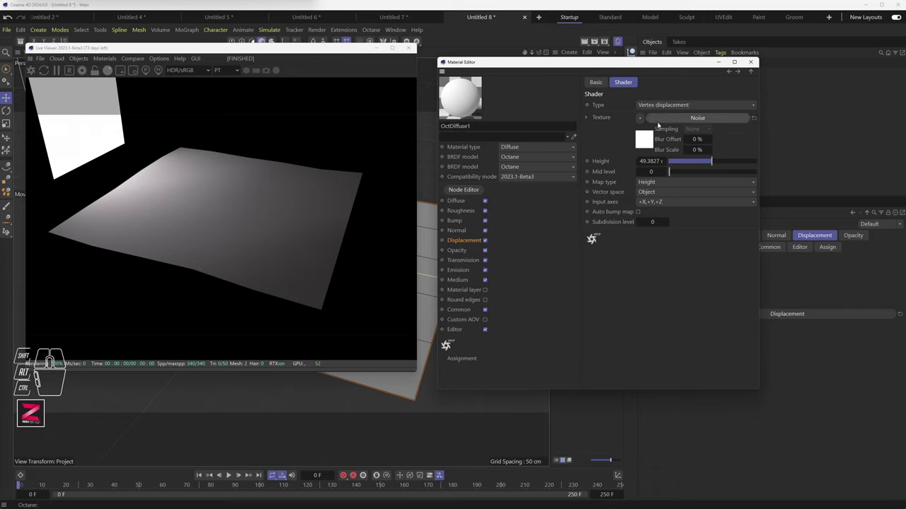
Raise displacement height to about 197 and mid level to about 0.41 for larger rolling bumps
{"action": "left_click_drag", "start_coordinate": [681, 119], "coordinate": [493, 204]}
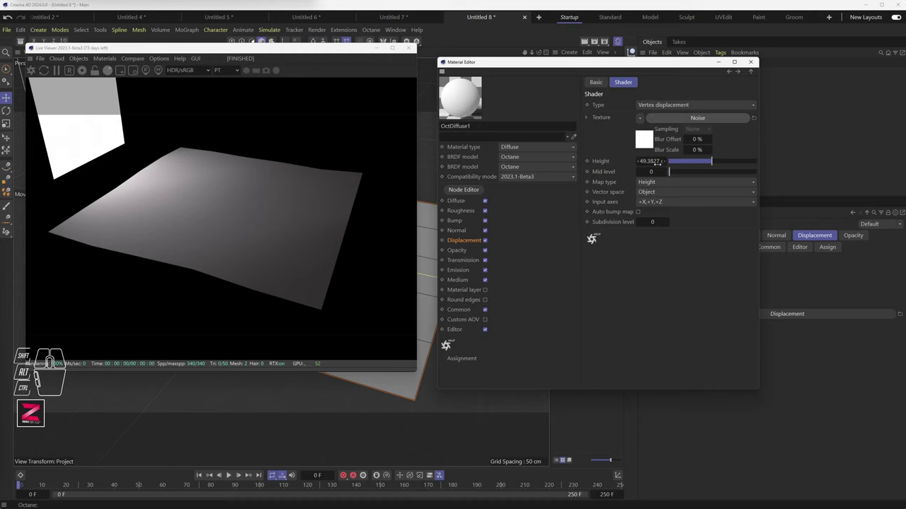
{"action": "left_click_drag", "start_coordinate": [716, 161], "coordinate": [799, 164]}
{"action": "left_click", "coordinate": [700, 172]}
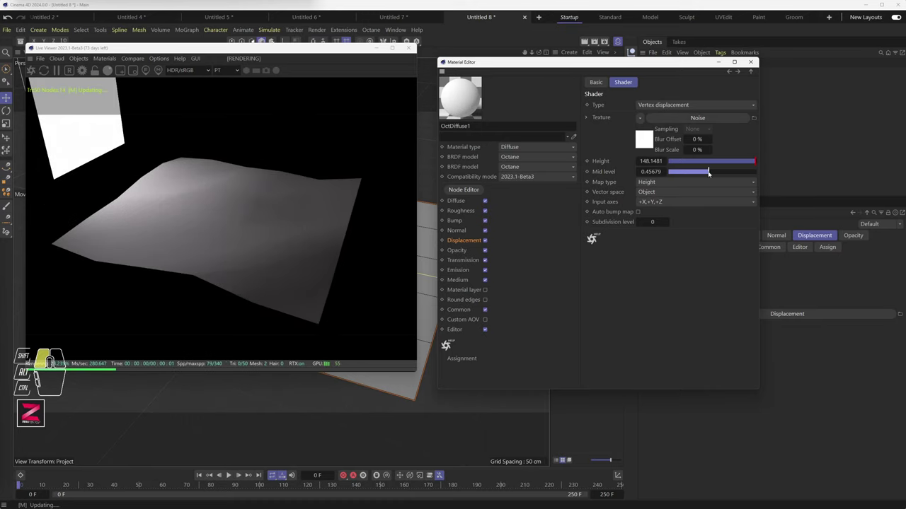
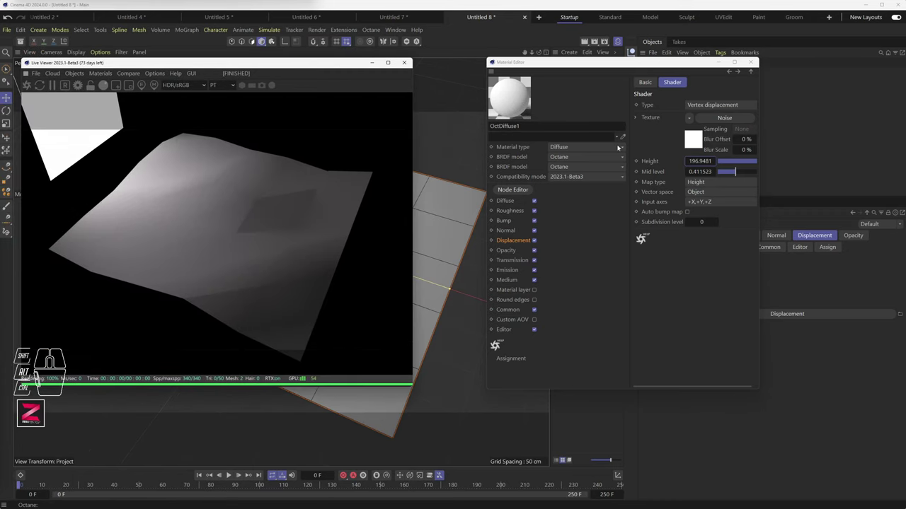
Raise the vertex displacement subdivision level step by step up to 7
{"action": "left_click", "coordinate": [660, 224]}
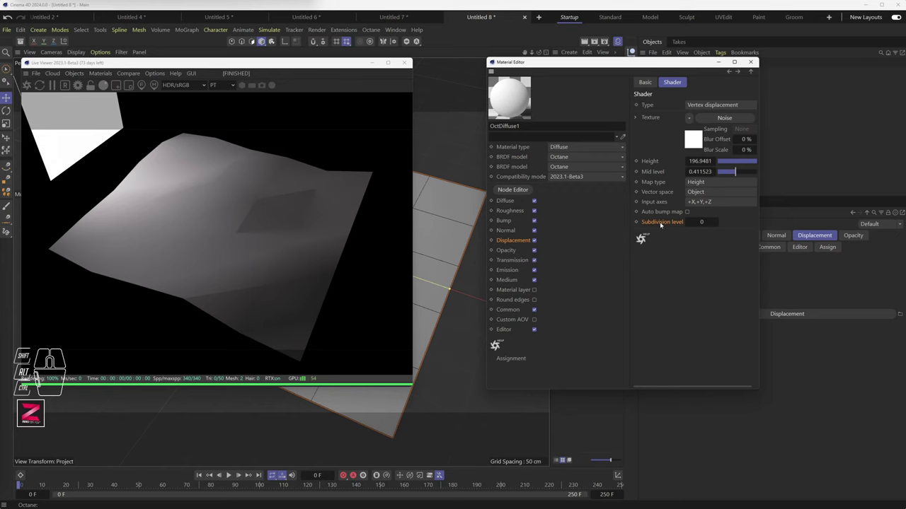
{"action": "left_click", "coordinate": [718, 224]}
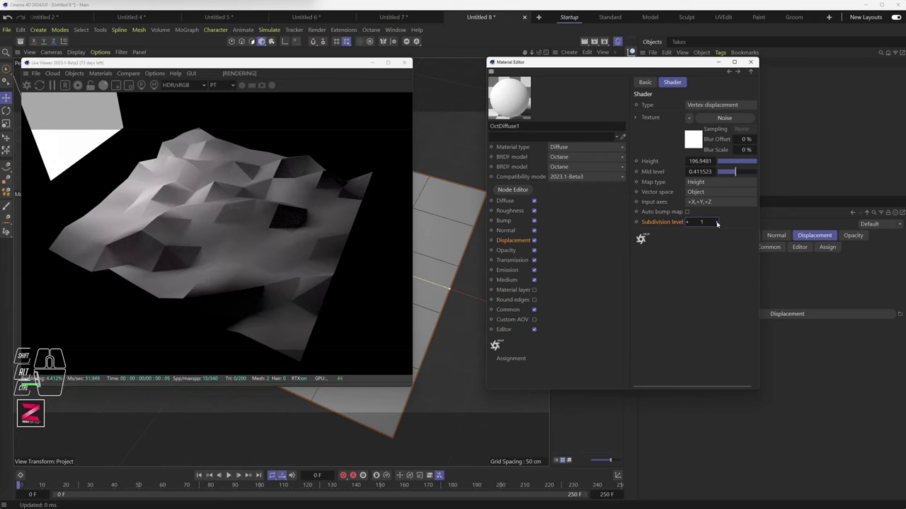
{"action": "left_click", "coordinate": [718, 223]}
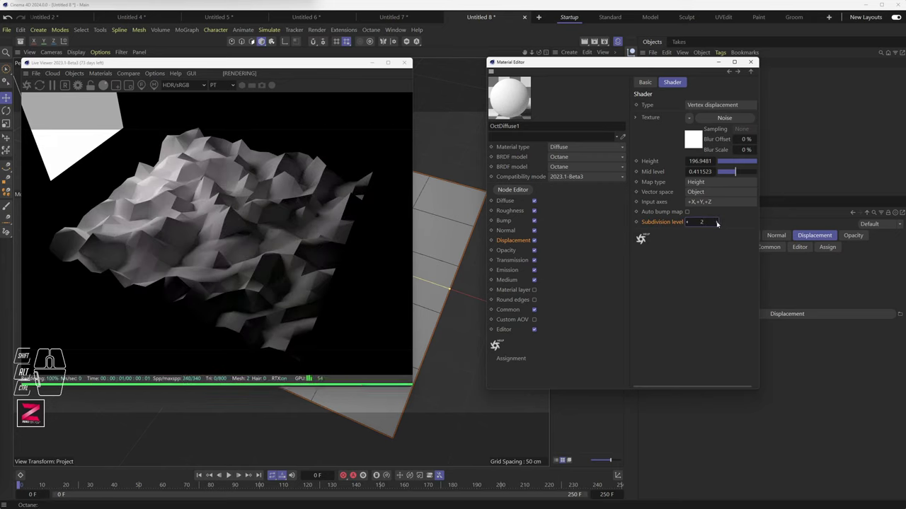
{"action": "left_click", "coordinate": [718, 224]}
{"action": "left_click", "coordinate": [718, 224]}
{"action": "left_click", "coordinate": [719, 224]}
{"action": "left_click", "coordinate": [718, 224]}
{"action": "left_click", "coordinate": [718, 224]}
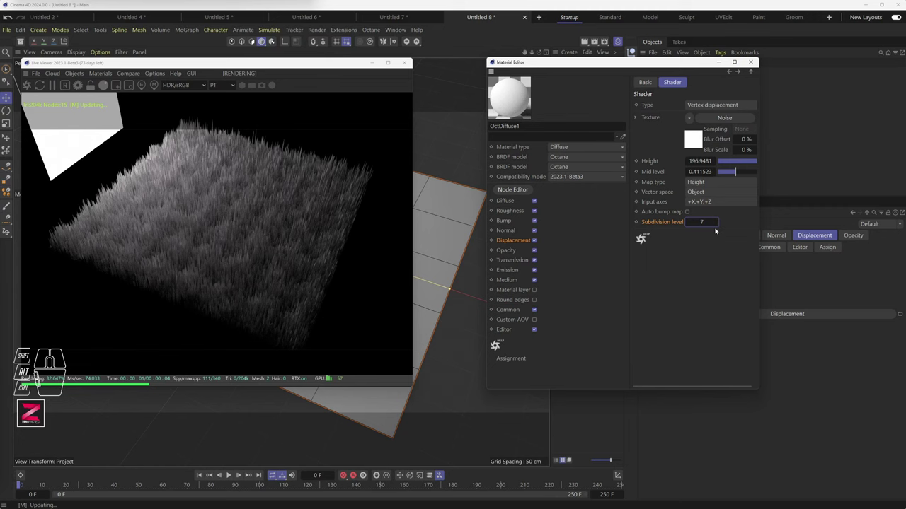
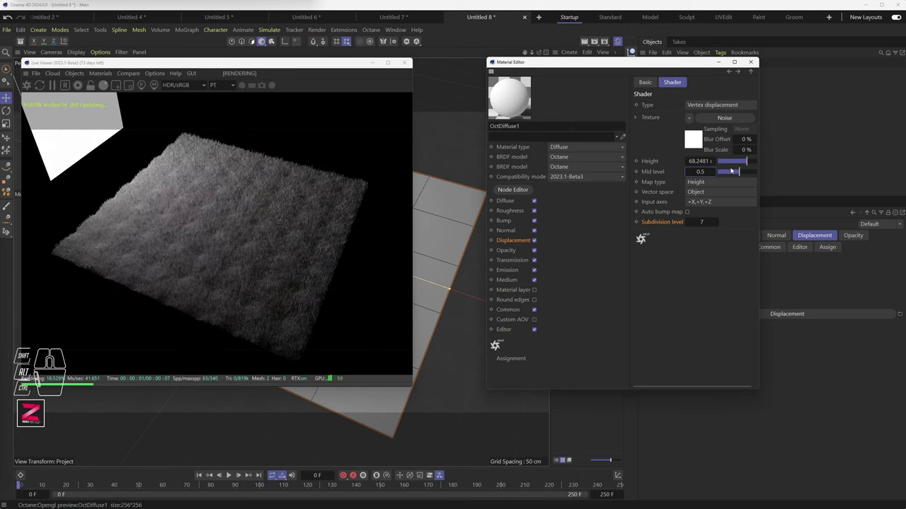
Enlarge the Noise UVW transform scale to about 2.86 on all axes for rocky terrain
{"action": "left_click", "coordinate": [719, 120]}
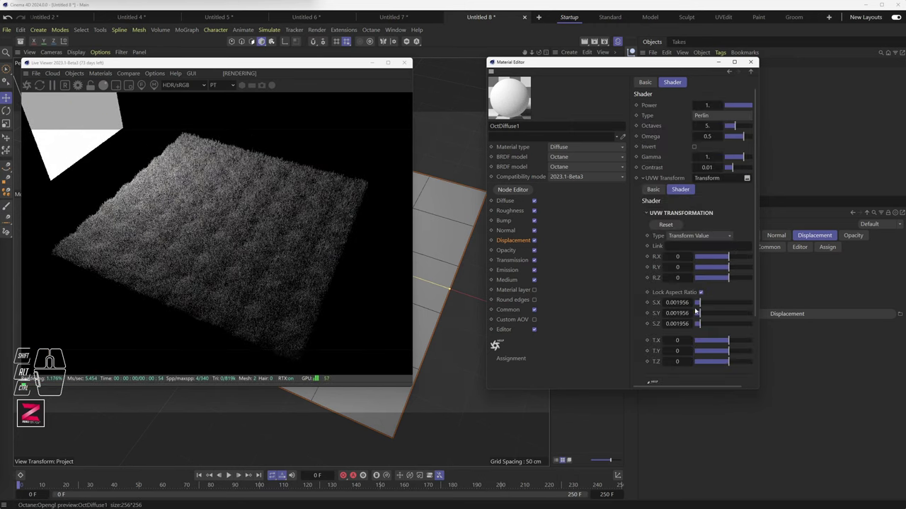
{"action": "left_click_drag", "start_coordinate": [707, 303], "coordinate": [739, 306]}
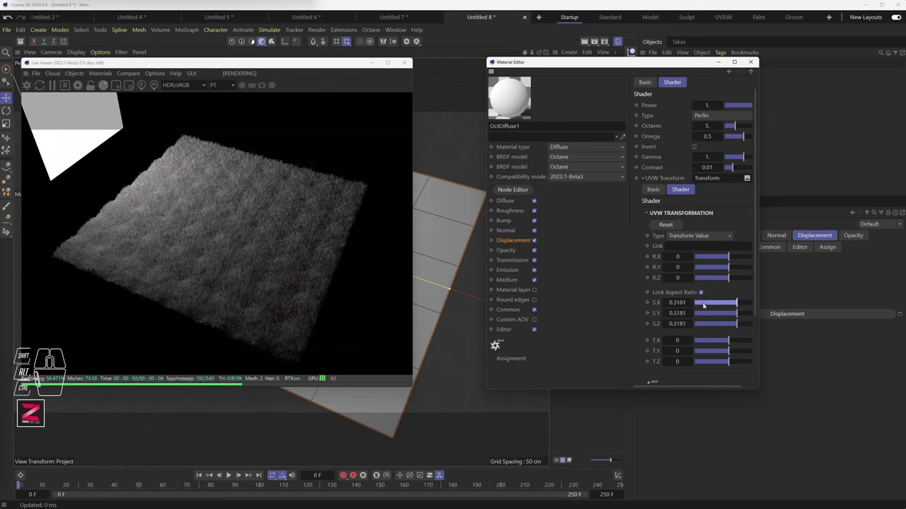
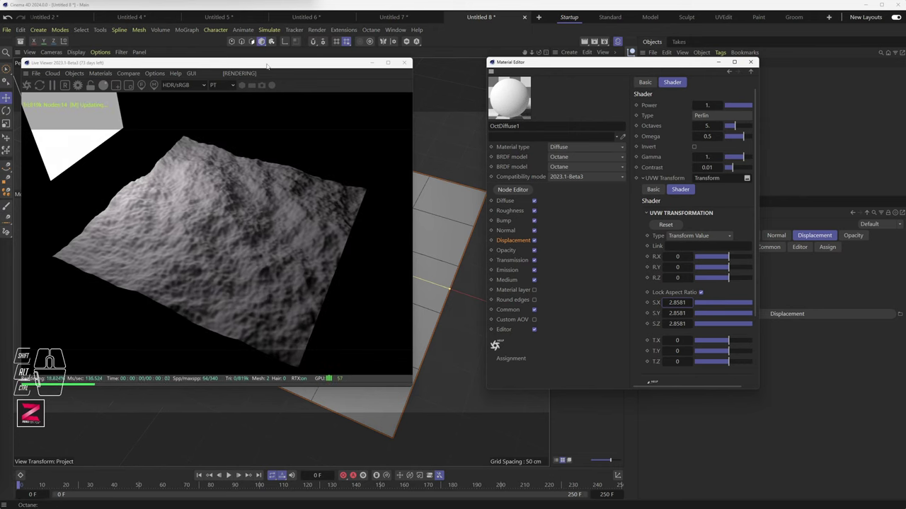
Raise the vertex displacement subdivision level up to 10 for the rocky terrain
{"action": "left_click_drag", "start_coordinate": [268, 65], "coordinate": [255, 95]}
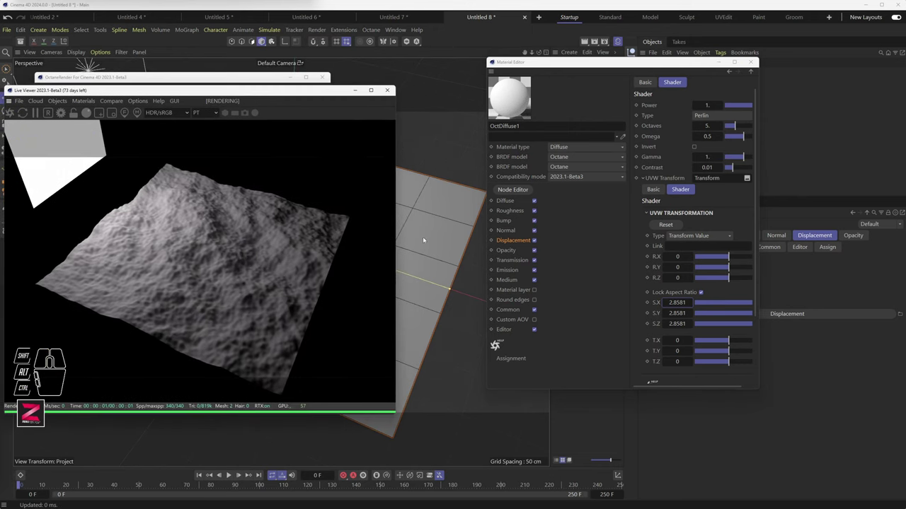
{"action": "left_click_drag", "start_coordinate": [423, 260], "coordinate": [431, 246]}
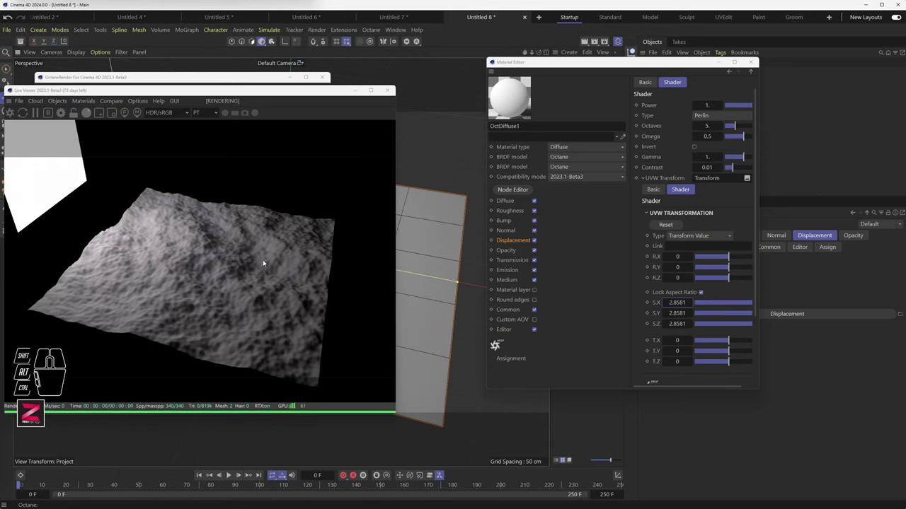
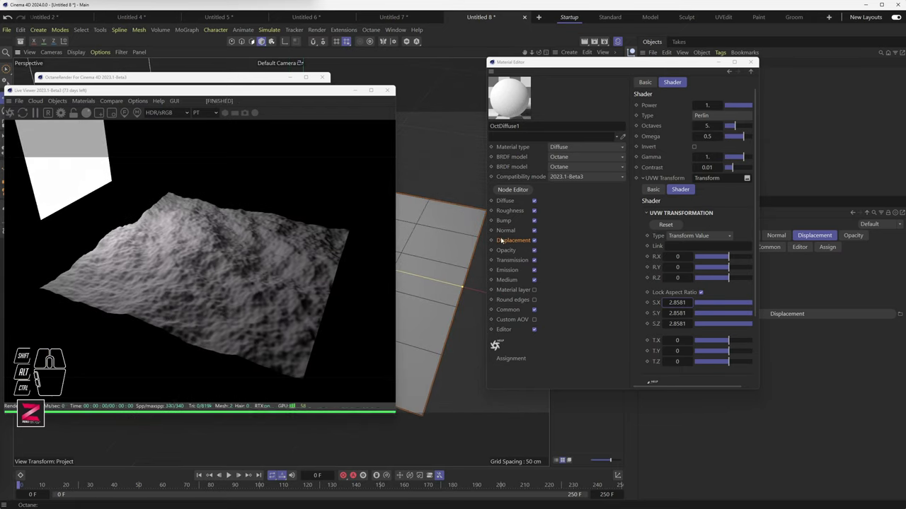
{"action": "left_click", "coordinate": [509, 242]}
{"action": "left_click", "coordinate": [709, 98]}
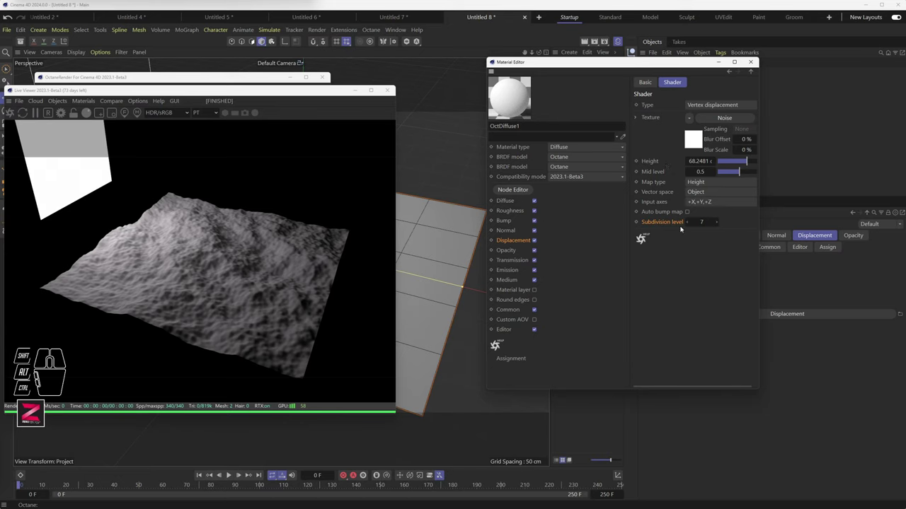
{"action": "left_click", "coordinate": [660, 223]}
{"action": "left_click", "coordinate": [719, 225]}
{"action": "left_click", "coordinate": [719, 225]}
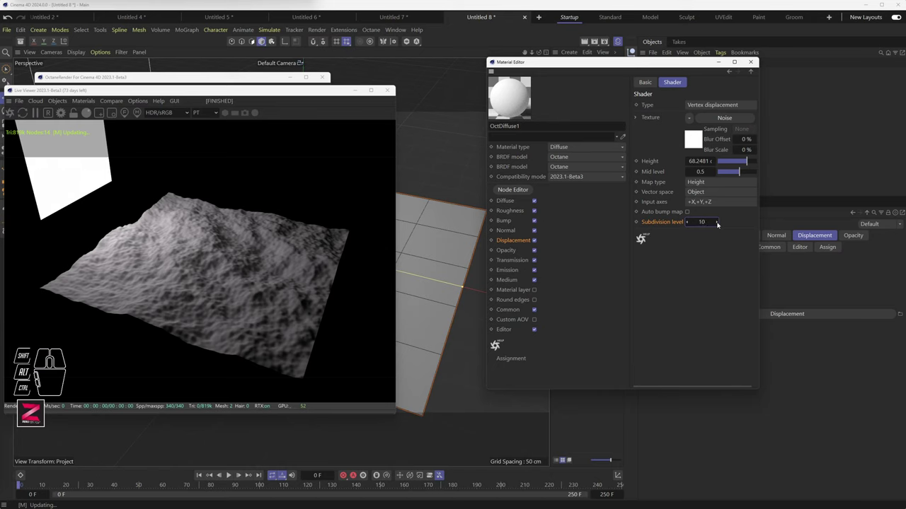
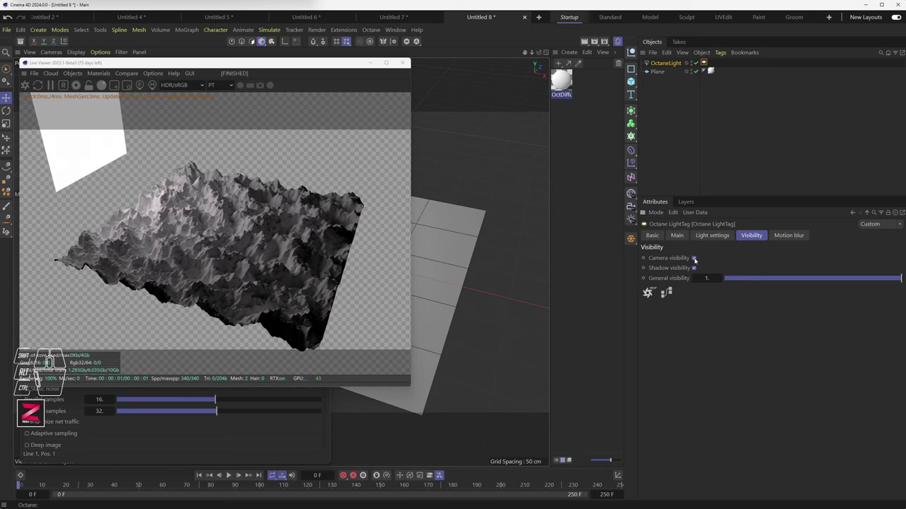
Turn off Camera visibility on the Octane LightTag so the light panel vanishes from the render
{"action": "left_click", "coordinate": [665, 259]}
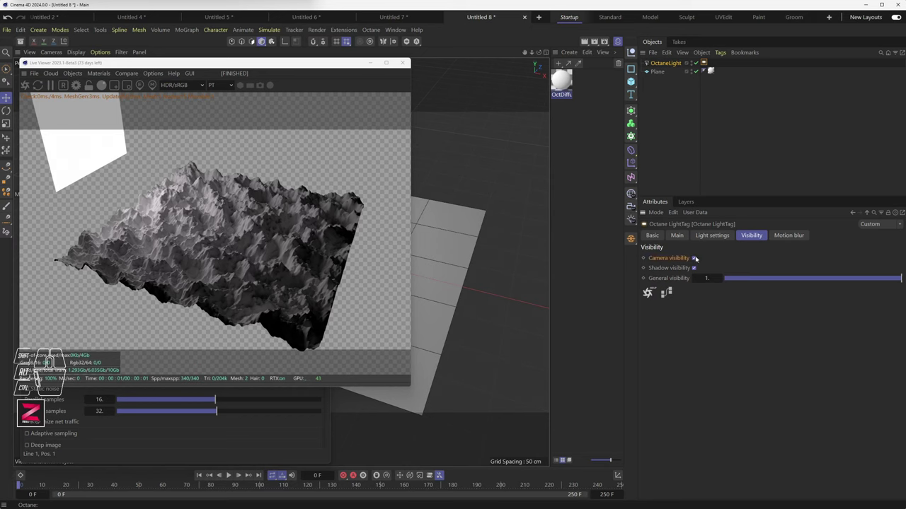
{"action": "left_click", "coordinate": [696, 260]}
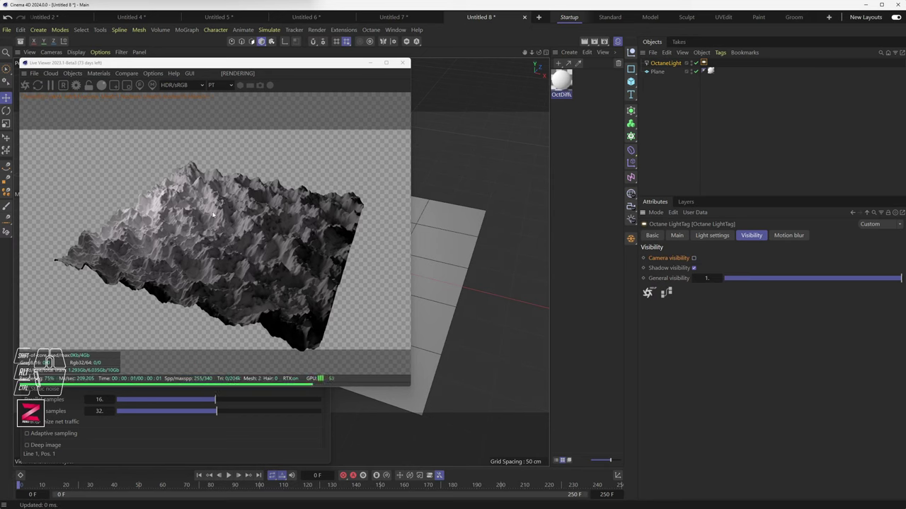
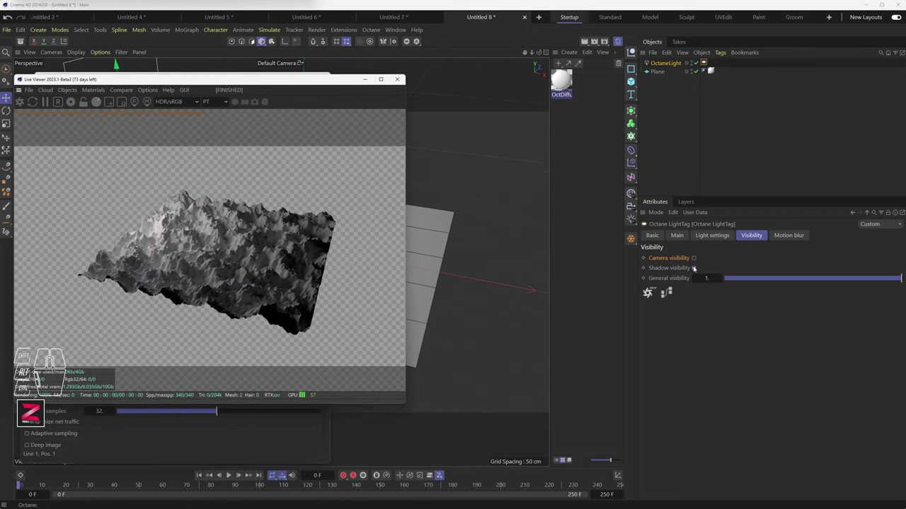
{"action": "left_click", "coordinate": [671, 268]}
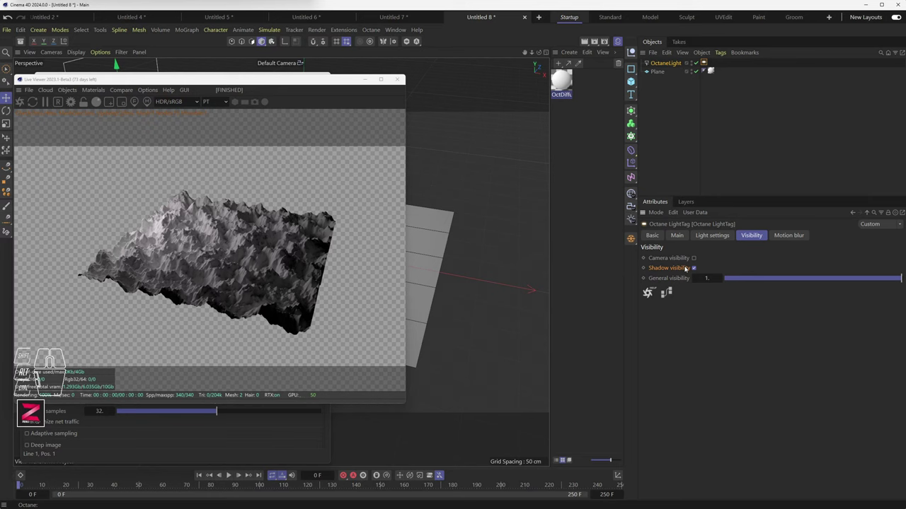
Turn Camera visibility back on and toggle Shadow visibility off and on again
{"action": "left_click_drag", "start_coordinate": [288, 83], "coordinate": [461, 76]}
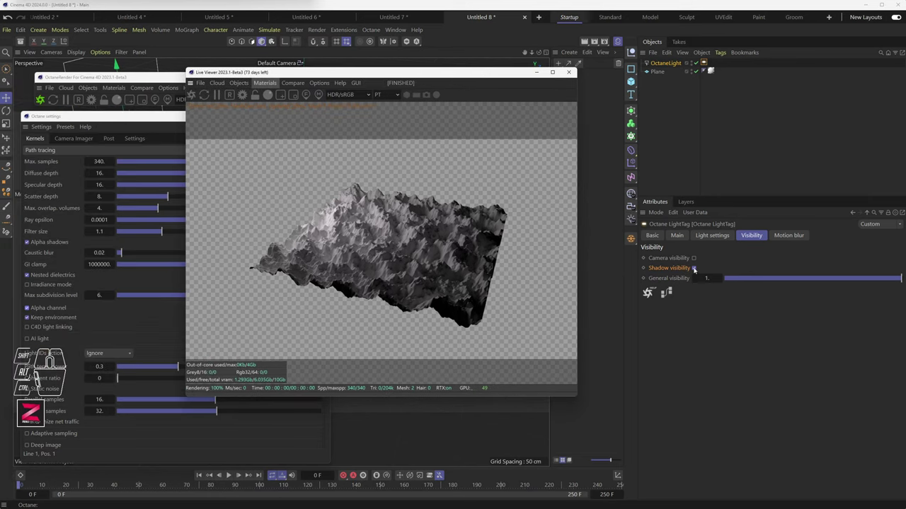
{"action": "left_click", "coordinate": [696, 260]}
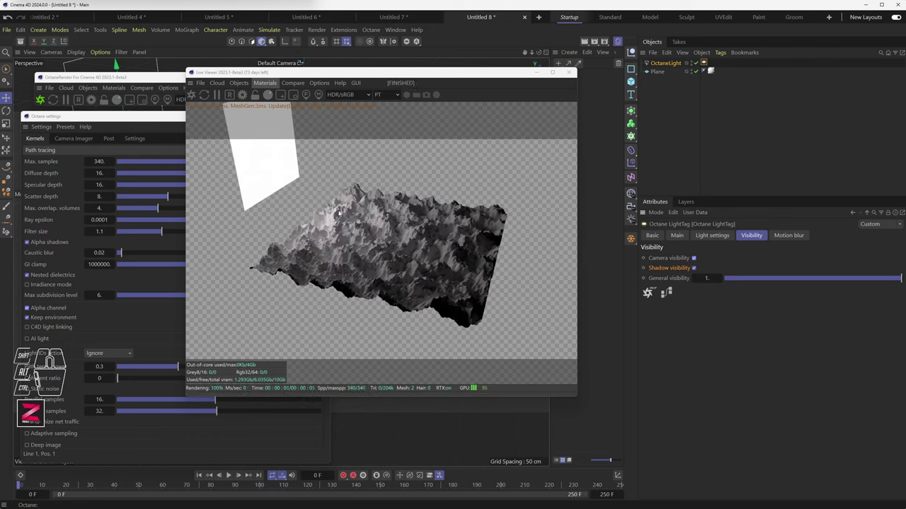
{"action": "left_click_drag", "start_coordinate": [371, 421], "coordinate": [427, 413]}
{"action": "left_click_drag", "start_coordinate": [406, 416], "coordinate": [470, 422]}
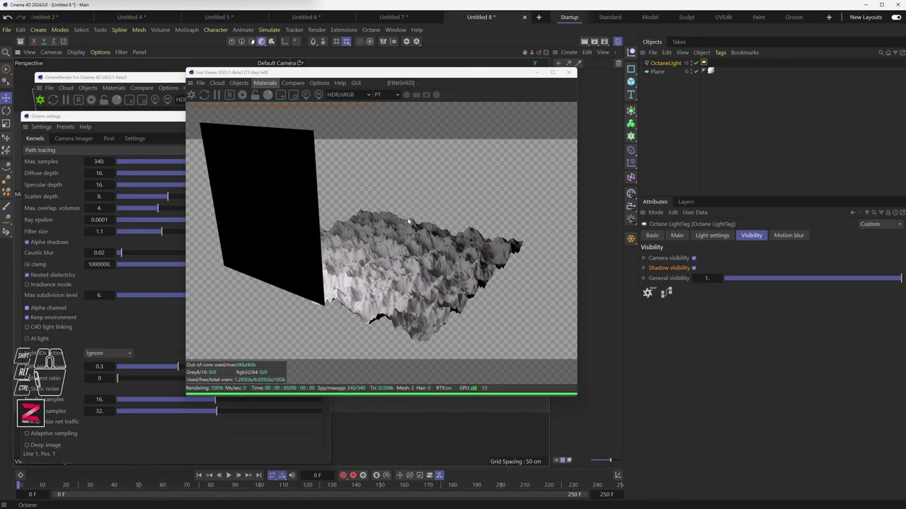
{"action": "left_click", "coordinate": [695, 271]}
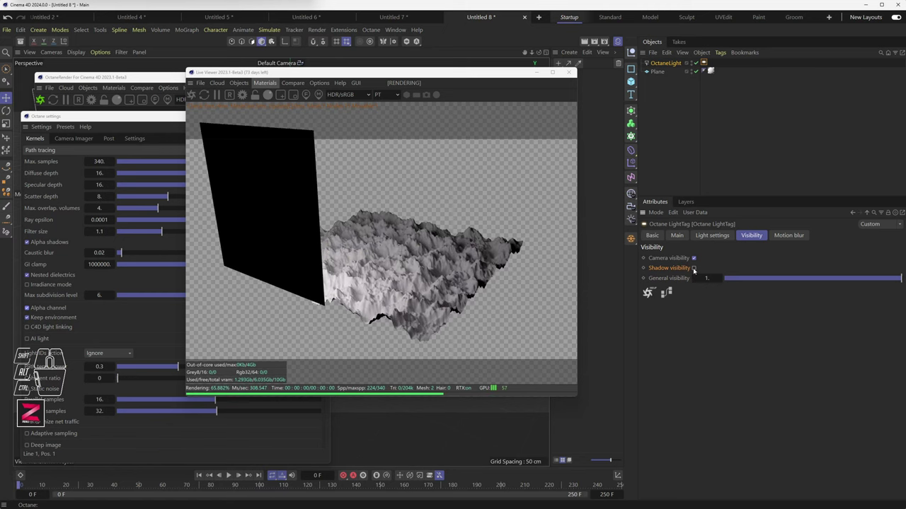
{"action": "left_click", "coordinate": [696, 269]}
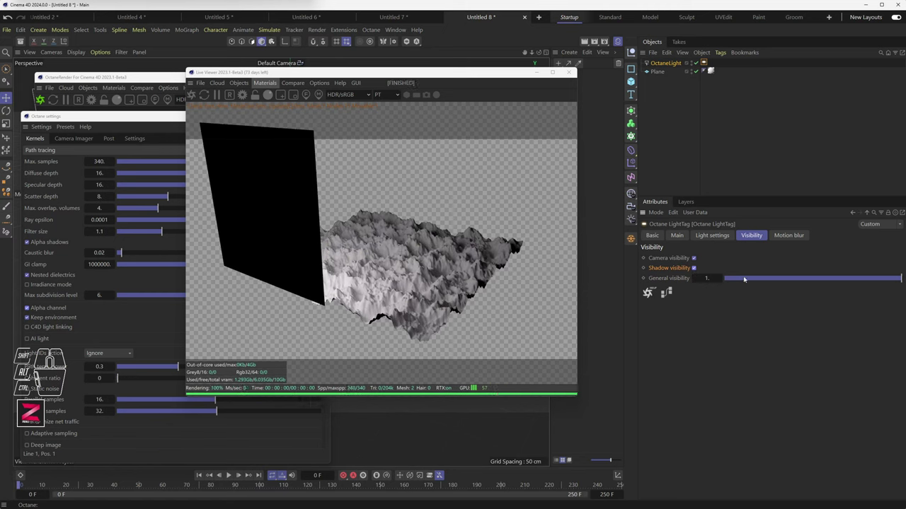
Lower the OctaneLight tag's General visibility all the way to 0
{"action": "left_click_drag", "start_coordinate": [895, 282], "coordinate": [791, 280]}
{"action": "left_click_drag", "start_coordinate": [791, 278], "coordinate": [770, 278]}
{"action": "left_click_drag", "start_coordinate": [770, 278], "coordinate": [738, 276]}
{"action": "left_click_drag", "start_coordinate": [737, 278], "coordinate": [640, 279]}
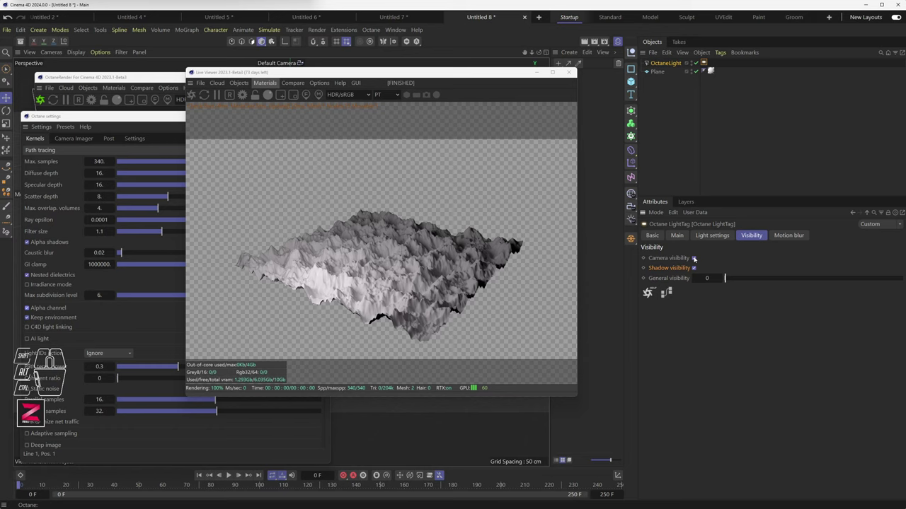
Turn off the light's Camera and Shadow visibility and return to the front view of the terrain
{"action": "left_click", "coordinate": [695, 259]}
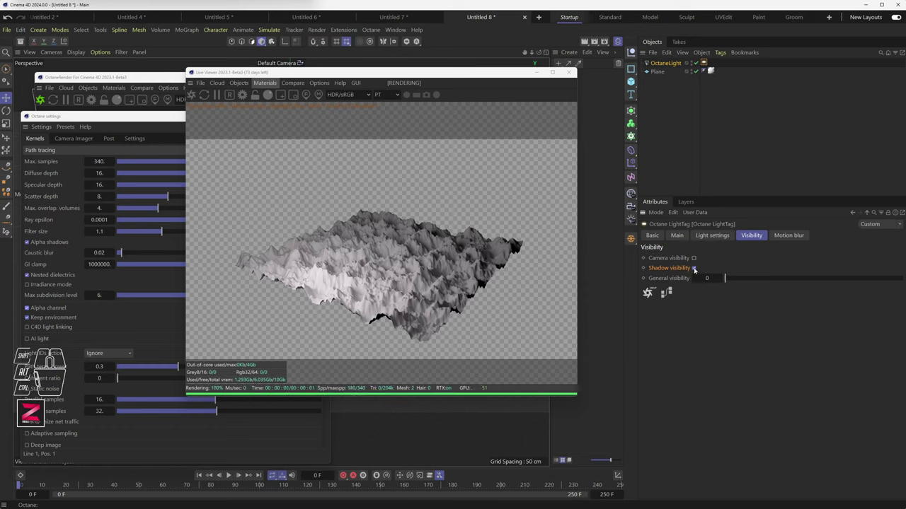
{"action": "left_click", "coordinate": [696, 269]}
{"action": "left_click_drag", "start_coordinate": [378, 424], "coordinate": [308, 428]}
{"action": "left_click_drag", "start_coordinate": [395, 427], "coordinate": [339, 360]}
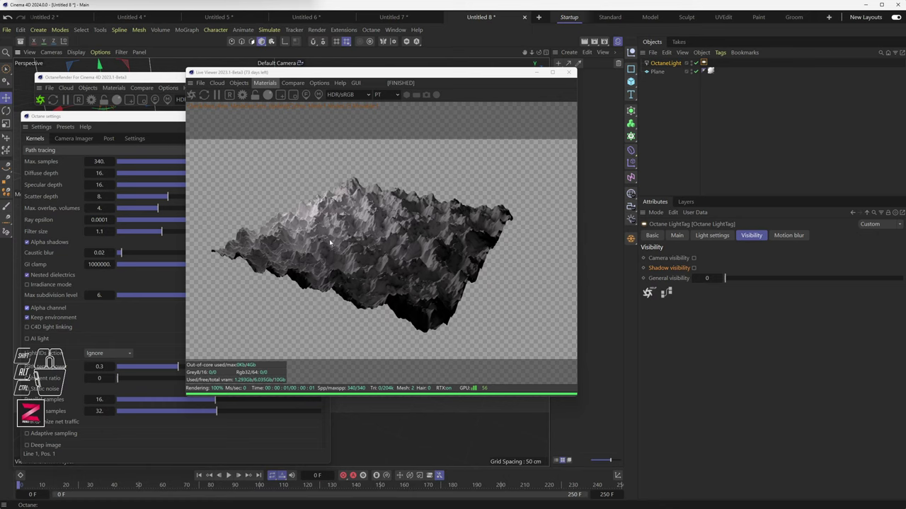
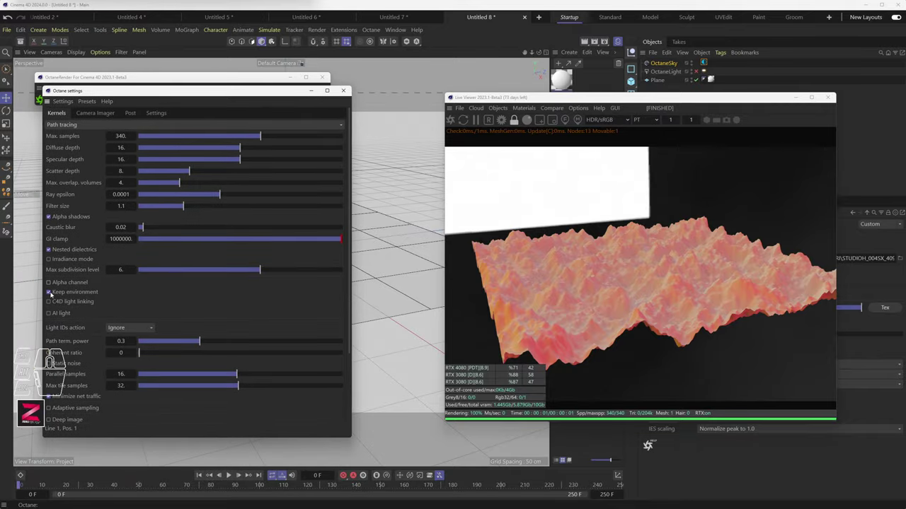
Enable Alpha channel and Keep environment together in Octane Settings
{"action": "left_click", "coordinate": [51, 294]}
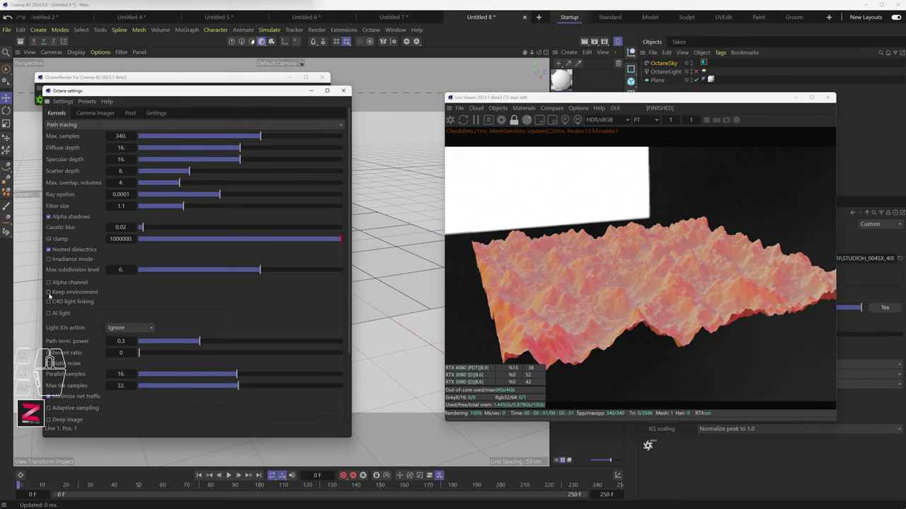
{"action": "left_click", "coordinate": [51, 295]}
{"action": "left_click", "coordinate": [50, 285]}
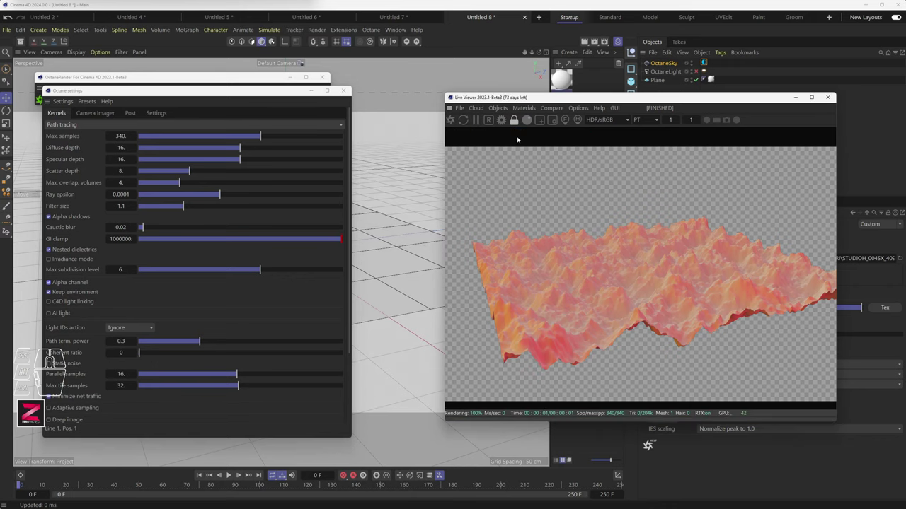
Start saving the current render from the Live Viewer's File menu
{"action": "left_click", "coordinate": [529, 100]}
{"action": "left_click_drag", "start_coordinate": [422, 100], "coordinate": [427, 124]}
{"action": "left_click", "coordinate": [439, 88]}
{"action": "left_click_drag", "start_coordinate": [437, 92], "coordinate": [436, 109]}
{"action": "left_click_drag", "start_coordinate": [446, 106], "coordinate": [446, 124]}
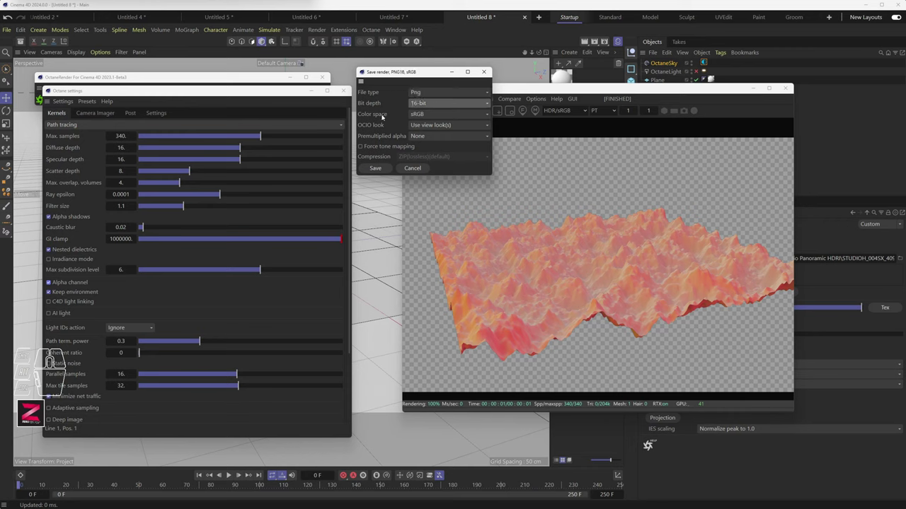
Confirm the 16-bit PNG sRGB save options with premultiplied alpha checked
{"action": "left_click_drag", "start_coordinate": [424, 137], "coordinate": [382, 135]}
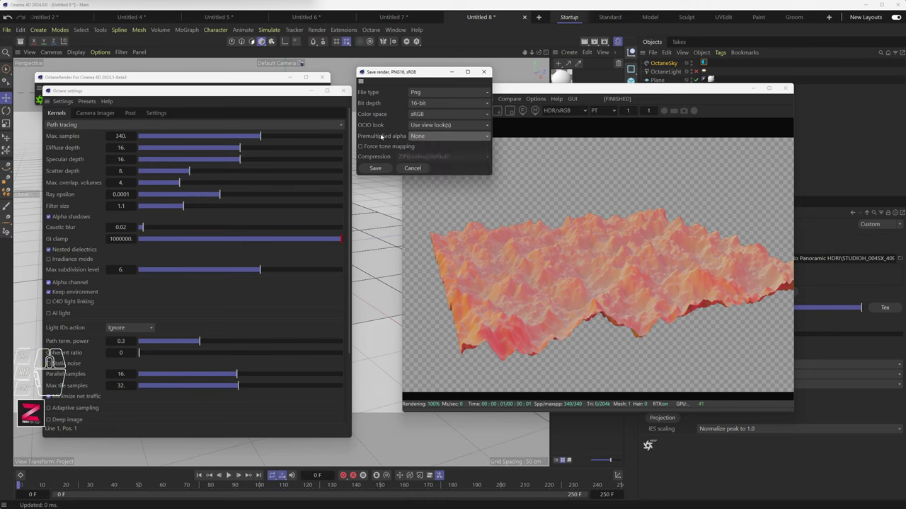
{"action": "left_click", "coordinate": [382, 134]}
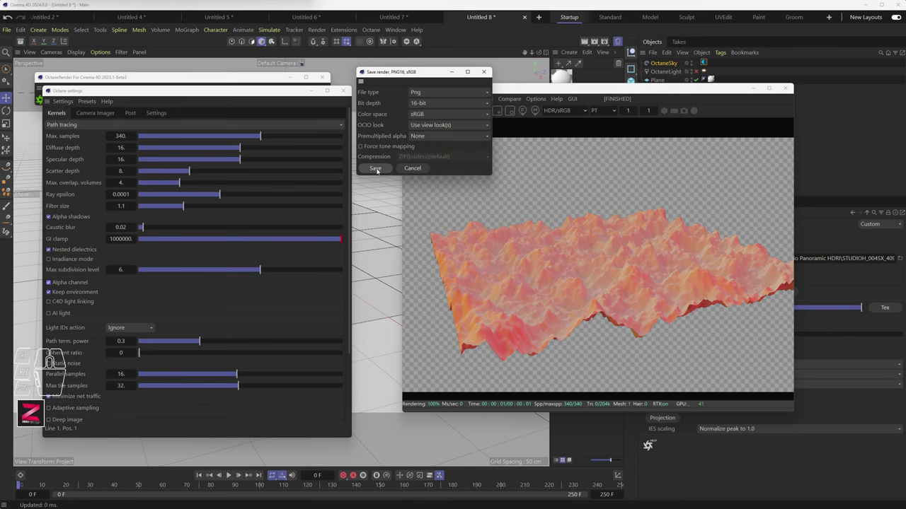
{"action": "left_click", "coordinate": [379, 170]}
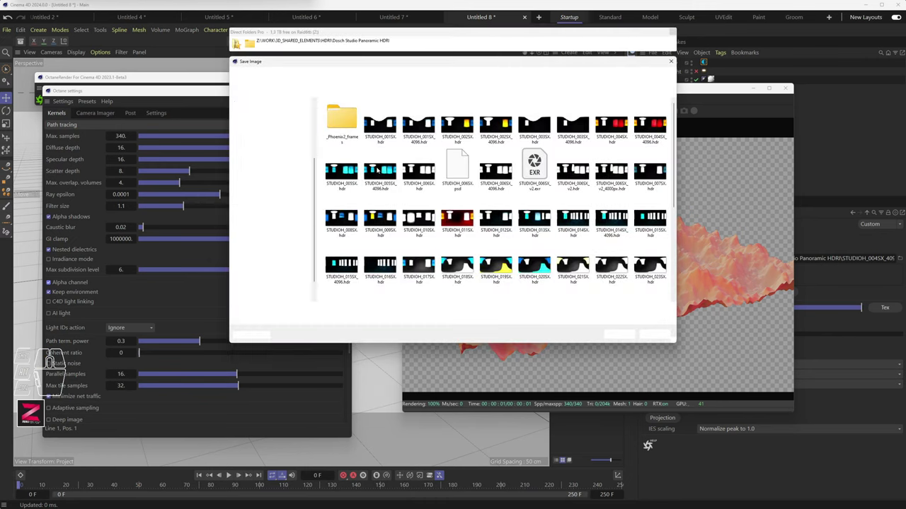
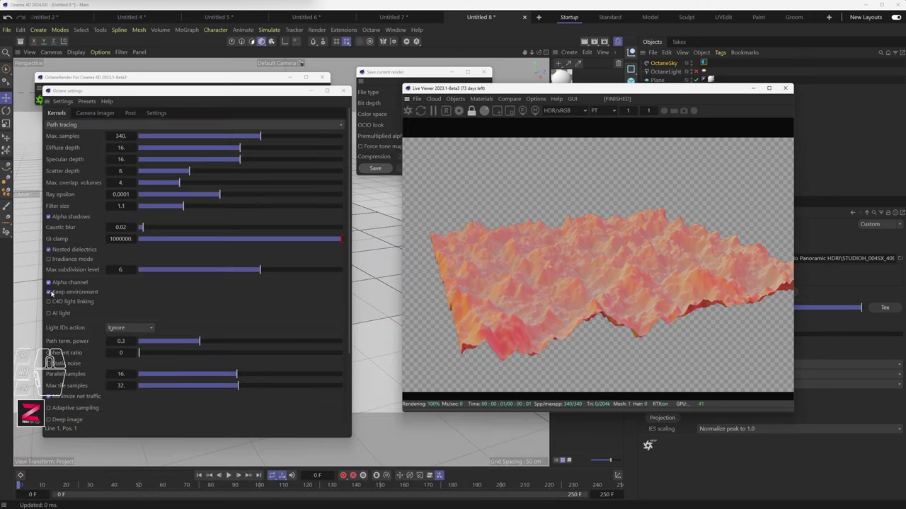
Switch Keep environment off so Octane re-renders the terrain over transparency
{"action": "left_click", "coordinate": [52, 293]}
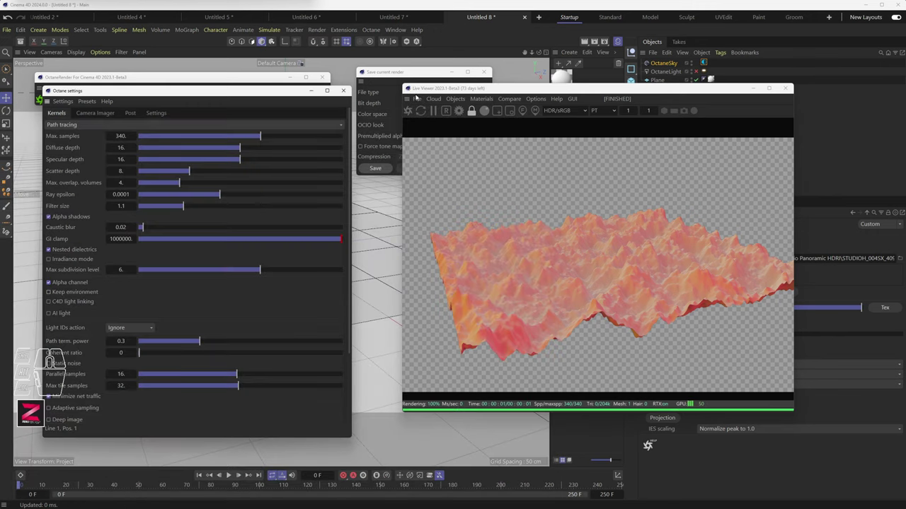
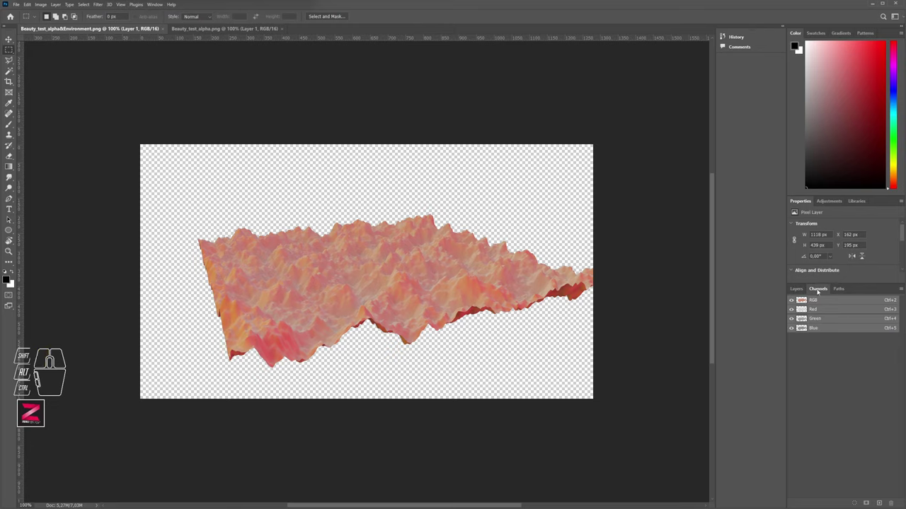
Review the Layers and Channels panels and flip between the two terrain renders
{"action": "left_click", "coordinate": [798, 291]}
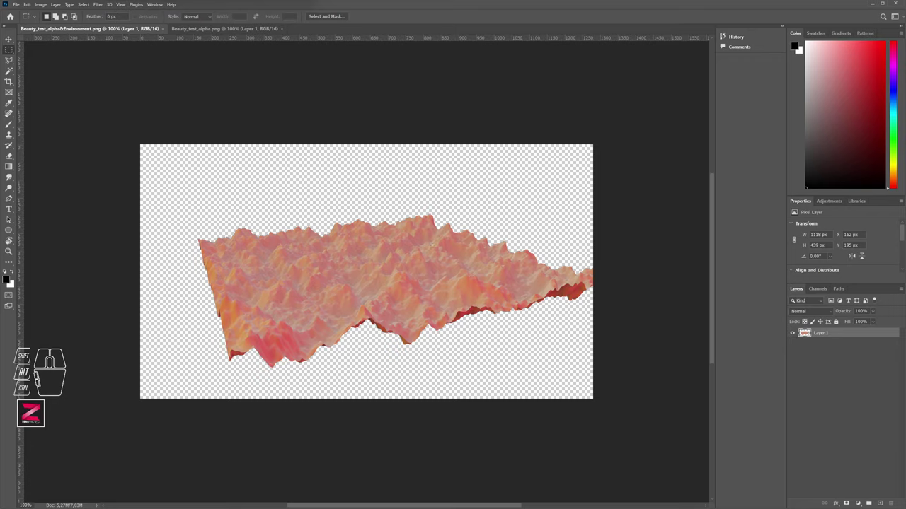
{"action": "left_click", "coordinate": [871, 502]}
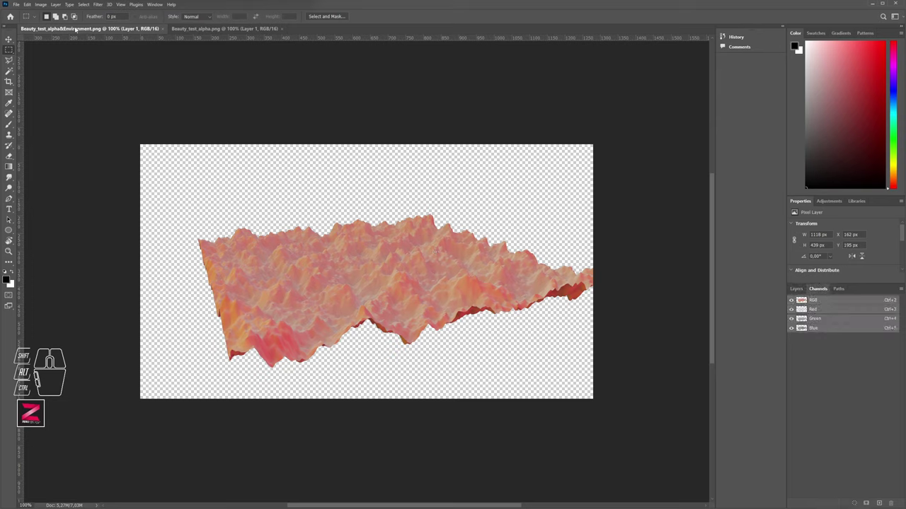
{"action": "left_click", "coordinate": [69, 28]}
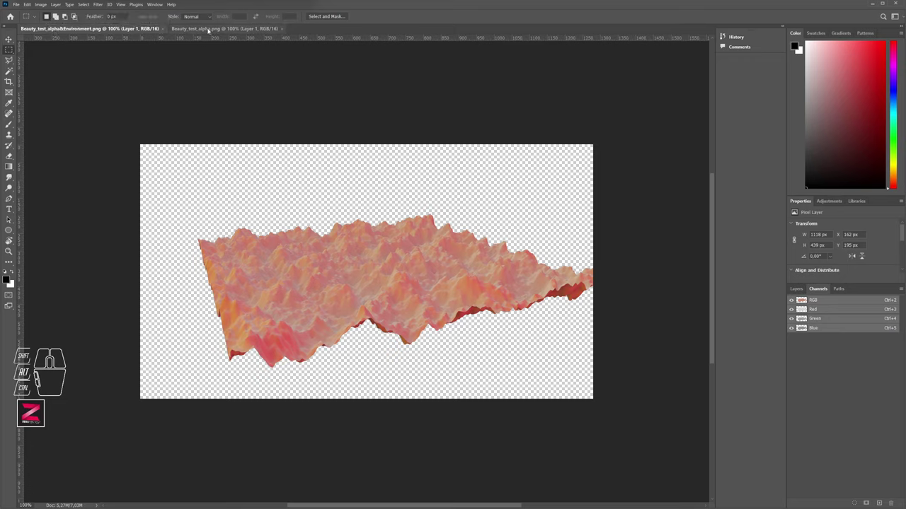
{"action": "left_click", "coordinate": [210, 30]}
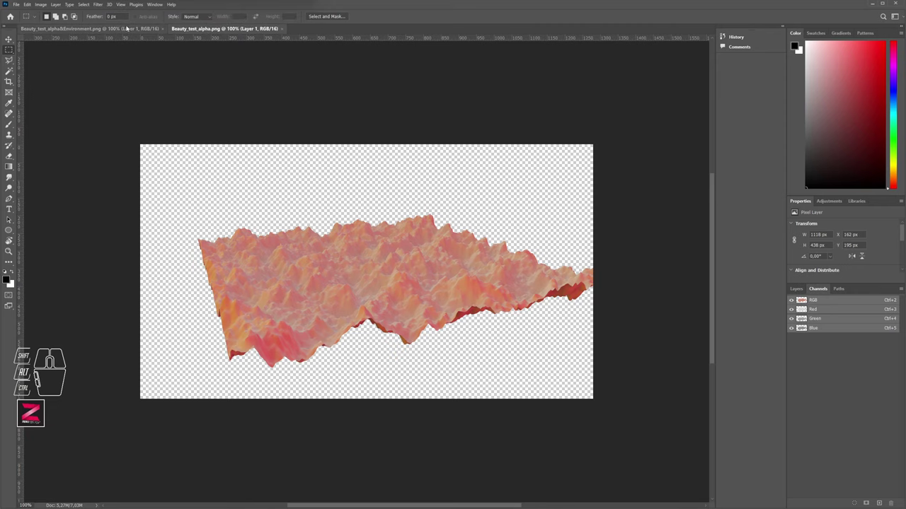
Float Beauty_test_alpha.png in its own window beside the alpha-and-environment render
{"action": "left_click", "coordinate": [128, 31]}
{"action": "left_click", "coordinate": [208, 30]}
{"action": "left_click_drag", "start_coordinate": [206, 30], "coordinate": [338, 53]}
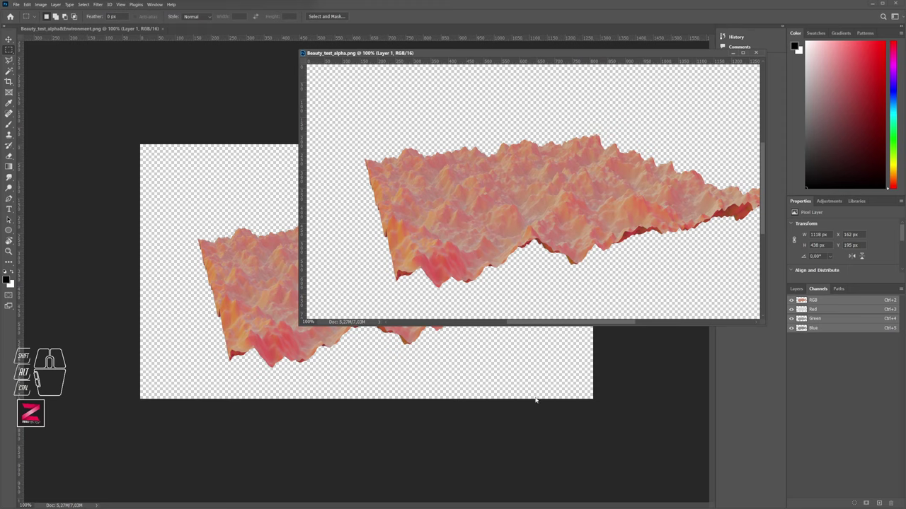
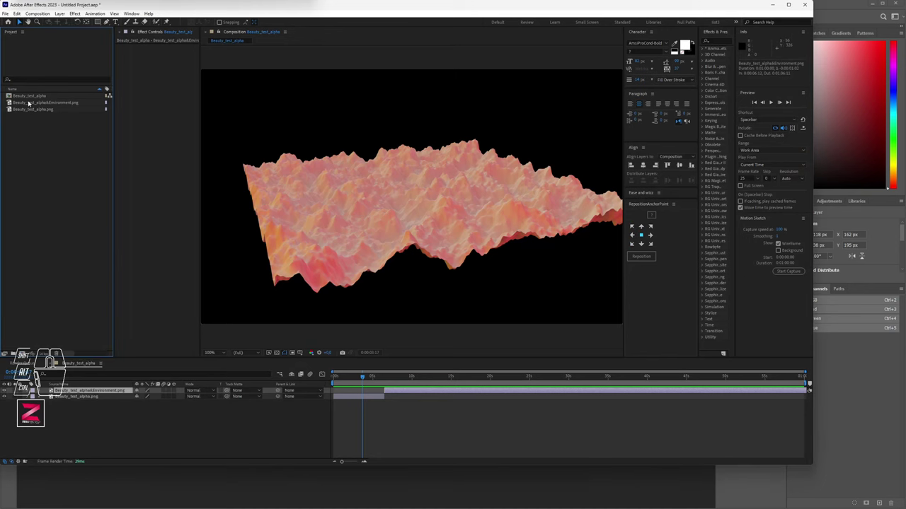
Inspect both imported terrain PNGs in the Project panel and select the terrain layer
{"action": "left_click", "coordinate": [31, 102]}
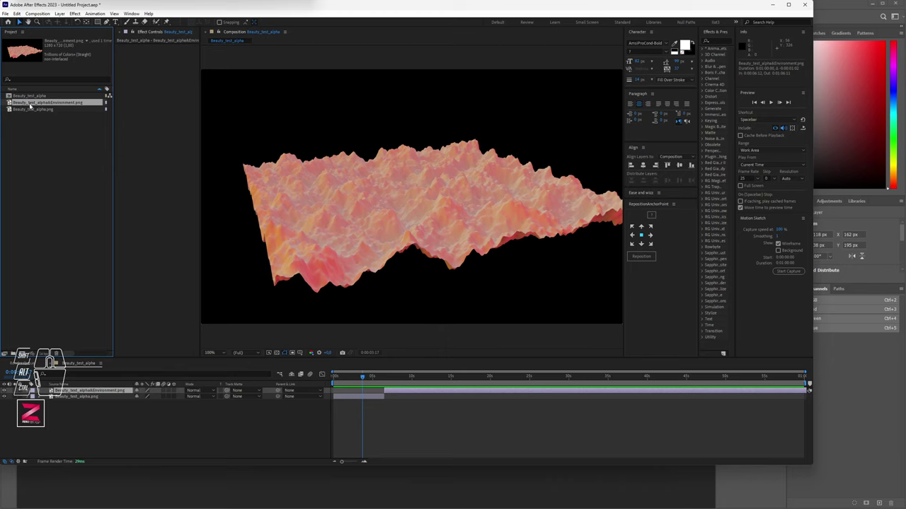
{"action": "left_click", "coordinate": [22, 111]}
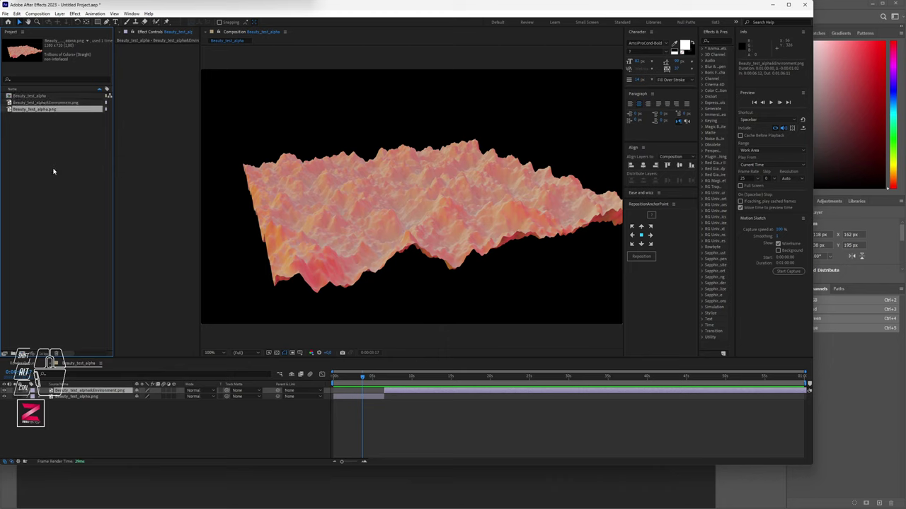
{"action": "left_click", "coordinate": [78, 397]}
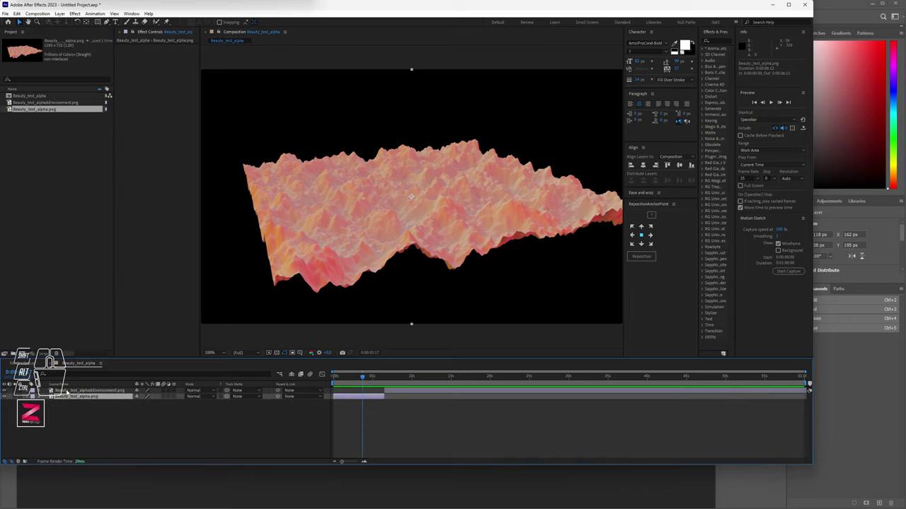
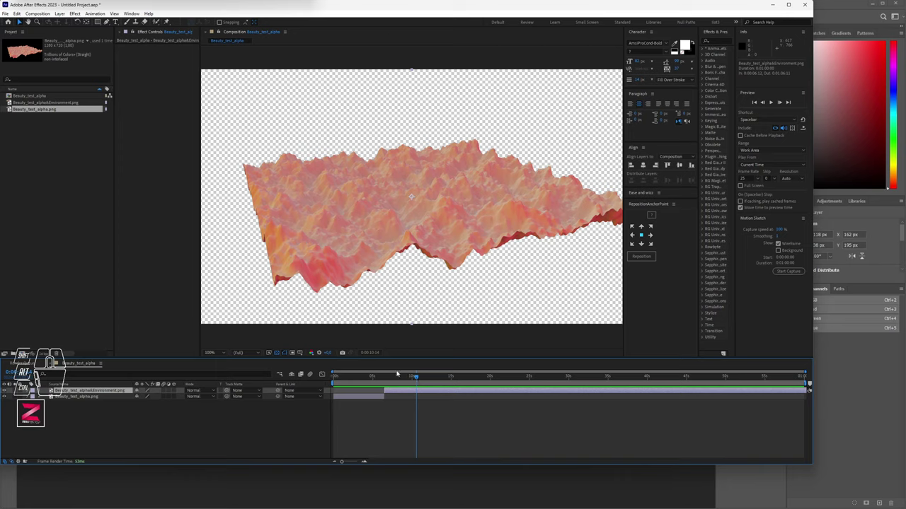
Scrub back and forth through the Beauty_test_alpha composition timeline
{"action": "left_click_drag", "start_coordinate": [379, 377], "coordinate": [368, 382]}
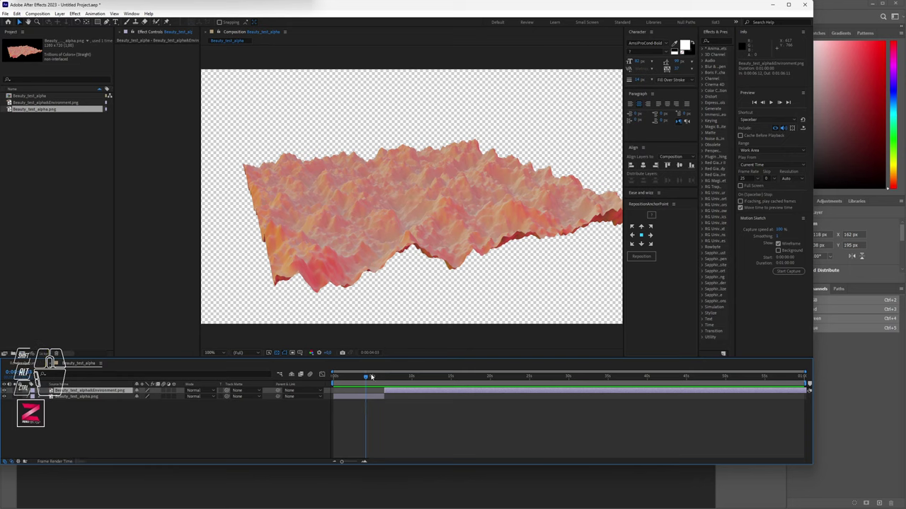
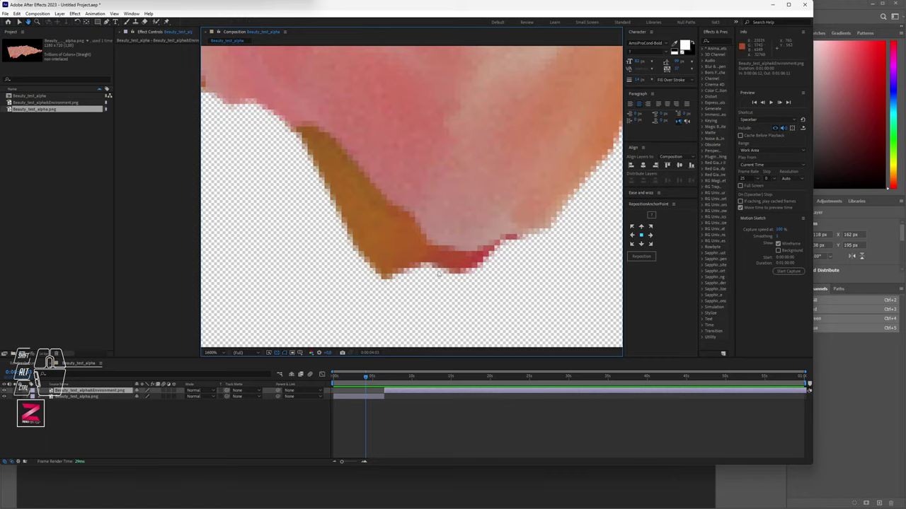
{"action": "left_click_drag", "start_coordinate": [367, 379], "coordinate": [370, 381]}
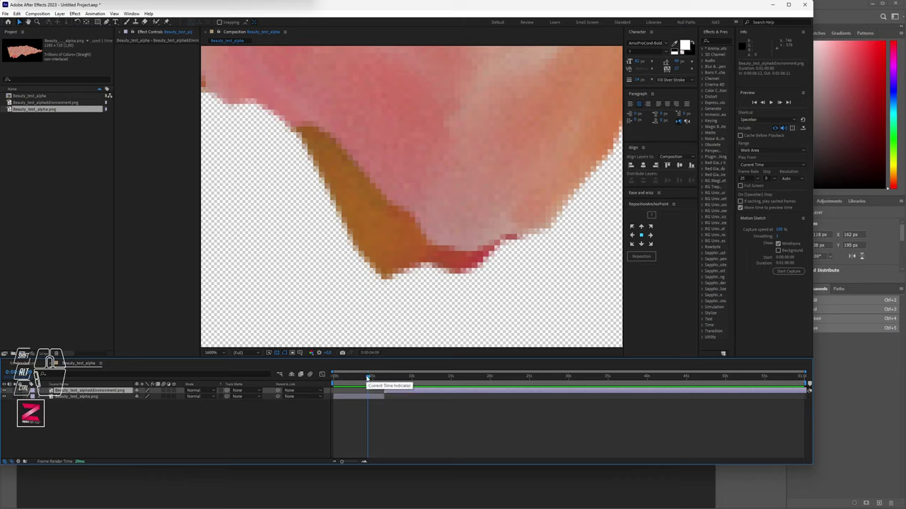
{"action": "left_click_drag", "start_coordinate": [370, 379], "coordinate": [397, 373]}
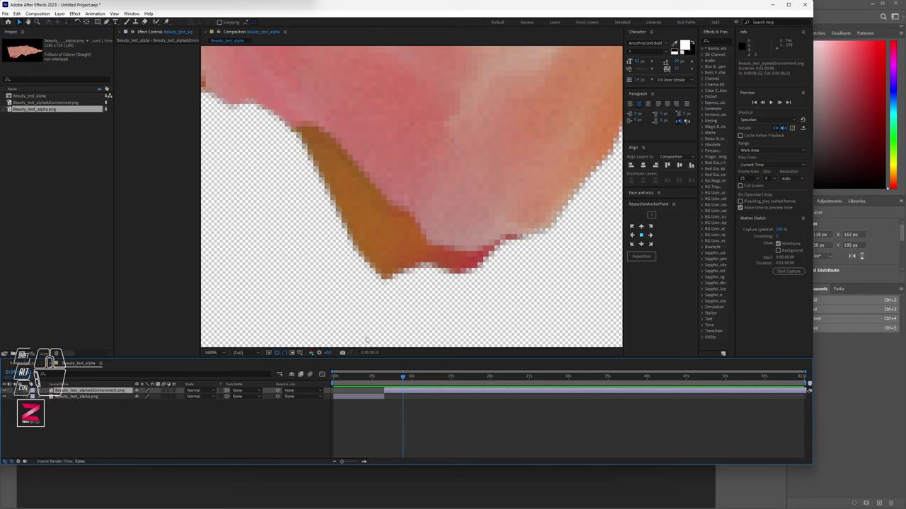
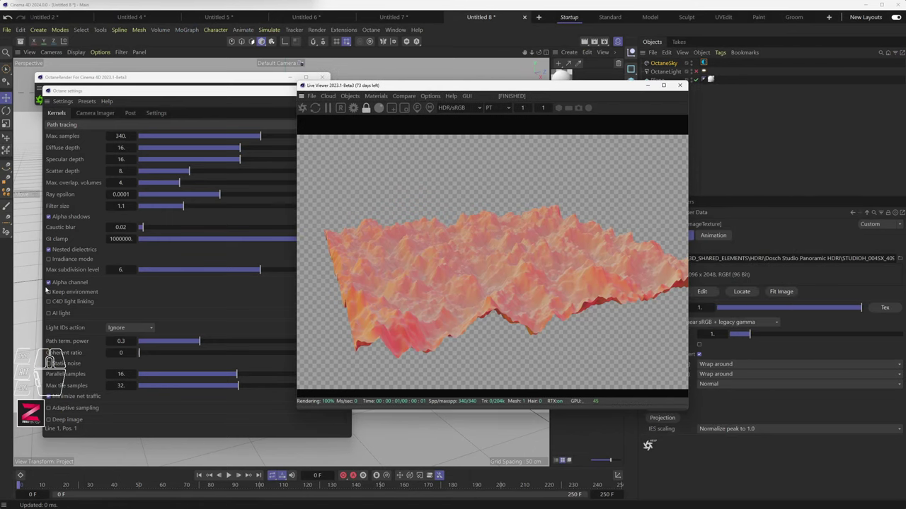
{"action": "left_click", "coordinate": [52, 281]}
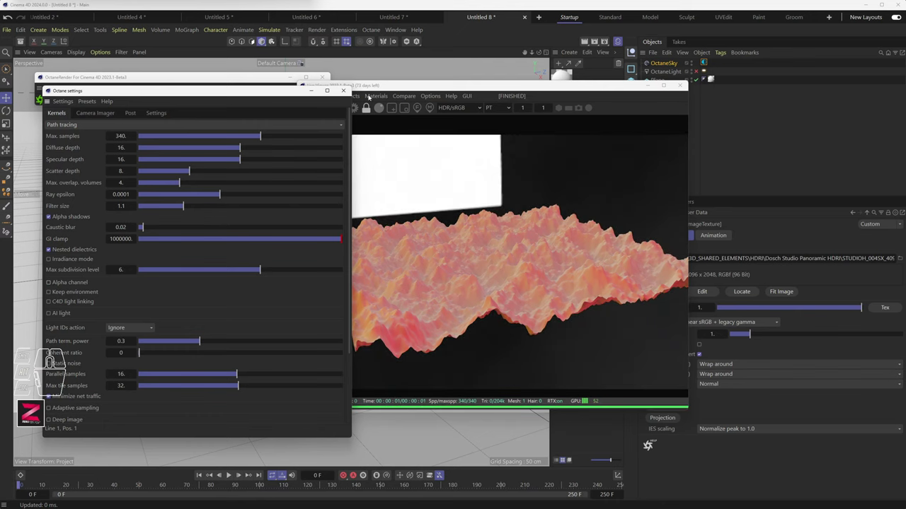
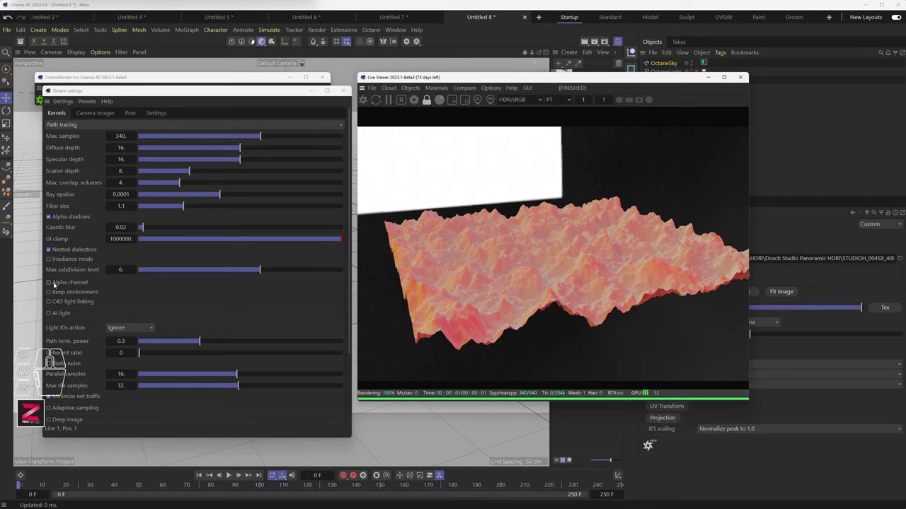
{"action": "left_click", "coordinate": [50, 284]}
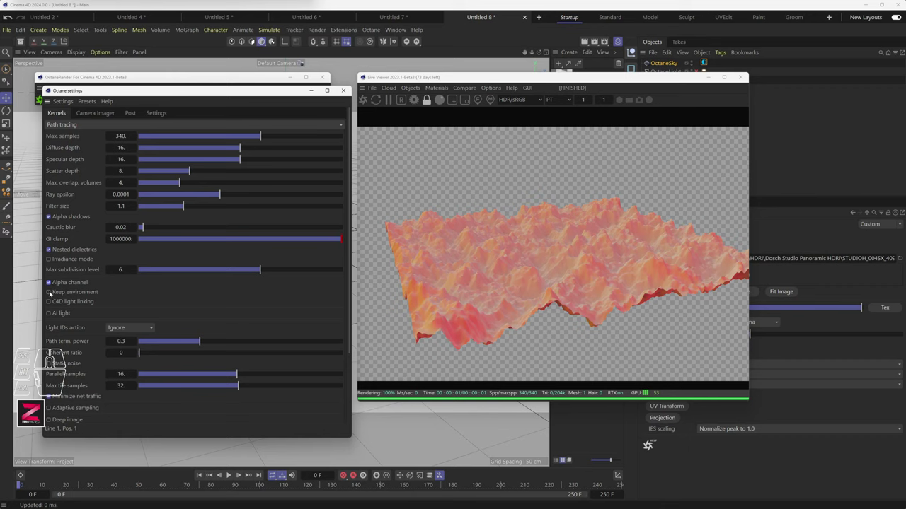
{"action": "left_click", "coordinate": [51, 295]}
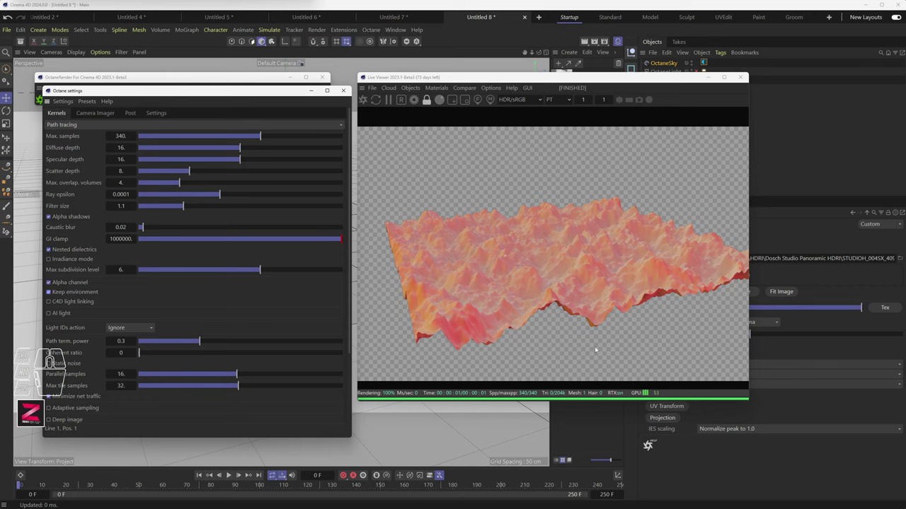
{"action": "left_click", "coordinate": [51, 284]}
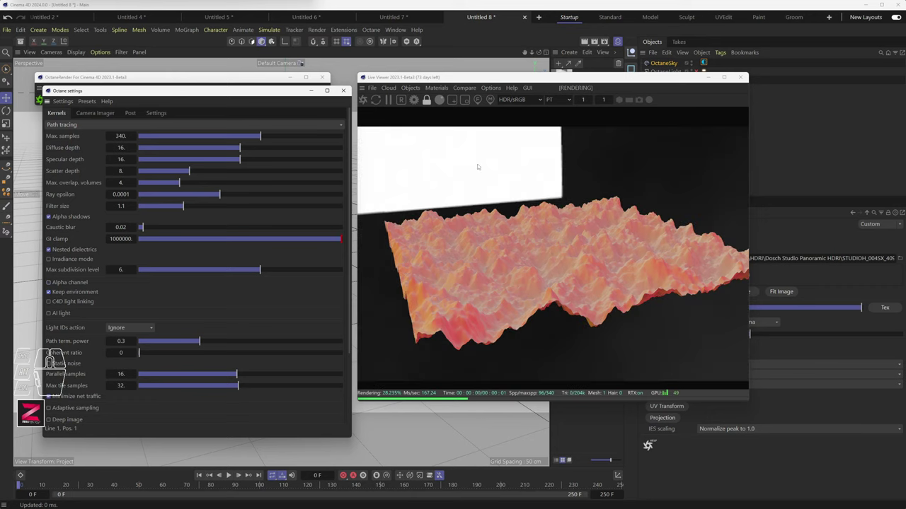
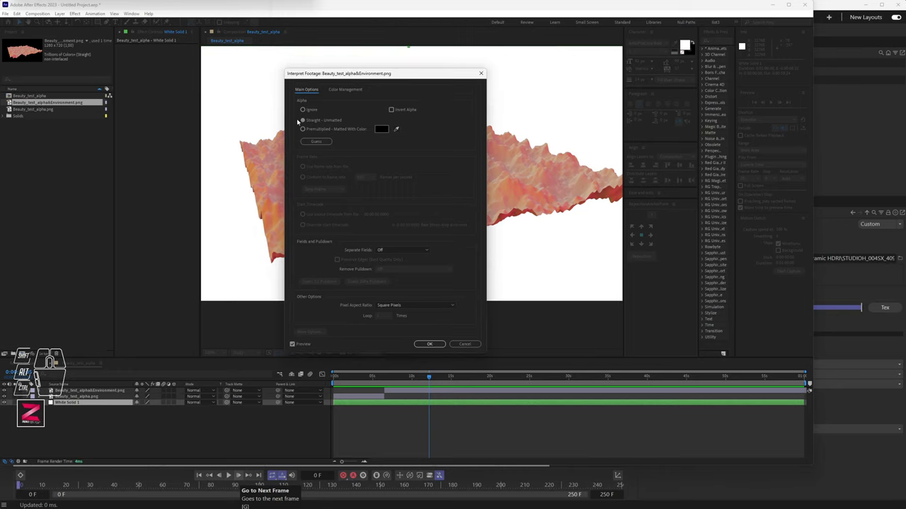
Set the alpha-and-environment footage to Ignore alpha, then select Beauty_test_alpha.png
{"action": "left_click", "coordinate": [322, 120]}
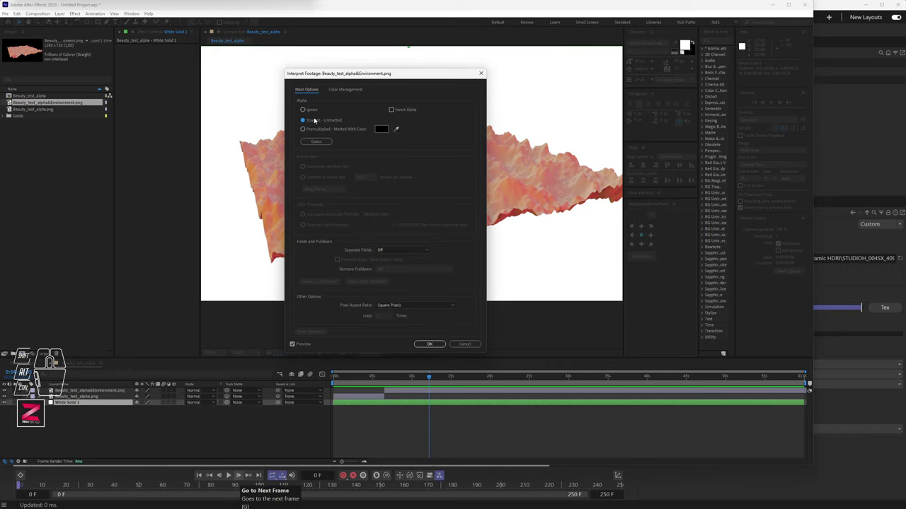
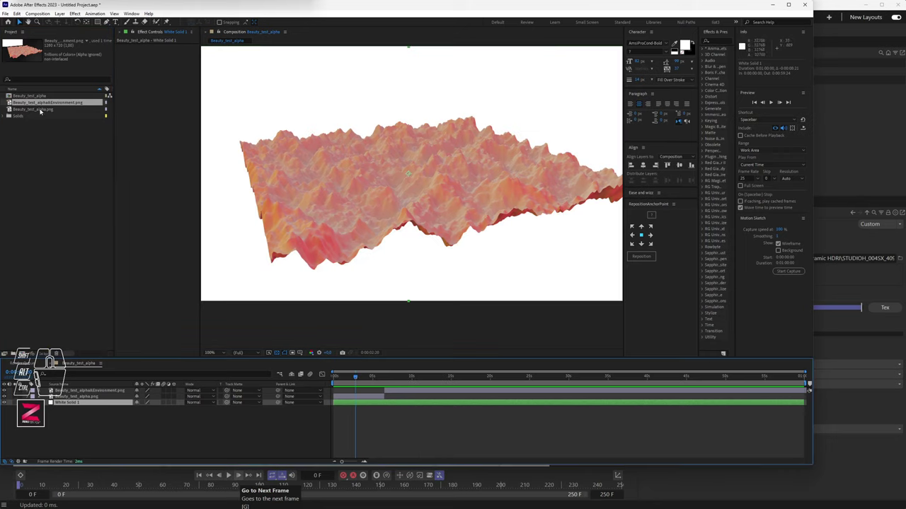
{"action": "left_click", "coordinate": [41, 112]}
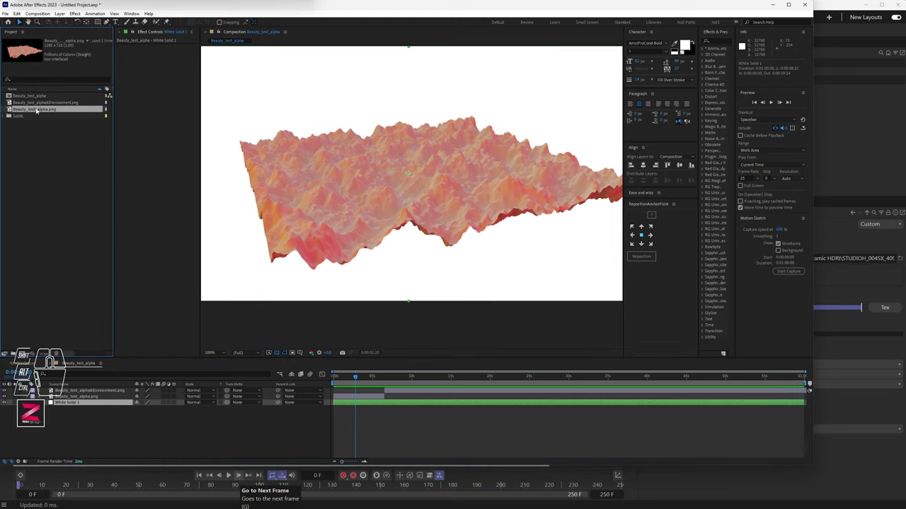
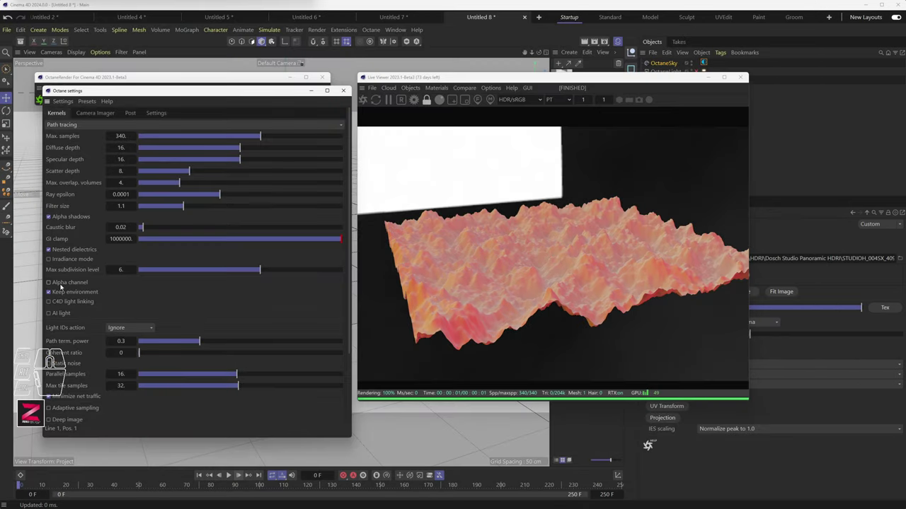
Leave Alpha channel and Keep environment both on in Octane Kernels after toggling Keep environment
{"action": "left_click", "coordinate": [58, 284]}
{"action": "left_click", "coordinate": [62, 296]}
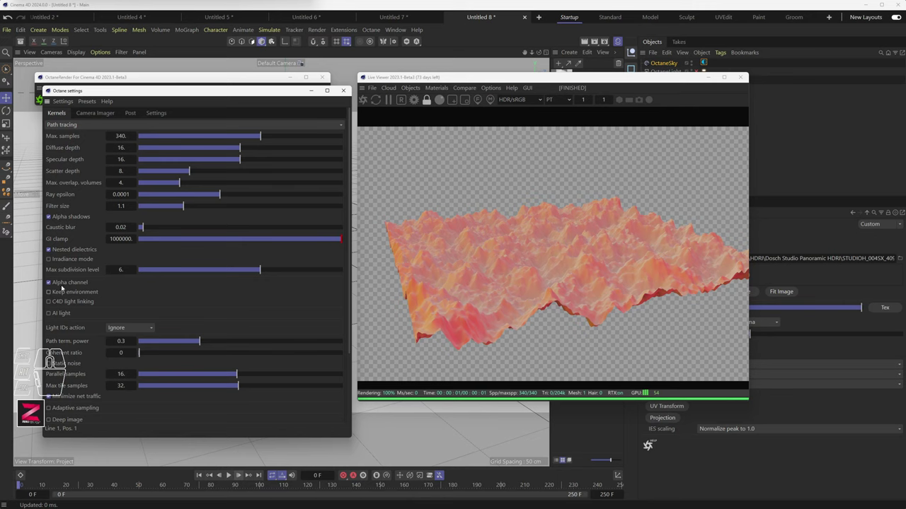
{"action": "left_click", "coordinate": [64, 293]}
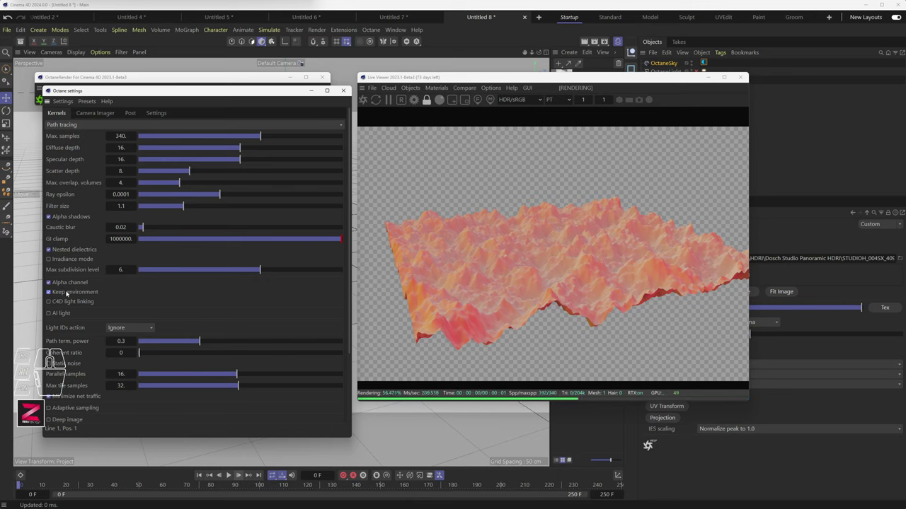
{"action": "left_click", "coordinate": [68, 293]}
{"action": "left_click", "coordinate": [68, 293]}
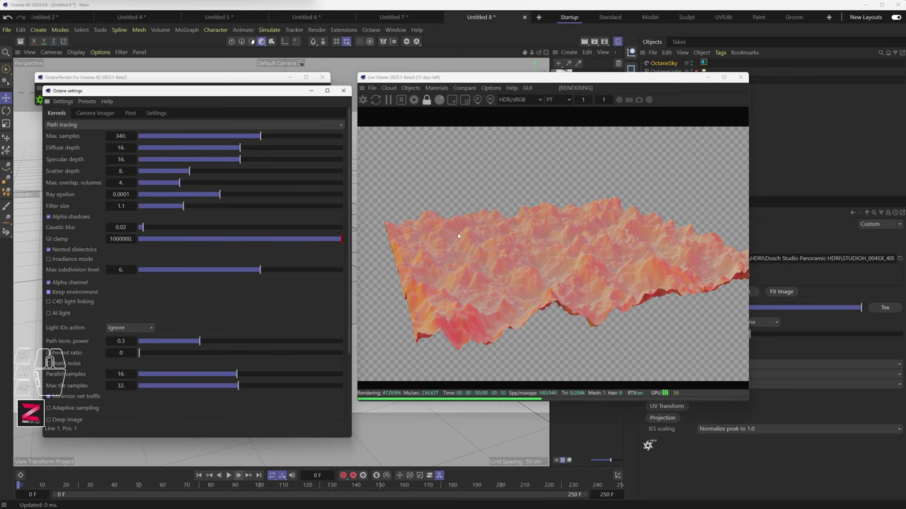